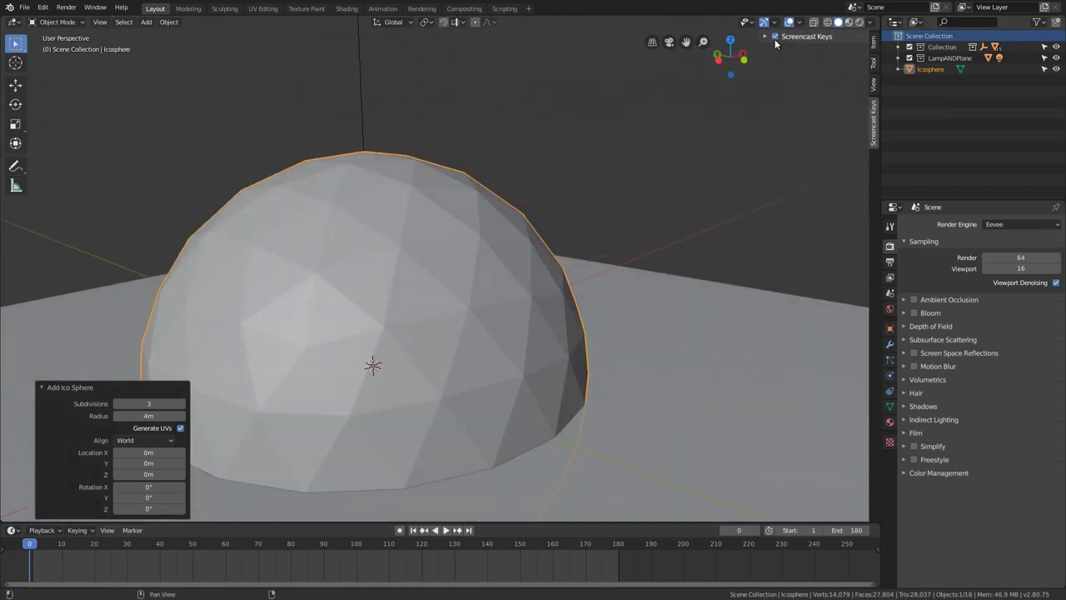
Play the animation and check the crab inside the dome with X-ray shading, stopping at frame 96.
left_click(876, 43)
scroll("down", 3)
middle_click(612, 308)
middle_click(527, 275)
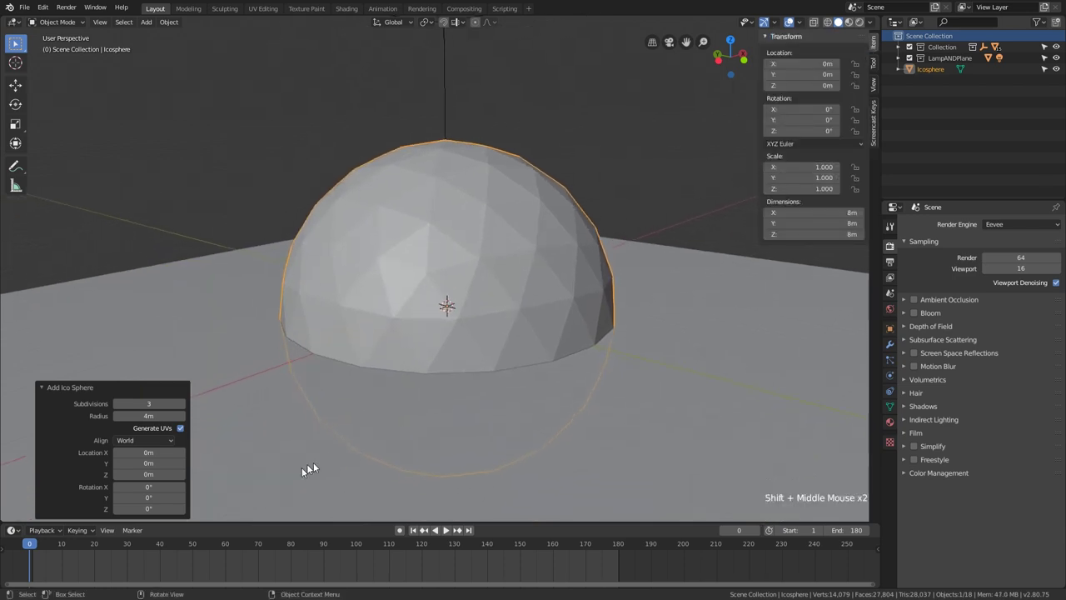
left_click(220, 550)
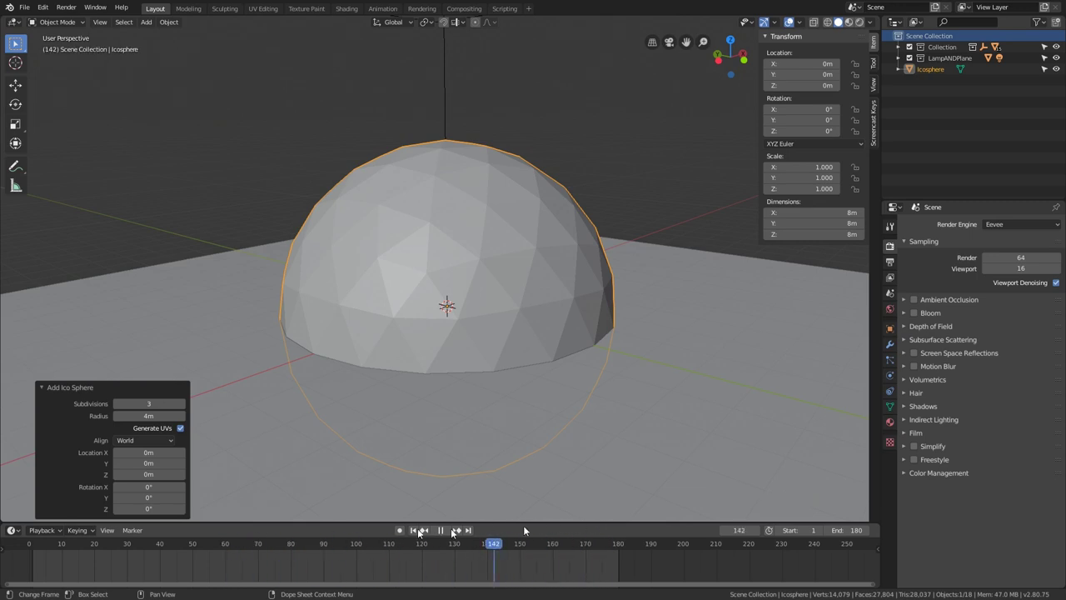
key("z")
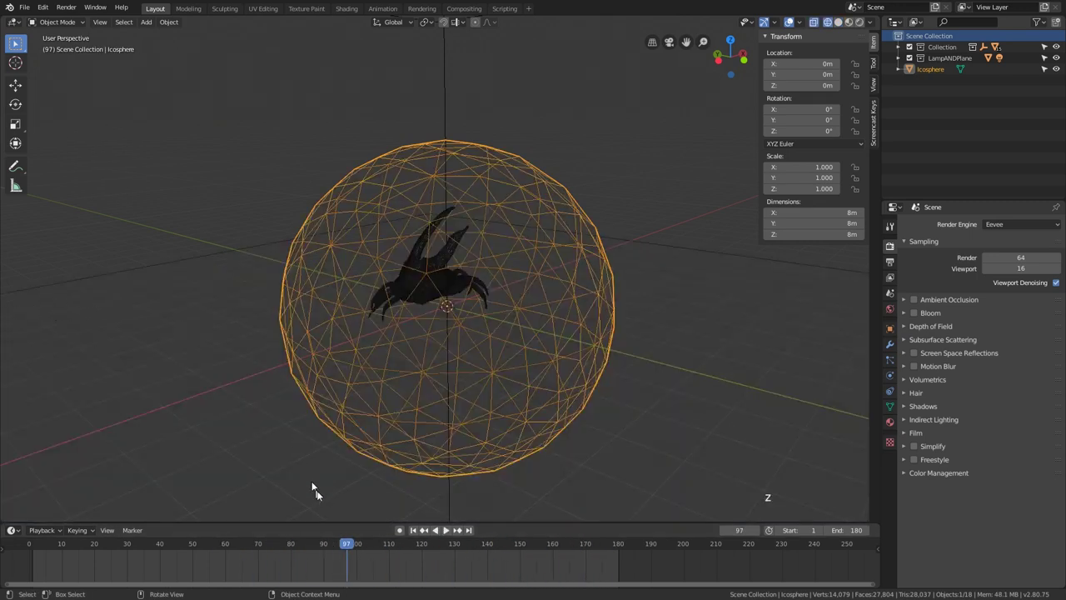
left_click(345, 544)
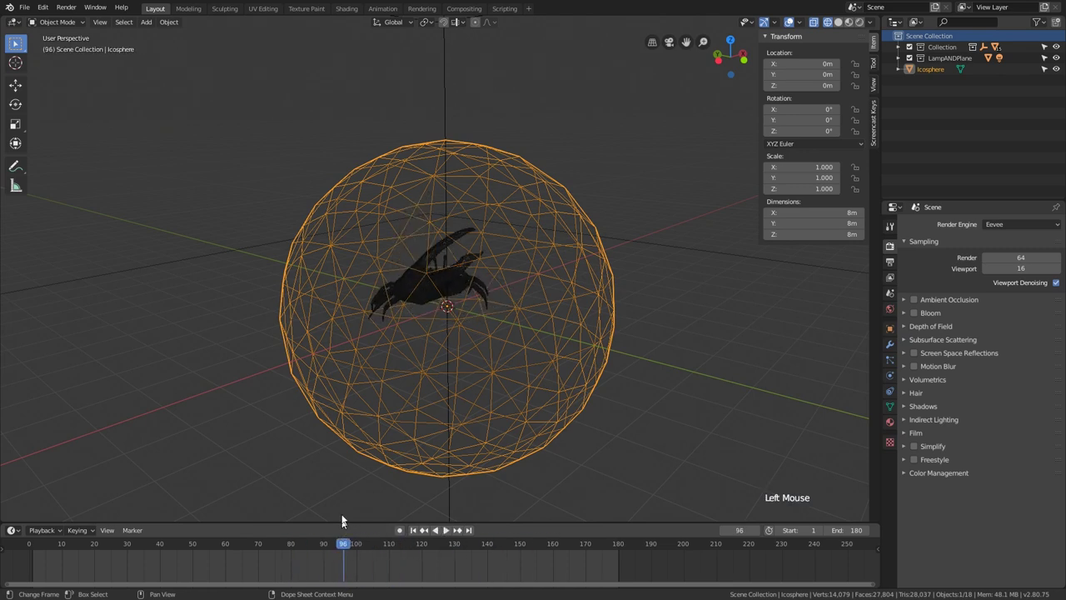
key("z")
key("z")
Bring up the Add Modifier list in the icosphere's Modifier properties.
middle_click(595, 307)
middle_click(552, 323)
scroll("down", 3)
middle_click(539, 321)
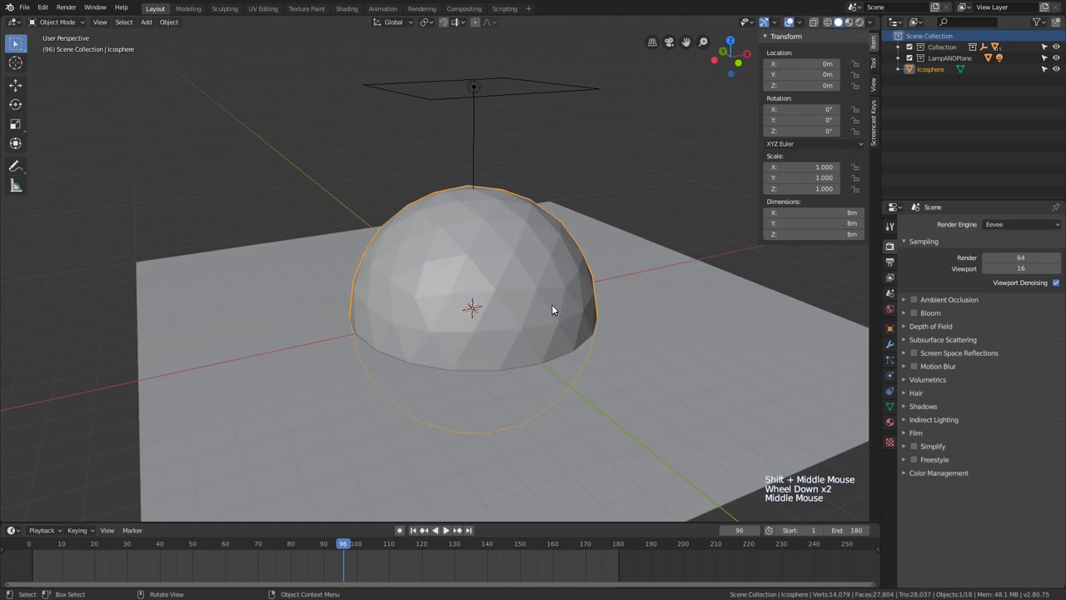
left_click(897, 353)
left_click(944, 228)
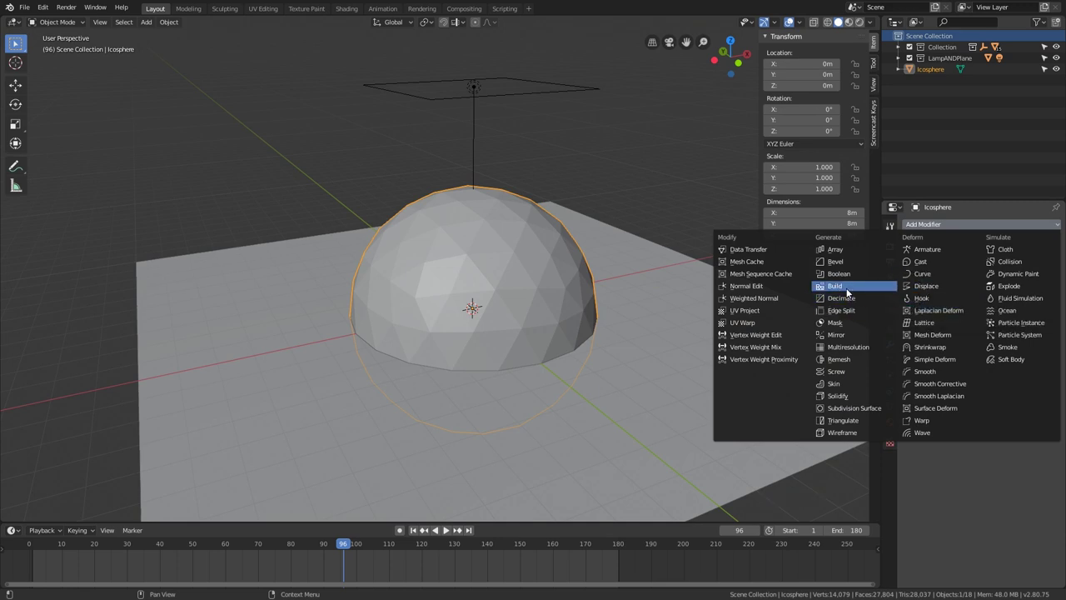
Add a vertices-only Bevel of width 0.4 m so the sphere shows hexagon cells.
scroll("up", 3)
middle_click(445, 333)
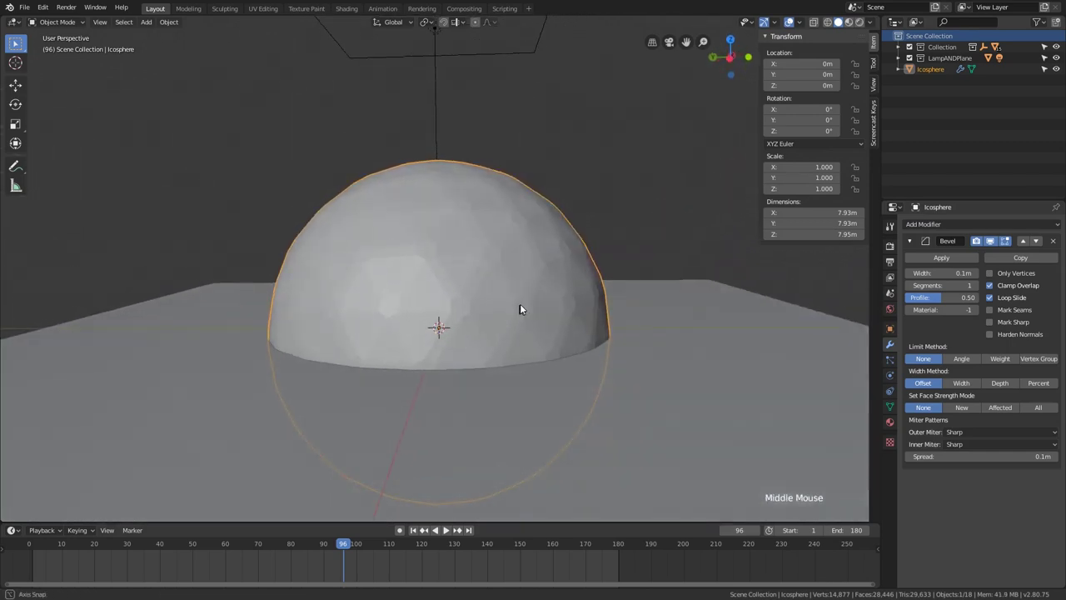
scroll("up", 3)
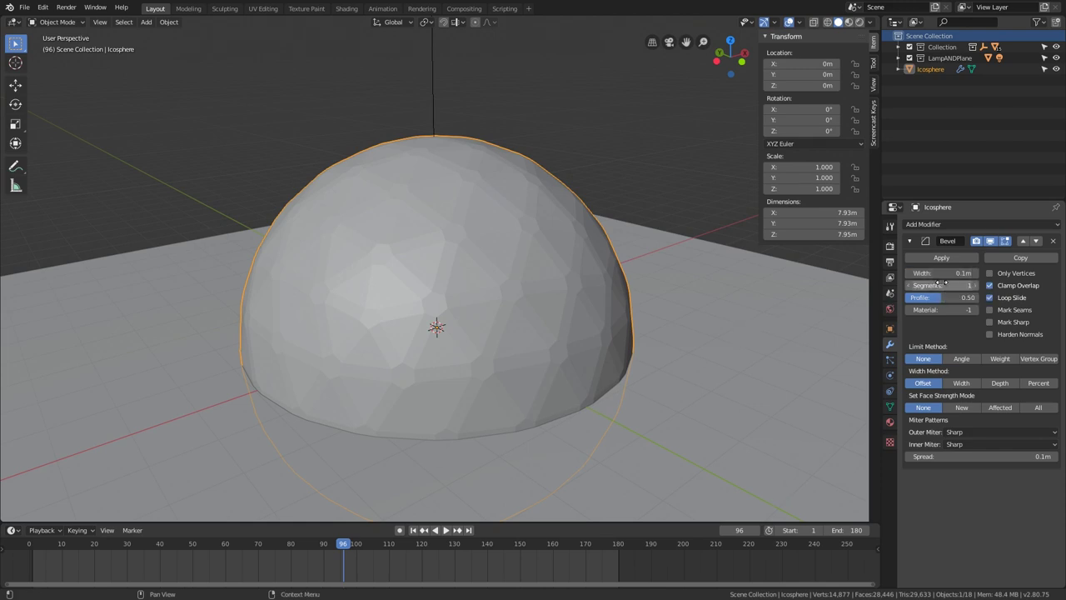
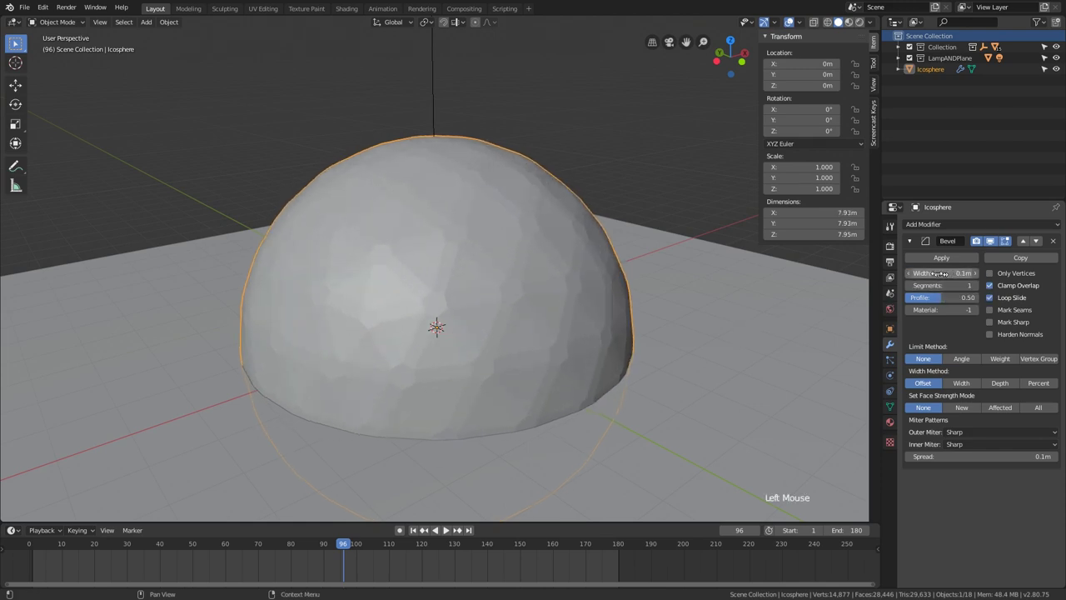
left_click(875, 20)
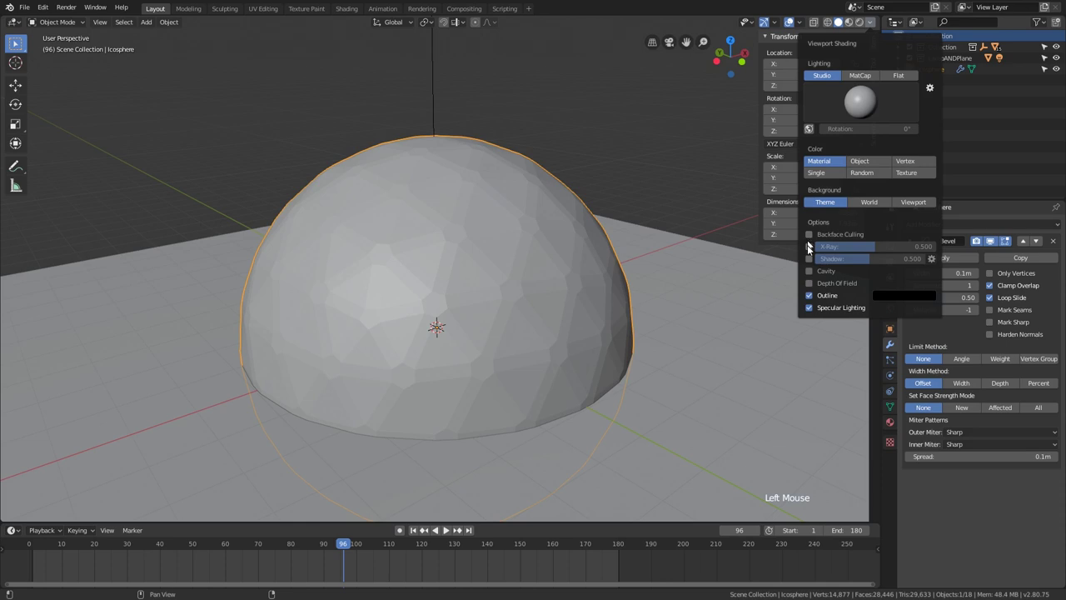
middle_click(638, 331)
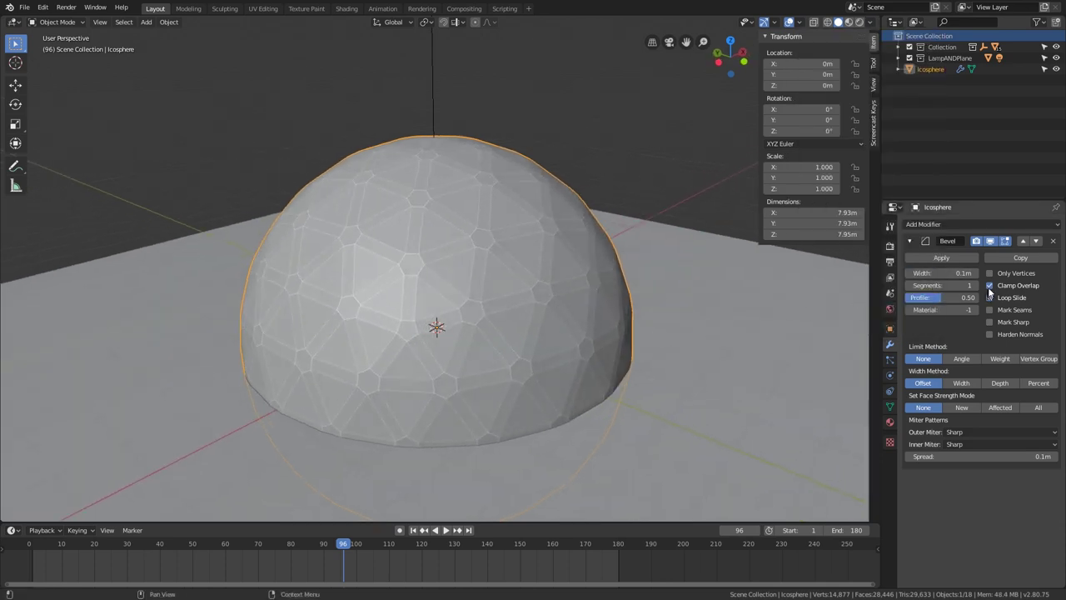
left_click(993, 276)
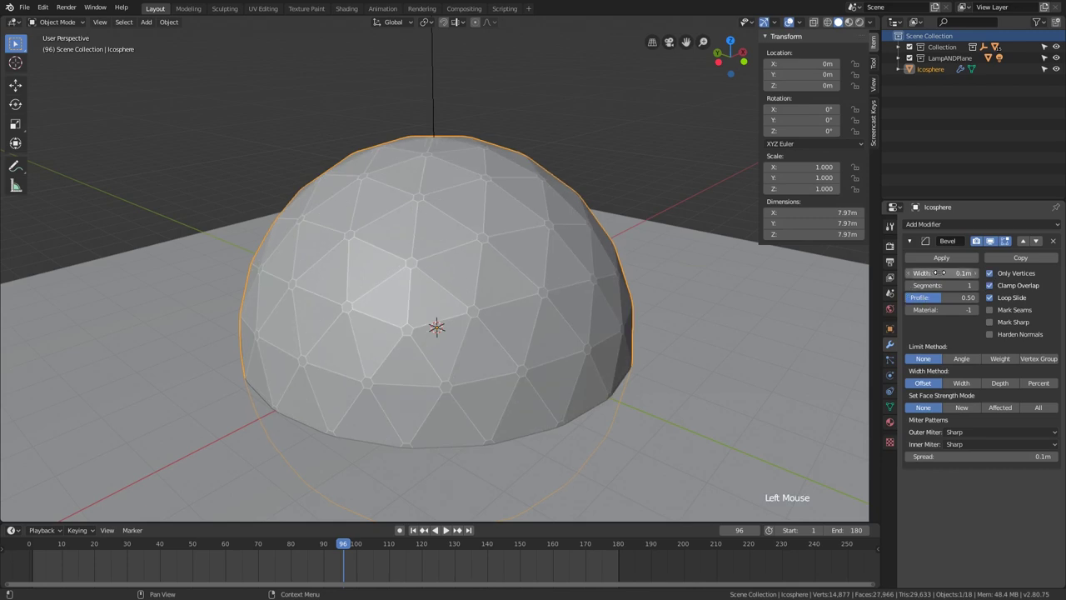
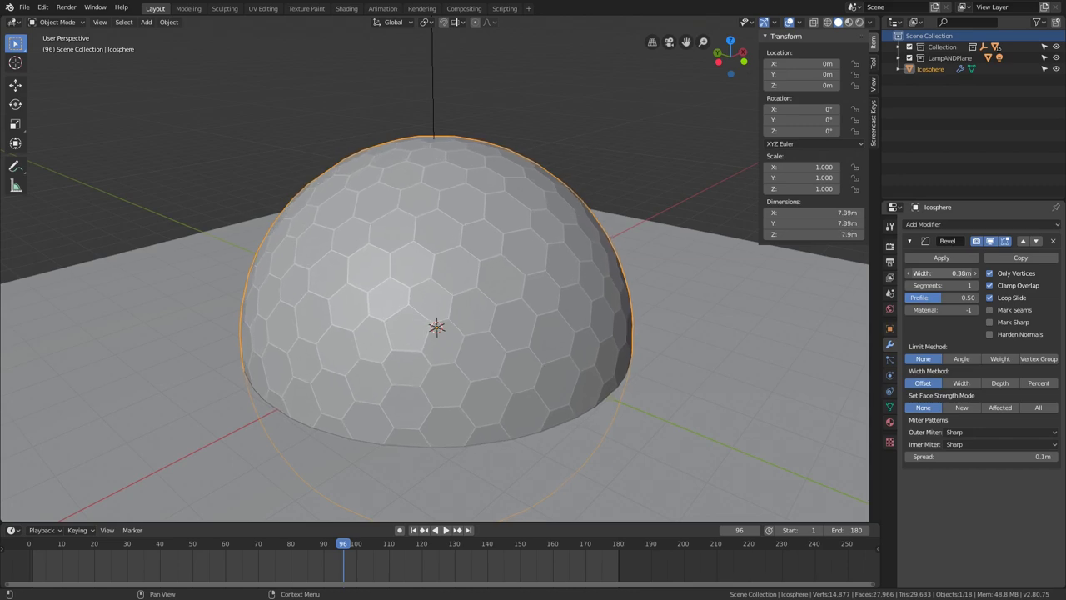
middle_click(653, 318)
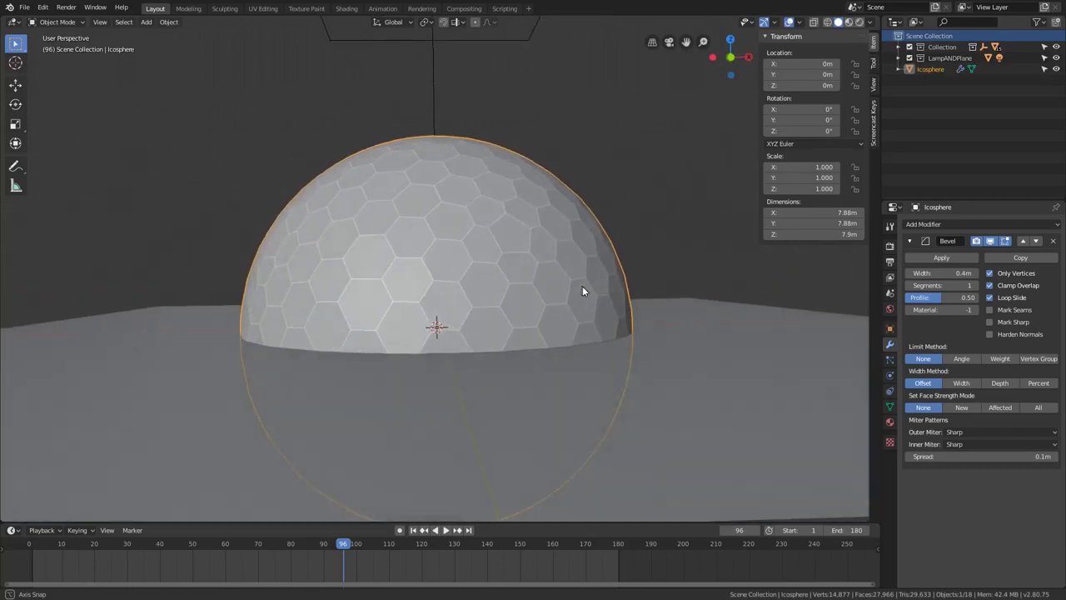
middle_click(398, 338)
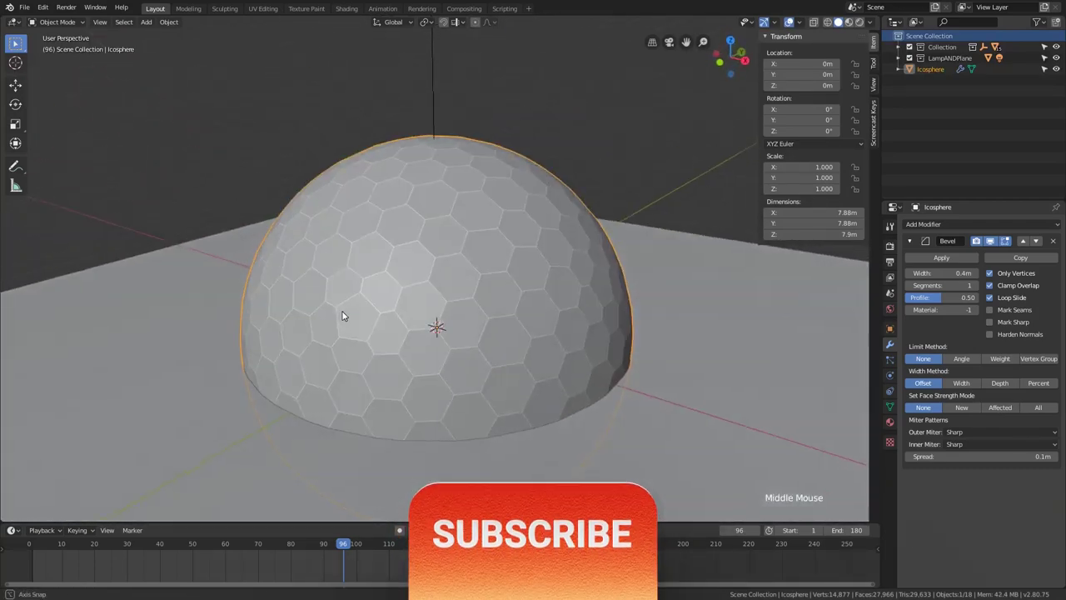
scroll("down", 3)
Box-select the sphere's lower-half vertices in front orthographic edit view for deletion.
scroll("down", 3)
middle_click(418, 328)
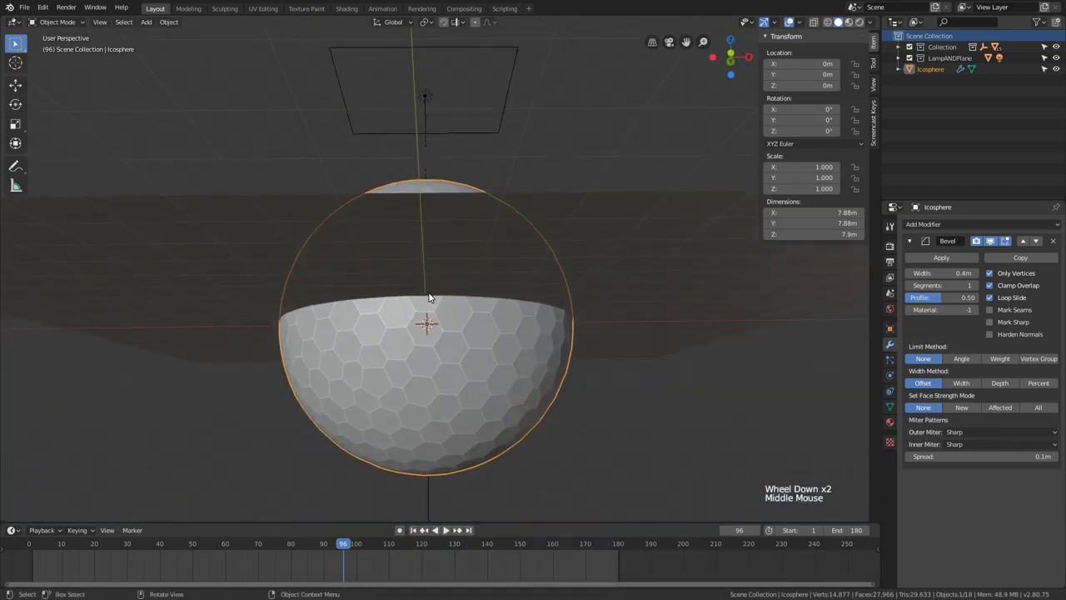
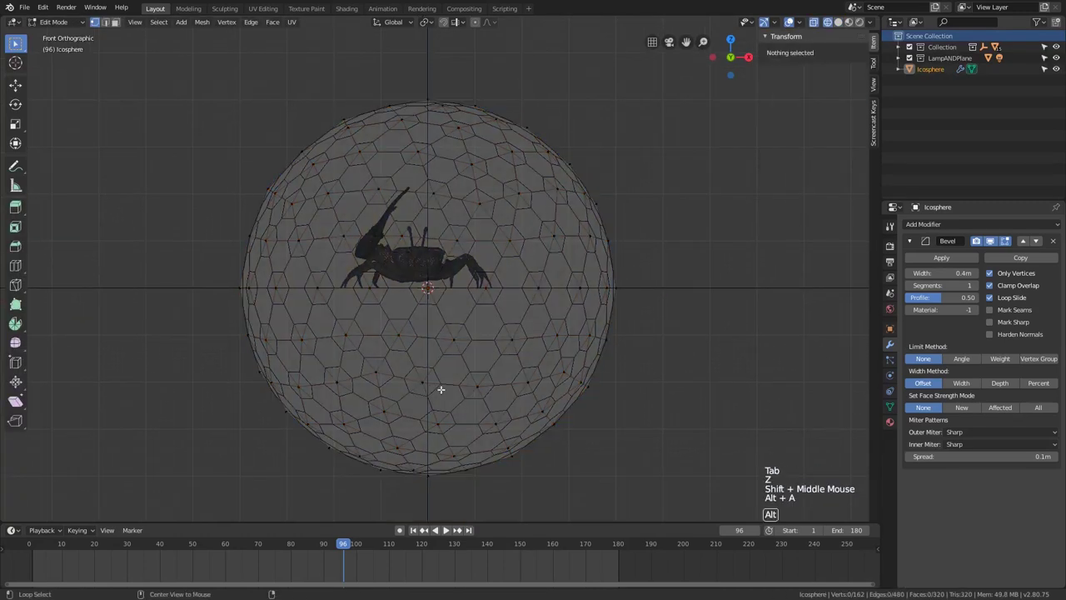
scroll("down", 3)
key("b")
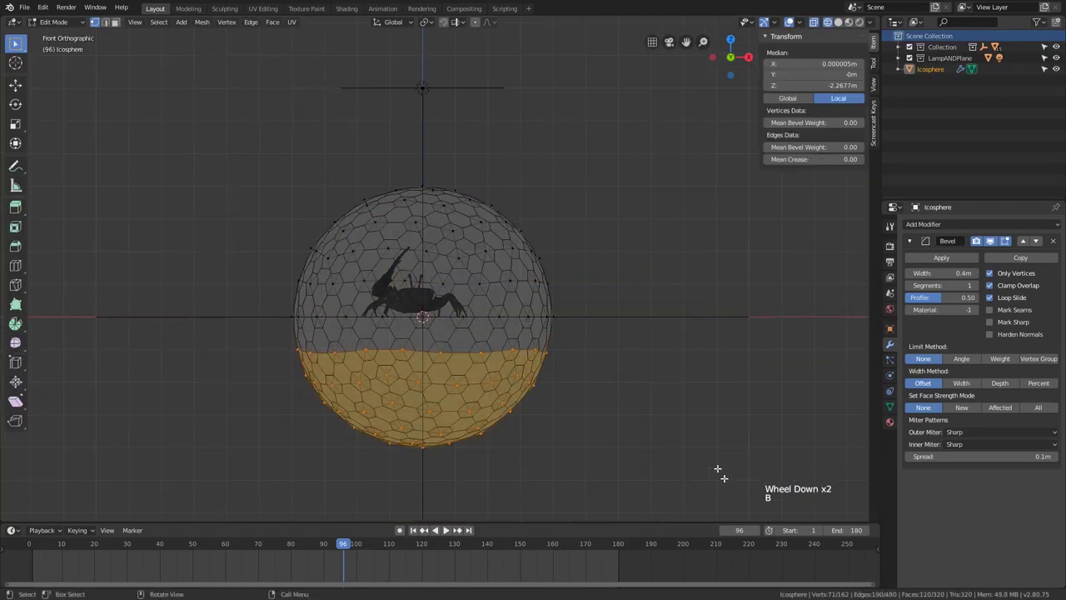
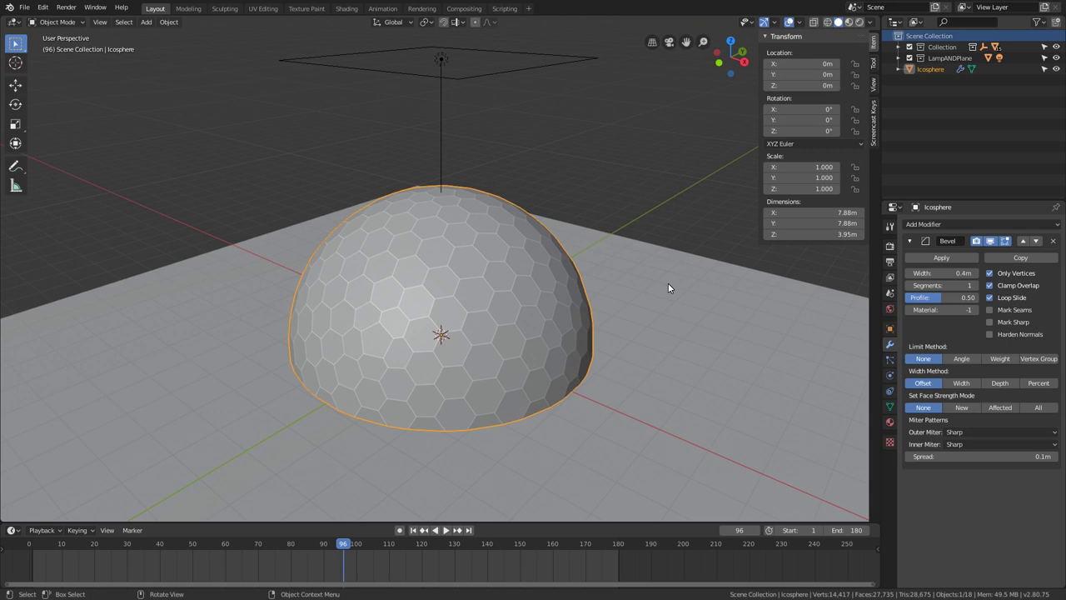
Add a Wireframe modifier turning the dome into an open hexagon cage, inspecting it around the crab.
left_click(925, 224)
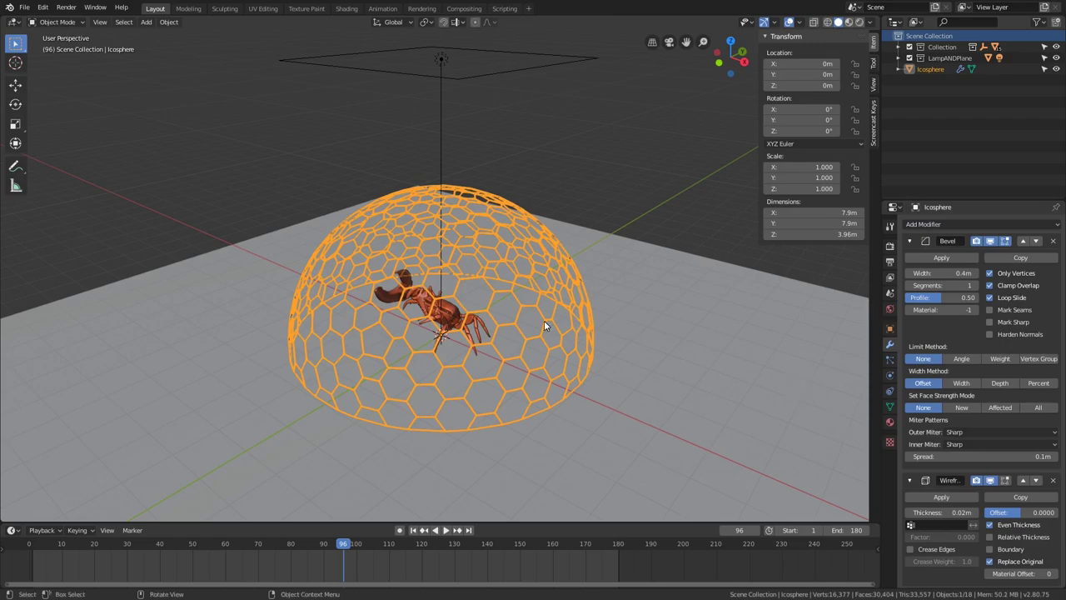
middle_click(553, 333)
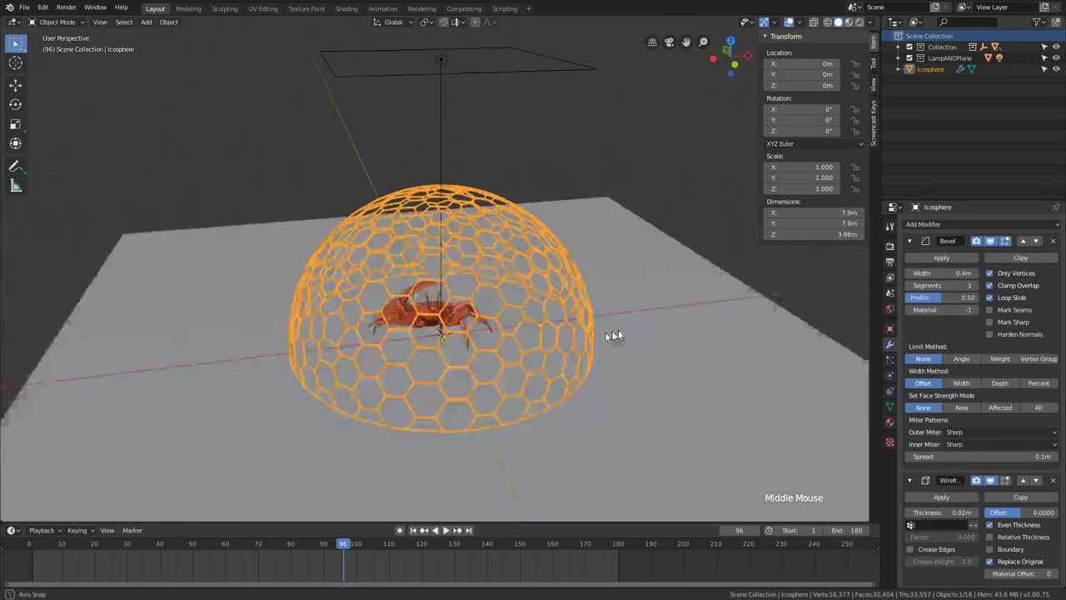
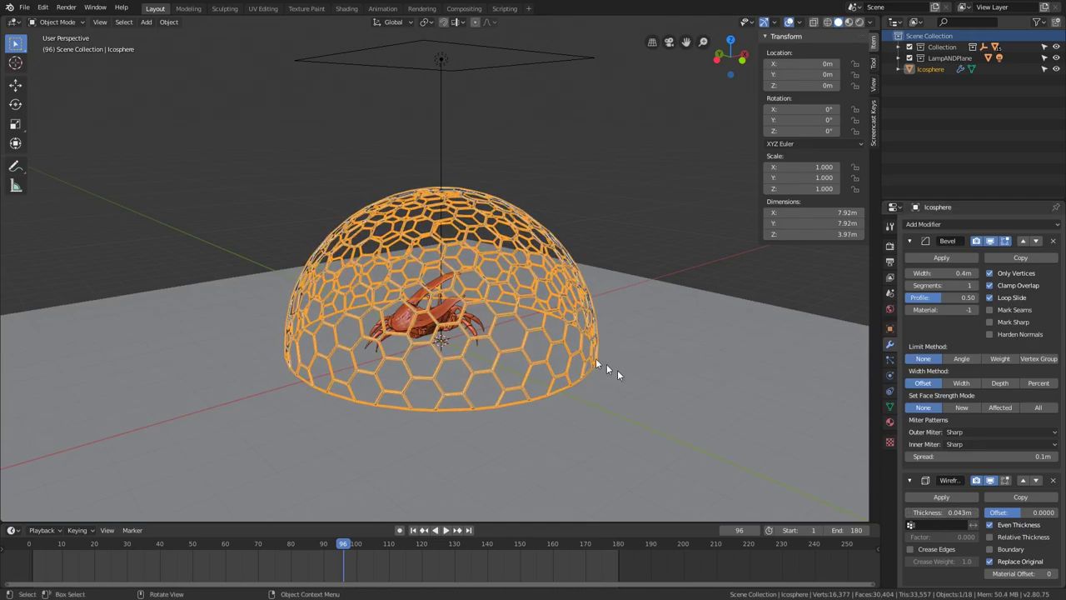
middle_click(562, 347)
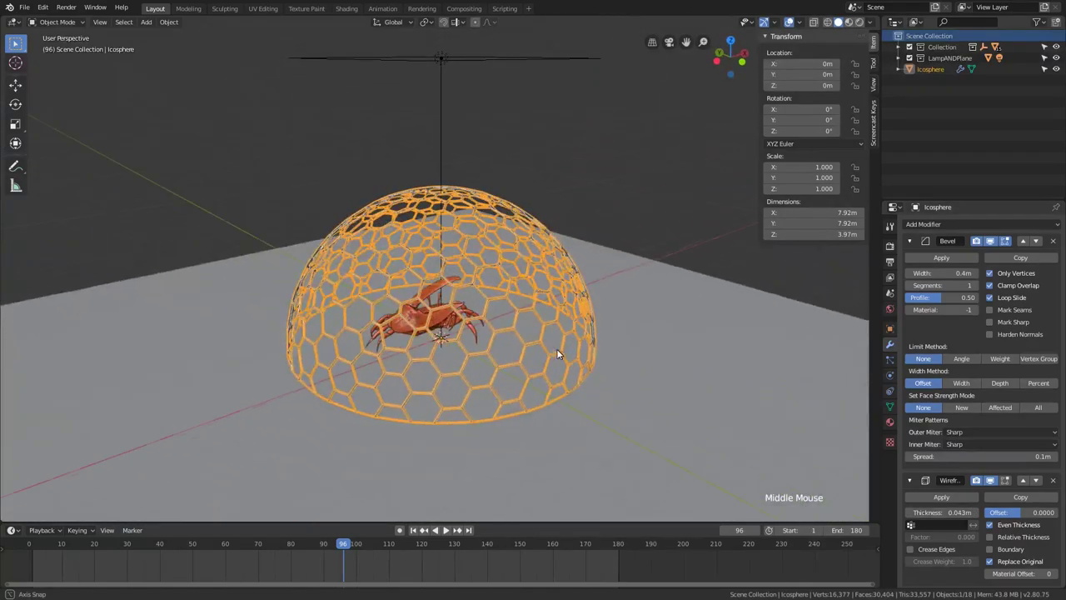
scroll("down", 3)
left_click(631, 213)
middle_click(597, 265)
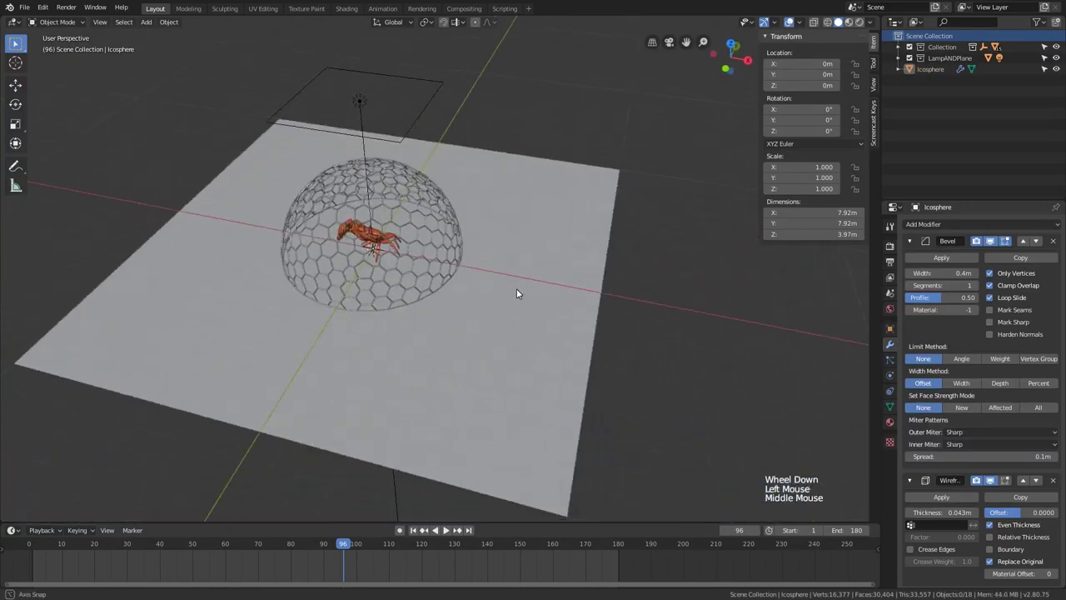
left_click(550, 250)
Toggle Replace Original off and back on so only the wireframe cage remains.
scroll("down", 3)
scroll("up", 3)
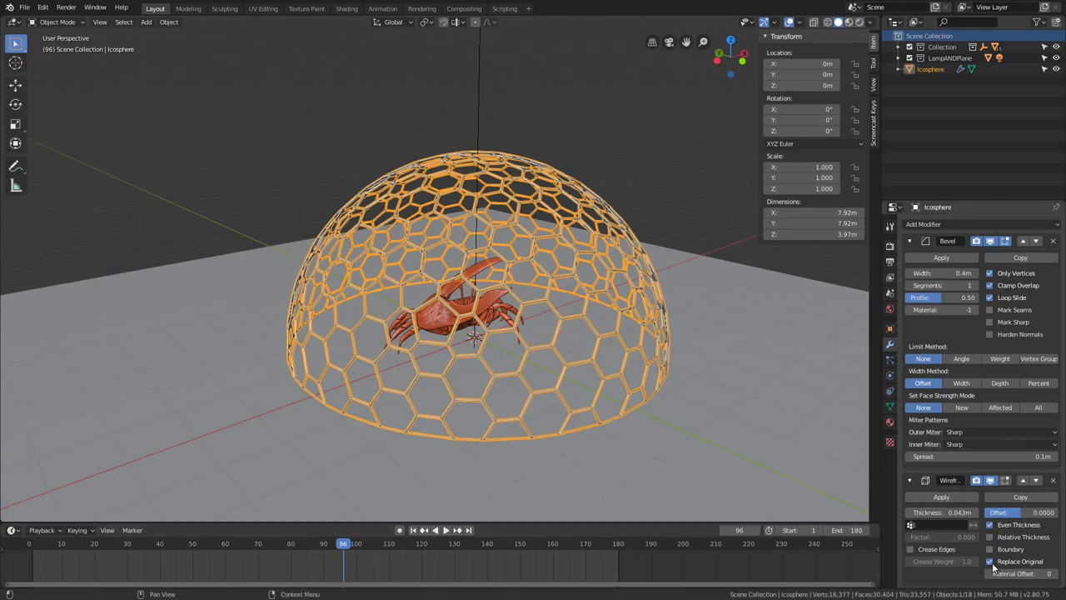
left_click(995, 566)
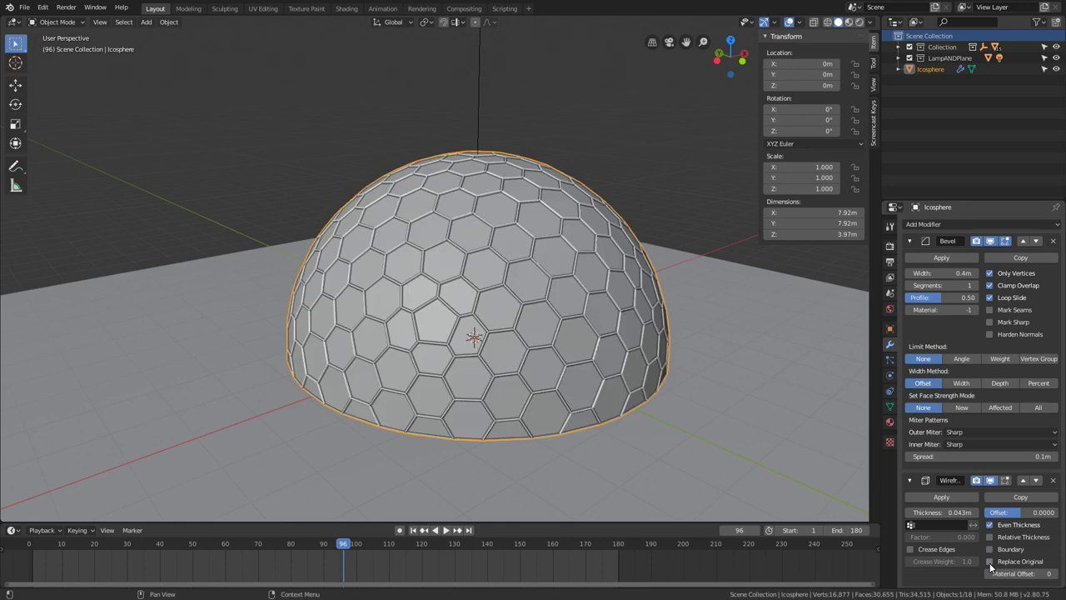
left_click(995, 566)
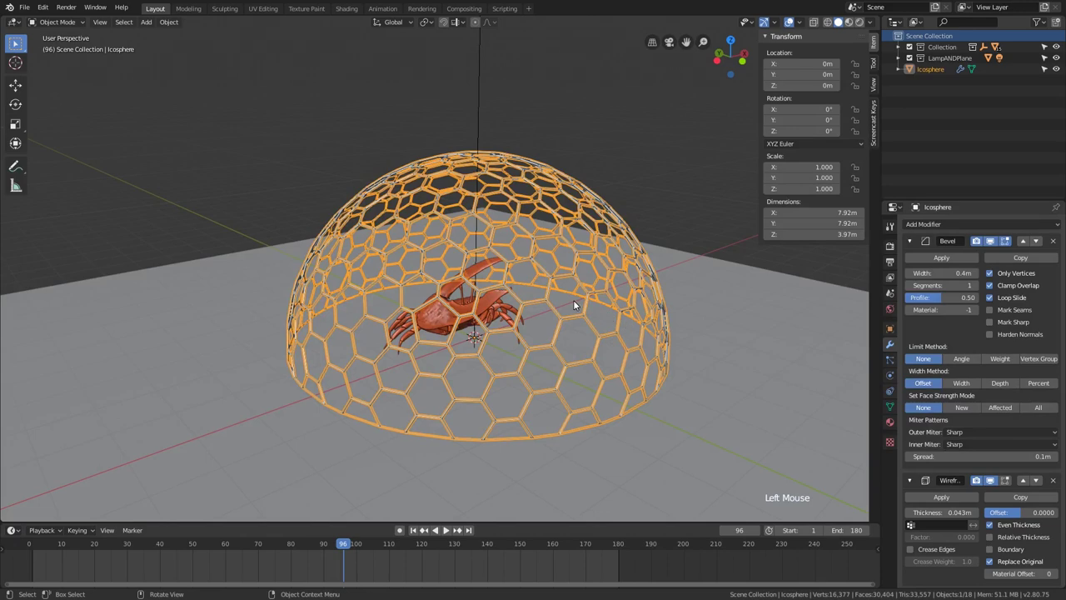
Duplicate the dome as Icosphere.001 and remove its Wireframe, leaving a solid hexagon-panel shell.
key("shift+d")
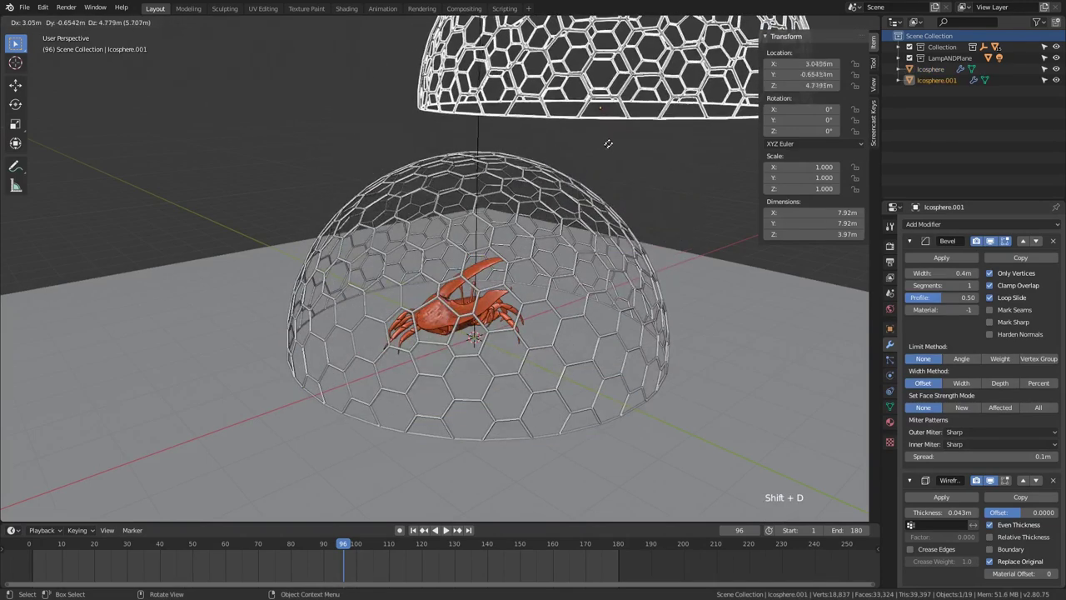
middle_click(618, 144)
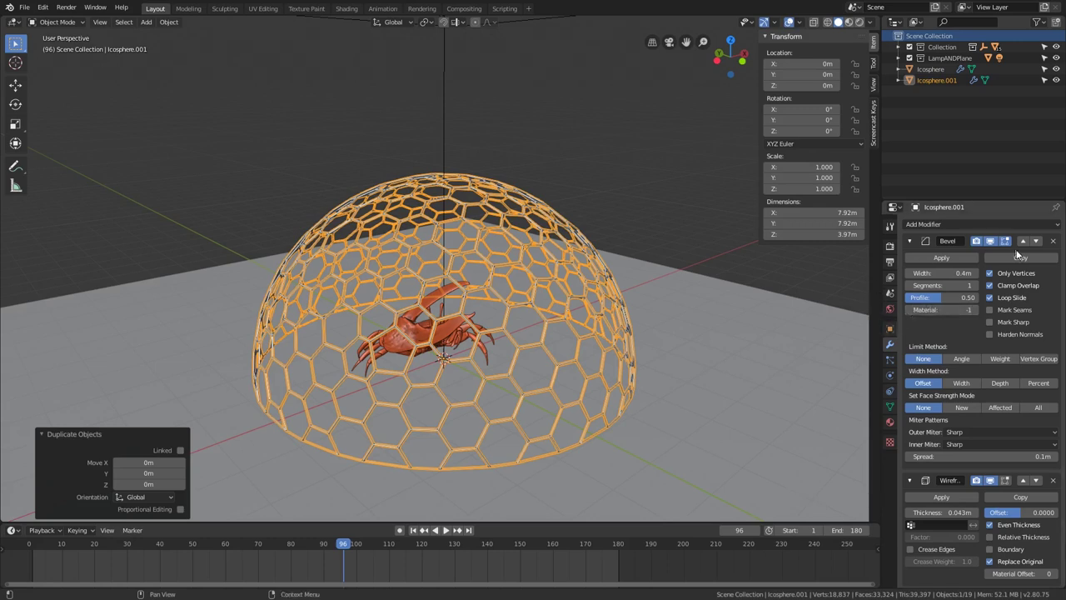
left_click(1055, 483)
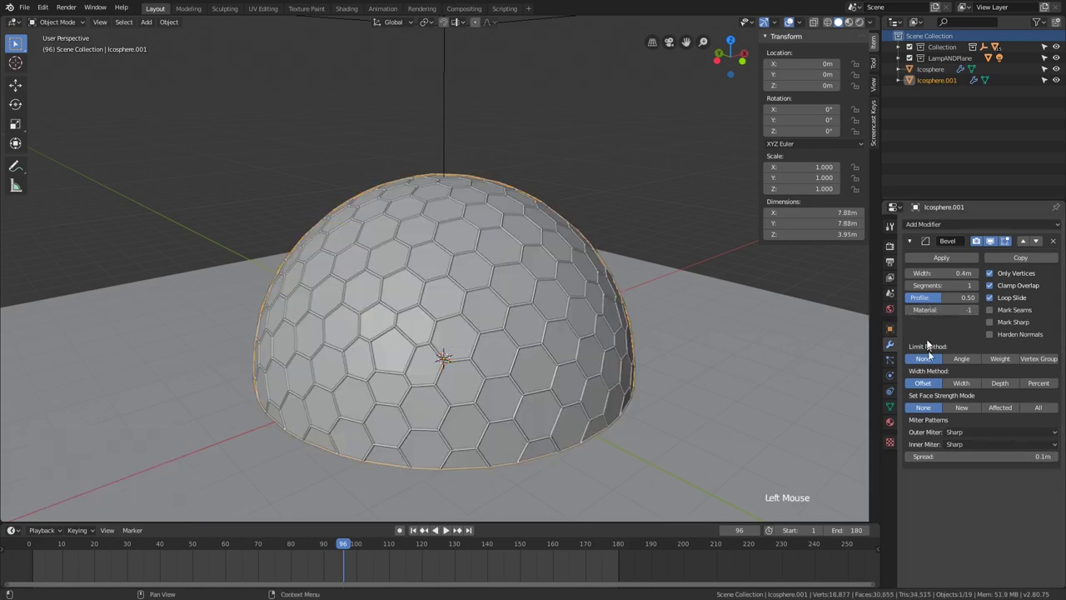
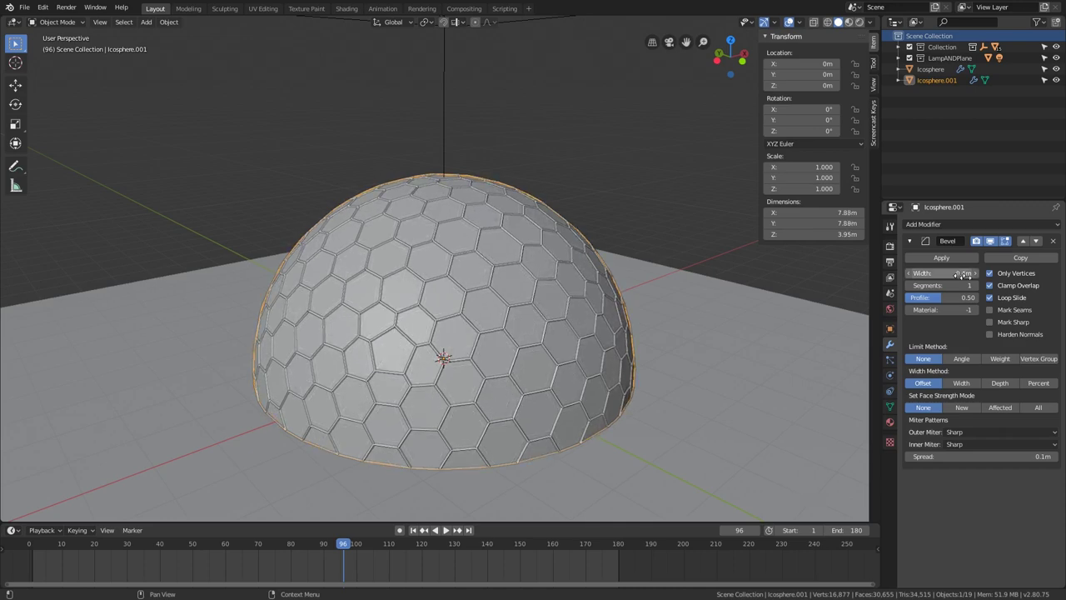
middle_click(621, 289)
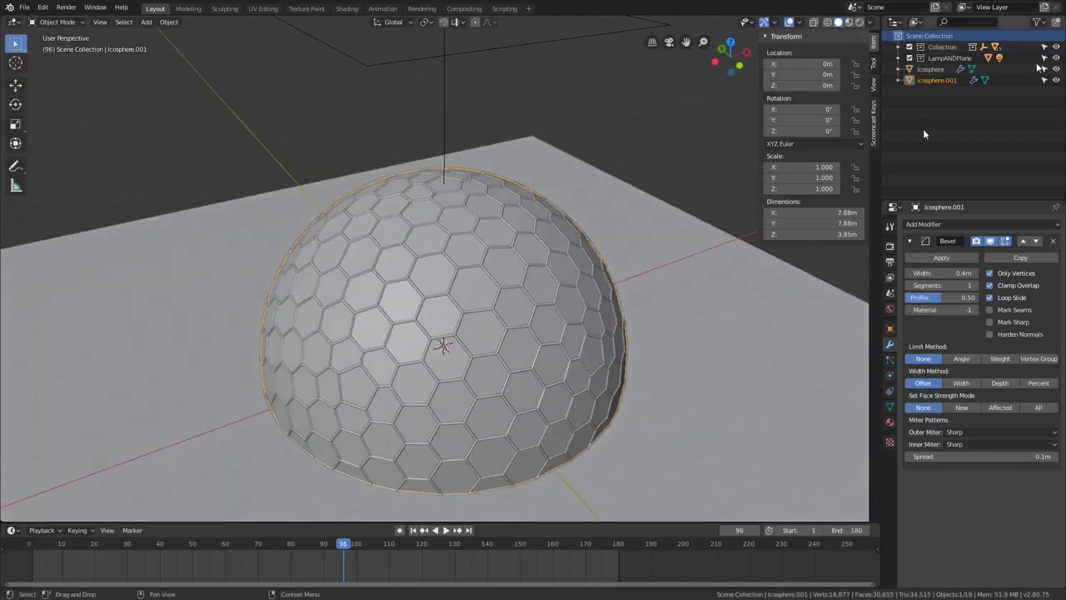
middle_click(586, 245)
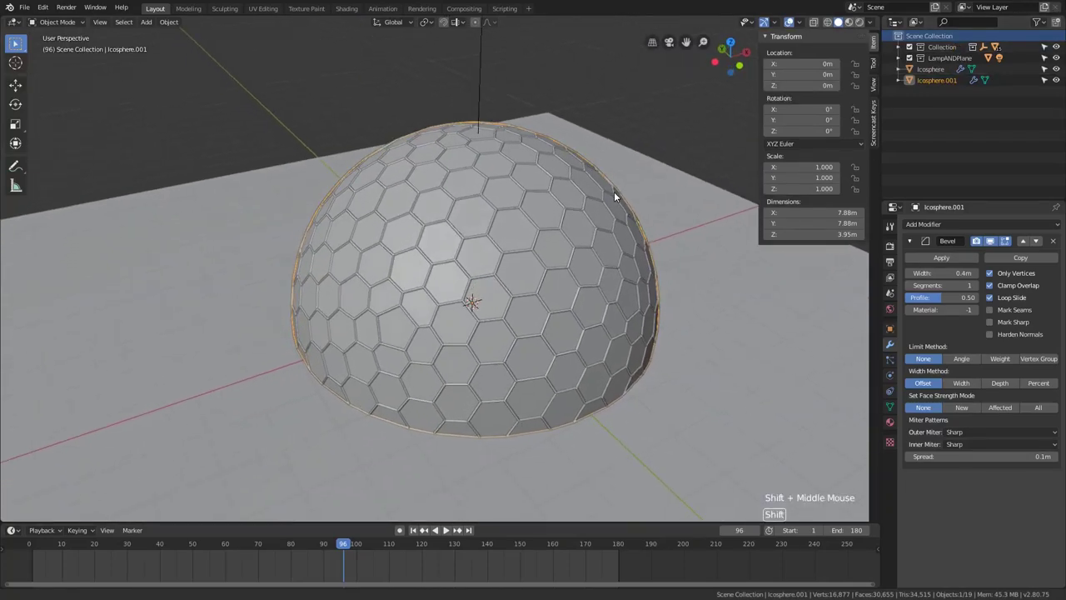
Rename Icosphere.001 to FF1 and Icosphere to FFwire in the Outliner.
scroll("down", 3)
left_click(938, 88)
double_click(938, 87)
key("shift+f")
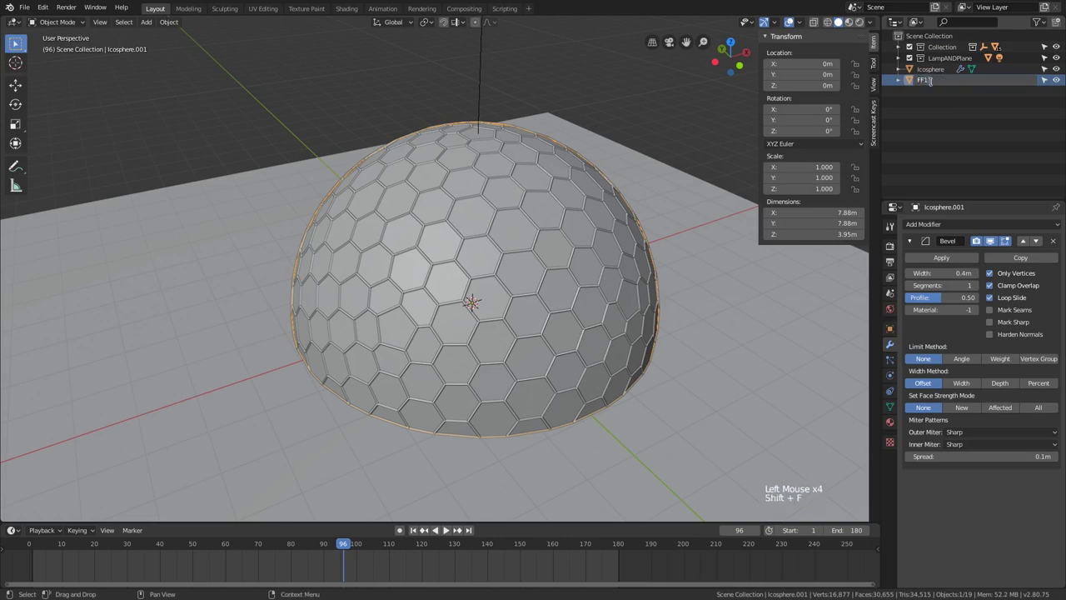
left_click(936, 87)
double_click(935, 86)
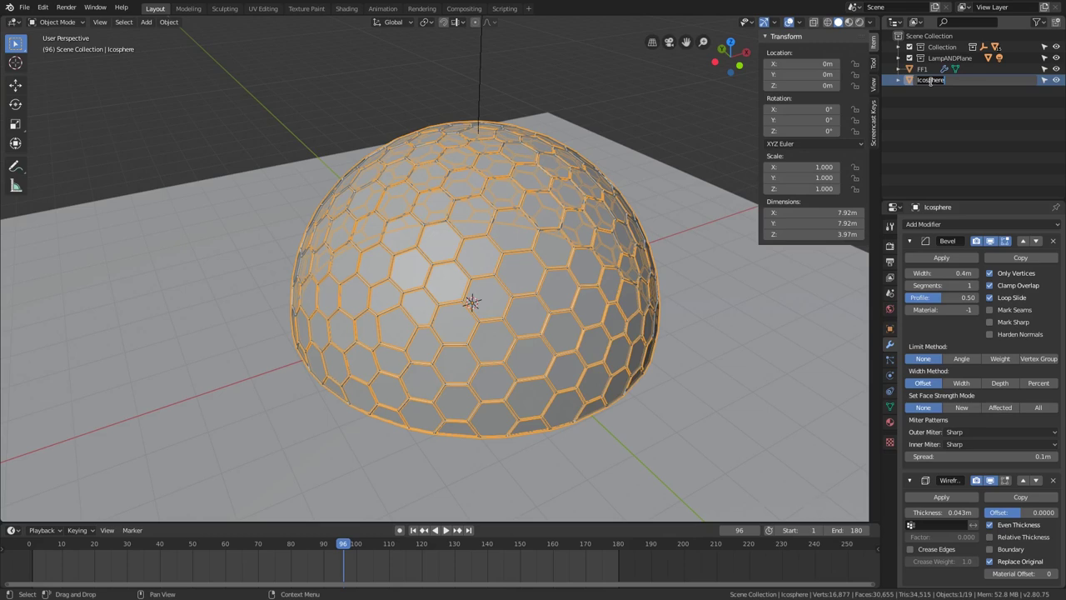
key("shift+f")
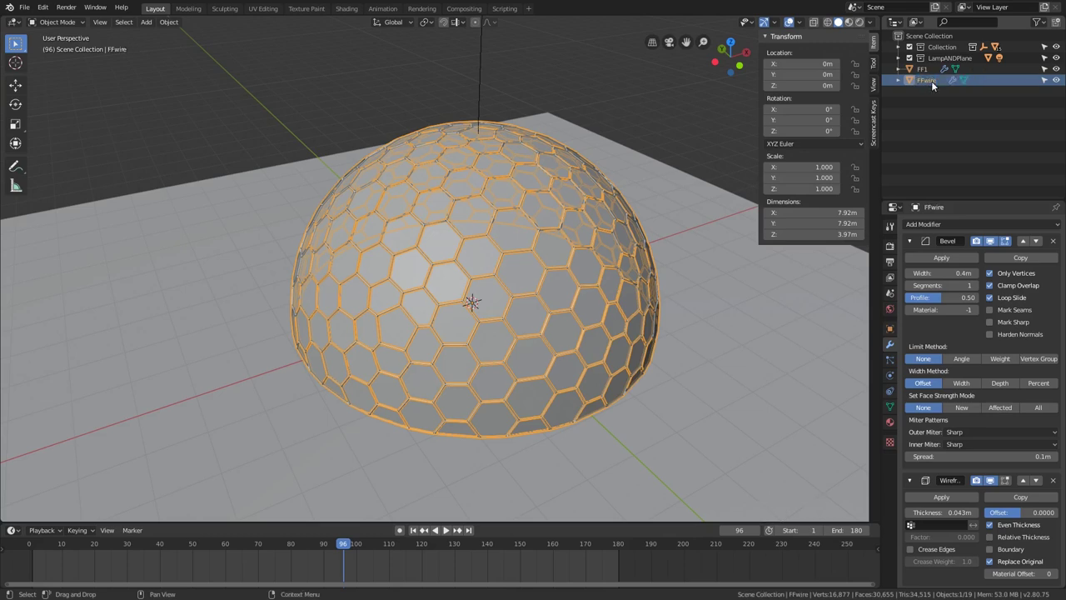
Deselect everything and orbit to inspect the dome from lower down.
left_click(687, 142)
scroll("down", 3)
middle_click(659, 172)
middle_click(646, 160)
middle_click(610, 197)
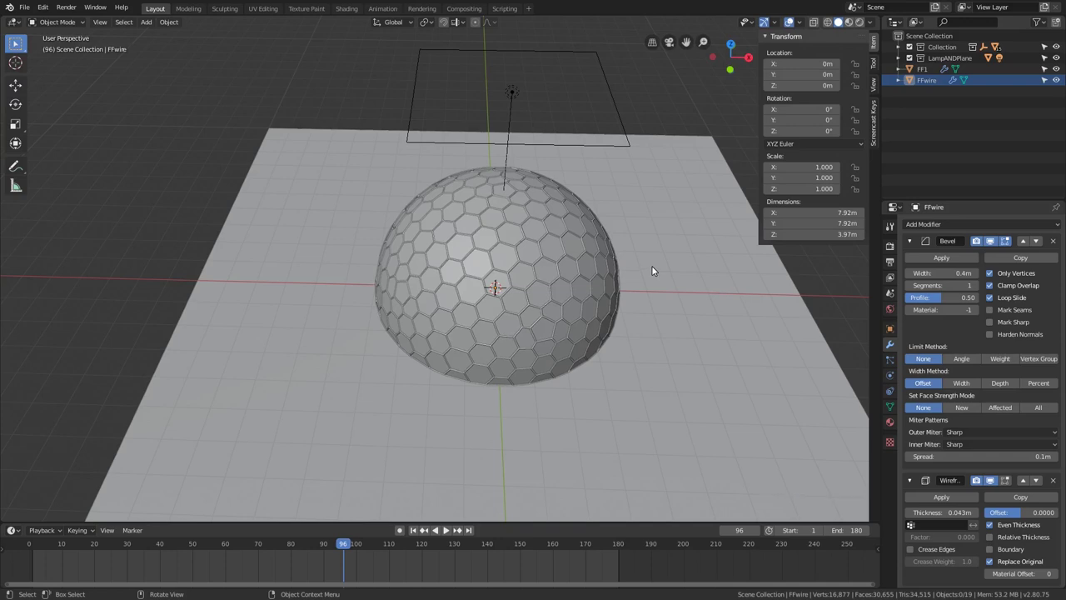
middle_click(651, 265)
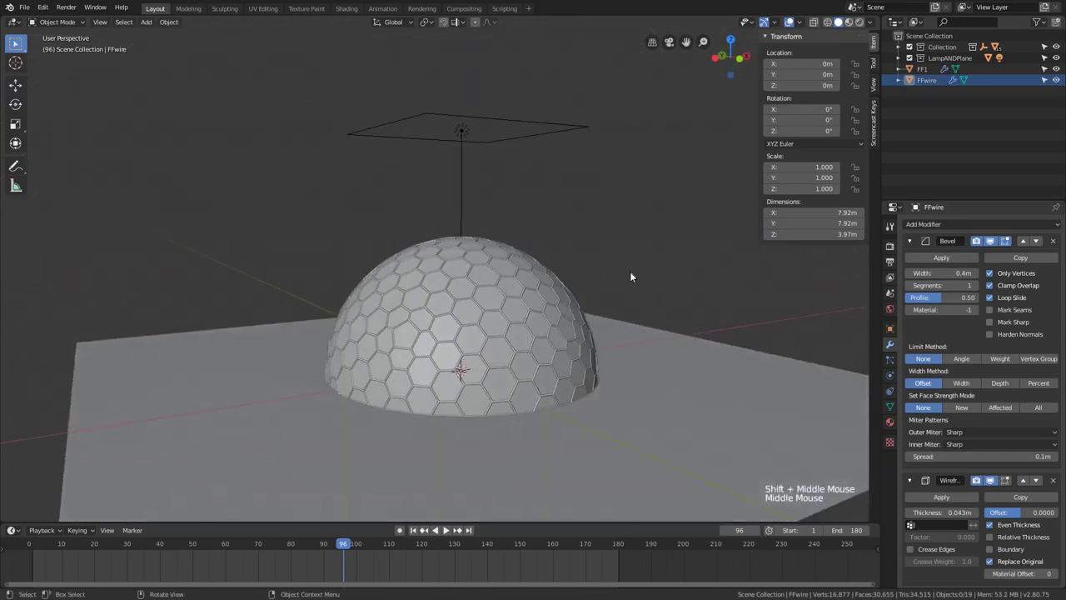
middle_click(626, 299)
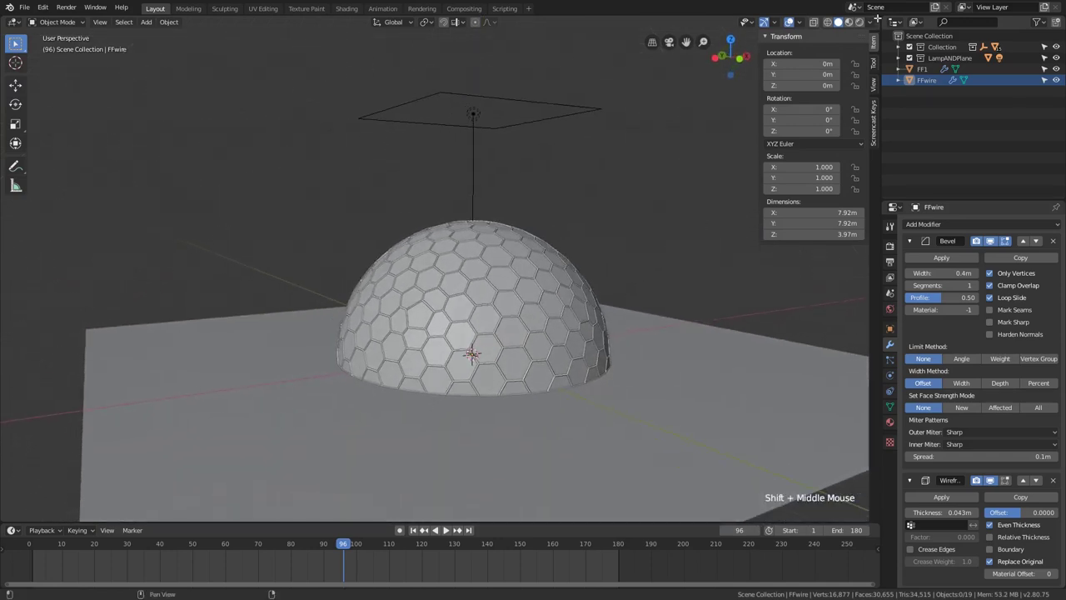
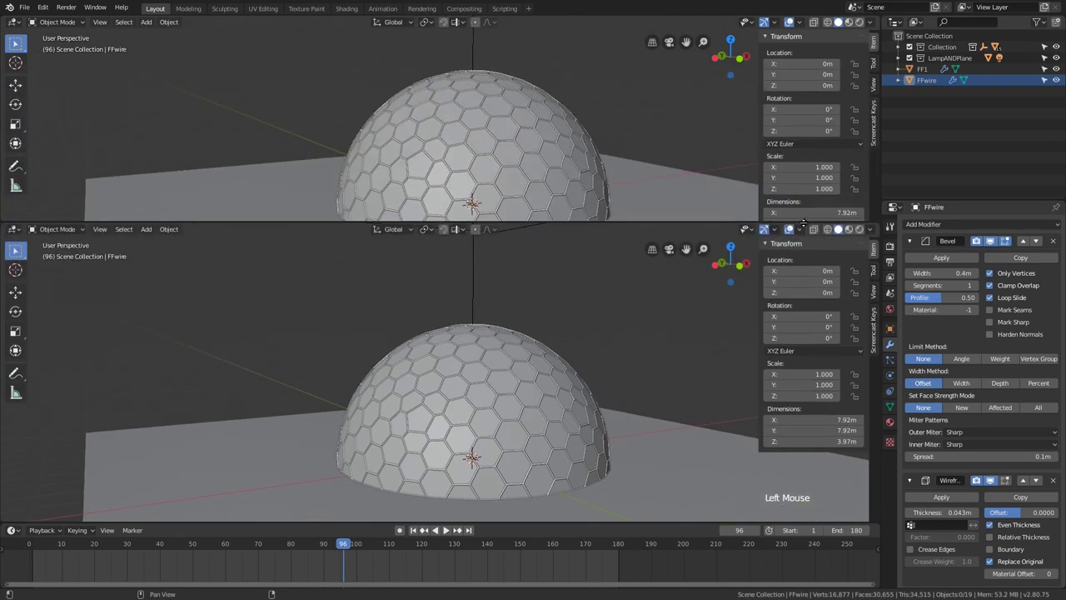
Split the viewport and make the upper area a Shader Editor.
scroll("down", 3)
middle_click(568, 409)
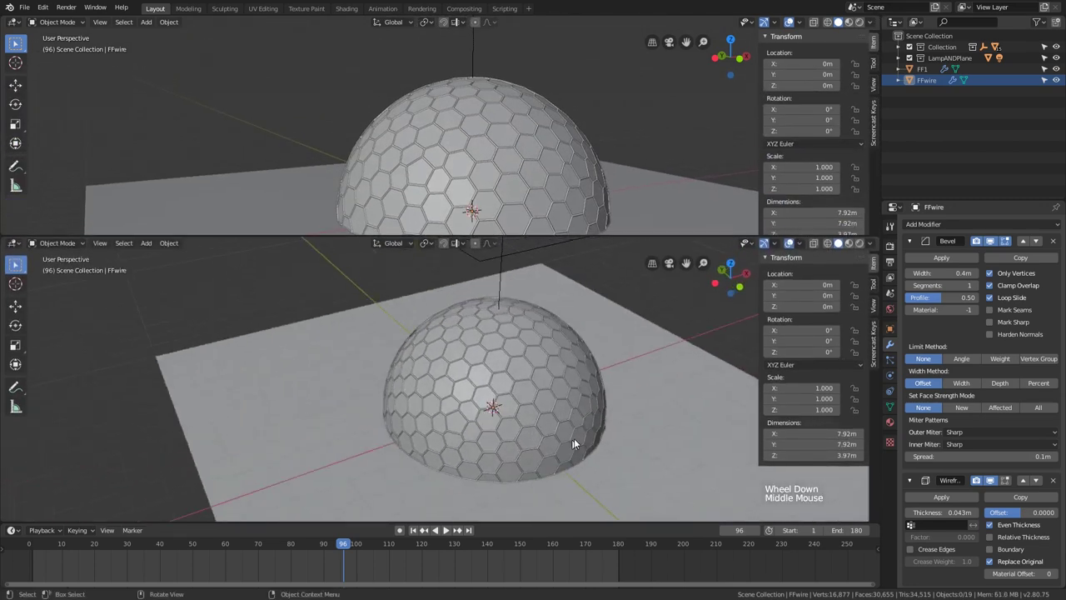
middle_click(599, 392)
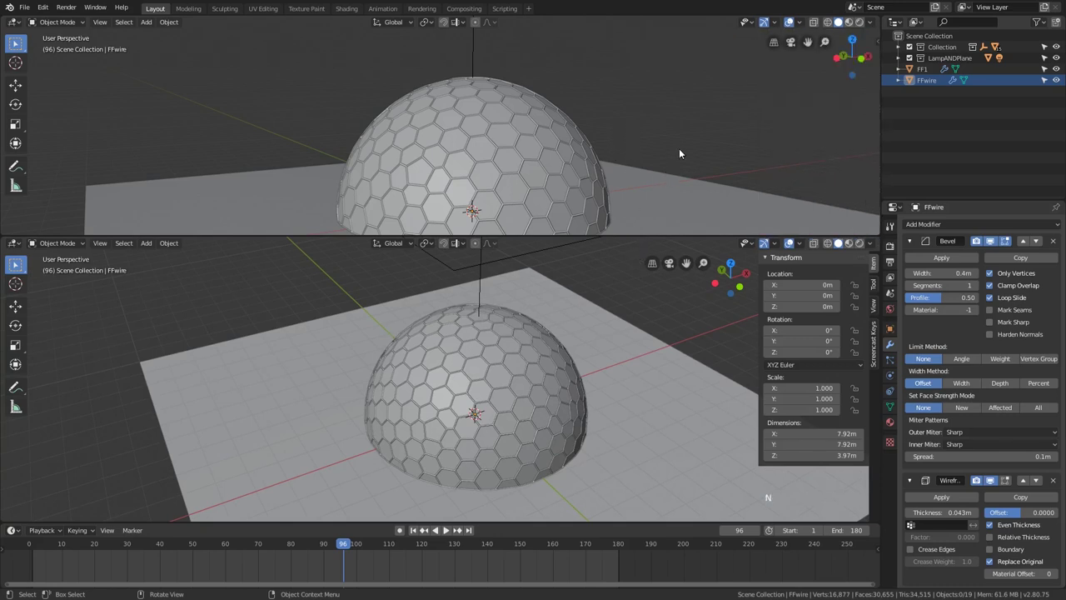
key("n")
key("n")
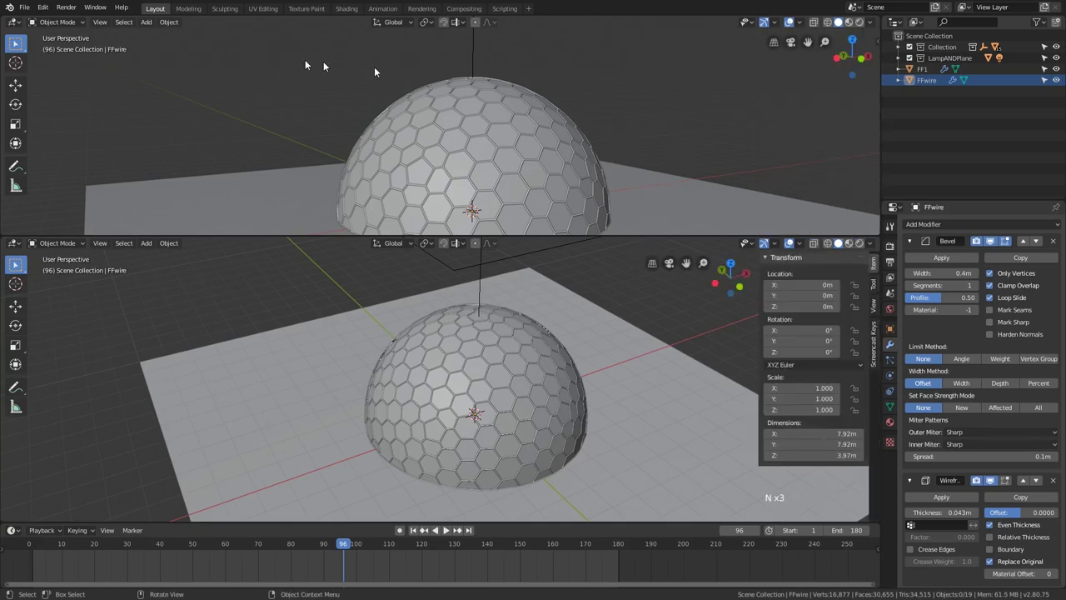
left_click(15, 31)
scroll("down", 3)
scroll("down", 3)
Switch the lower viewport to Rendered shading and inspect the dome with full lighting.
middle_click(522, 344)
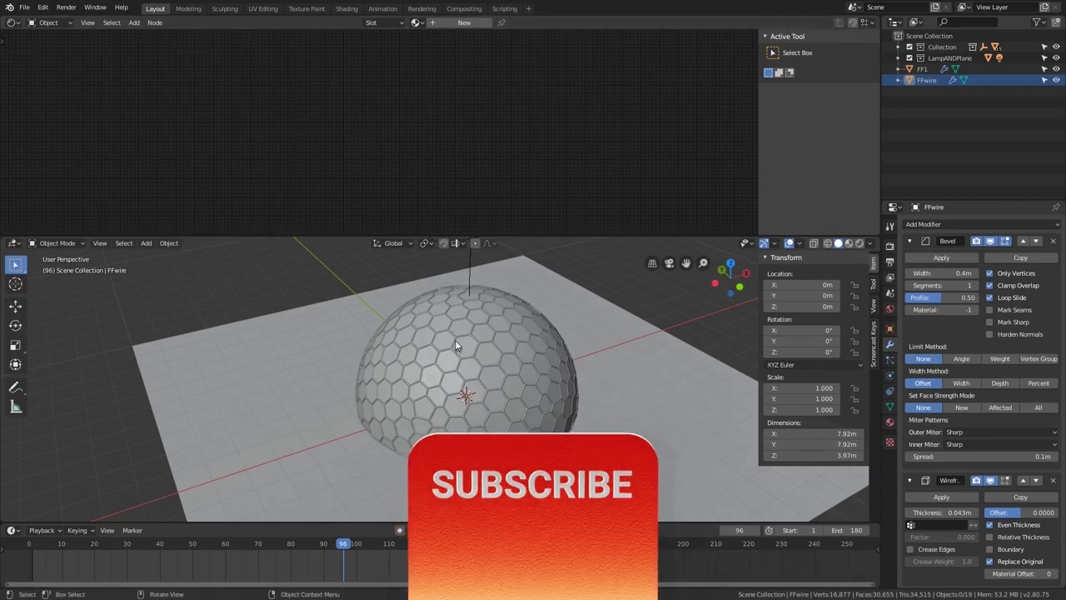
scroll("up", 3)
middle_click(531, 363)
left_click(863, 249)
middle_click(607, 336)
scroll("down", 3)
middle_click(568, 386)
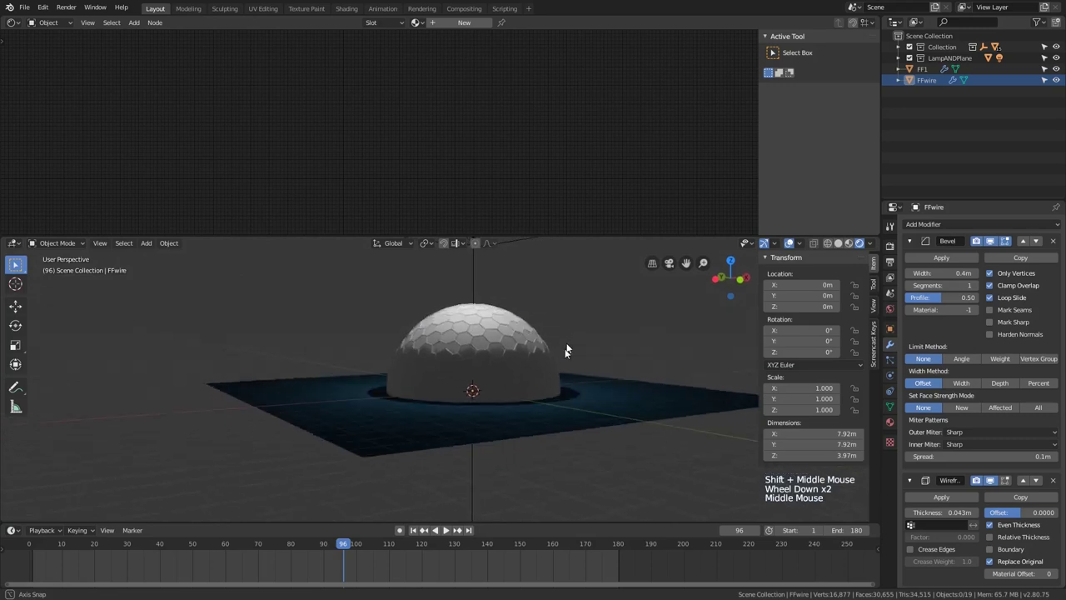
middle_click(544, 392)
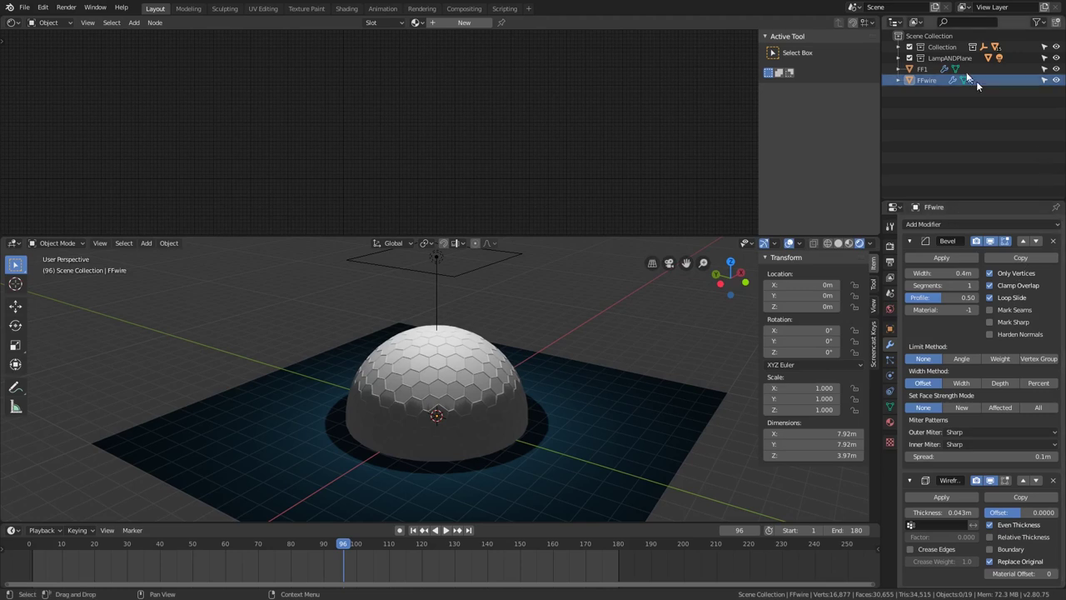
Create a new material 'wire' for FFwire, checking the add-on preferences along the way.
left_click(924, 85)
left_click(458, 22)
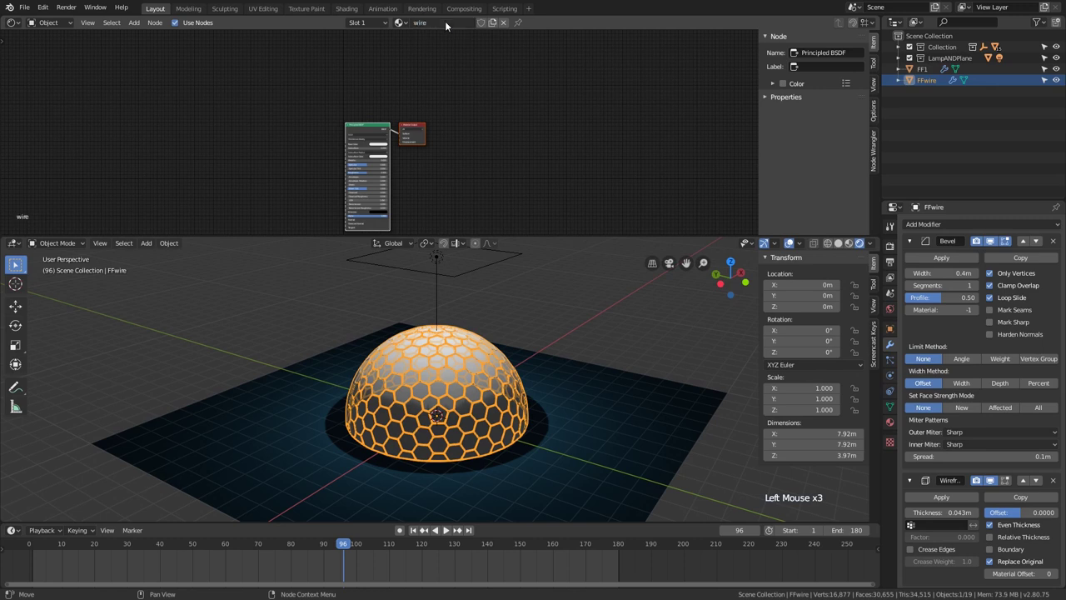
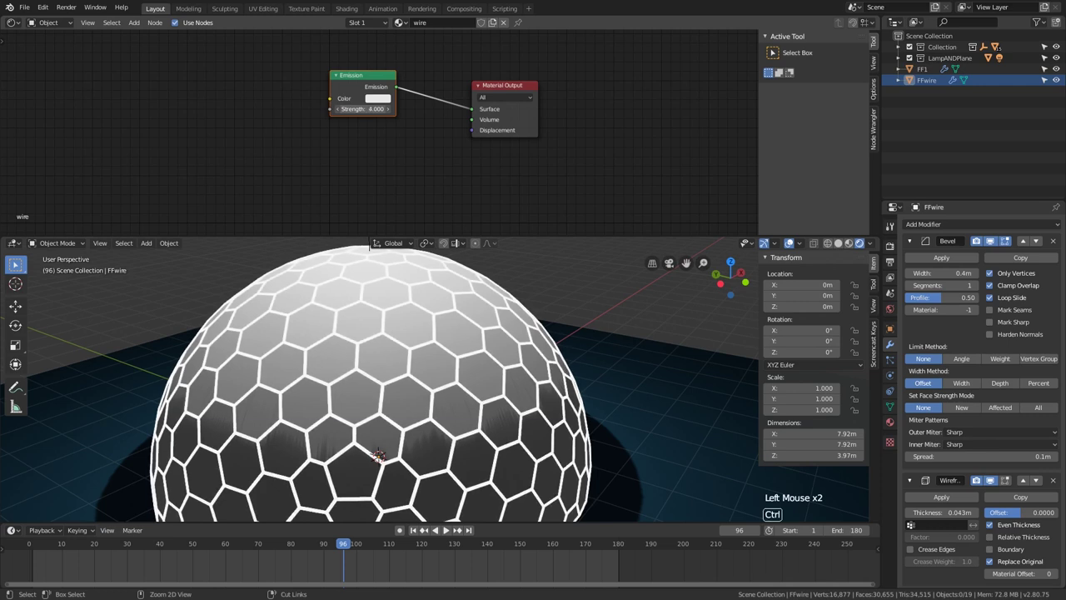
left_click(42, 8)
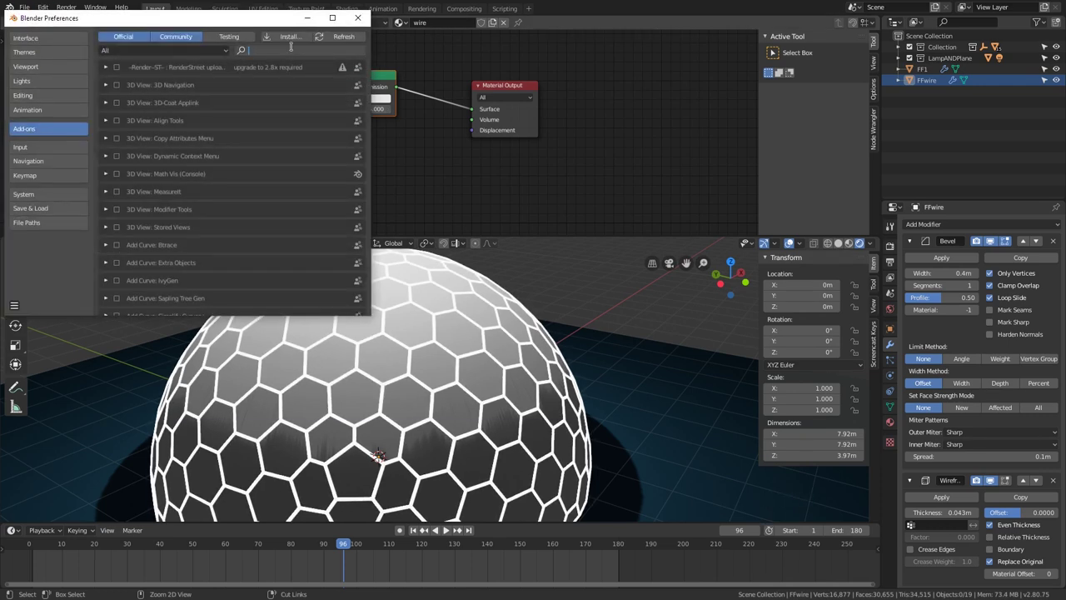
scroll("down", 3)
middle_click(373, 109)
scroll("down", 3)
scroll("down", 3)
scroll("down", 3)
left_click(563, 276)
scroll("down", 3)
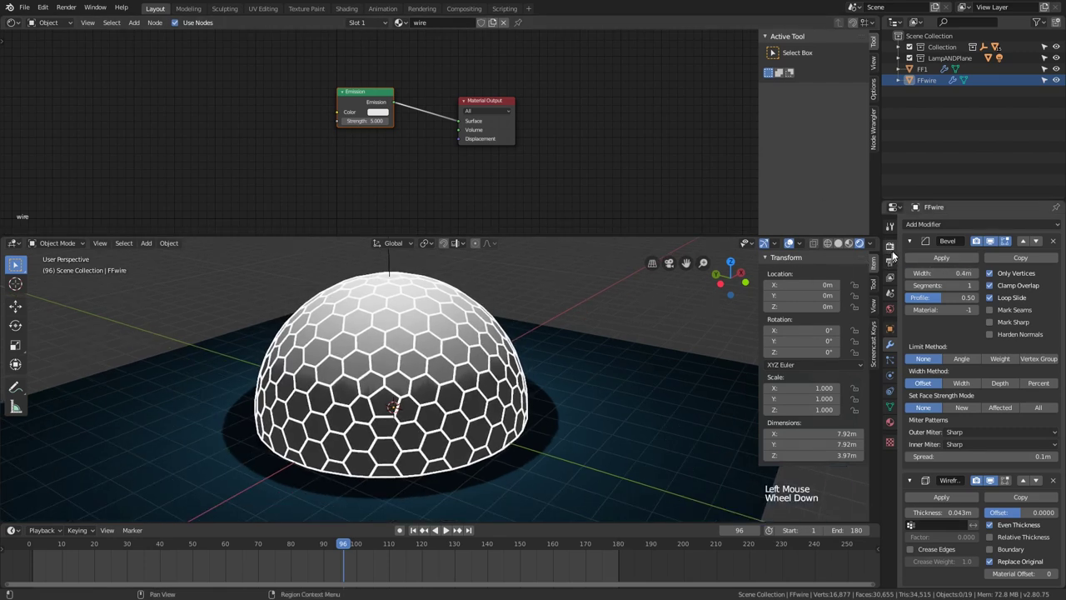
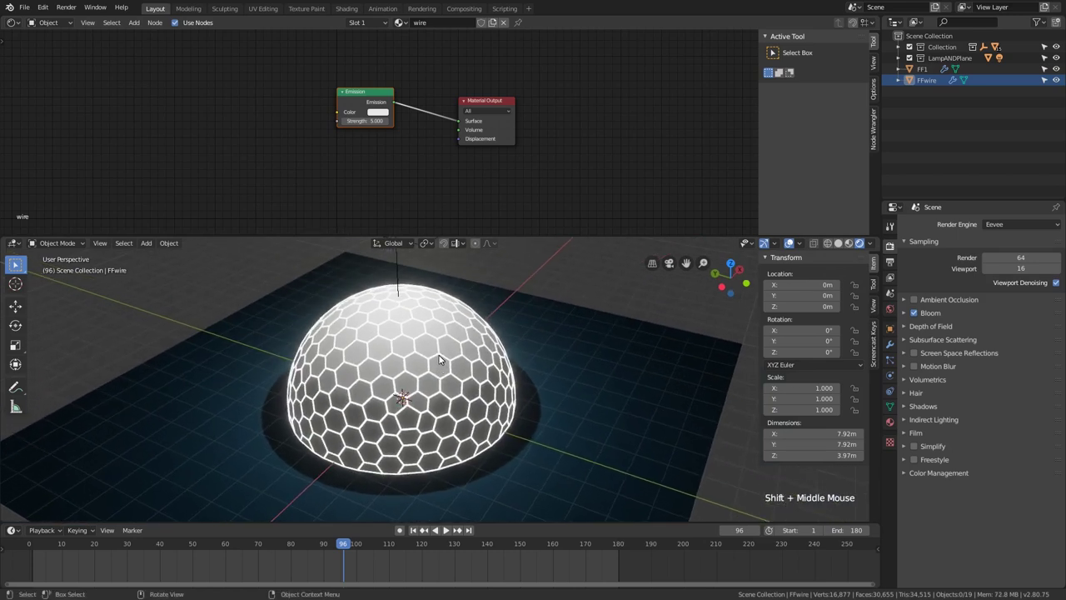
Enable Eevee Bloom and select the solid dome FF1.
scroll("up", 3)
left_click(931, 75)
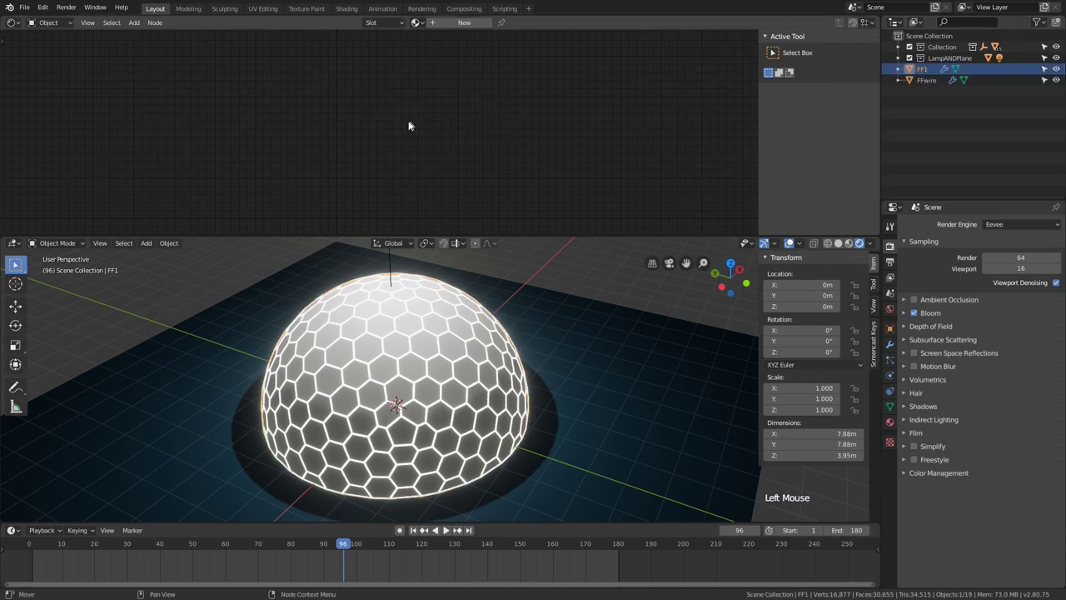
Create a new material named 'FF' for FF1.
left_click(477, 31)
left_click(478, 29)
left_click(456, 27)
key("shift+f")
left_click(446, 40)
middle_click(438, 73)
left_click(397, 98)
double_click(486, 95)
Select the Principled BSDF and bring up the Shift+S node-switch menu for Emission.
left_click(400, 100)
left_click(392, 96)
key("shift+s")
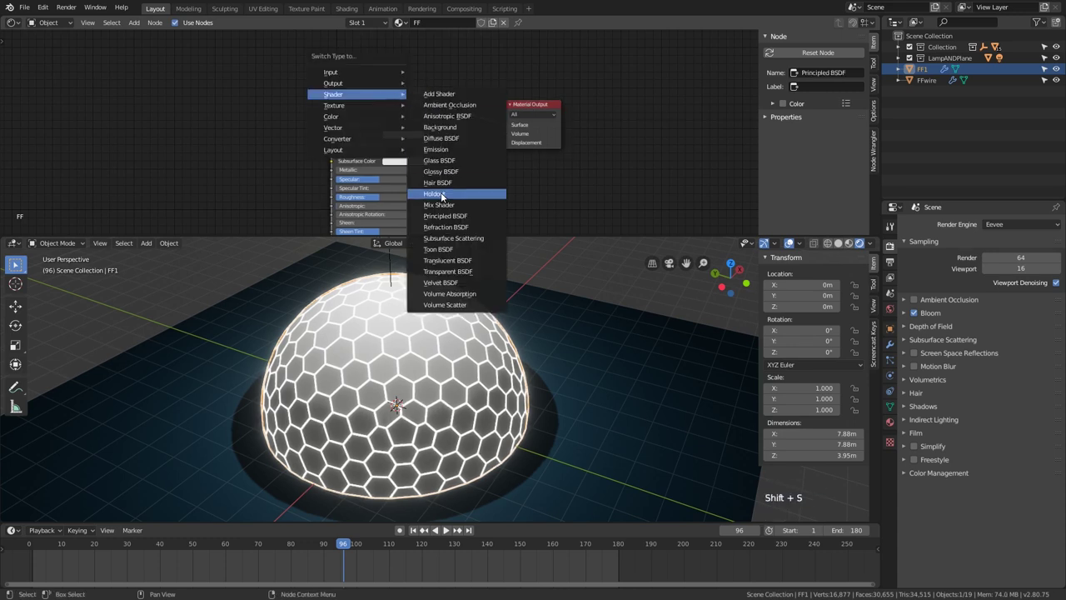
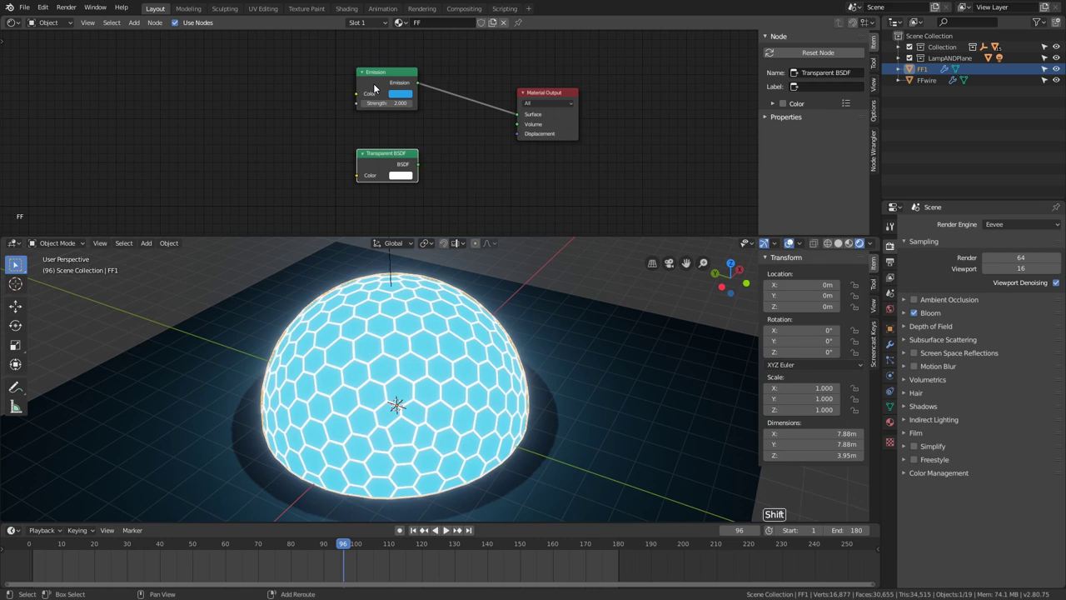
Blend FF1's blue Emission with the Transparent BSDF through a Mix Shader at factor 0.9.
right_click(385, 85)
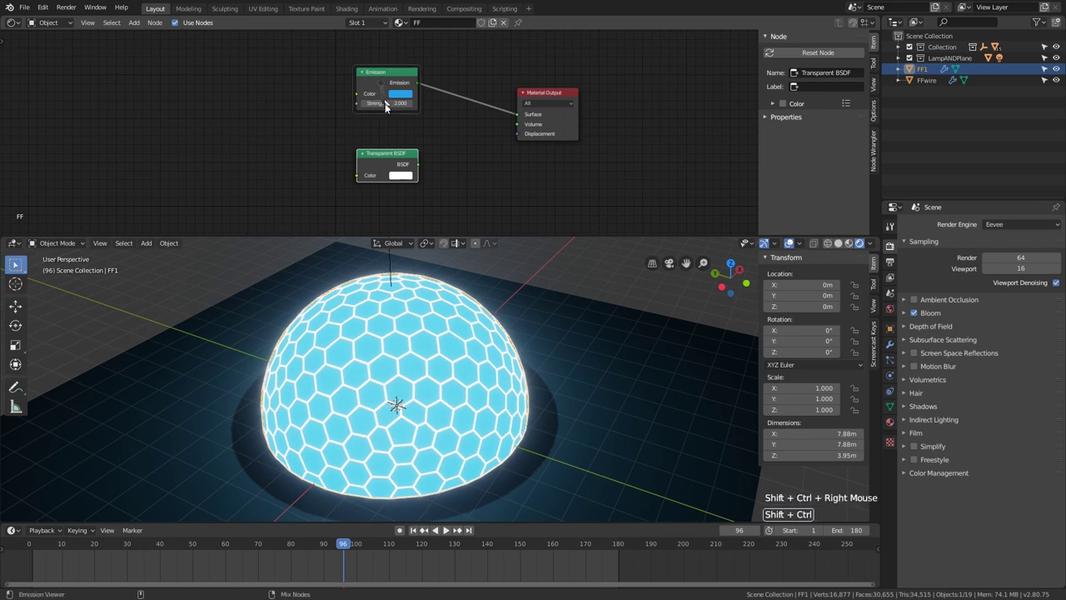
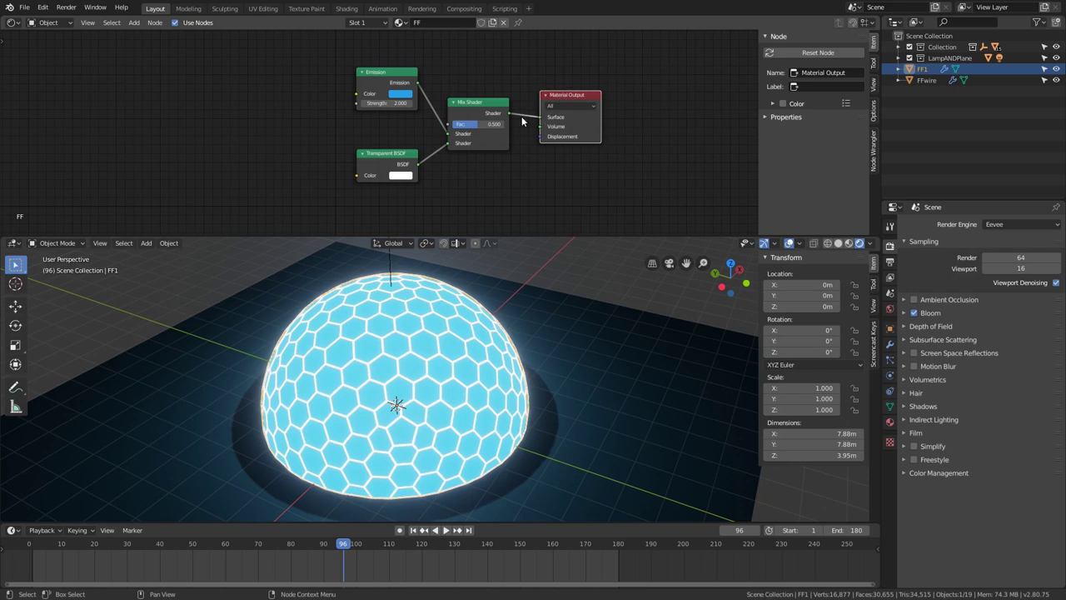
middle_click(510, 145)
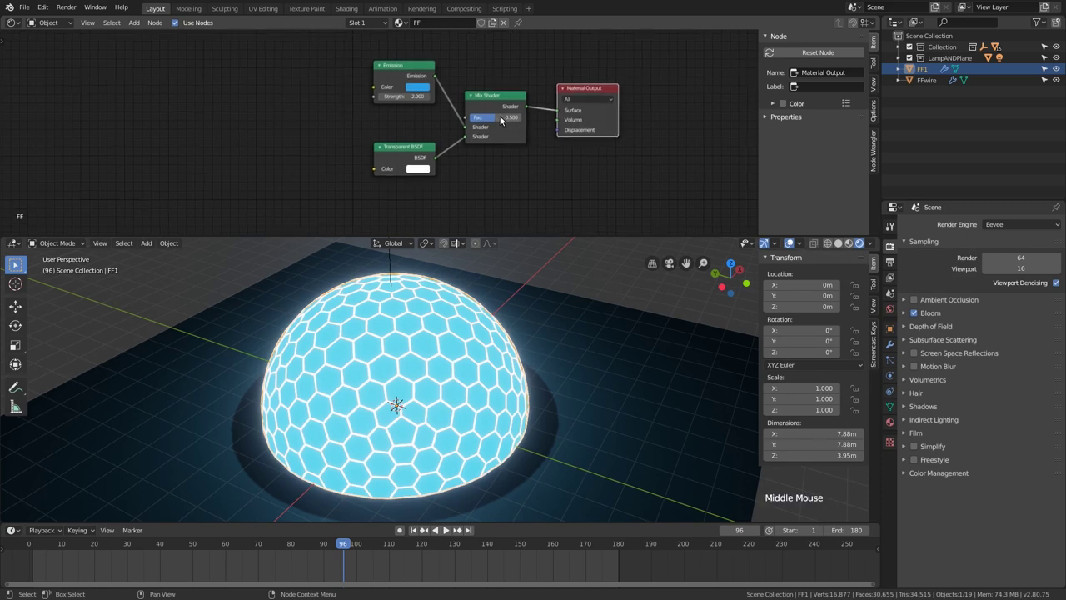
left_click(518, 122)
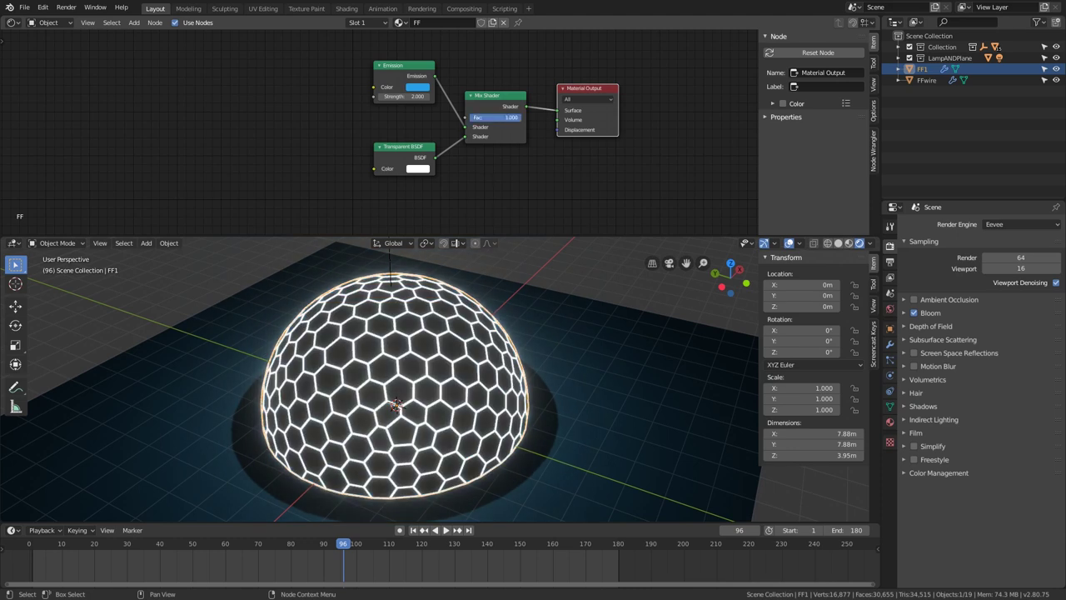
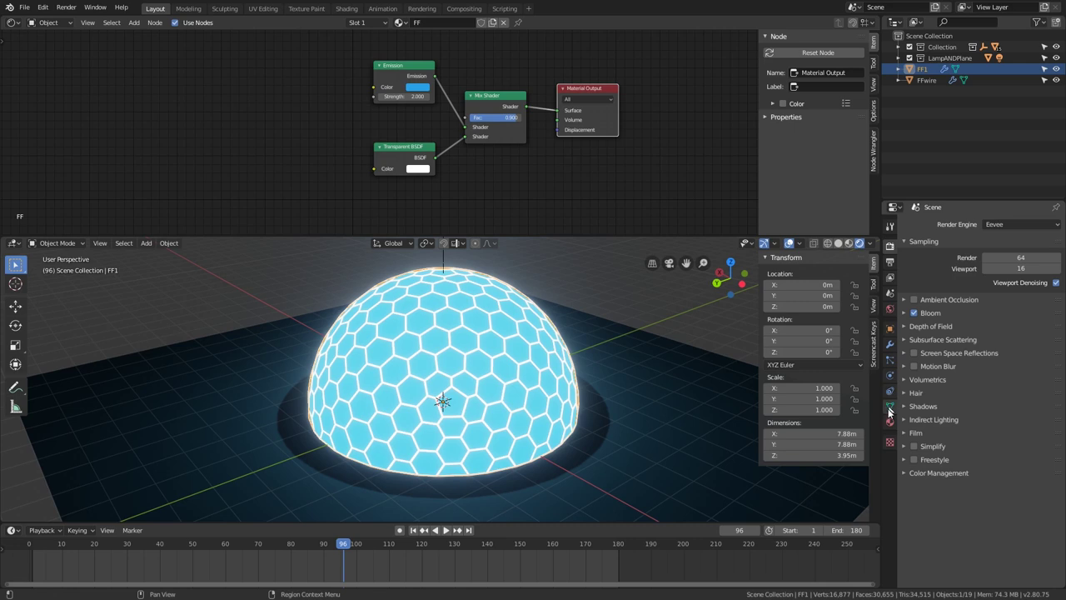
Give FF1 Alpha Blend, visible backfaces and Shadow Mode None, then select the FFwire dome.
left_click(892, 427)
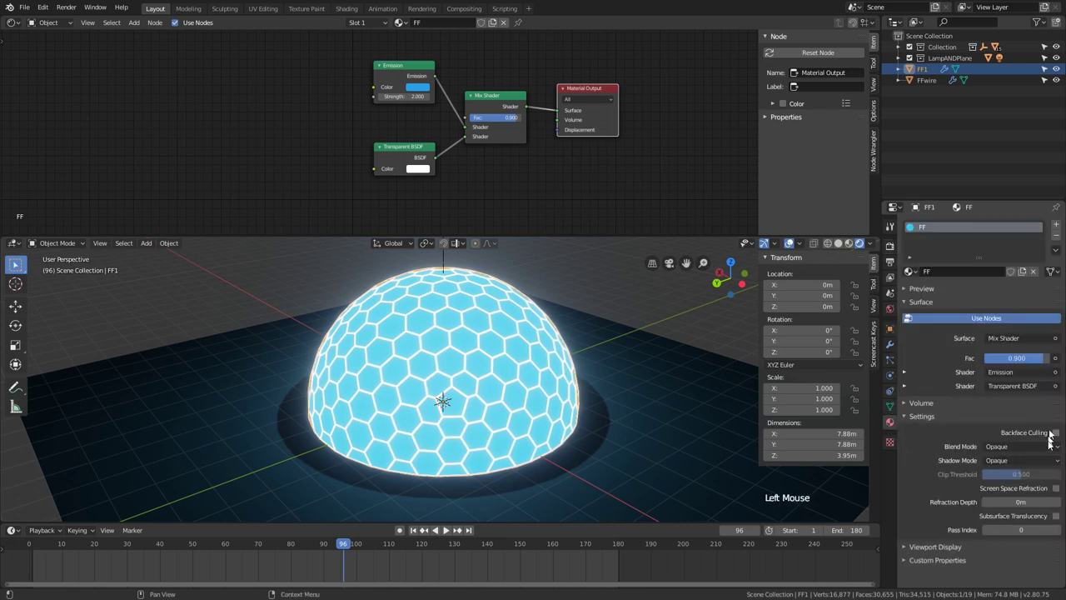
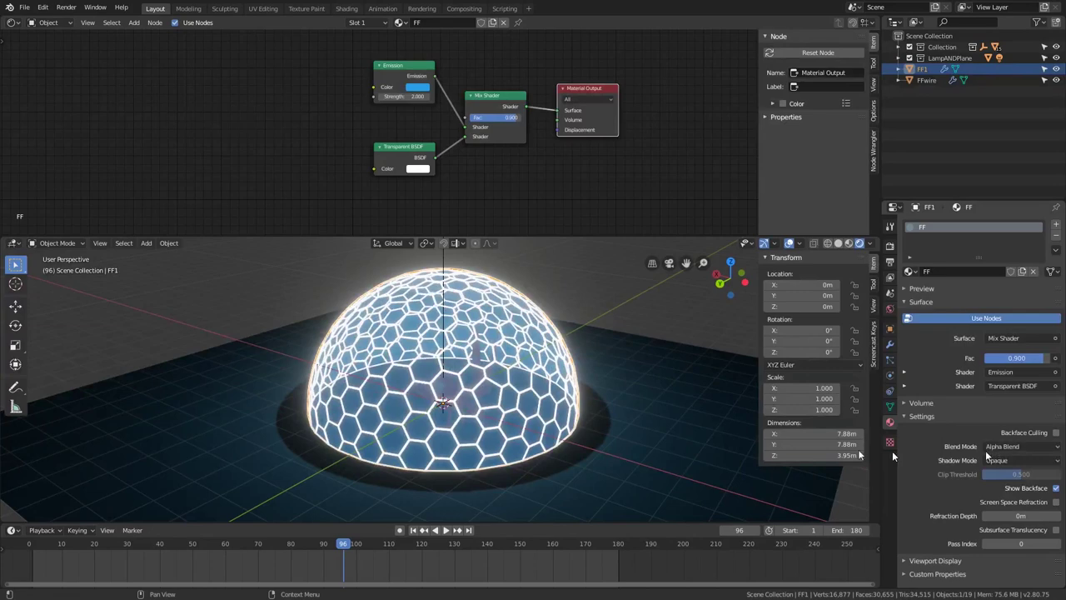
middle_click(571, 395)
left_click(1023, 464)
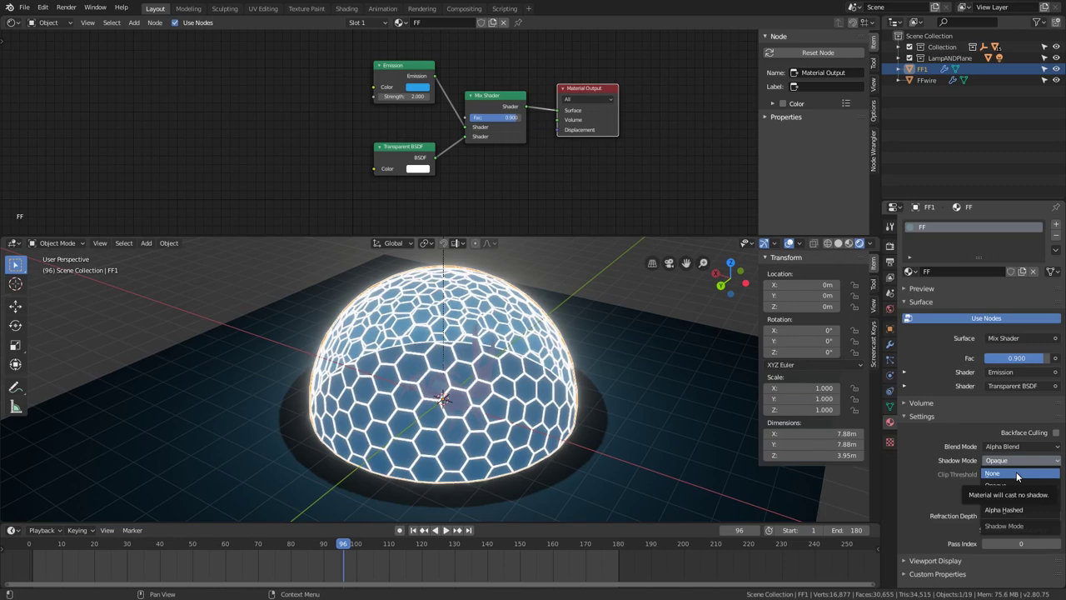
middle_click(593, 383)
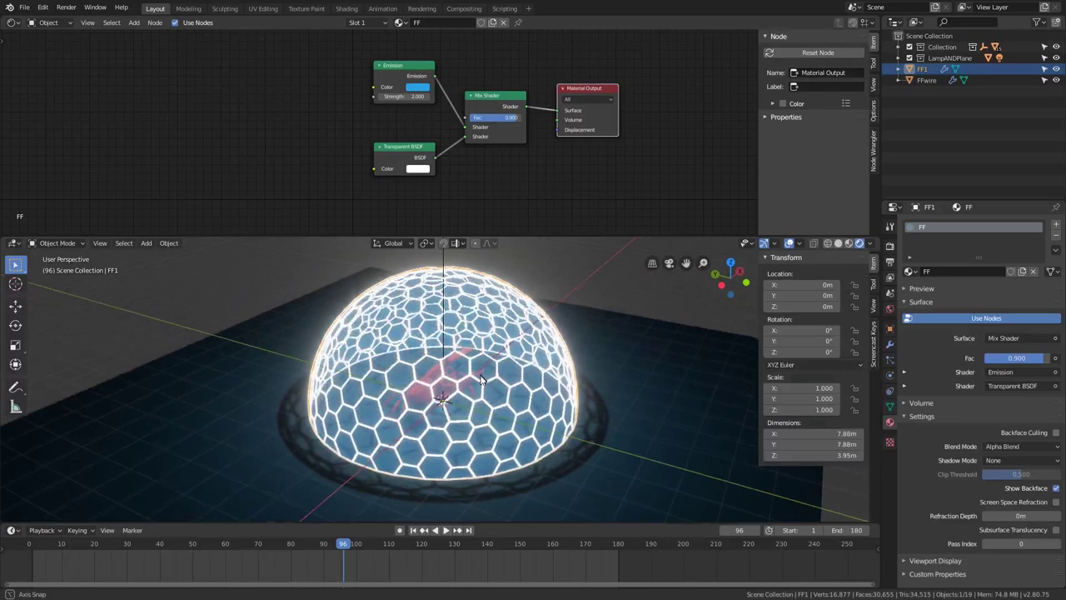
scroll("down", 3)
left_click(933, 78)
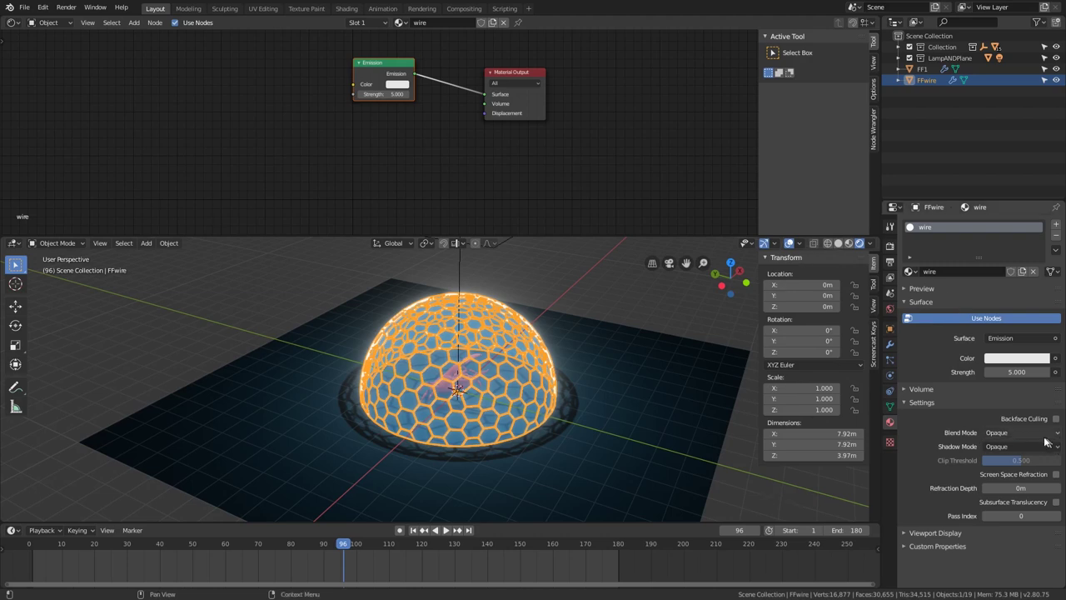
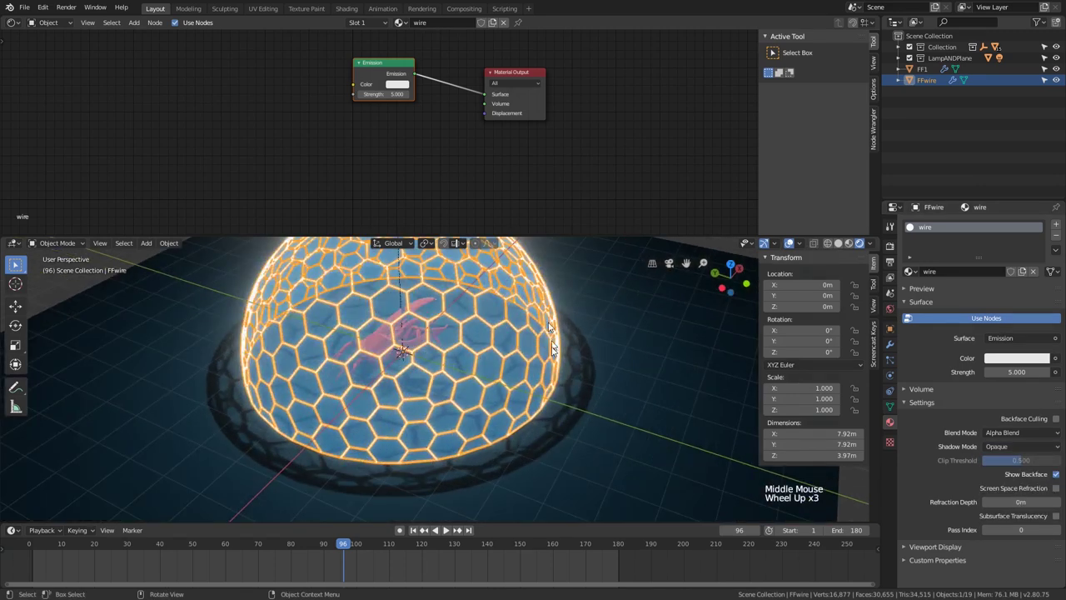
Set FFwire's wire material to Alpha Blend with backfaces shown and no shadow casting.
scroll("up", 3)
left_click(1045, 447)
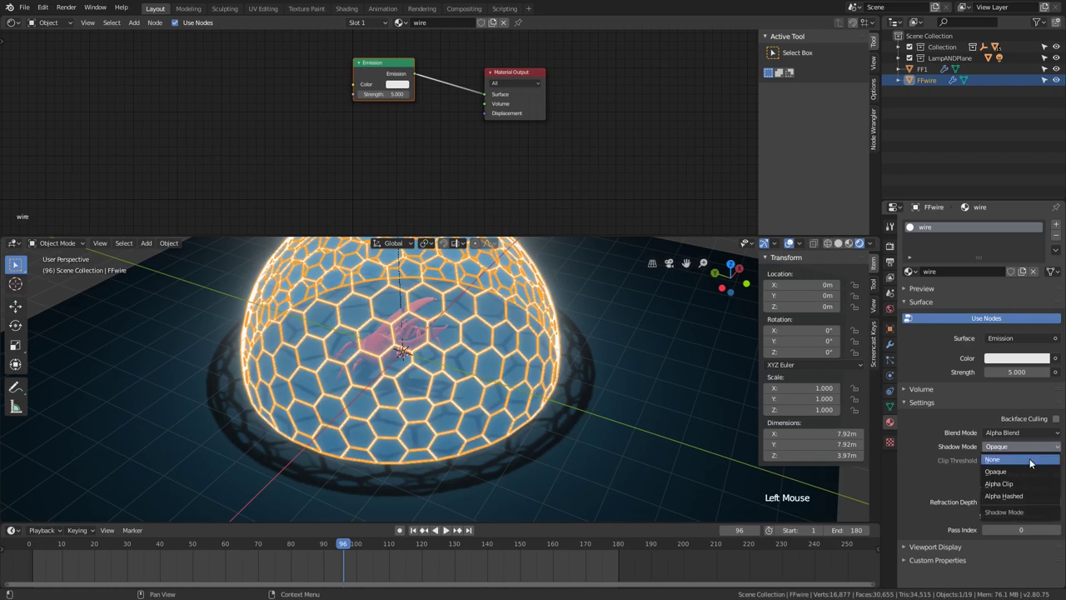
scroll("down", 3)
middle_click(564, 361)
left_click(565, 278)
scroll("down", 3)
middle_click(566, 288)
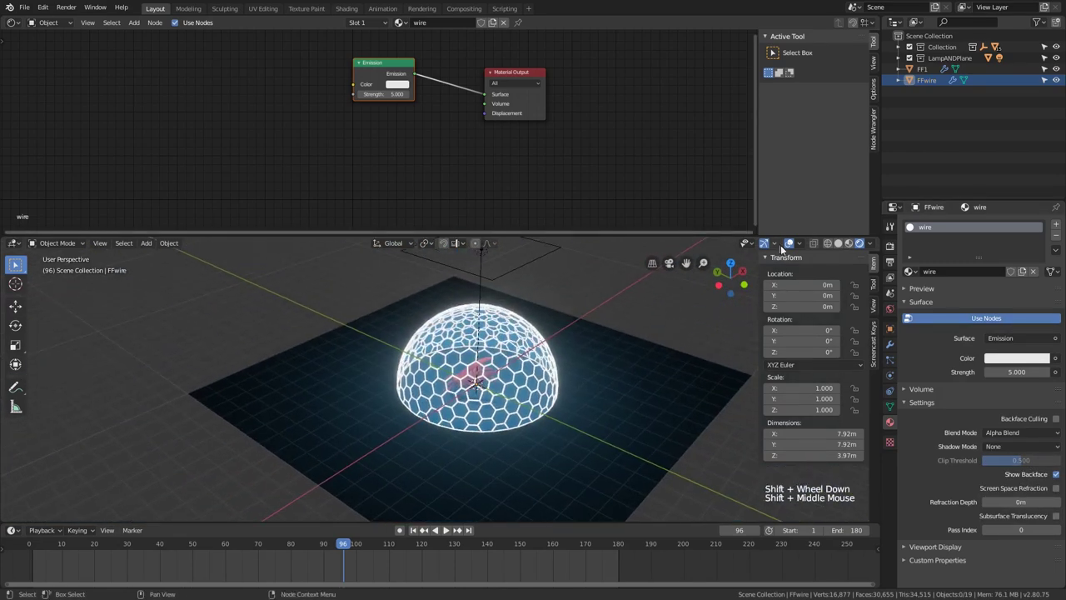
Hide viewport overlays and play the animation while orbiting to check the hexagon glow.
left_click(795, 247)
middle_click(591, 394)
left_click(586, 292)
middle_click(585, 295)
scroll("up", 3)
middle_click(483, 396)
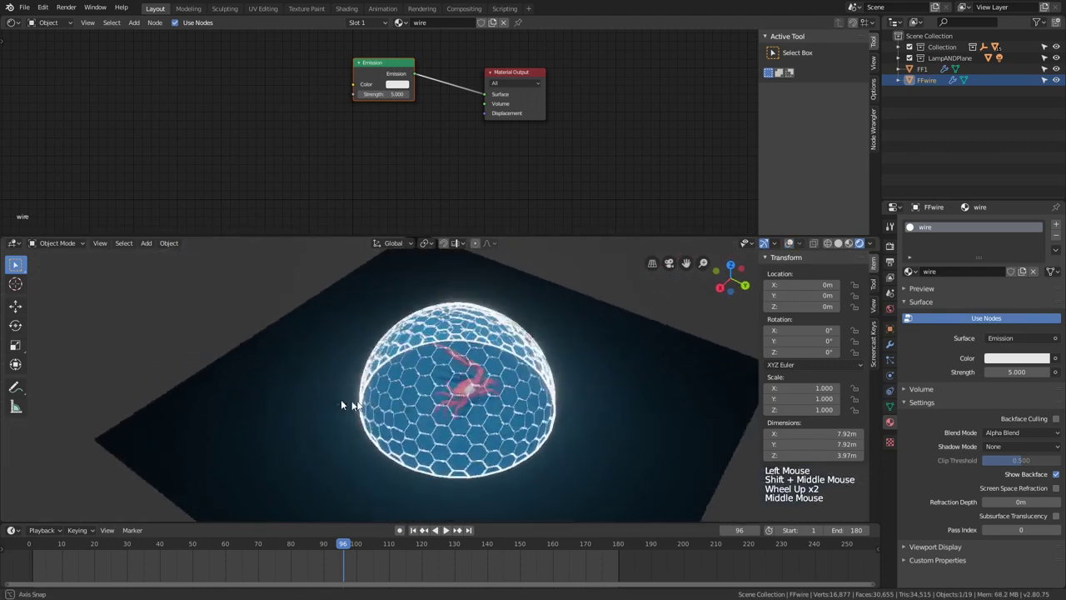
key("space")
middle_click(514, 376)
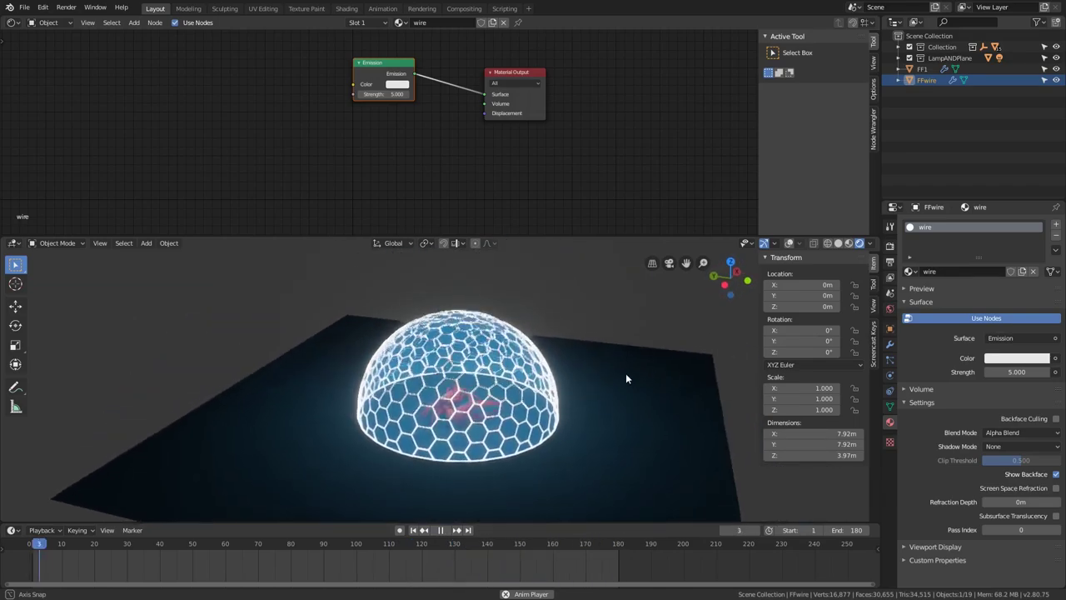
middle_click(619, 411)
middle_click(617, 388)
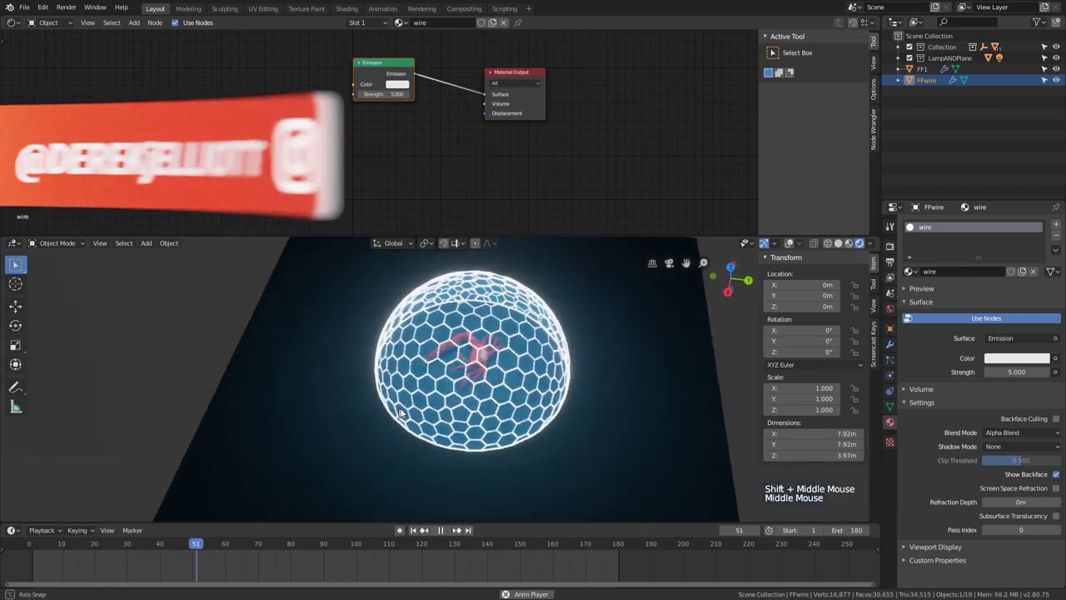
key("space")
scroll("down", 3)
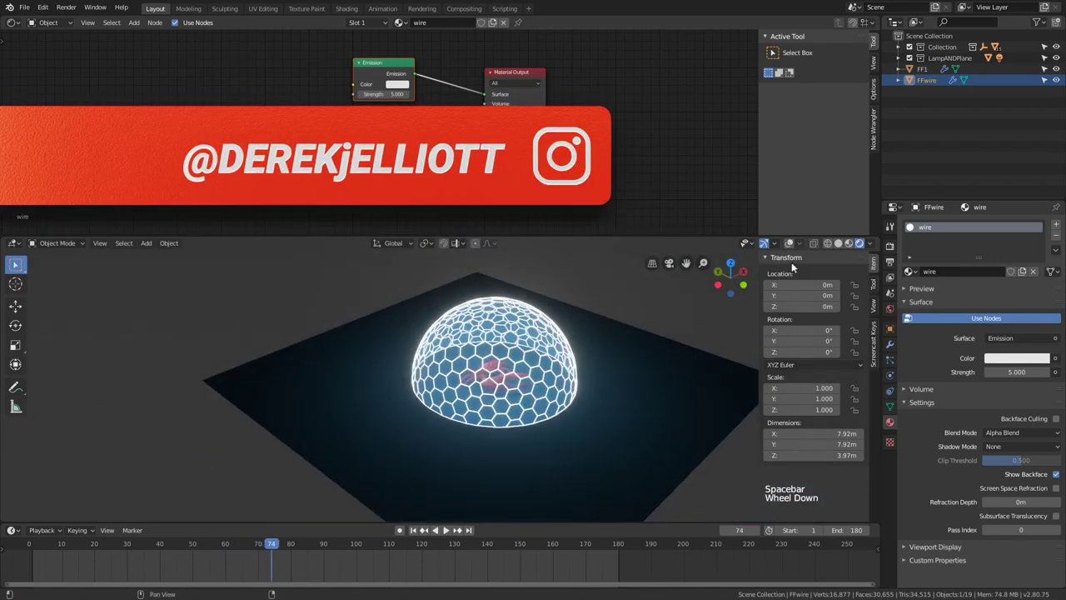
Restore viewport overlays, deselect the dome and orbit around it to inspect the glow.
left_click(793, 244)
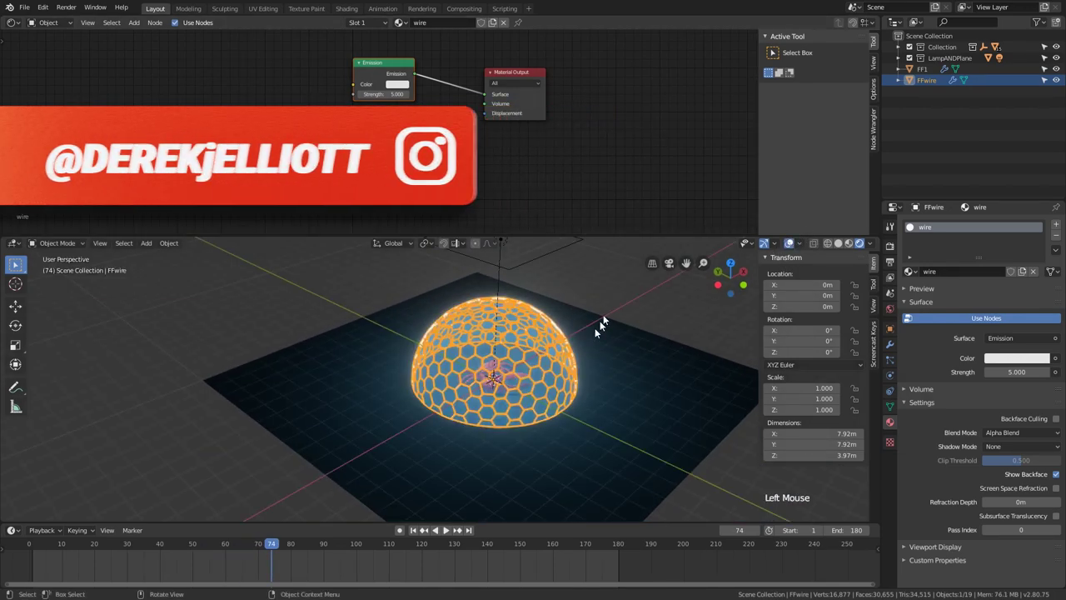
left_click(617, 301)
scroll("up", 3)
scroll("up", 3)
scroll("down", 3)
middle_click(546, 316)
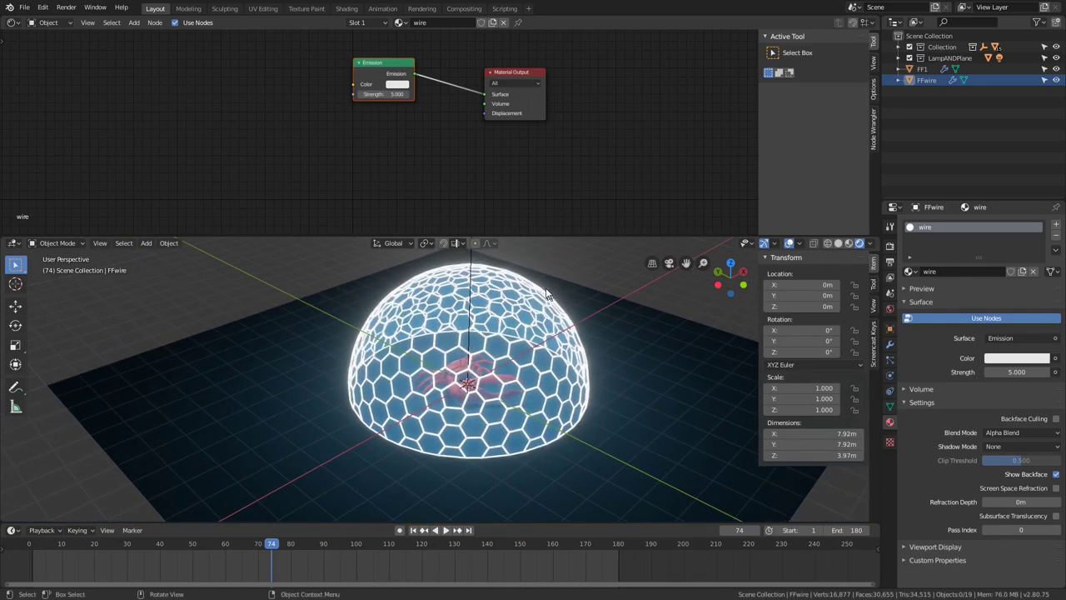
scroll("down", 3)
scroll("up", 3)
Scrub the timeline to preview the dome's grow-in scale animation.
left_click(273, 549)
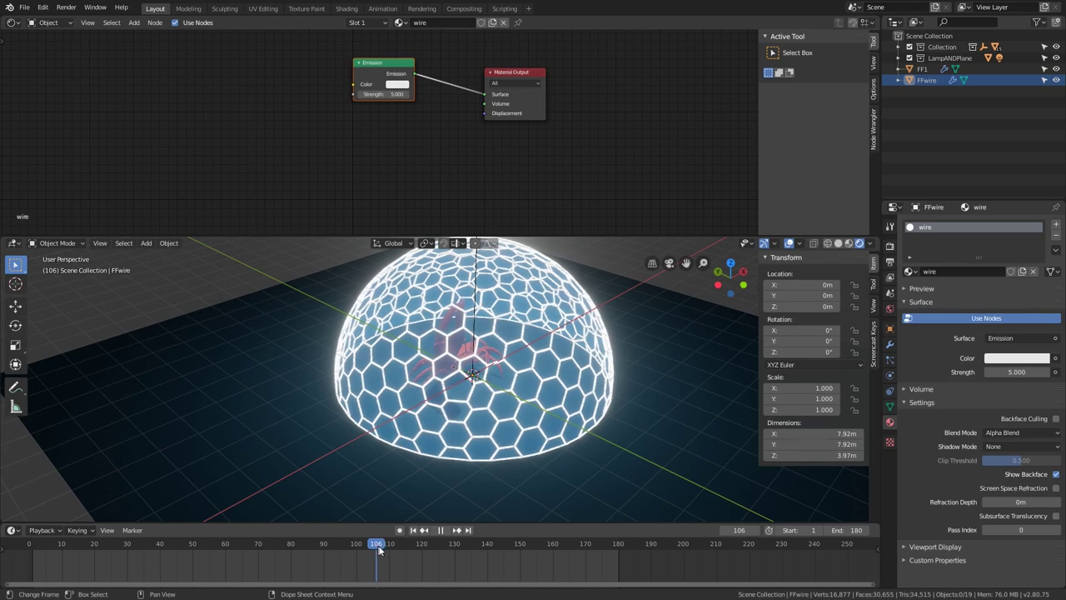
middle_click(532, 423)
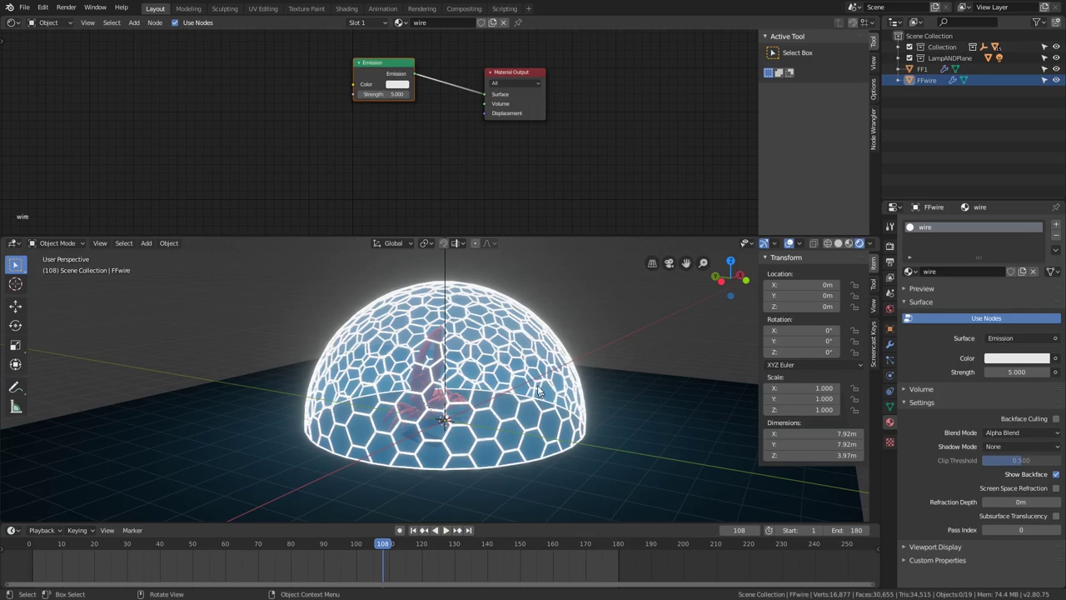
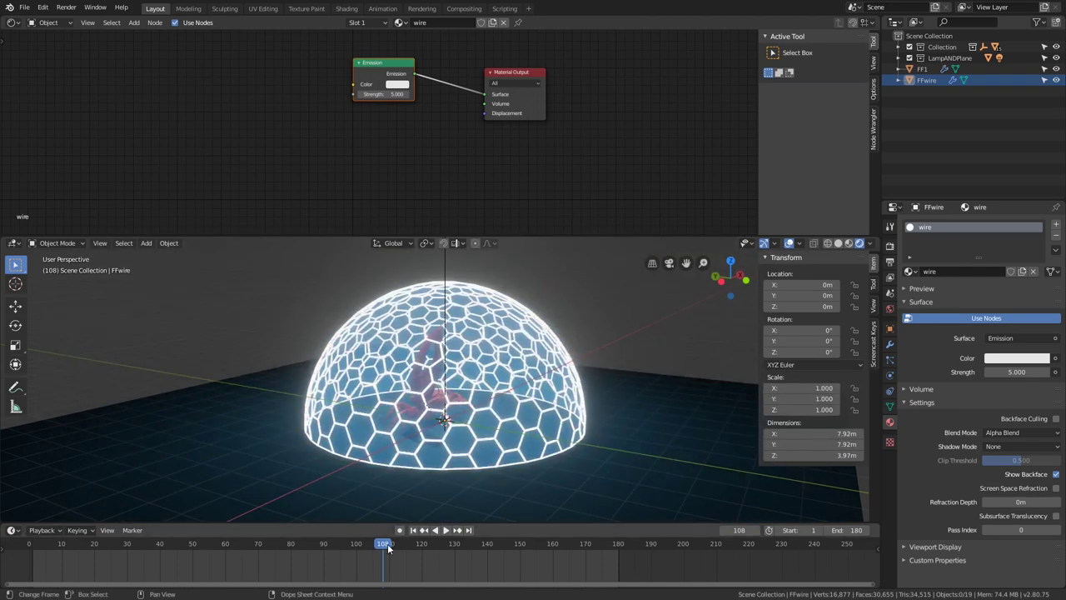
left_click(392, 546)
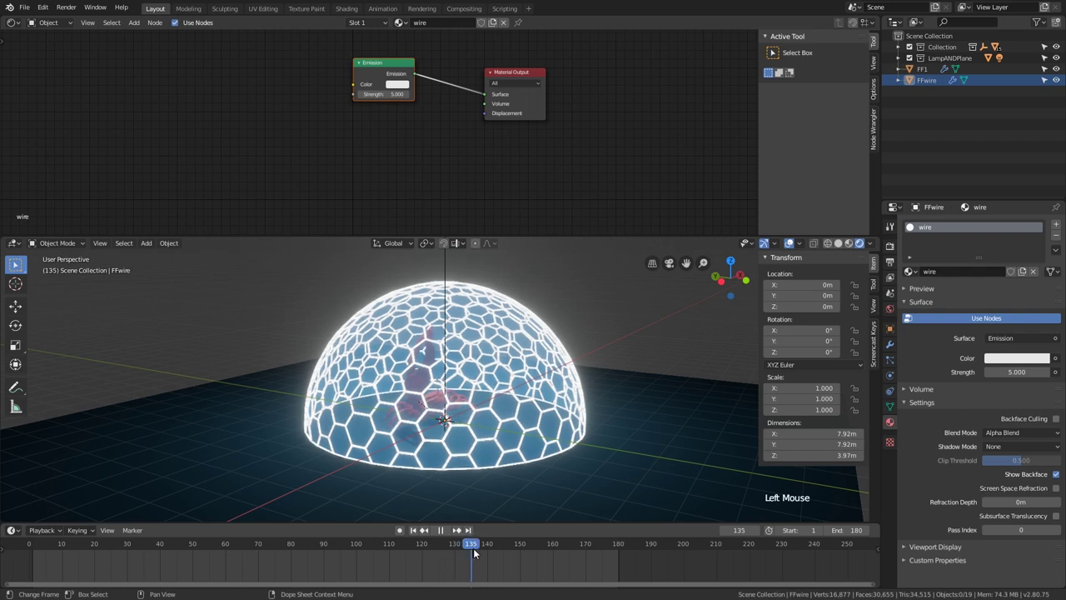
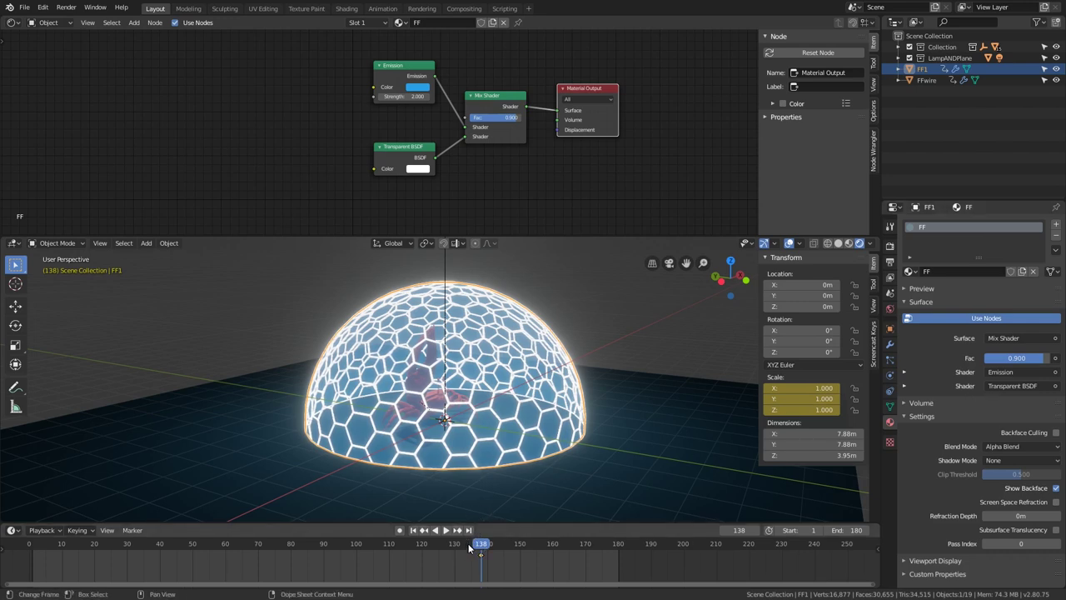
Play the build-in from frame 127 while orbiting around the growing dome.
left_click(485, 547)
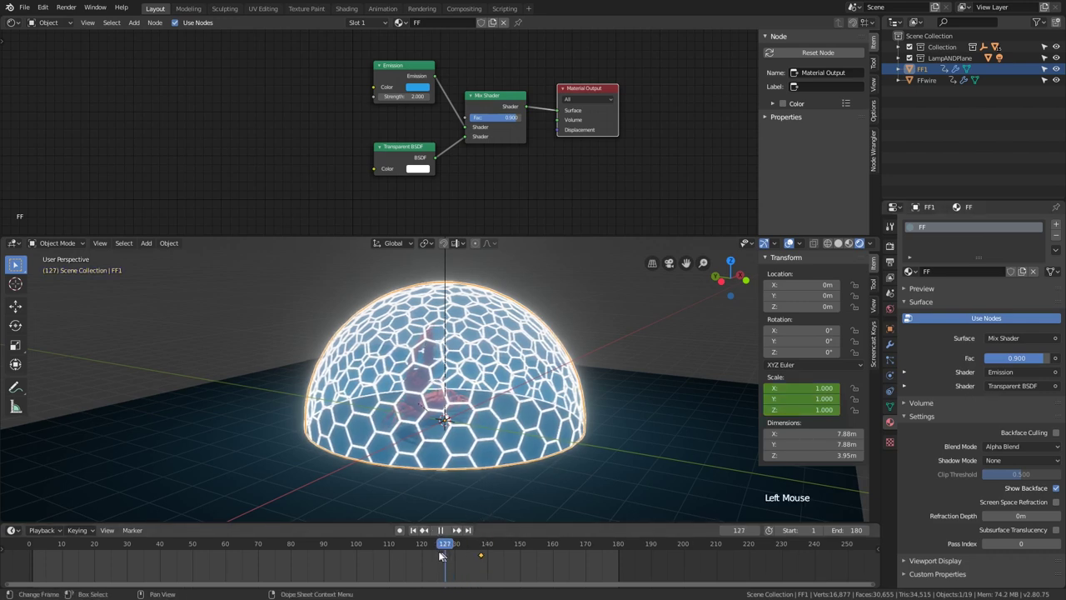
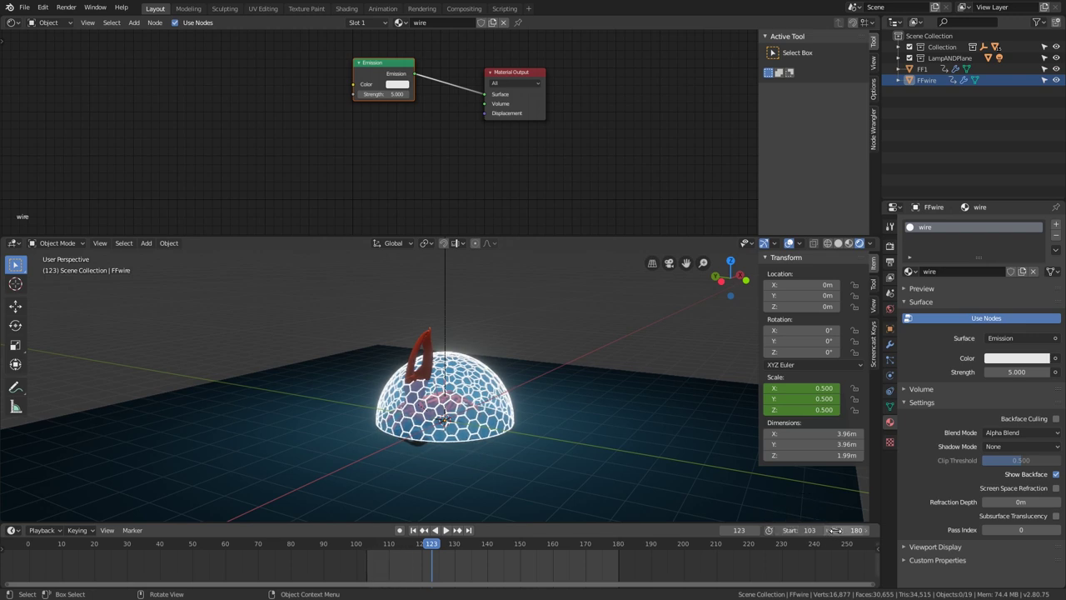
key("space")
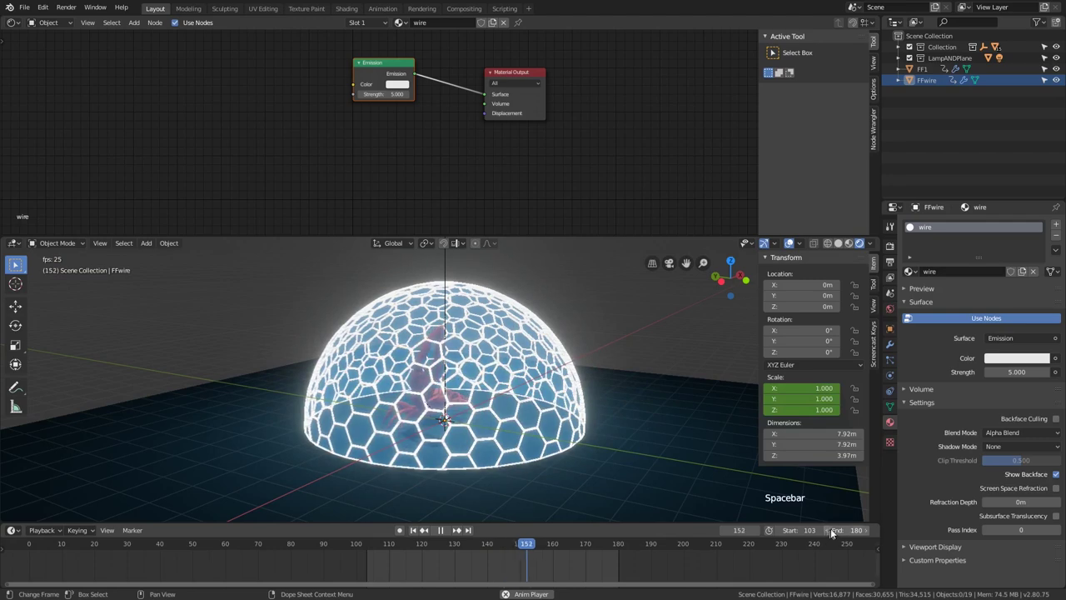
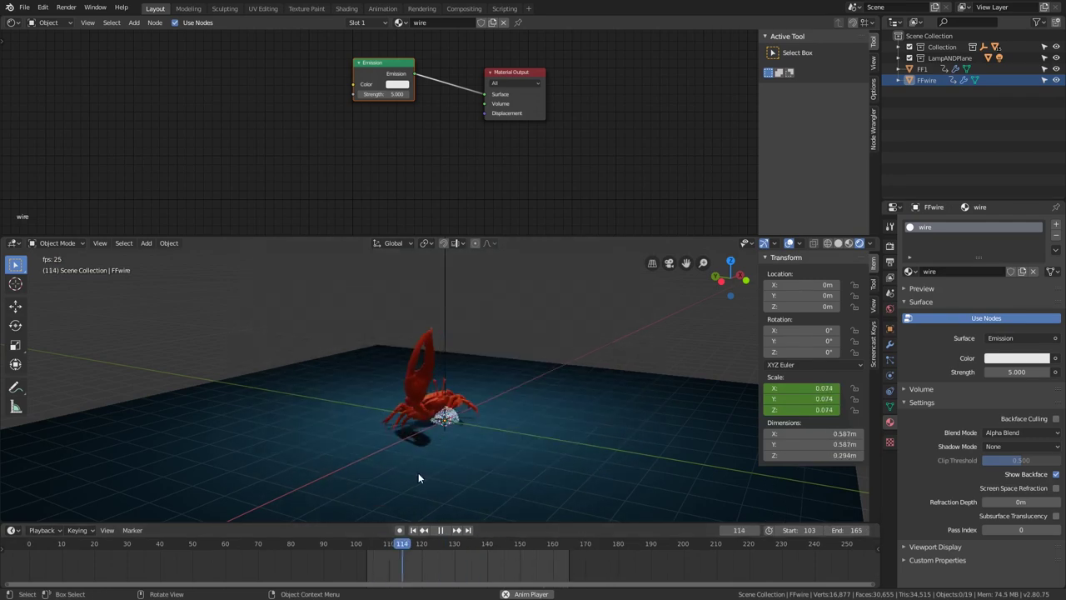
middle_click(485, 451)
scroll("down", 3)
middle_click(502, 443)
scroll("up", 3)
key("space")
Scrub back around frame 121 and replay the grow-in several times to check FFwire's scaling.
left_click(370, 544)
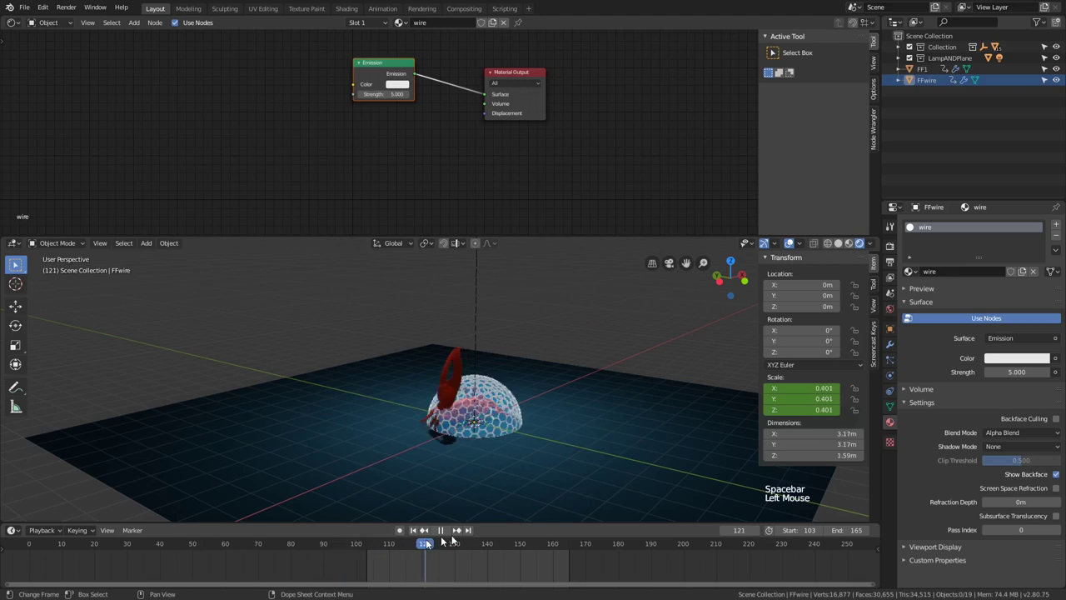
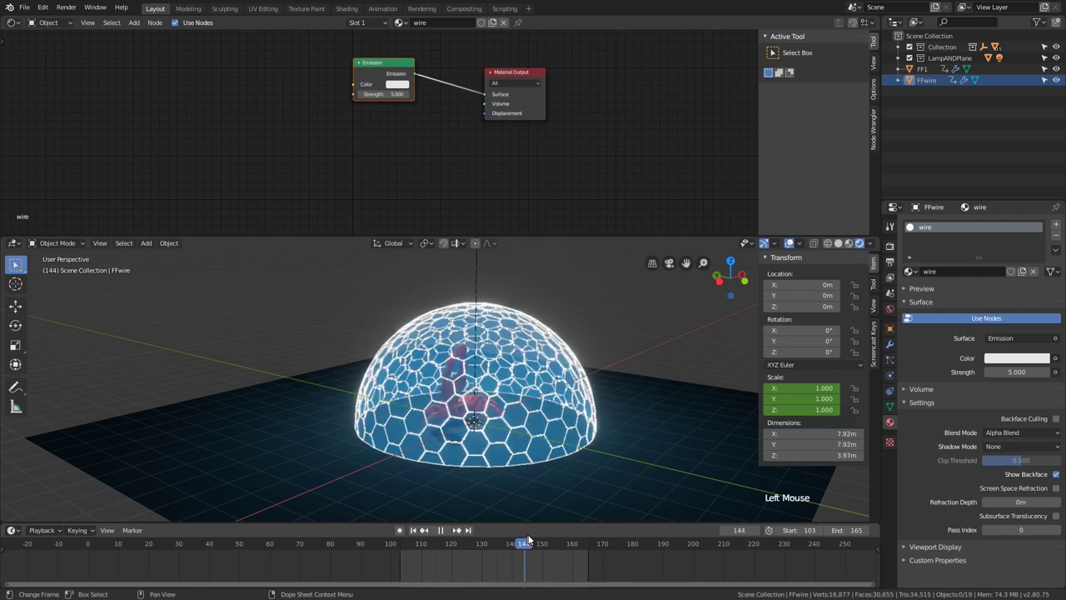
key("space")
left_click(414, 546)
left_click(401, 543)
key("space")
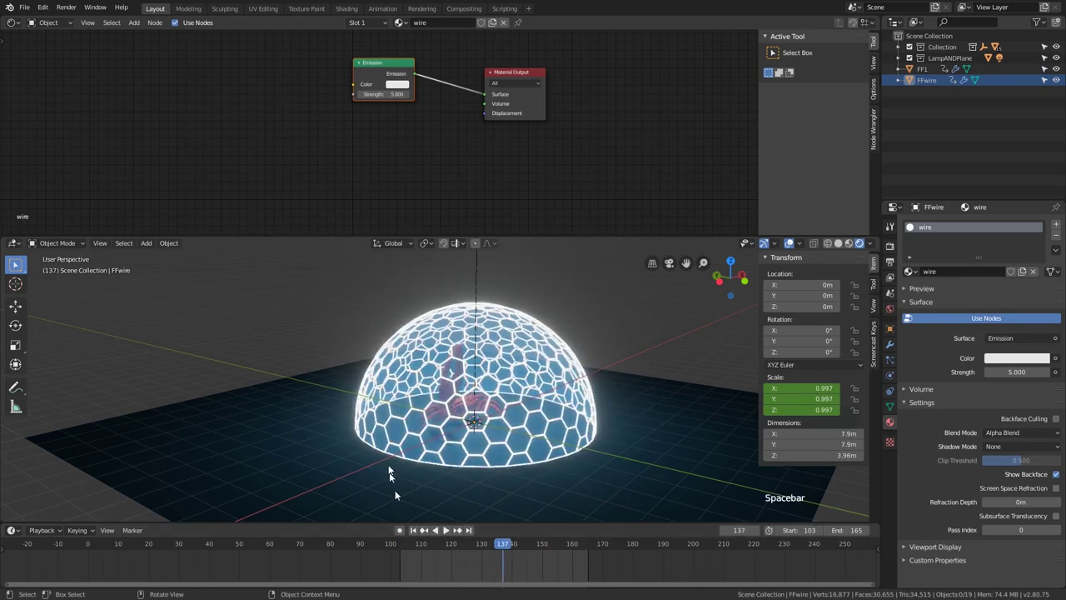
Switch the top editor to the Graph Editor and select both FF1 and FFwire.
left_click(20, 25)
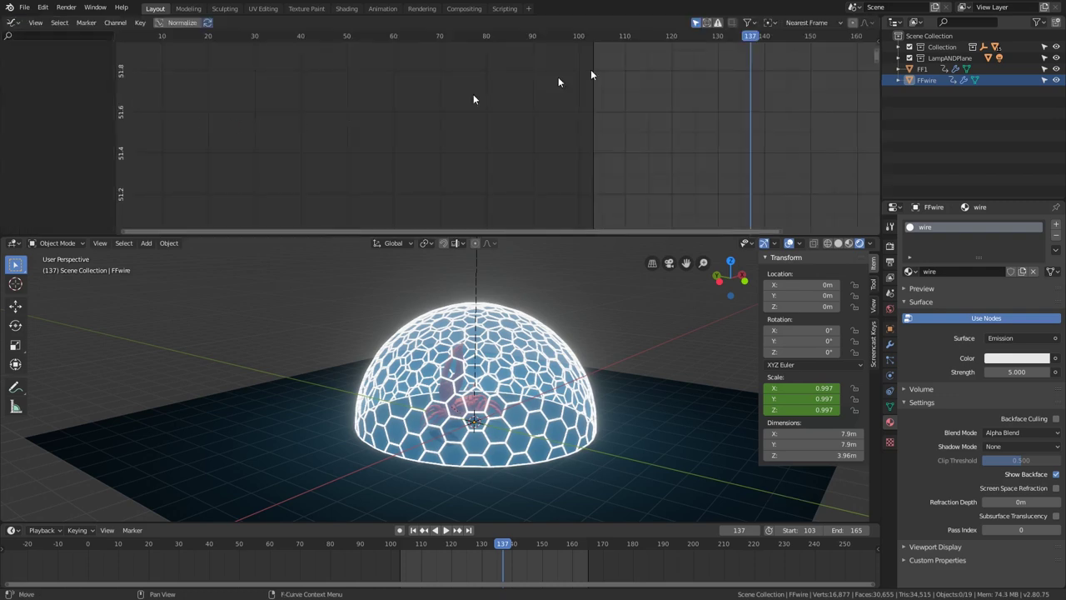
scroll("down", 3)
left_click(542, 325)
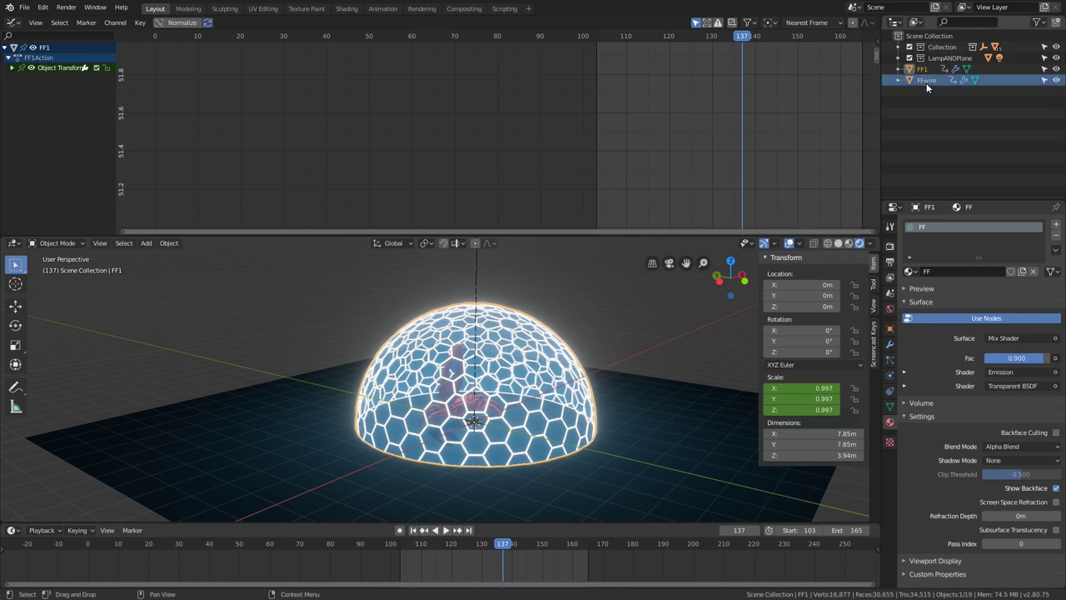
left_click(931, 86)
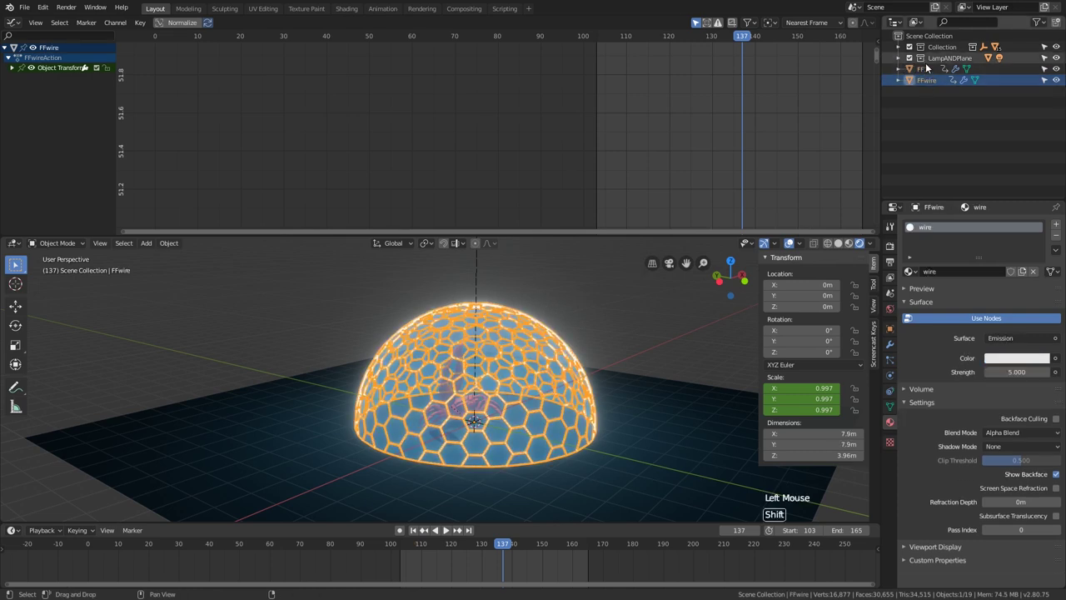
left_click(930, 71)
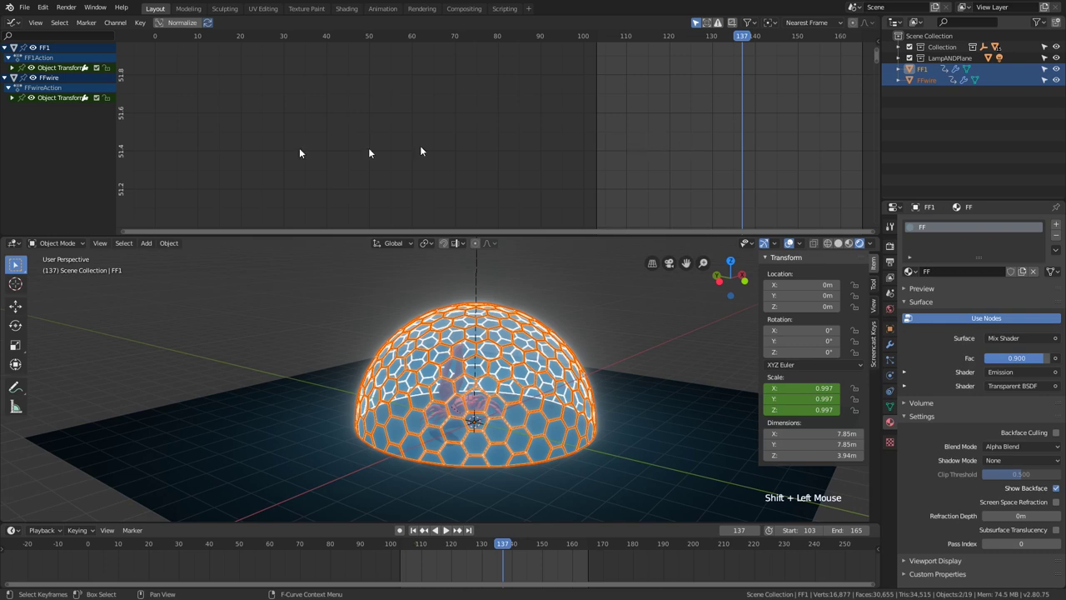
Select all scale keyframes and frame their curves in the Graph Editor.
scroll("down", 3)
middle_click(596, 111)
key("a")
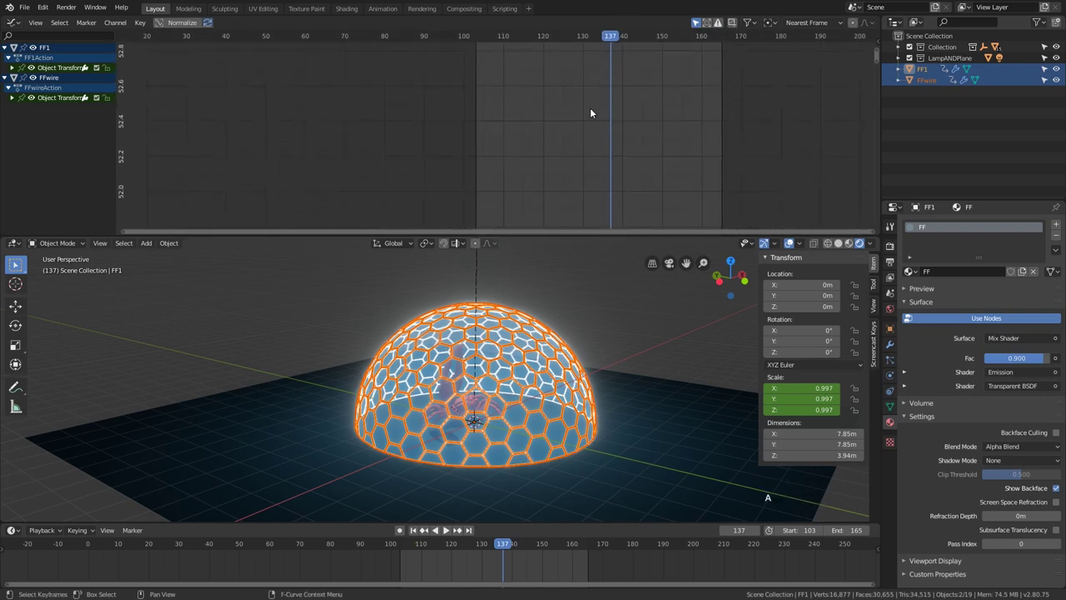
key("KP_Decimal")
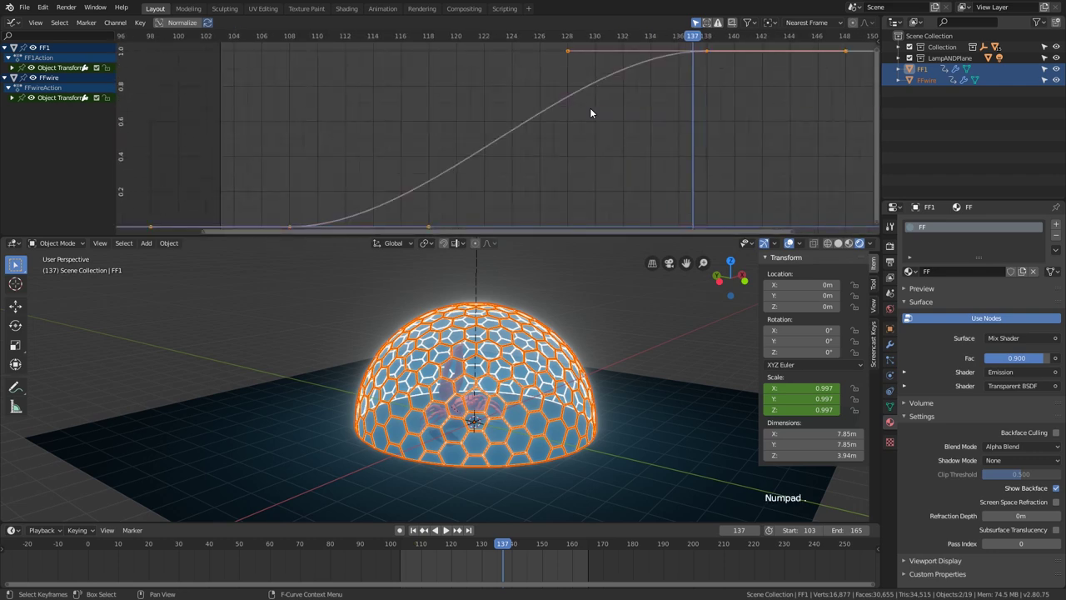
scroll("down", 3)
scroll("down", 3)
scroll("down", 3)
Loop playback of the grow-in while reviewing the eased scale curves.
key("space")
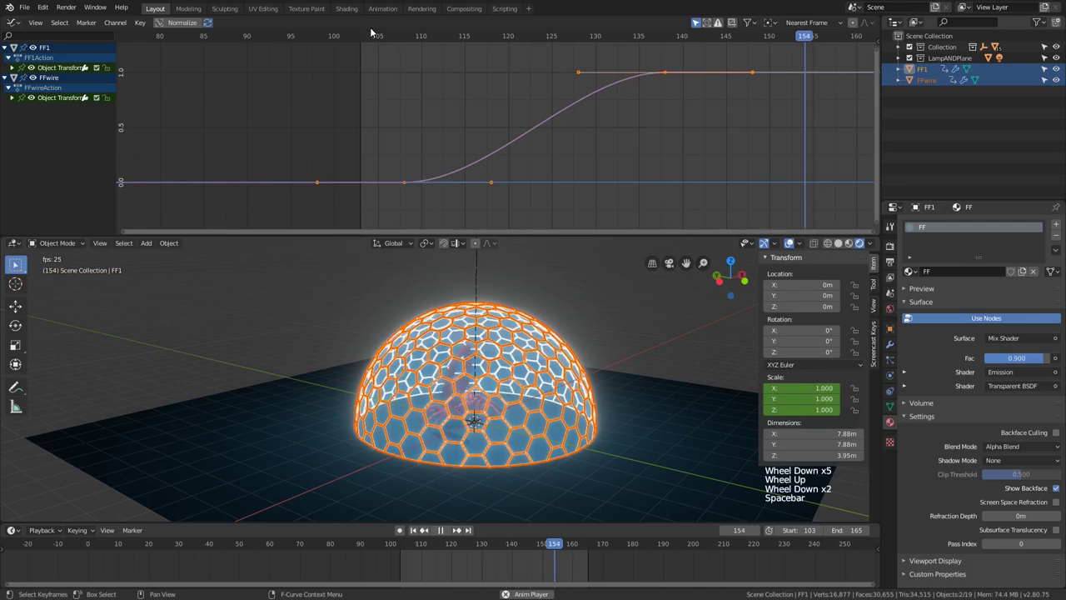
scroll("down", 3)
middle_click(467, 107)
scroll("down", 3)
middle_click(483, 166)
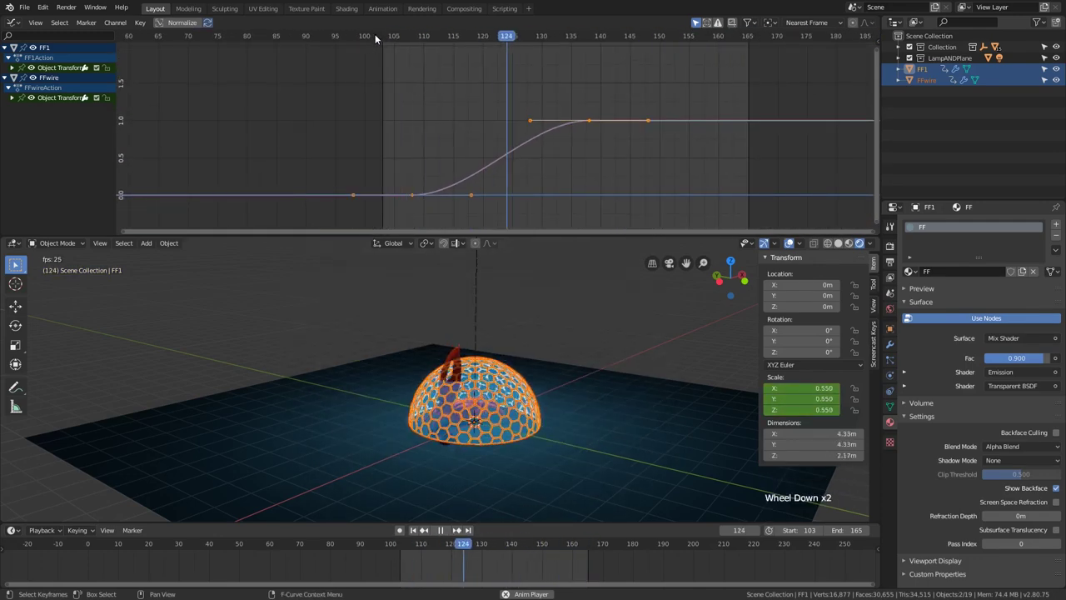
key("space")
left_click(496, 37)
key("space")
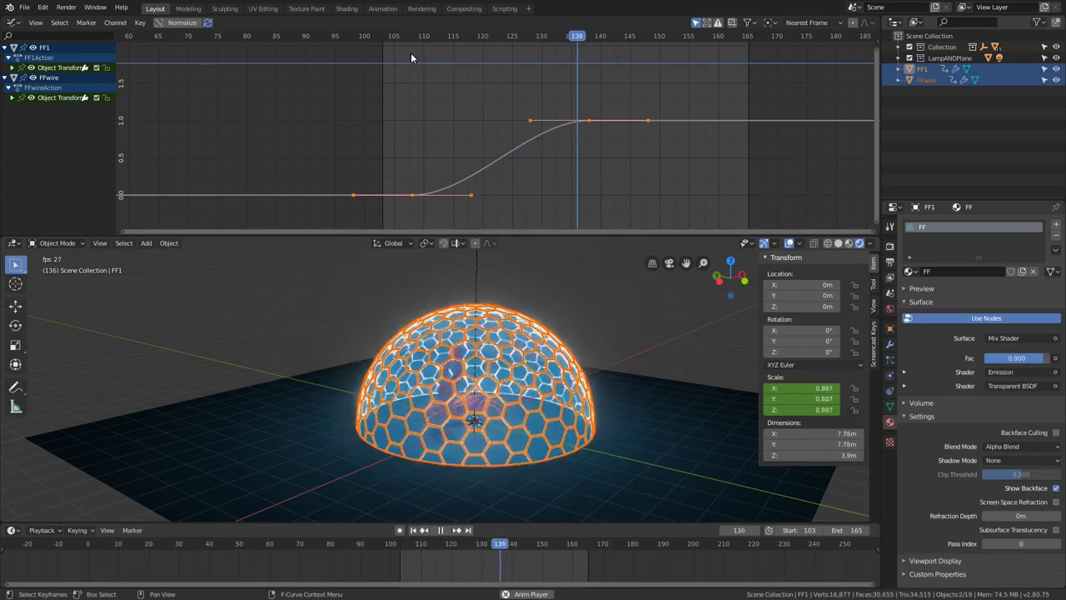
Try an Elastic interpolation on the scale keys, preview it, and reselect both dome objects.
key("space")
key("t")
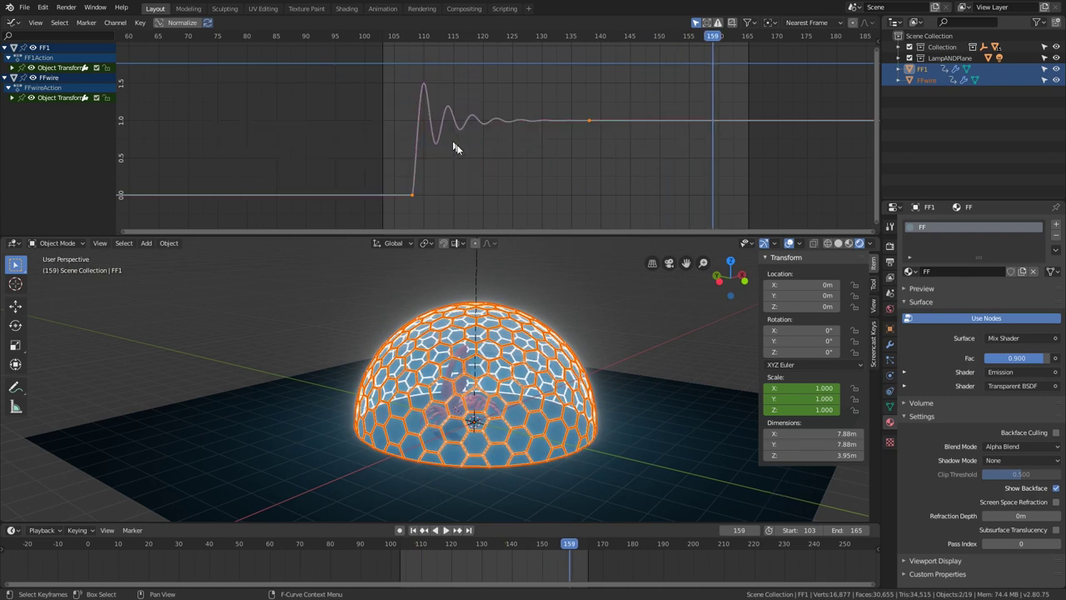
key("space")
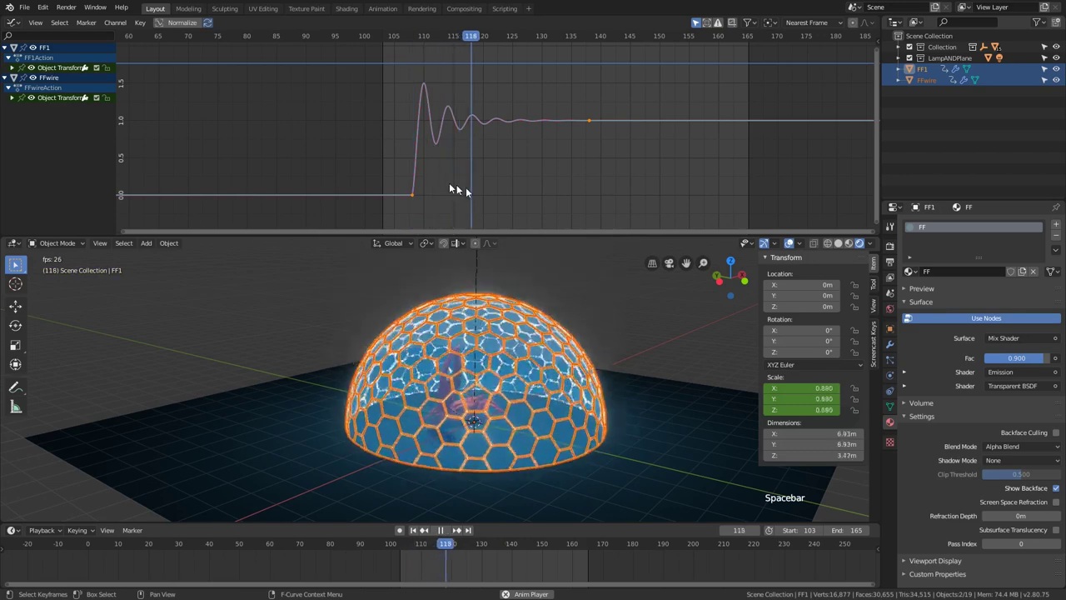
left_click(635, 284)
middle_click(602, 303)
left_click(797, 249)
middle_click(698, 348)
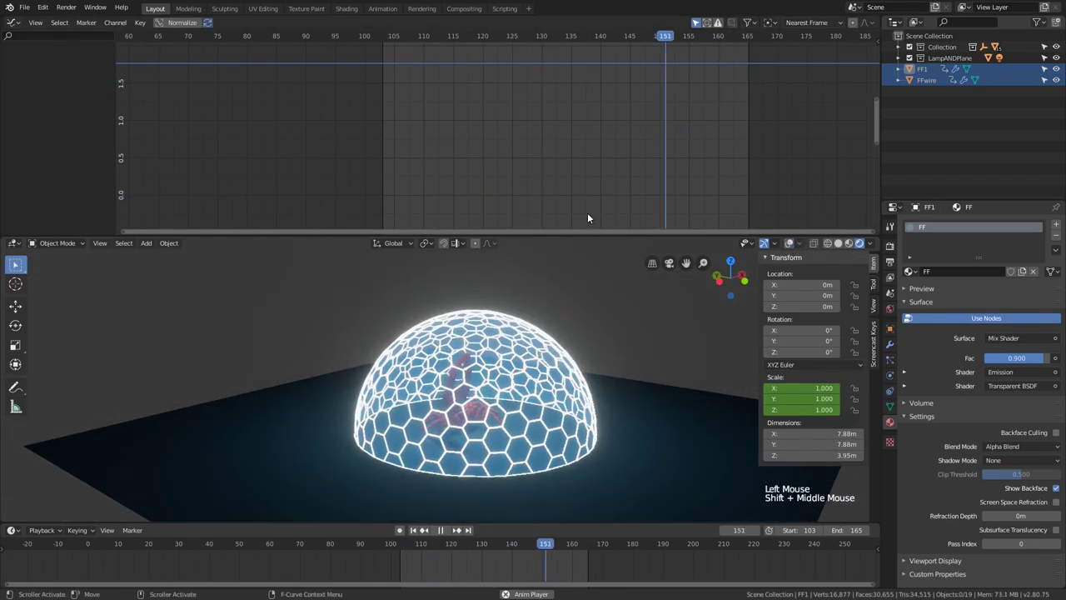
left_click(931, 81)
left_click(932, 71)
Compare Elastic and Back interpolation on all scale keys, settling on the single-overshoot Back ease.
key("a")
key("t")
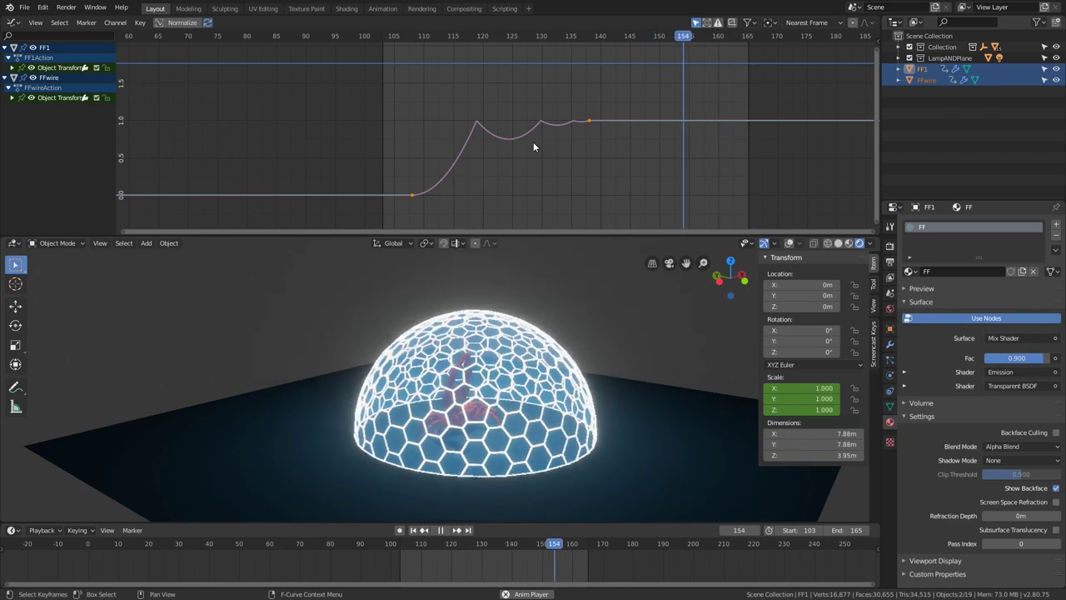
key("t")
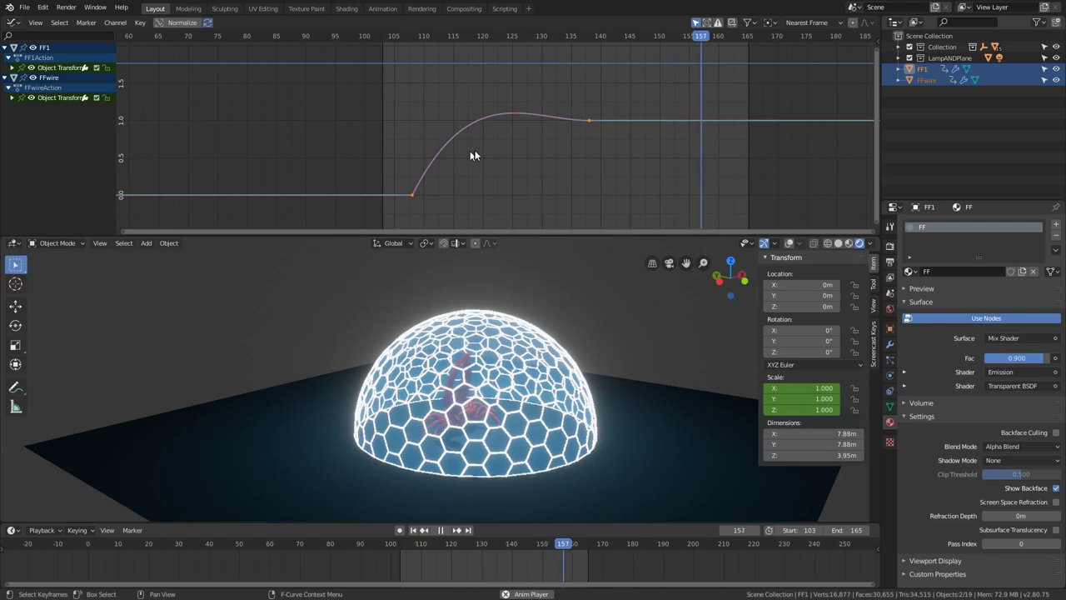
middle_click(529, 155)
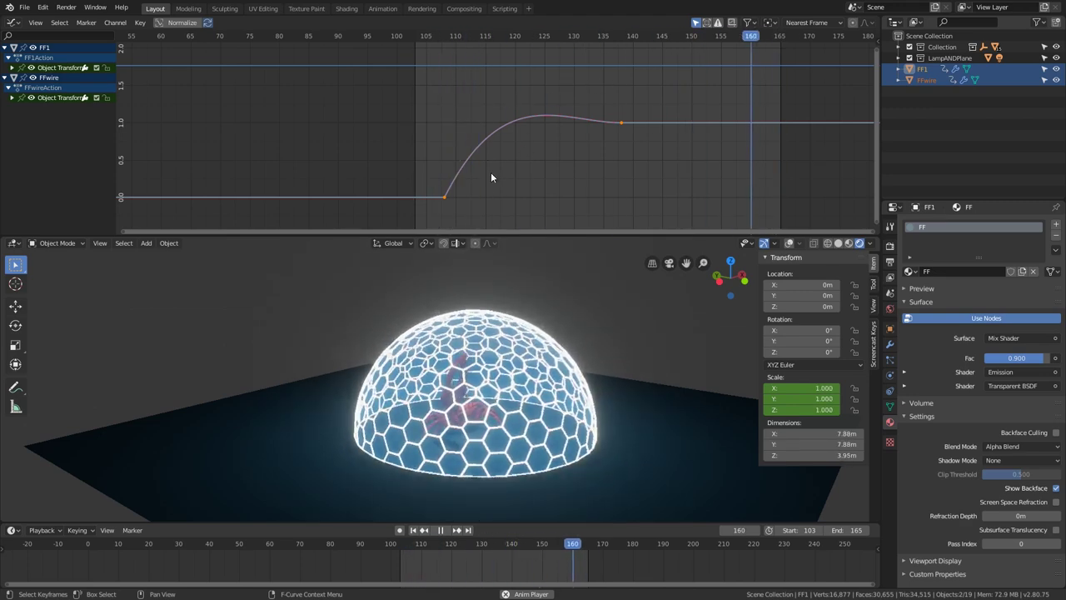
key("t")
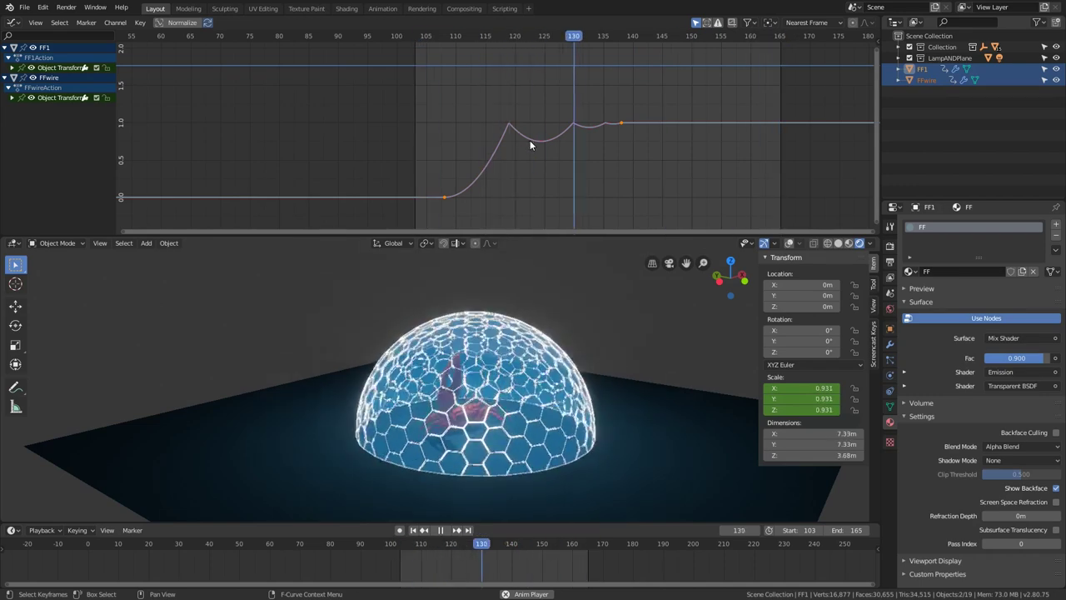
key("space")
key("t")
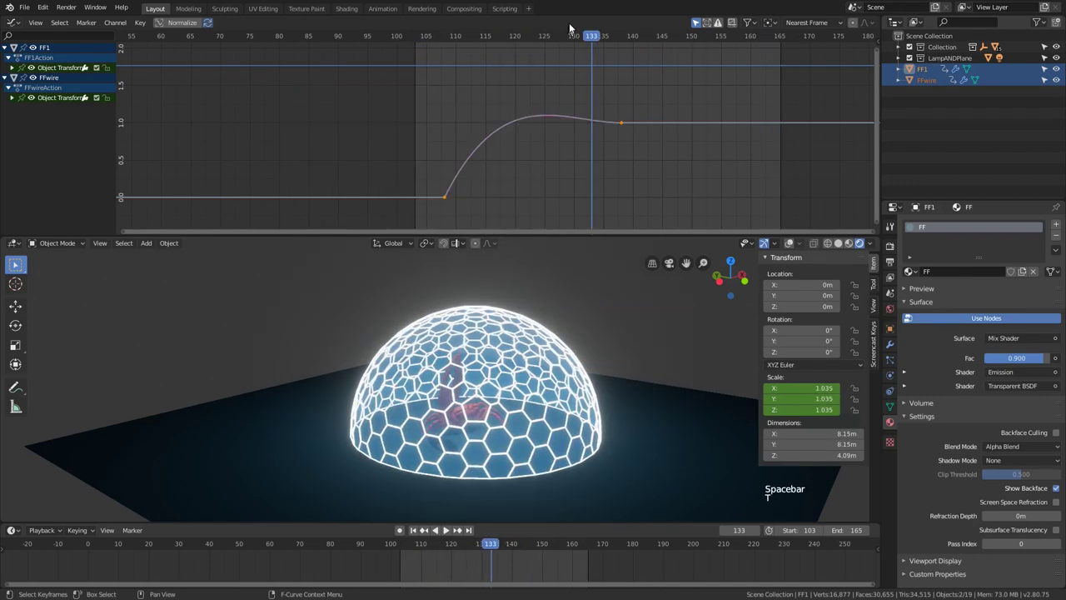
Scrub and replay the grow-in to preview the gentle overshoot.
left_click(594, 37)
key("space")
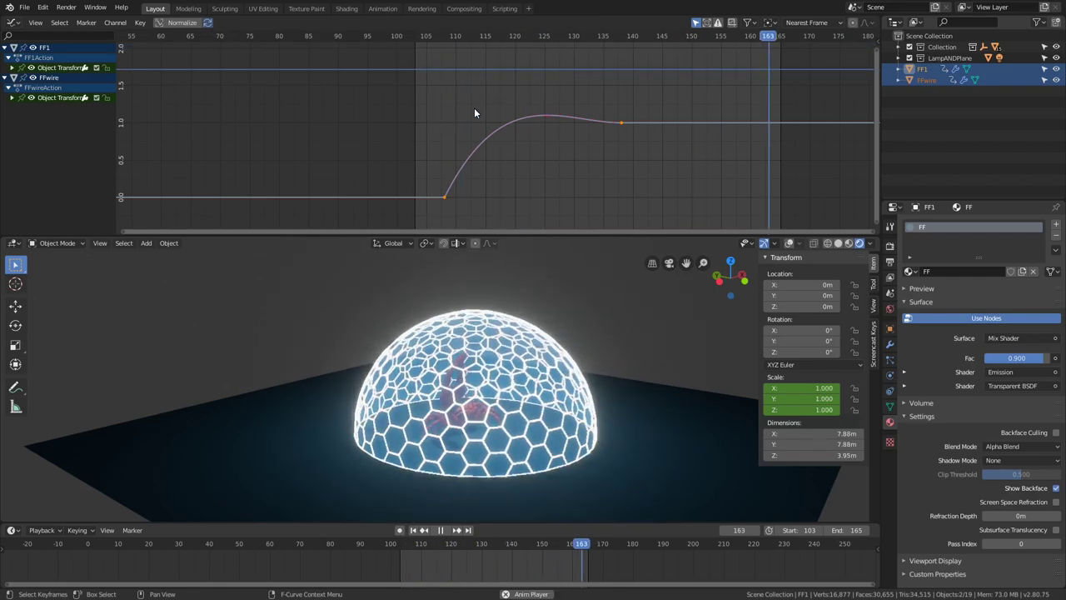
key("space")
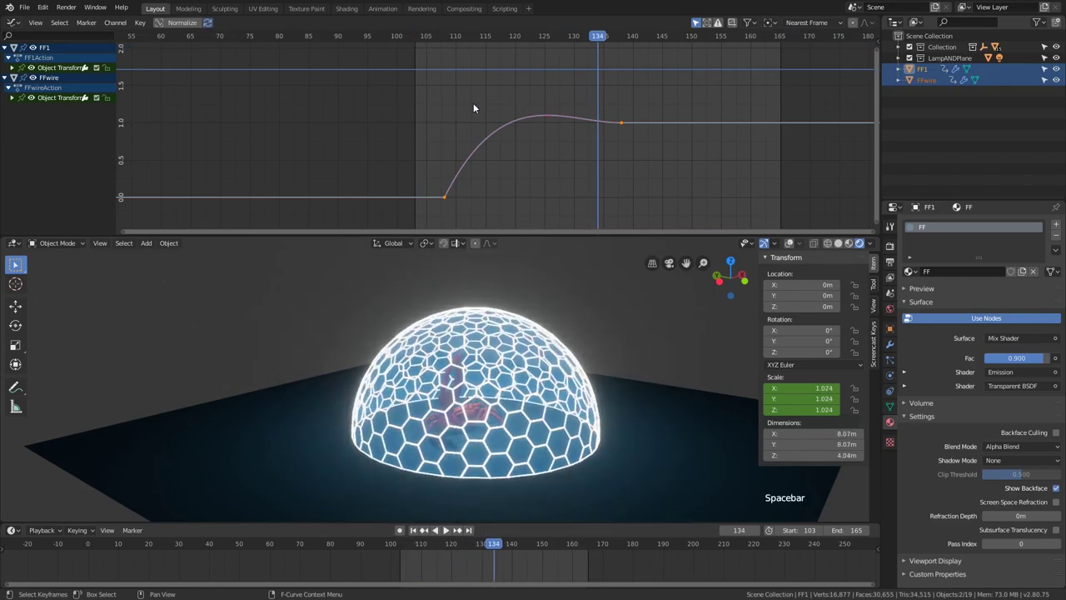
key("space")
key("space")
left_click(469, 36)
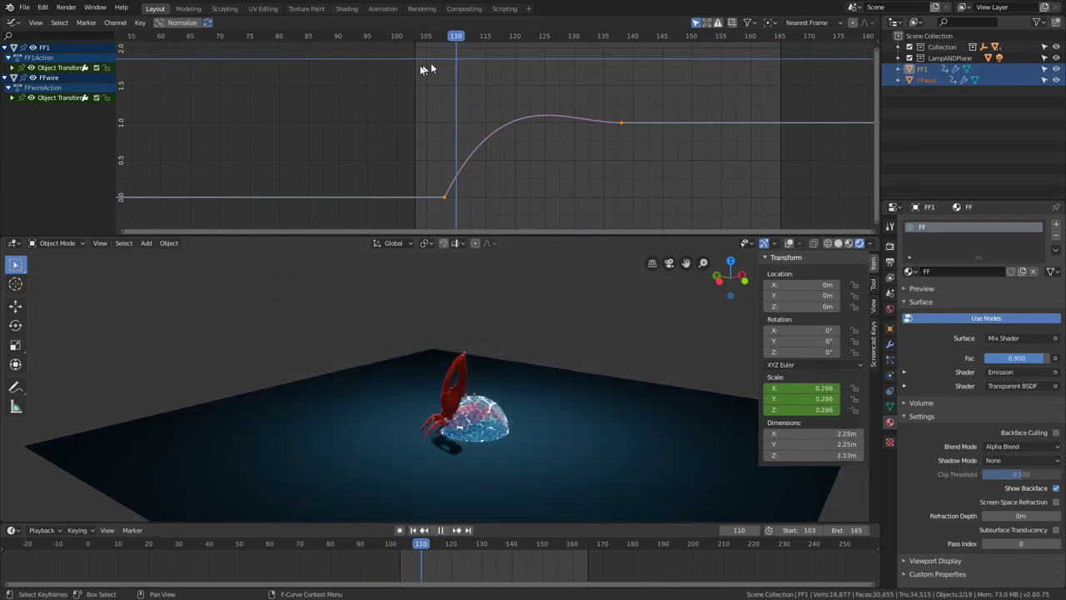
key("space")
left_click(424, 40)
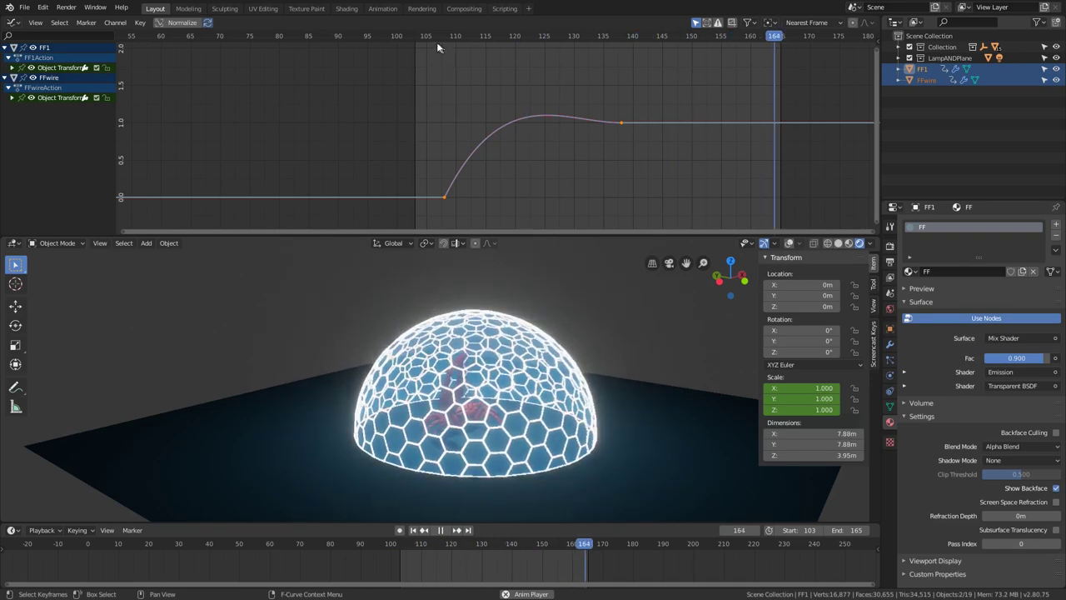
left_click(430, 35)
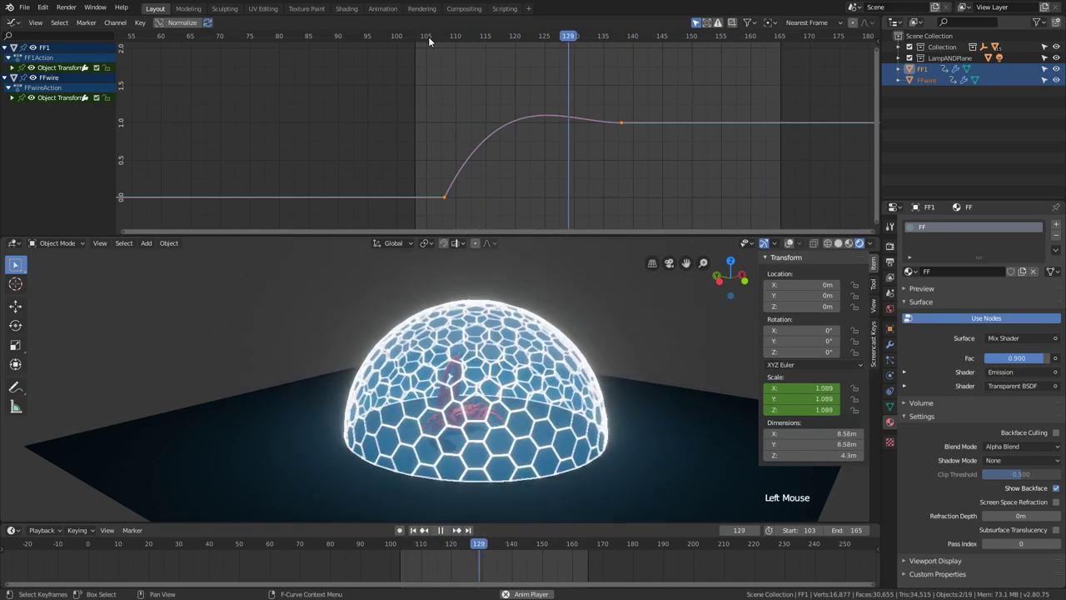
Select the translucent shell FF1 alone and preview its grow-in.
key("space")
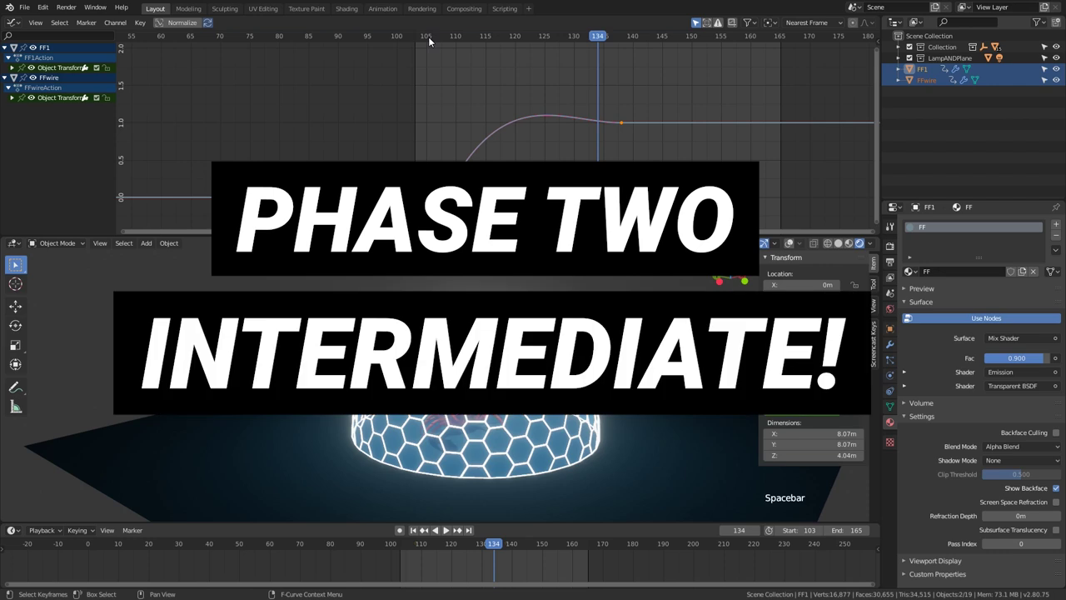
key("space")
key("space")
left_click(925, 83)
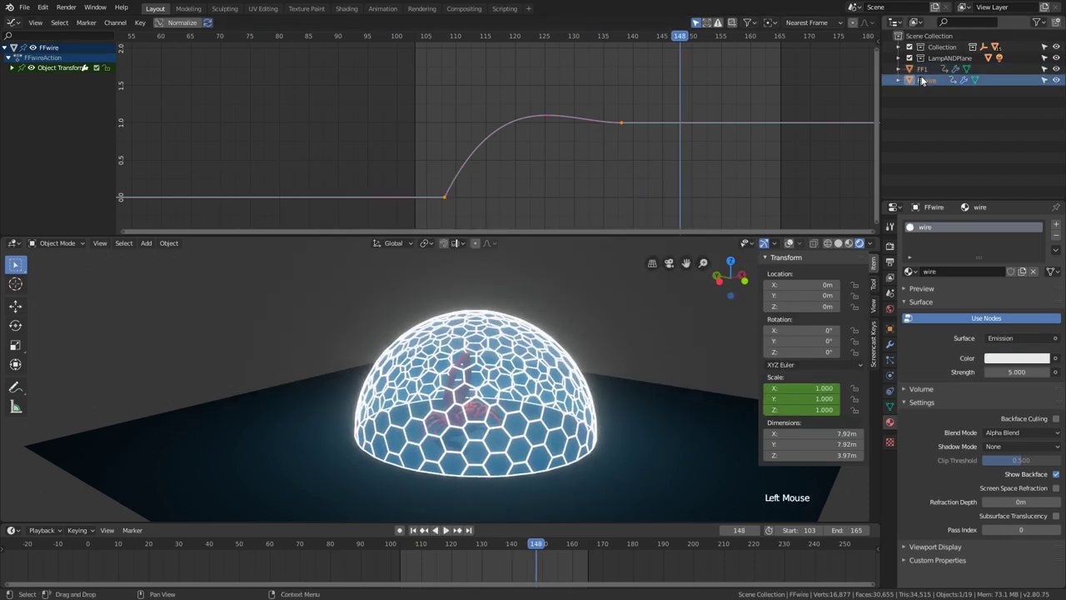
left_click(930, 75)
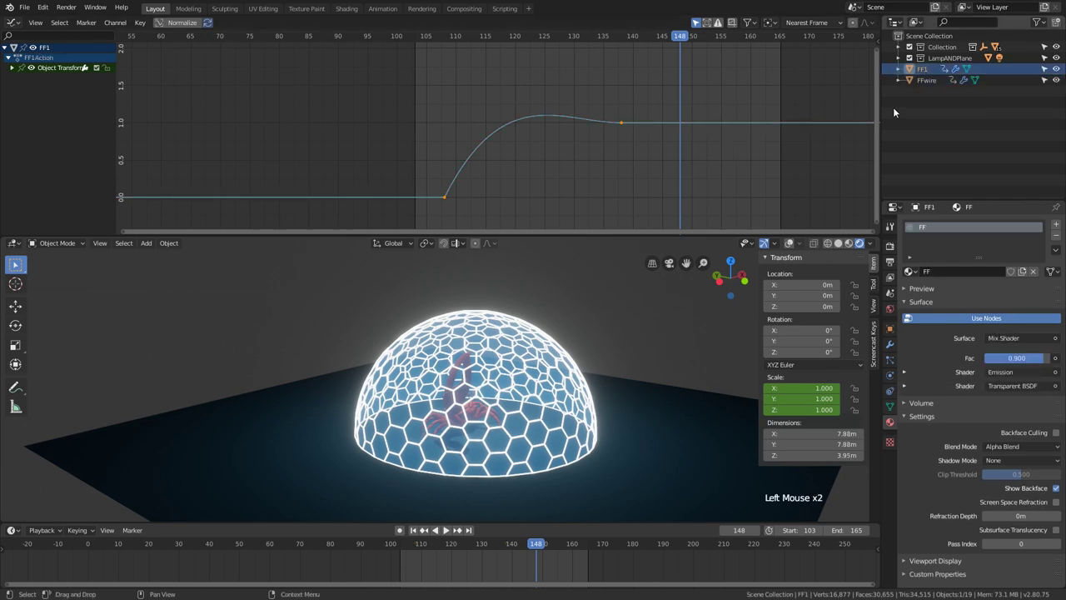
key("space")
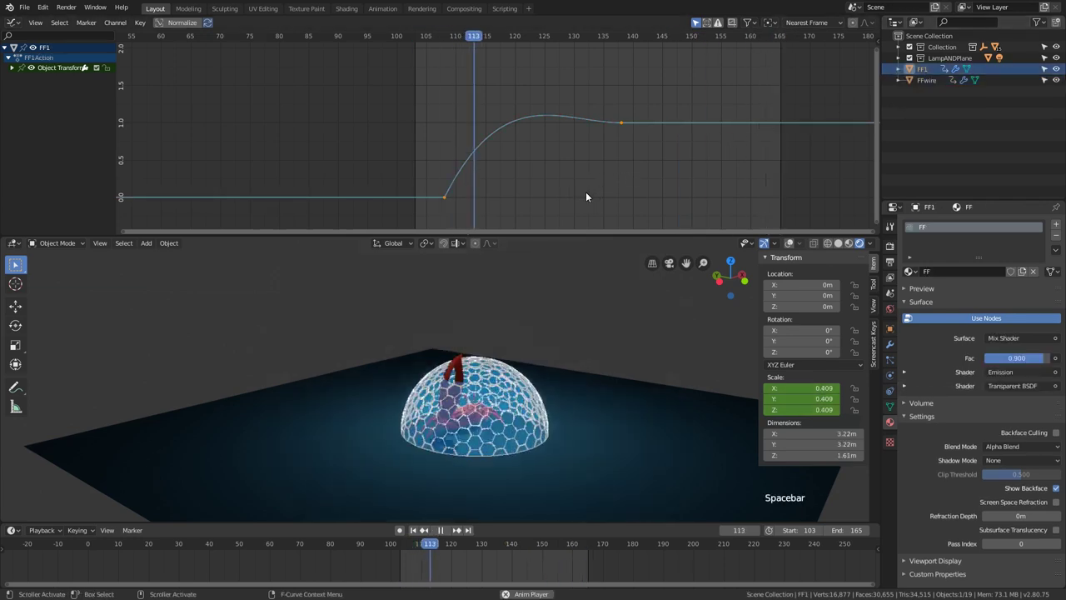
key("space")
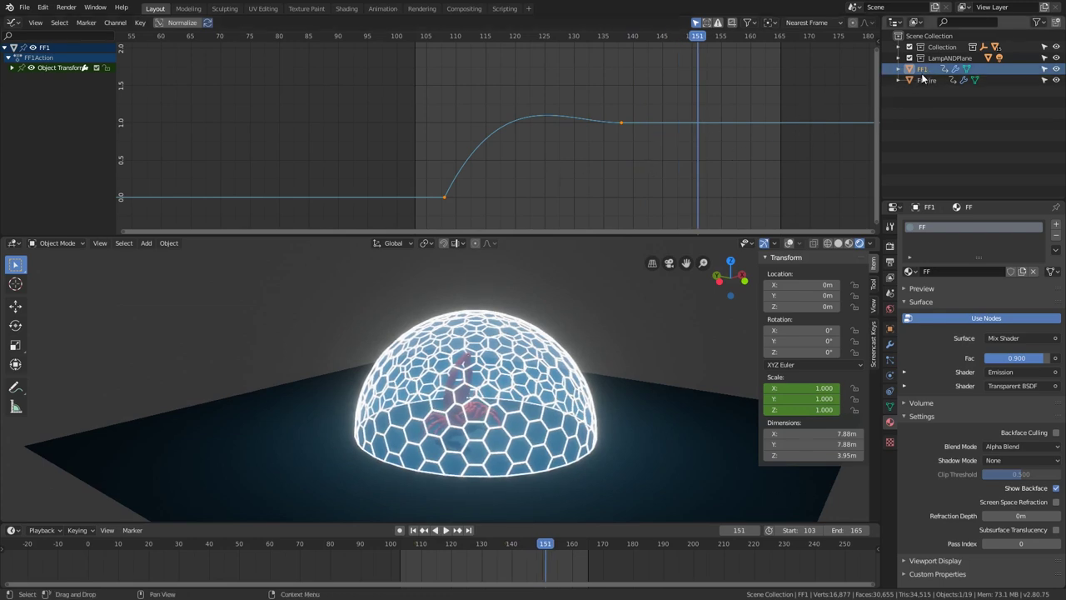
Slide FF1's scale keys about 10 frames later than FFwire's and play the staggered build-in.
left_click(927, 74)
key("a")
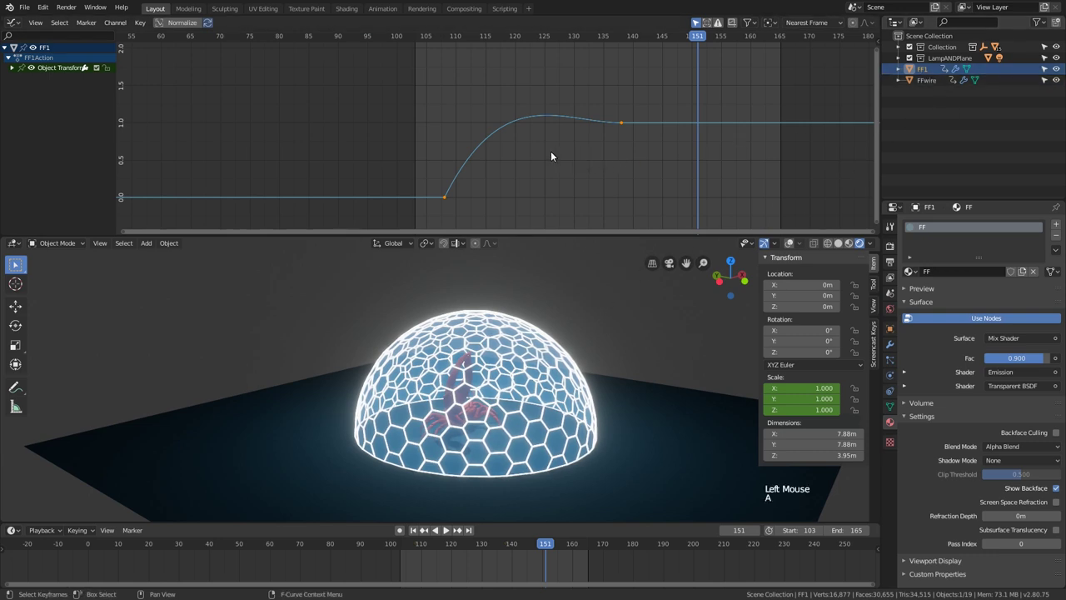
left_click(613, 36)
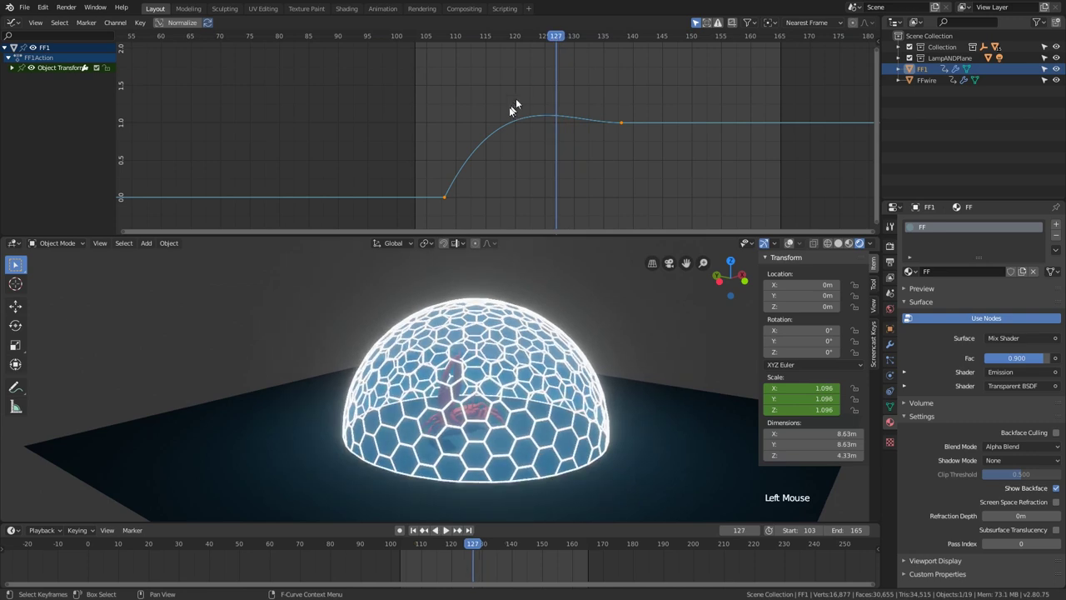
key("g")
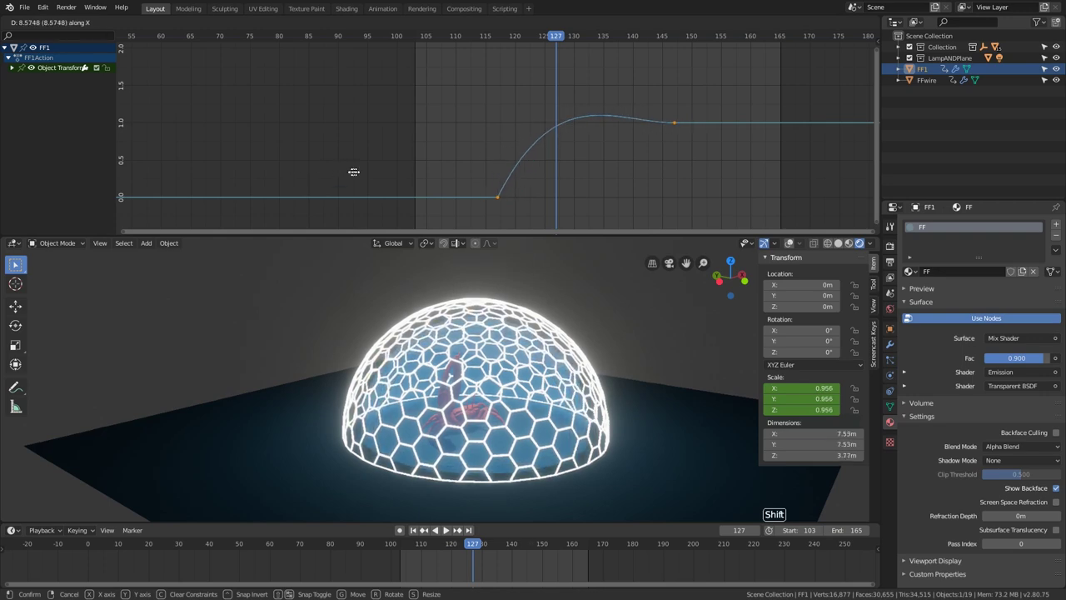
left_click(554, 37)
key("space")
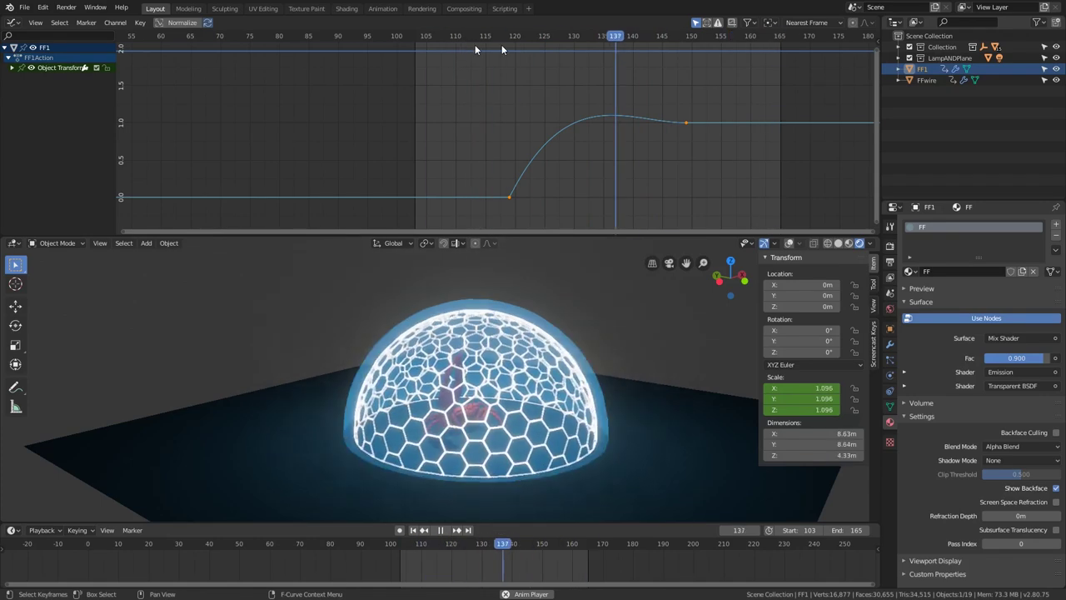
left_click(934, 87)
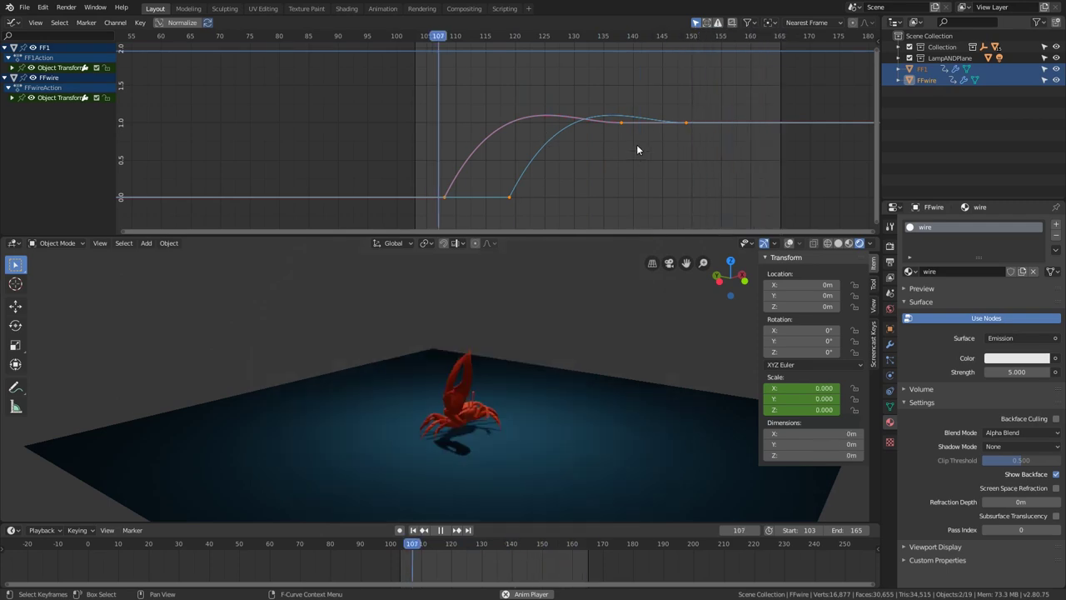
Stop playback at frame 127 and make FF1 the only selected dome.
key("space")
left_click(684, 34)
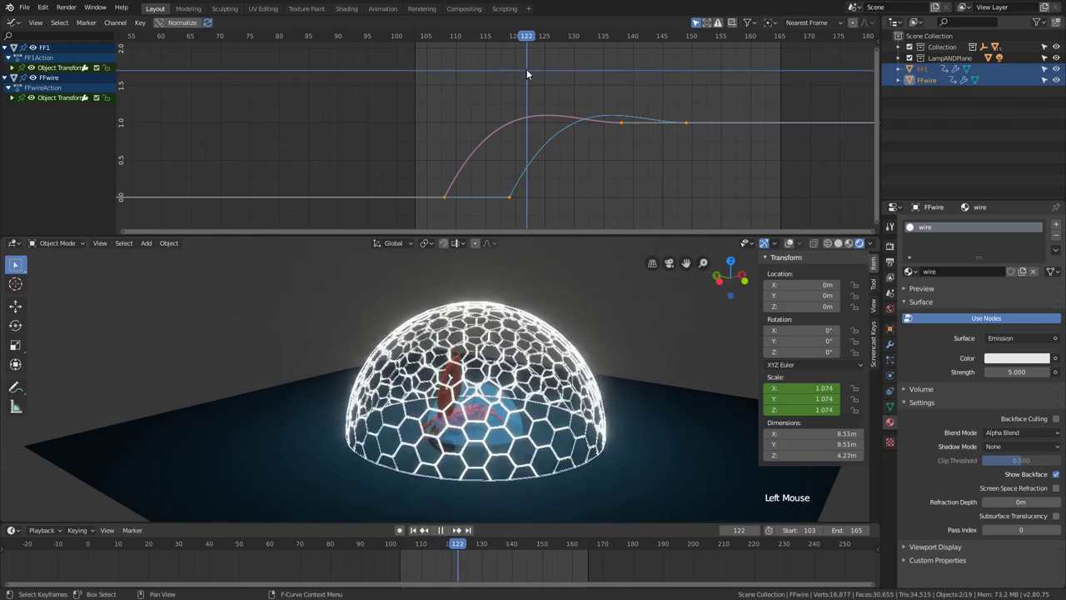
scroll("up", 3)
middle_click(548, 367)
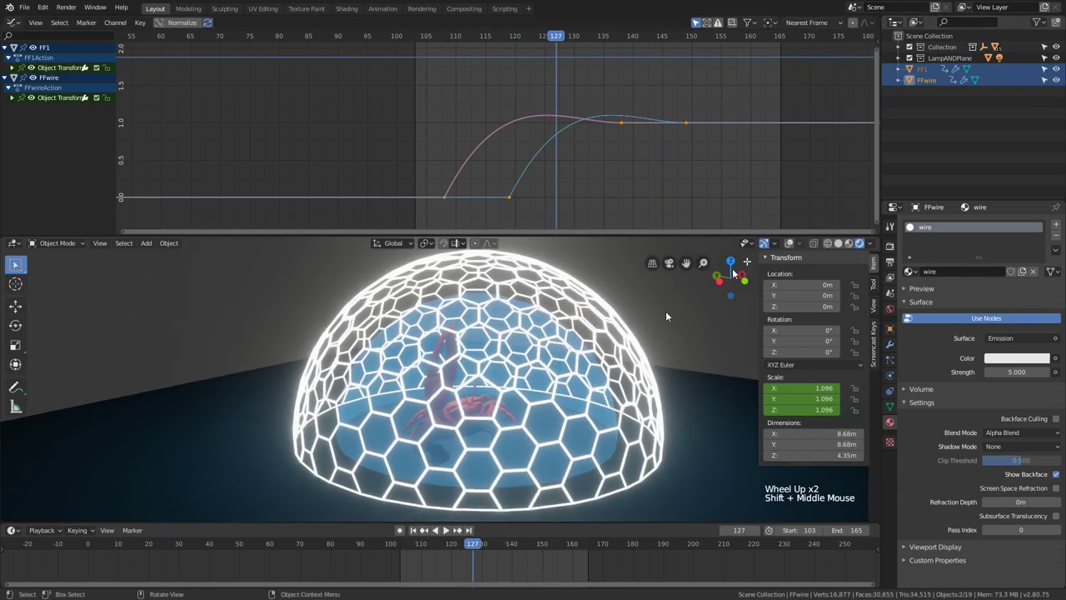
left_click(925, 73)
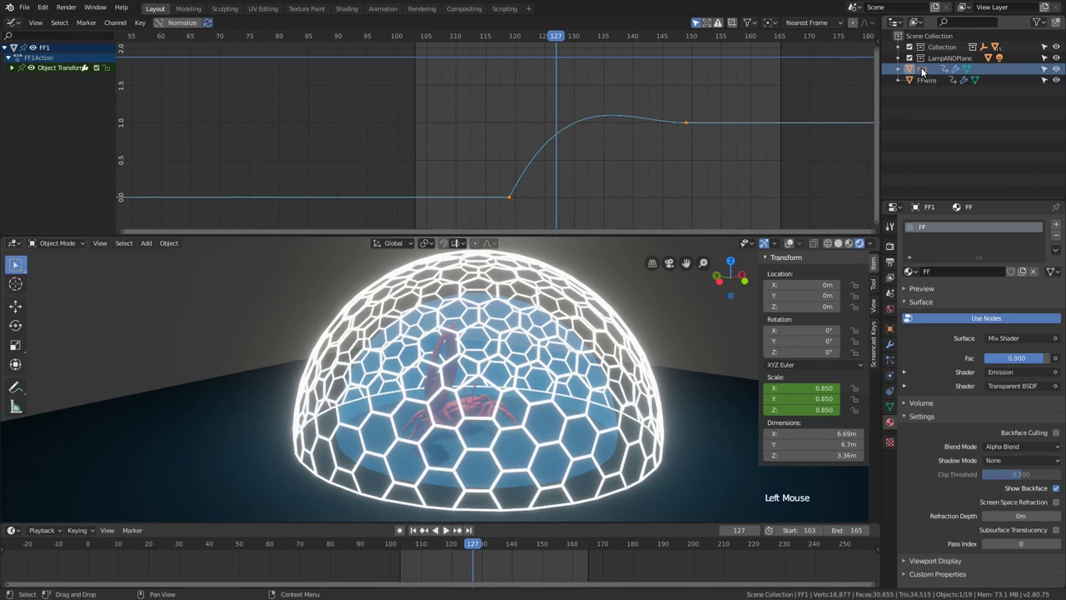
left_click(793, 248)
Orbit over the dome, toggle Edit Mode briefly, and show FF1's Bevel modifier settings.
middle_click(533, 401)
scroll("down", 3)
middle_click(549, 373)
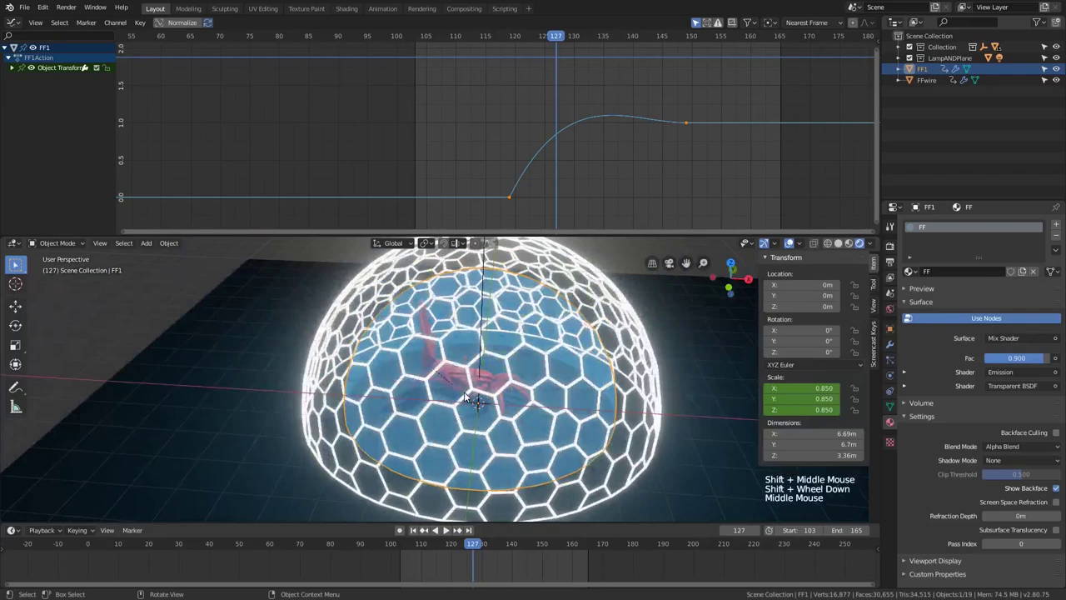
middle_click(504, 431)
middle_click(536, 418)
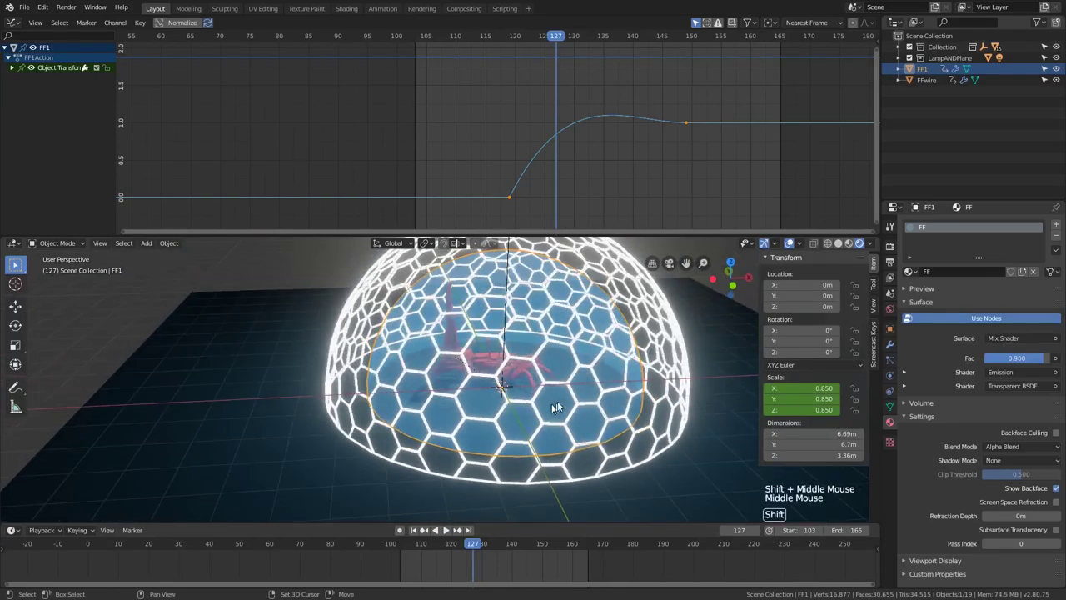
middle_click(568, 402)
key("Tab")
middle_click(586, 499)
scroll("down", 3)
key("Tab")
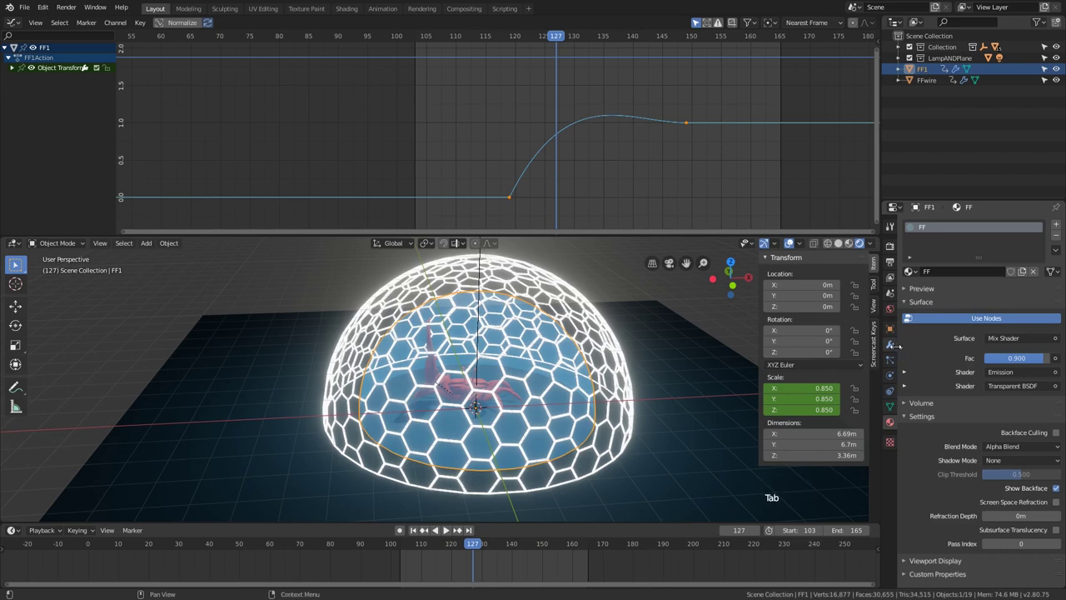
left_click(895, 349)
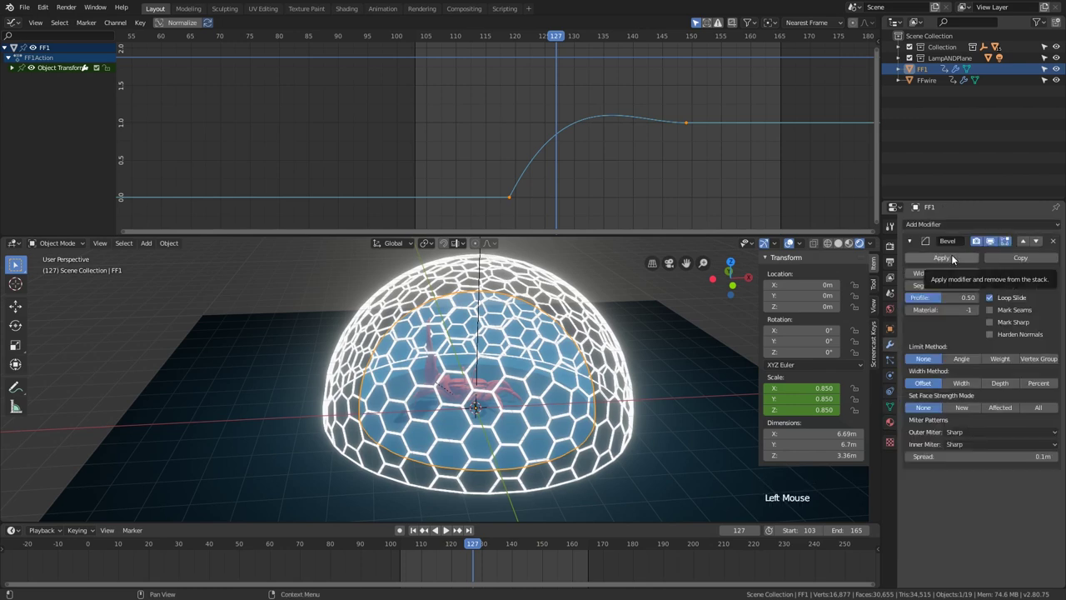
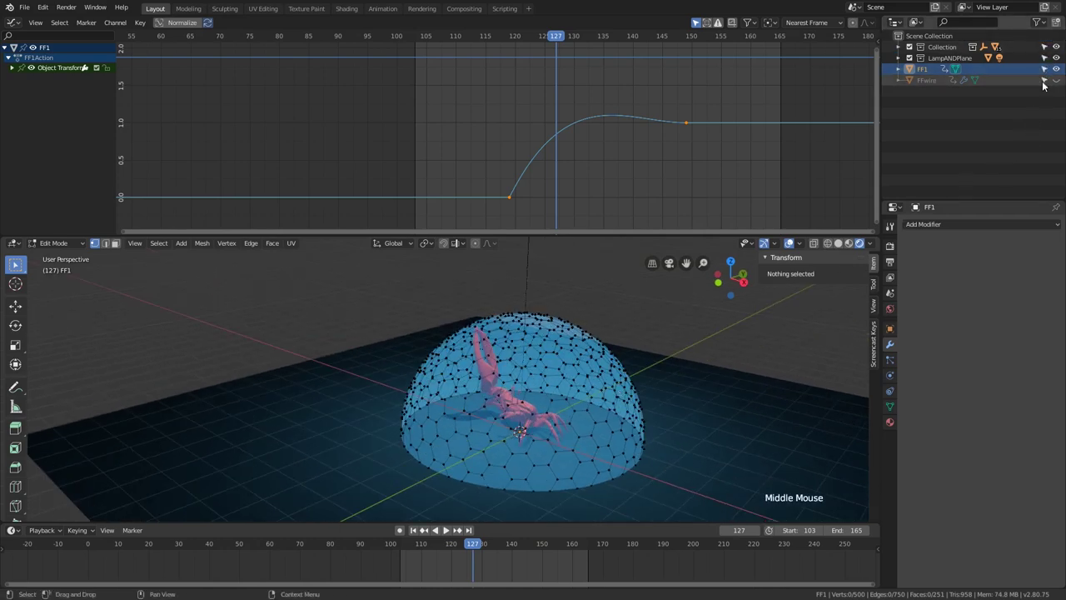
Bring up the Outliner's filter options.
left_click(1045, 29)
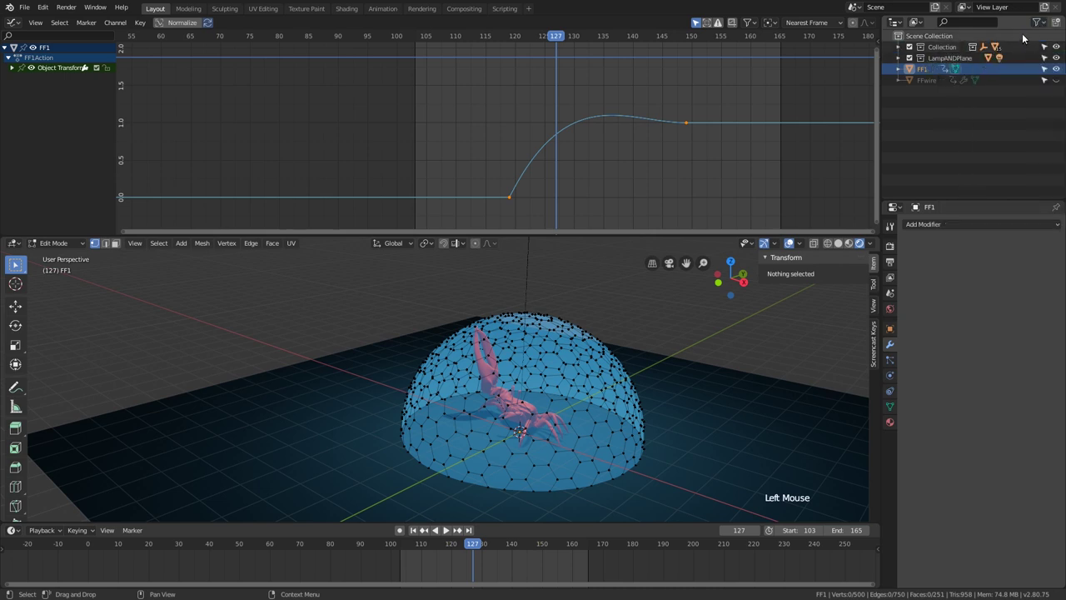
left_click(1039, 25)
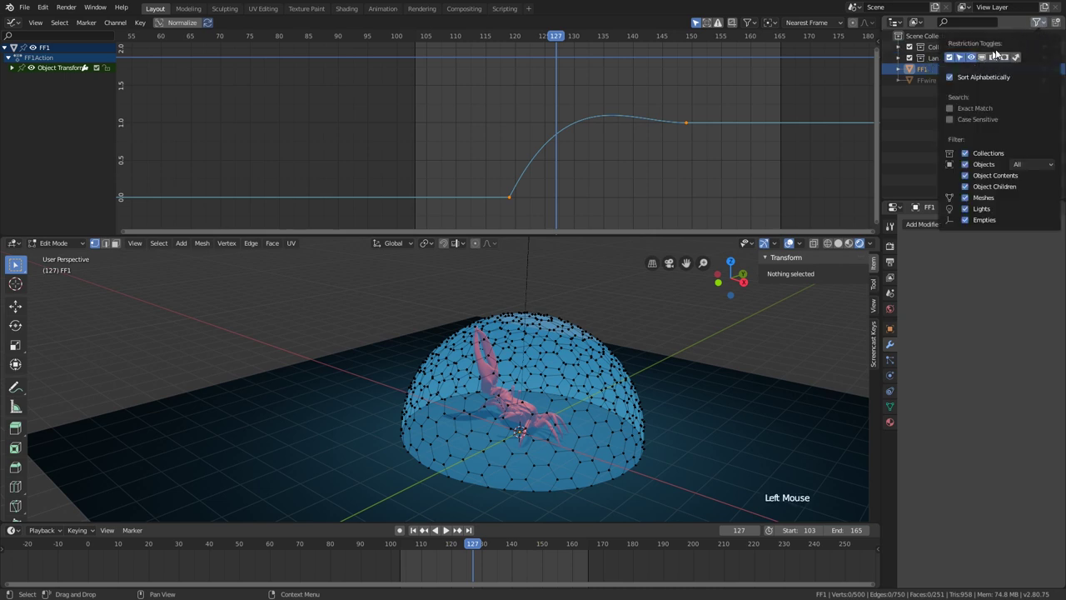
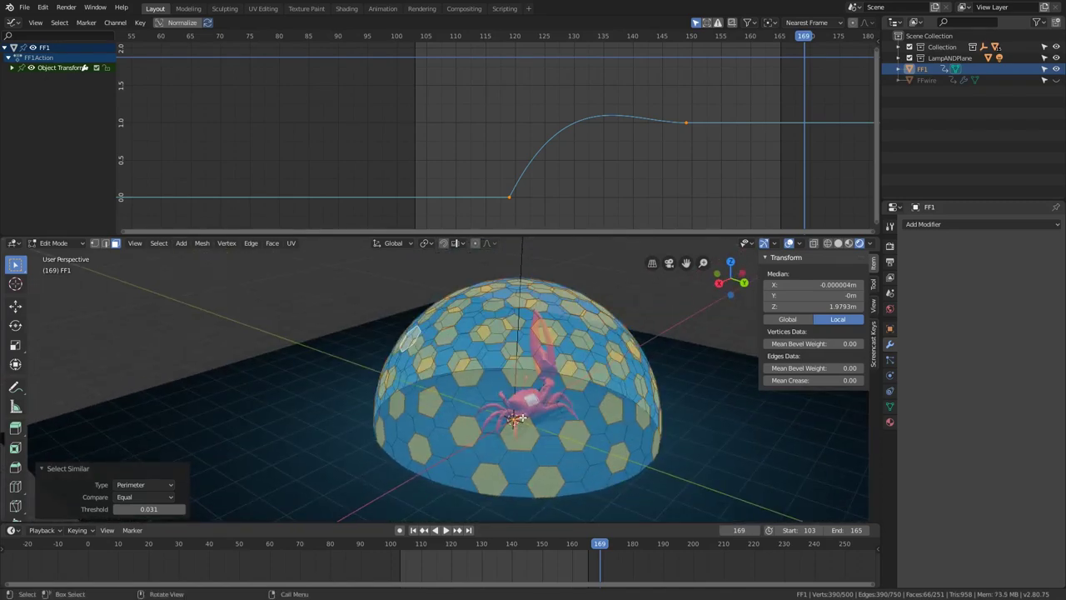
Separate the selected hexagon faces from FF1 into a new object (P > Selection).
key("p")
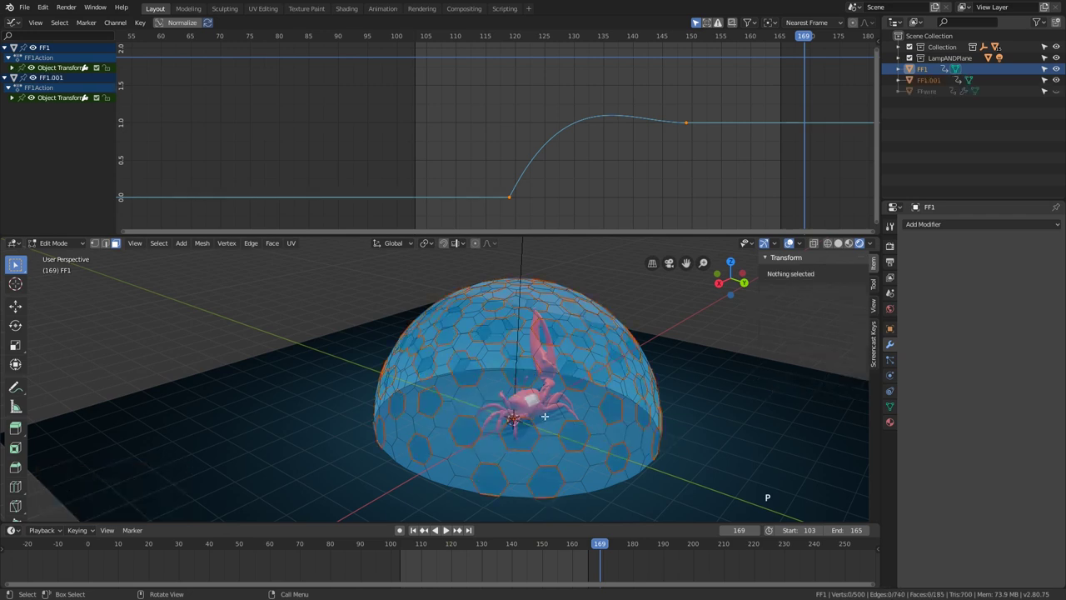
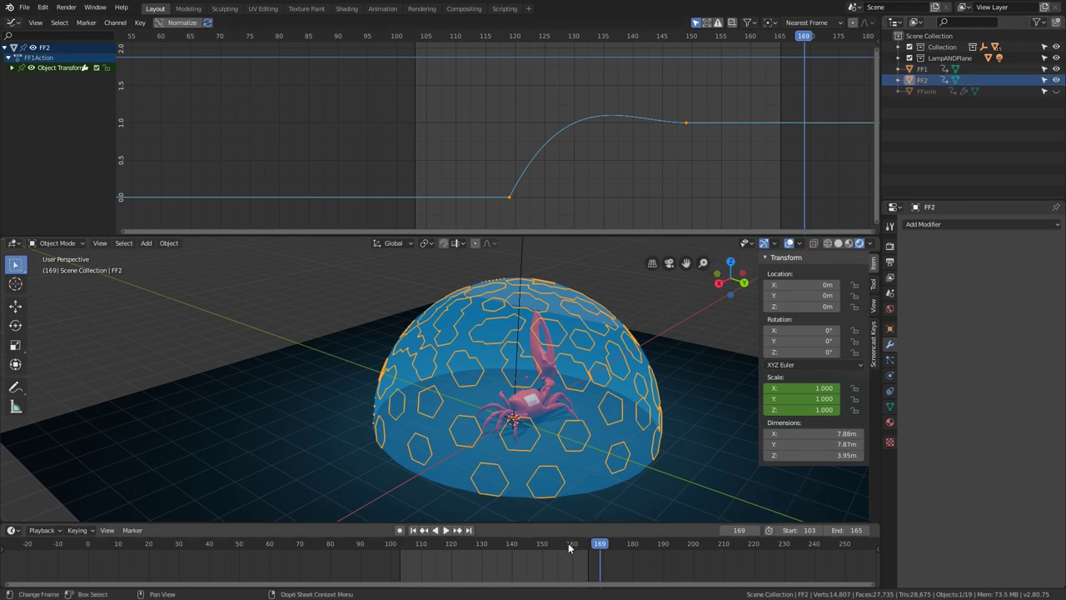
Scrub around frames 119-122 and play to watch FF2 grow in with FF1's shared action.
left_click(570, 546)
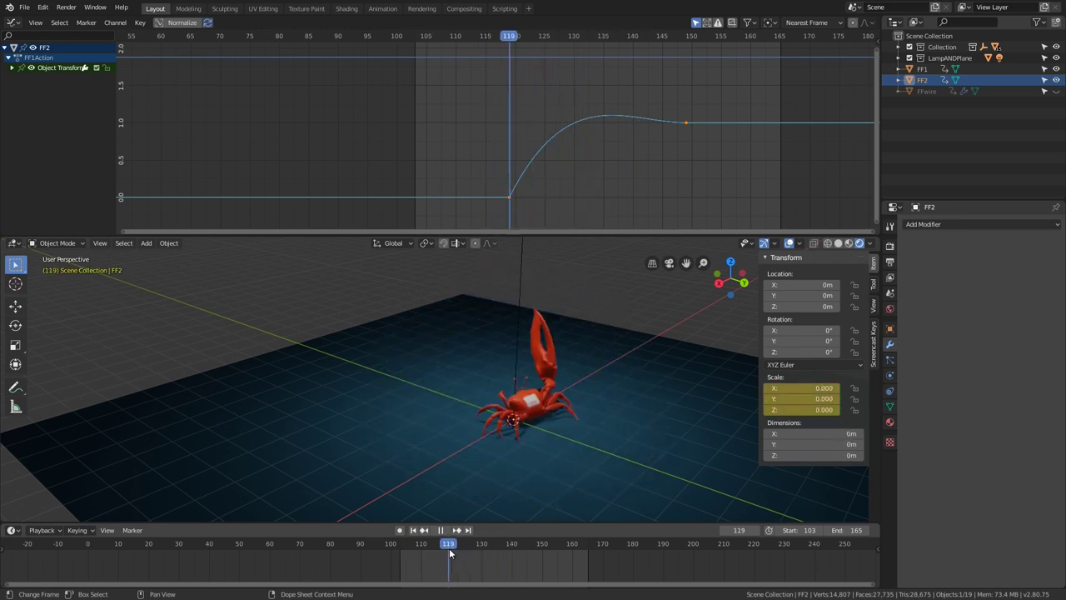
left_click(932, 82)
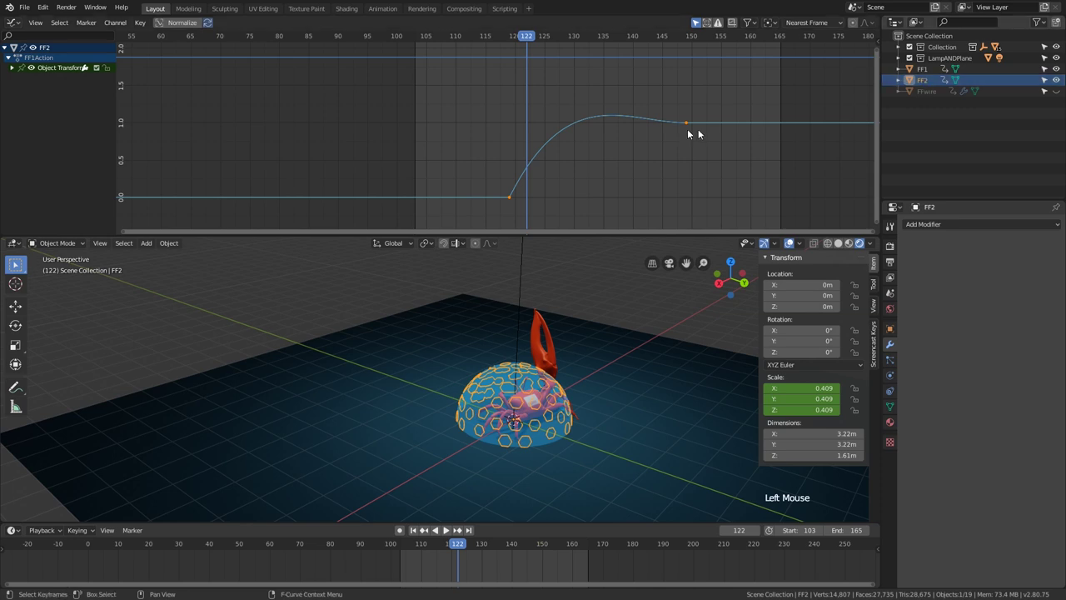
key("a")
key("g")
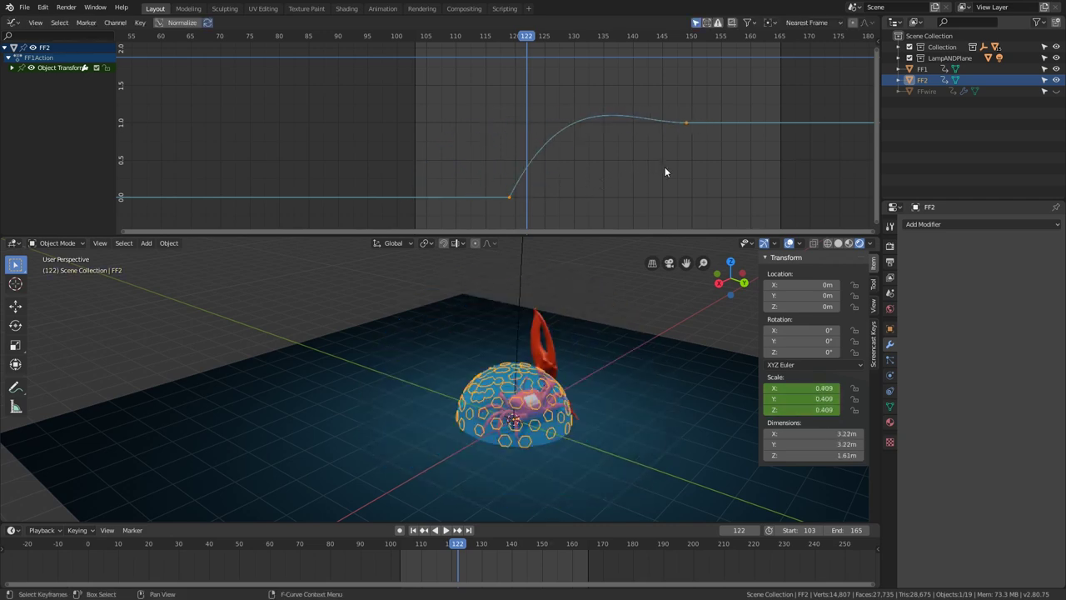
left_click(462, 549)
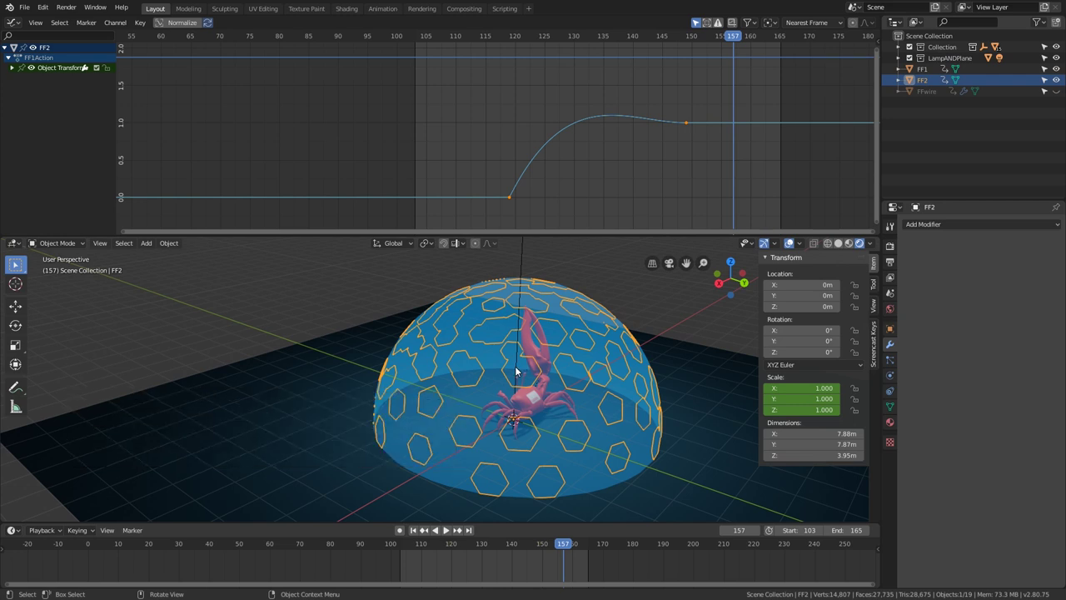
Make FF2 single user with Object Animation so it gets its own FF1Action.001.
left_click(181, 241)
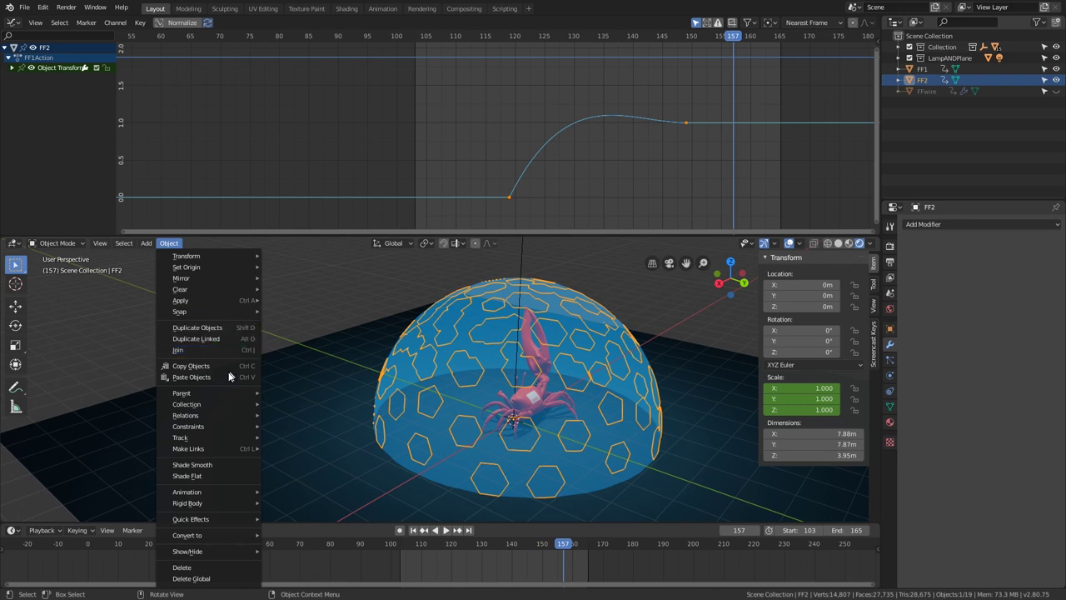
key("F3")
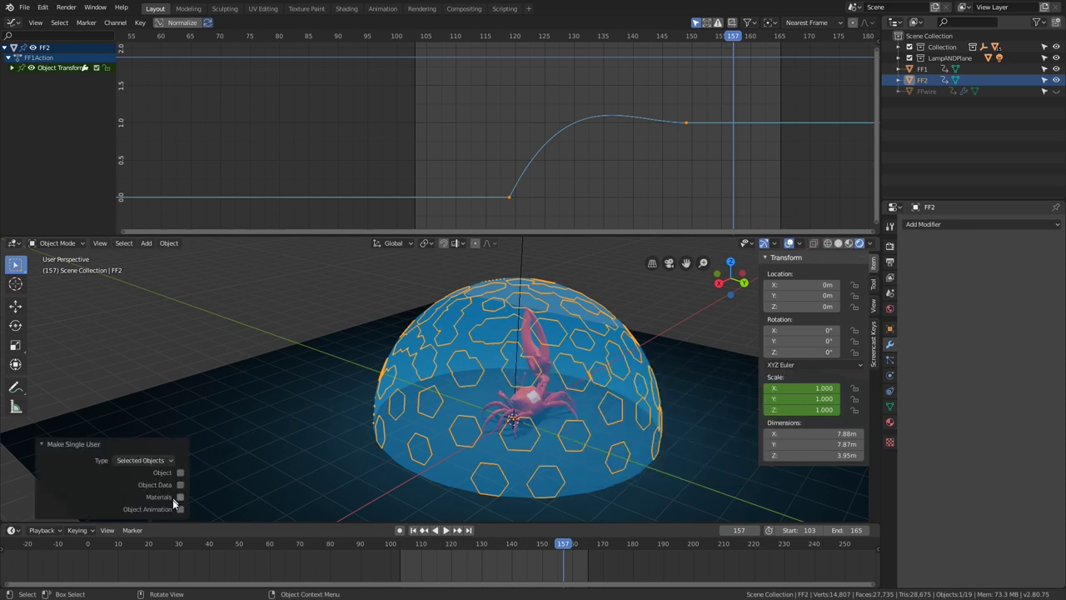
left_click(186, 511)
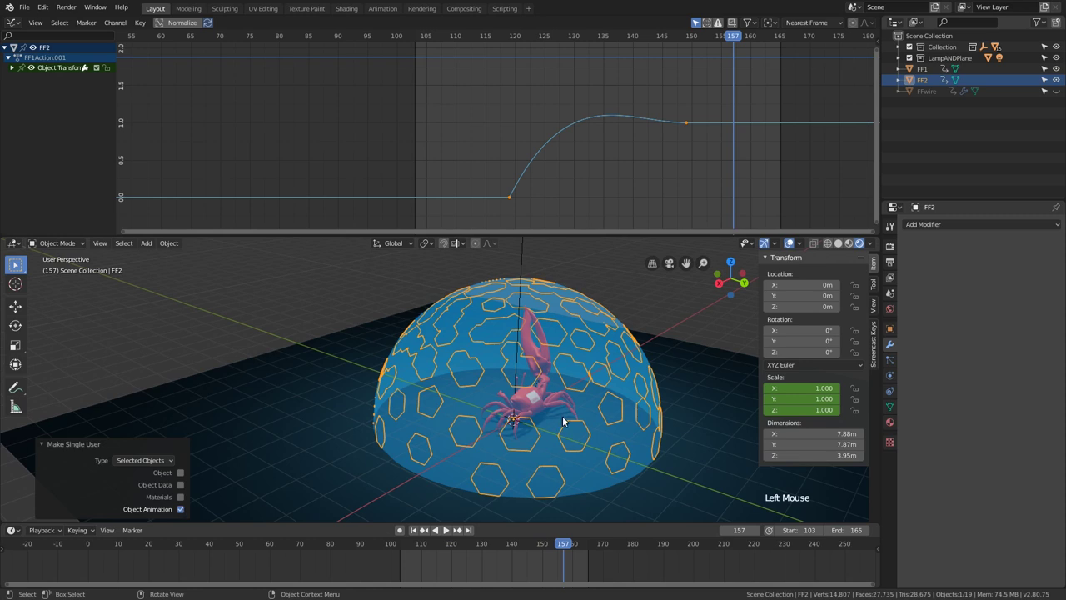
Orbit around the dome and play back to check the split pieces animate independently.
middle_click(583, 425)
key("a")
key("a")
key("g")
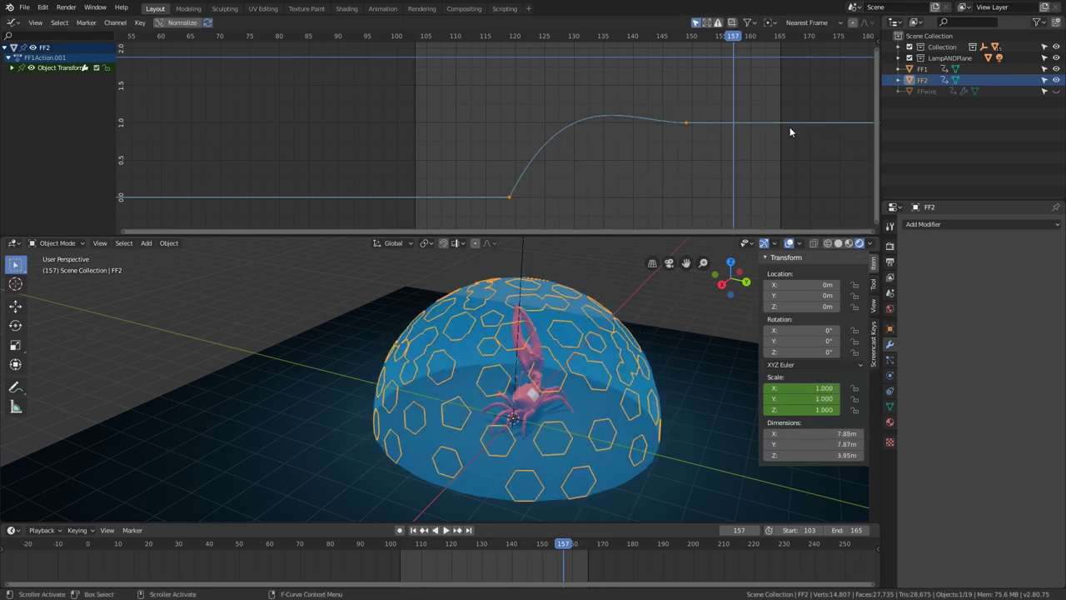
Slide FF2's scale keyframes about 14 frames earlier along time and play the new timing.
left_click(739, 38)
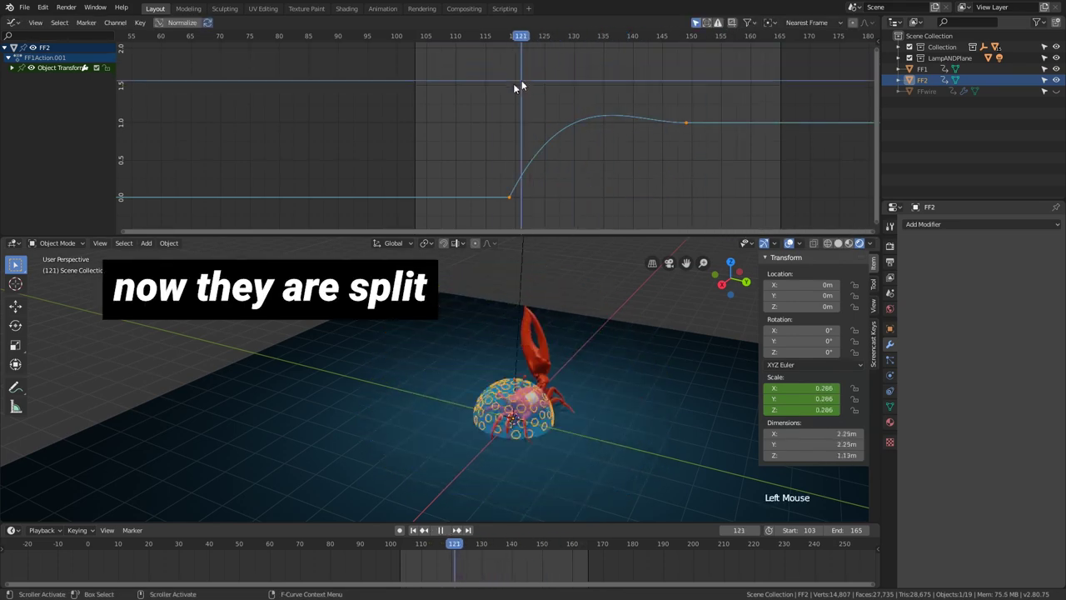
key("g")
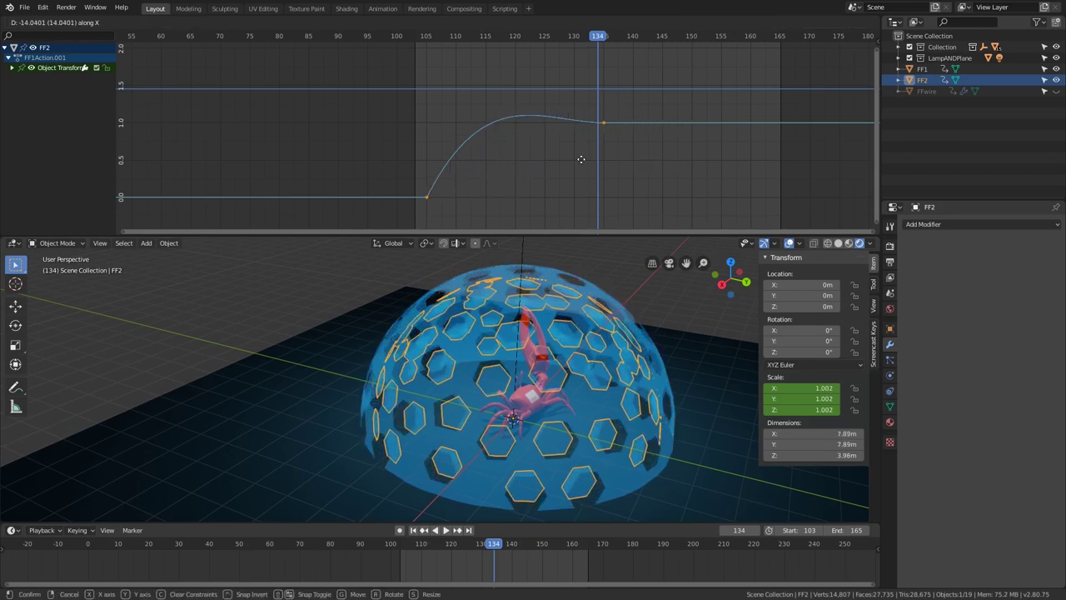
left_click(606, 35)
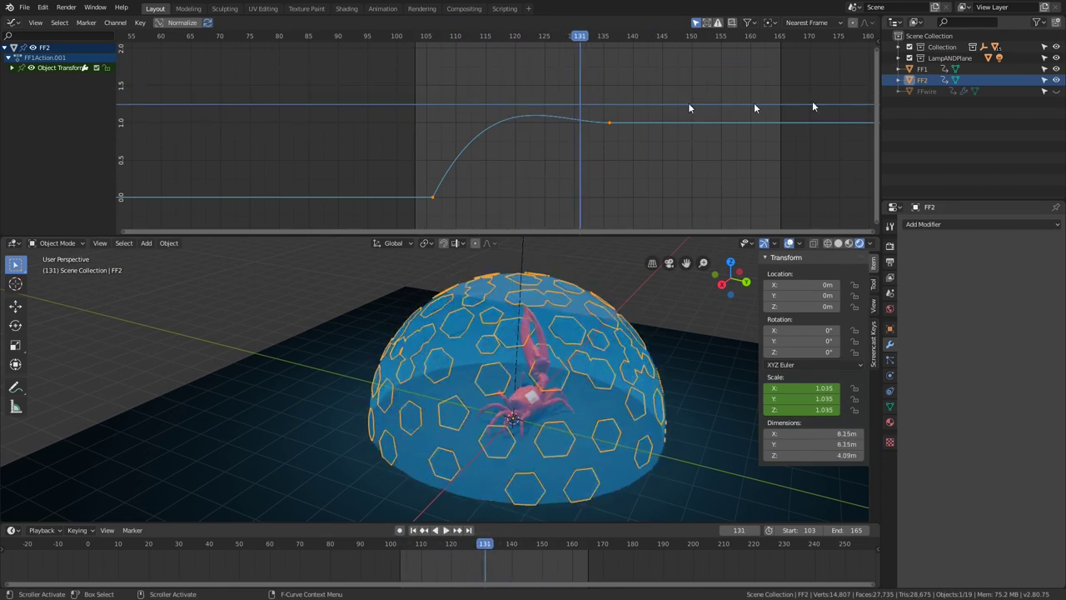
left_click(1059, 94)
key("space")
Preview the dome in rendered glowing shading and add another dome piece to the selection.
left_click(675, 304)
middle_click(657, 301)
scroll("down", 3)
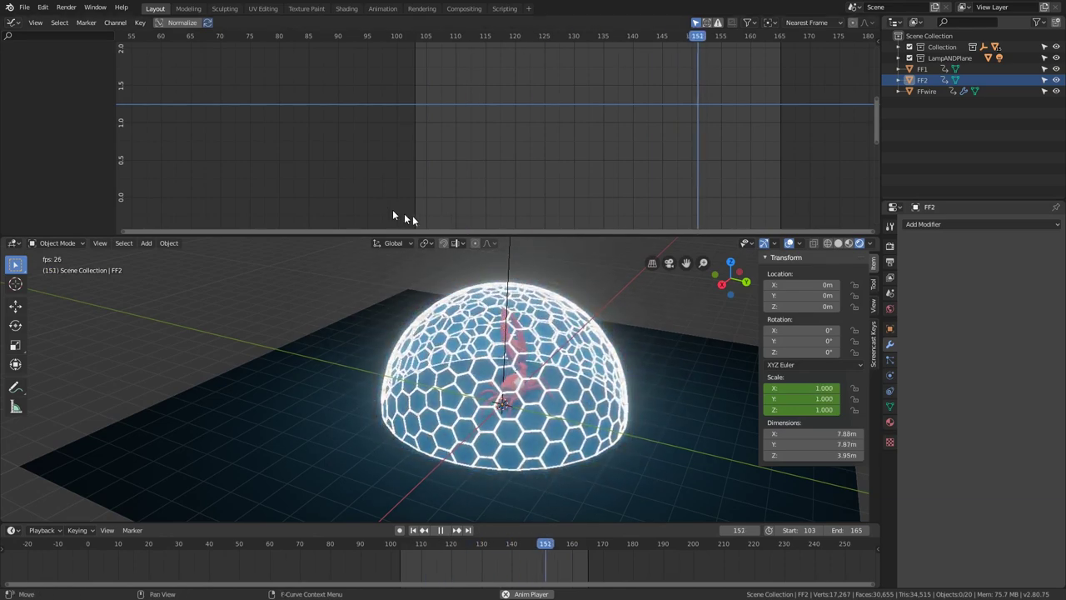
left_click(939, 96)
left_click(939, 86)
double_click(937, 71)
key("a")
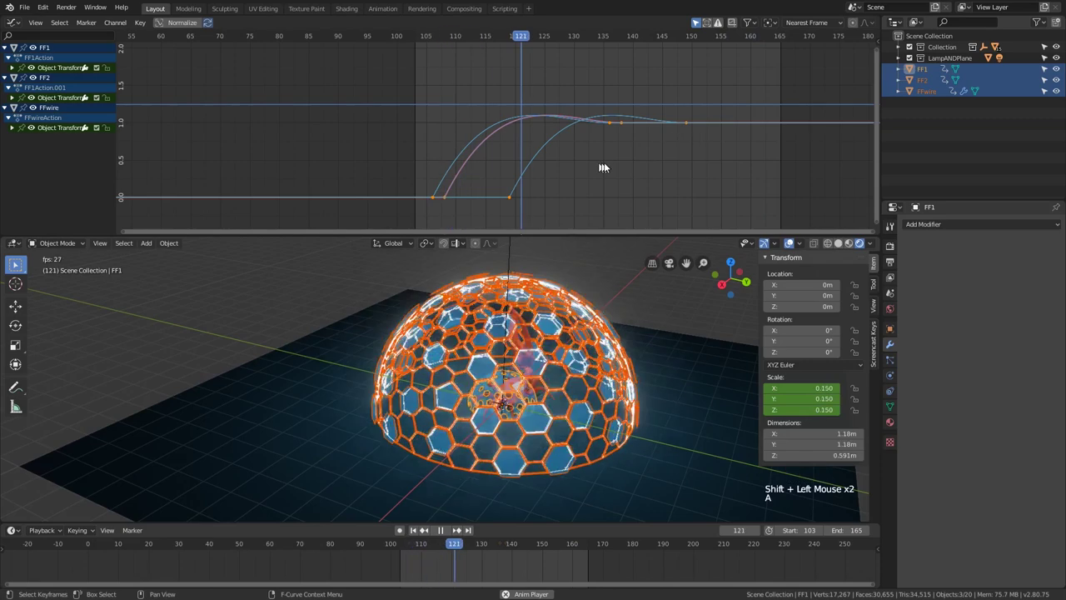
key("s")
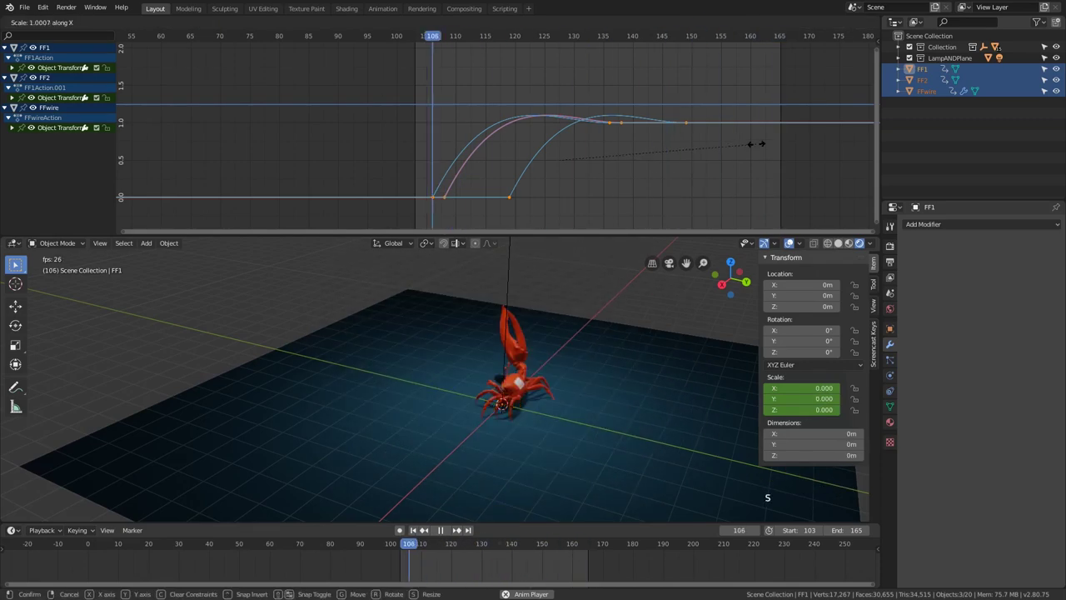
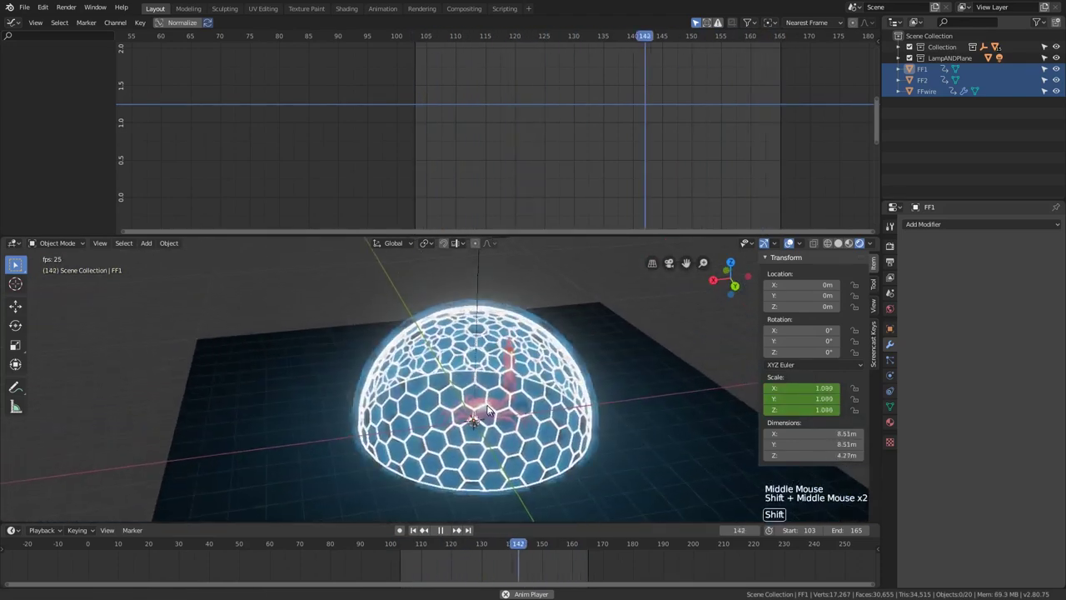
middle_click(485, 406)
middle_click(486, 407)
middle_click(525, 420)
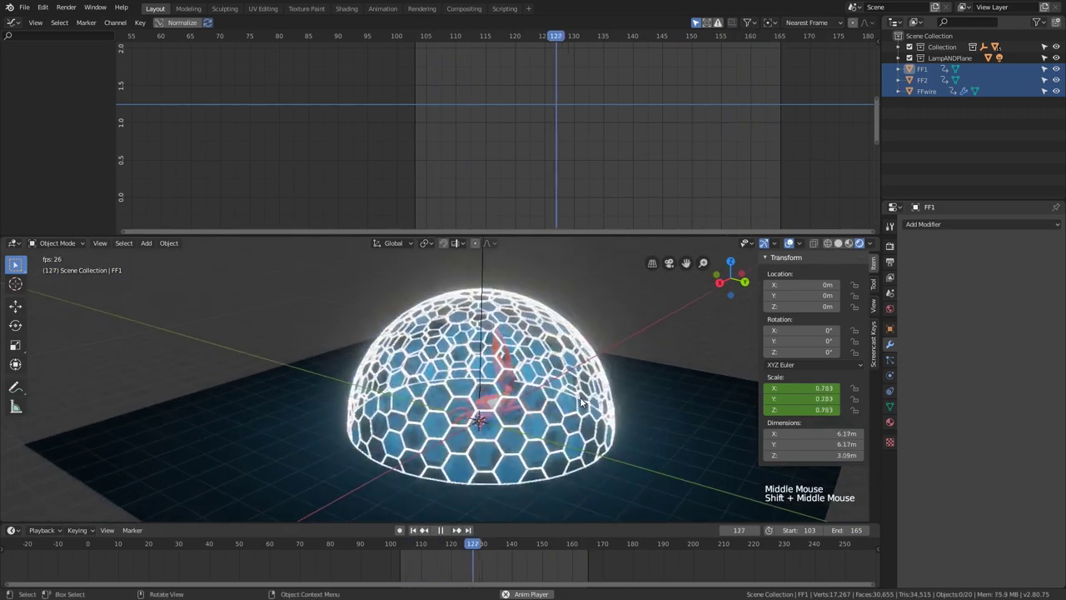
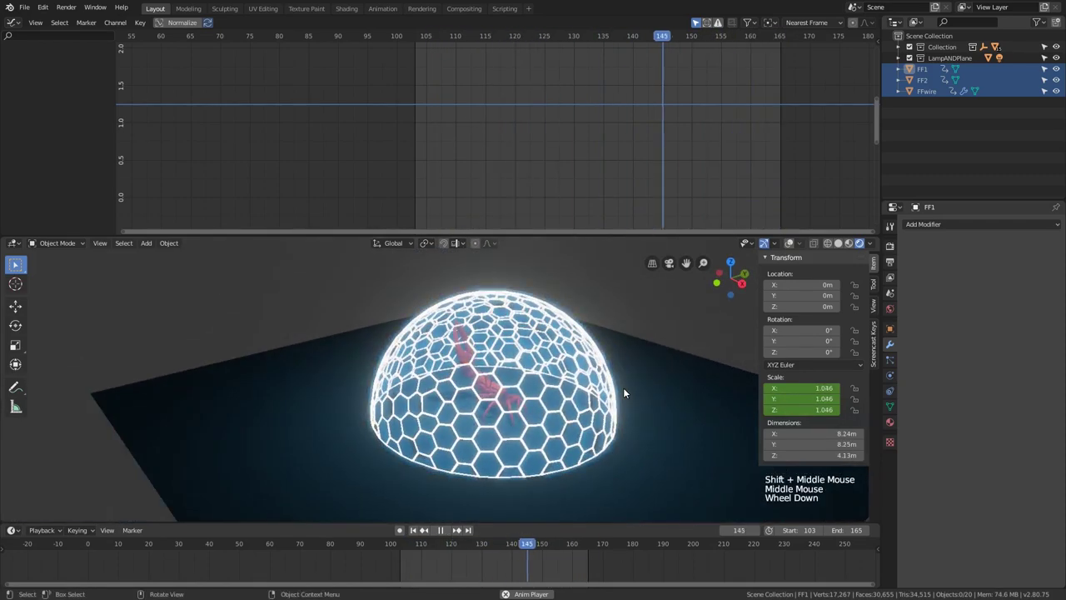
key("space")
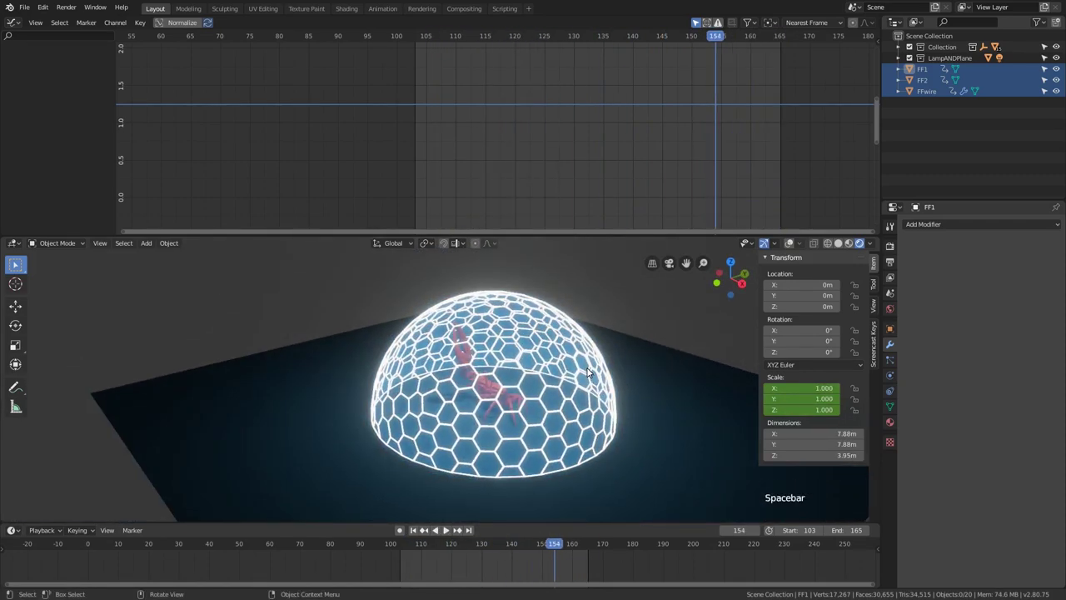
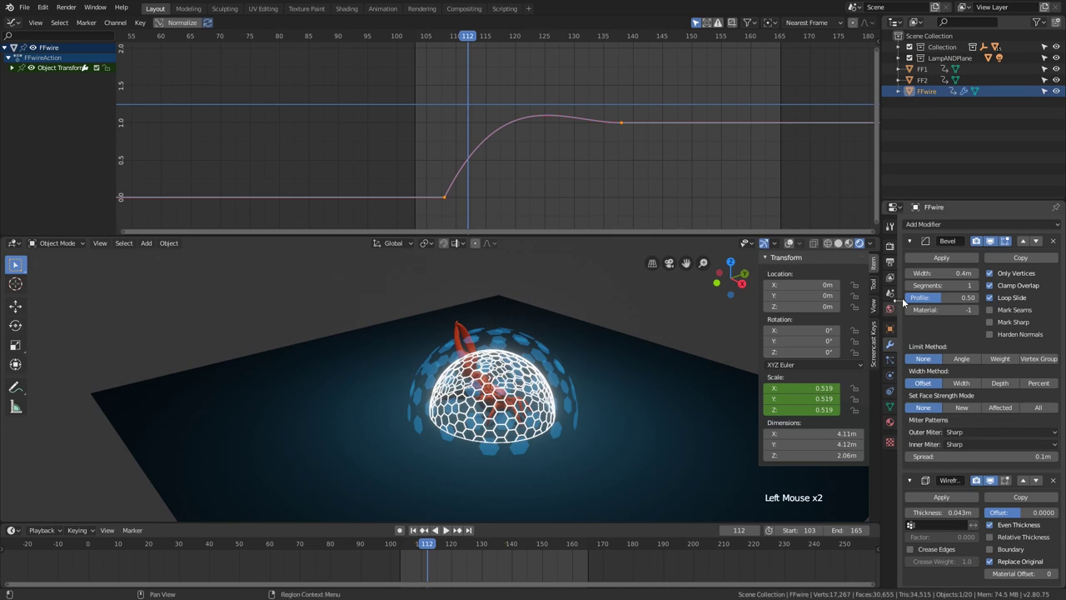
Add a Build modifier to FFwire starting at frame 112 and play to watch the hexagons build in.
left_click(424, 547)
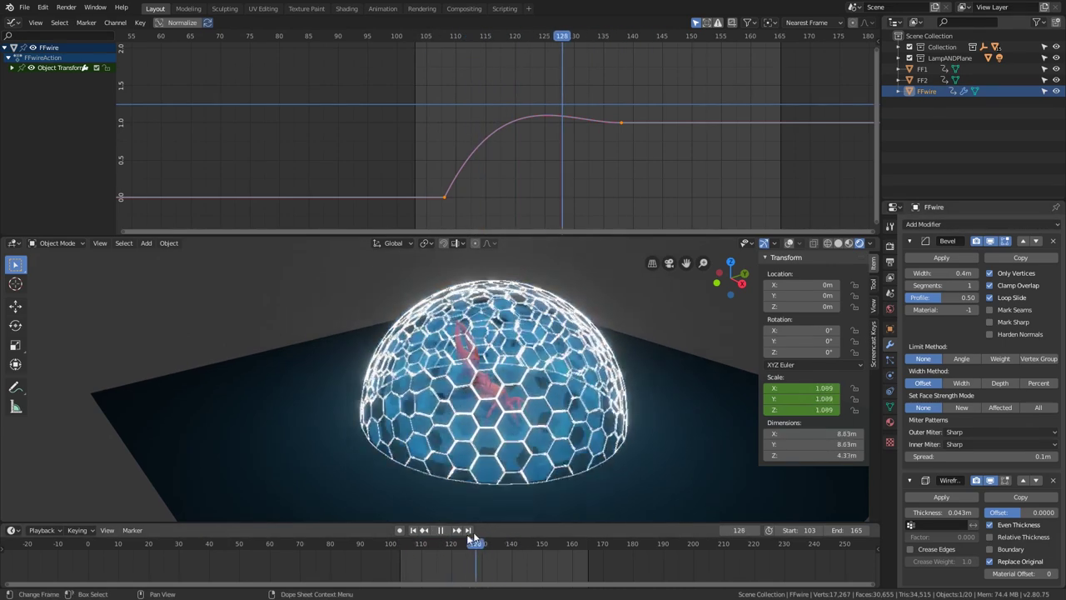
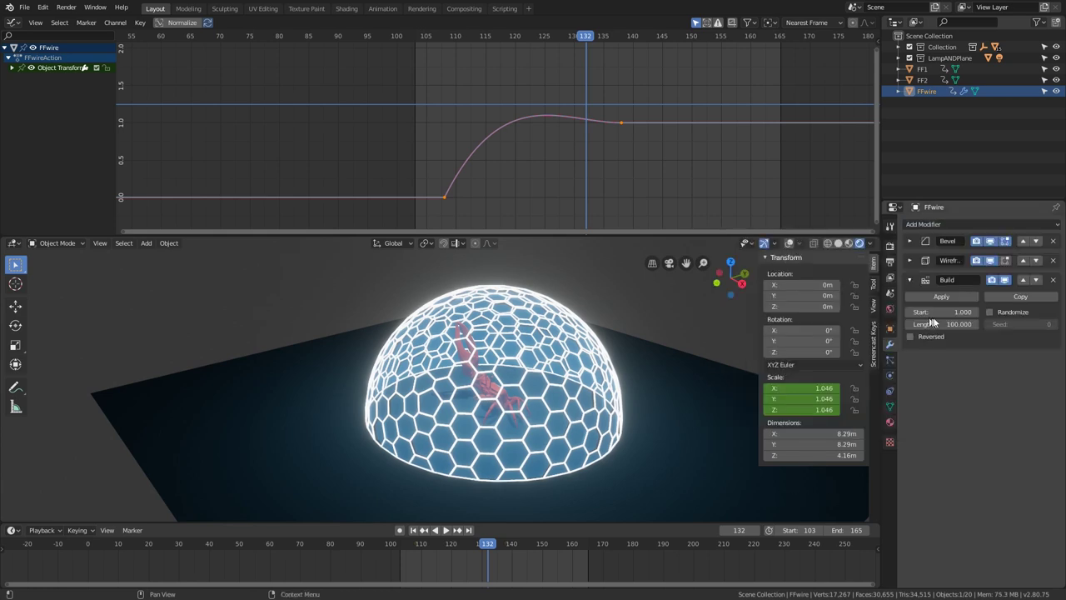
left_click(317, 544)
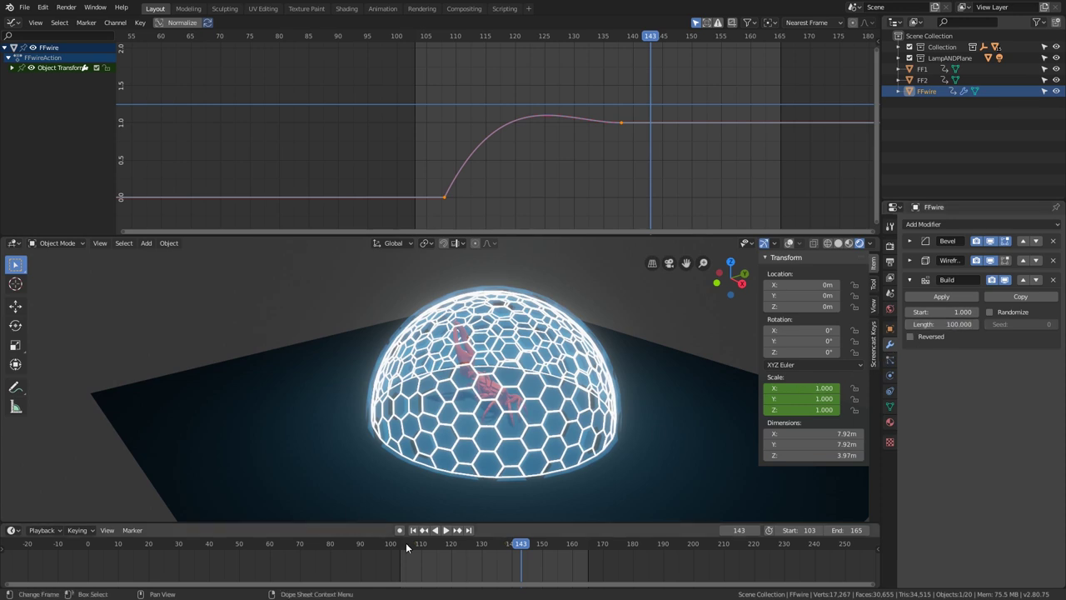
left_click(409, 545)
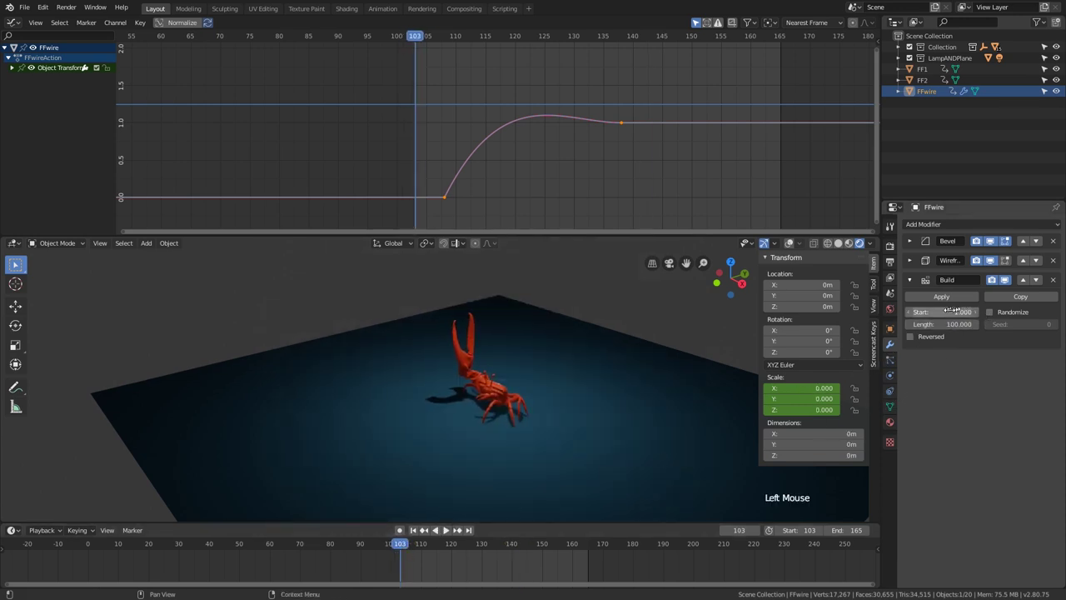
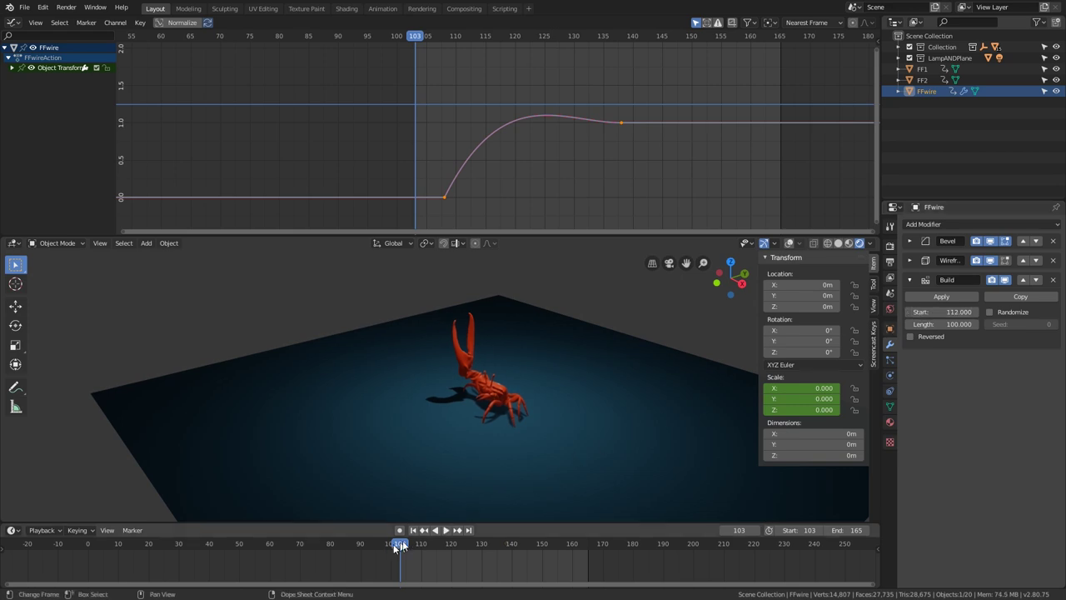
left_click(410, 544)
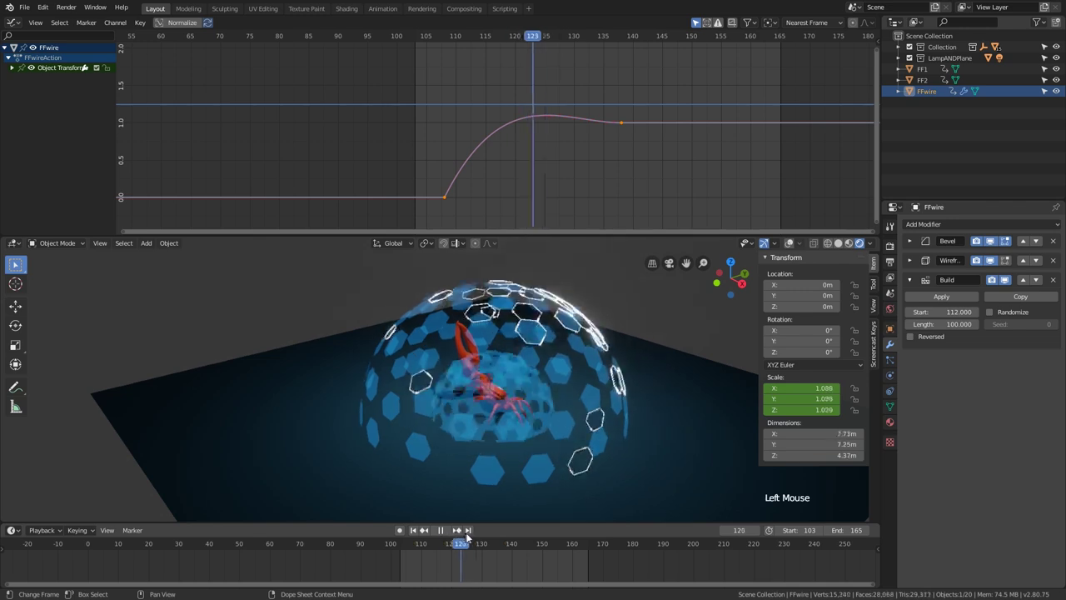
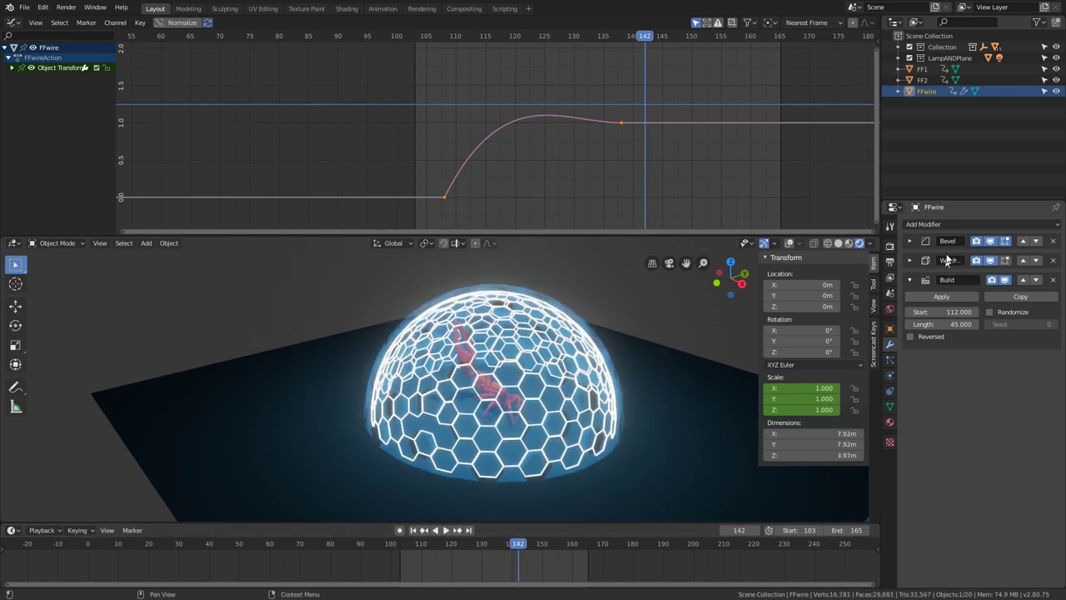
Move the Build modifier above Wireframe on FFwire and play from around frame 109 to inspect it.
left_click(1023, 283)
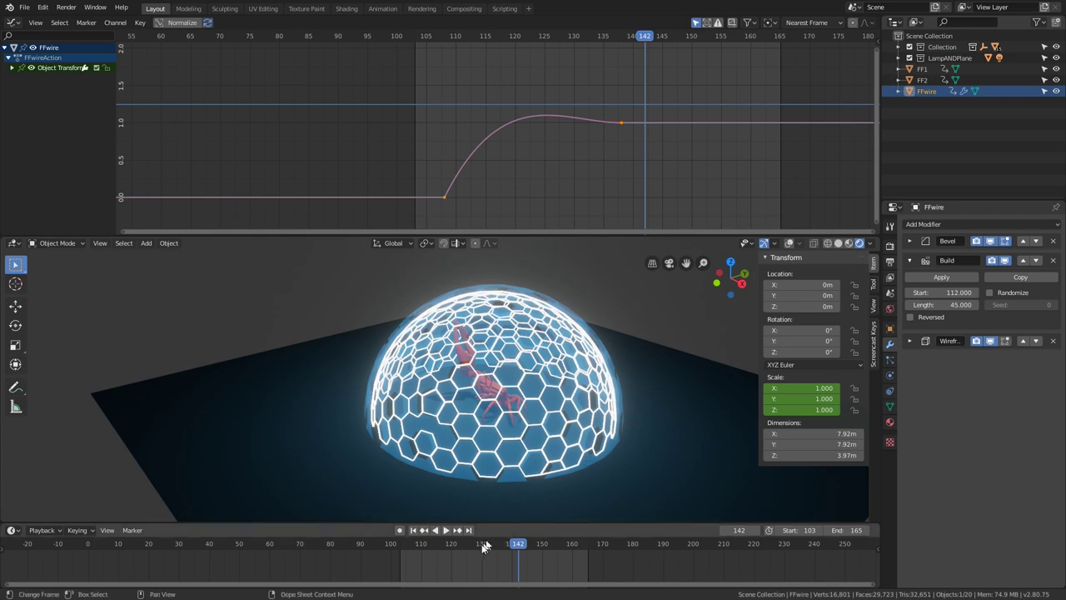
left_click(497, 549)
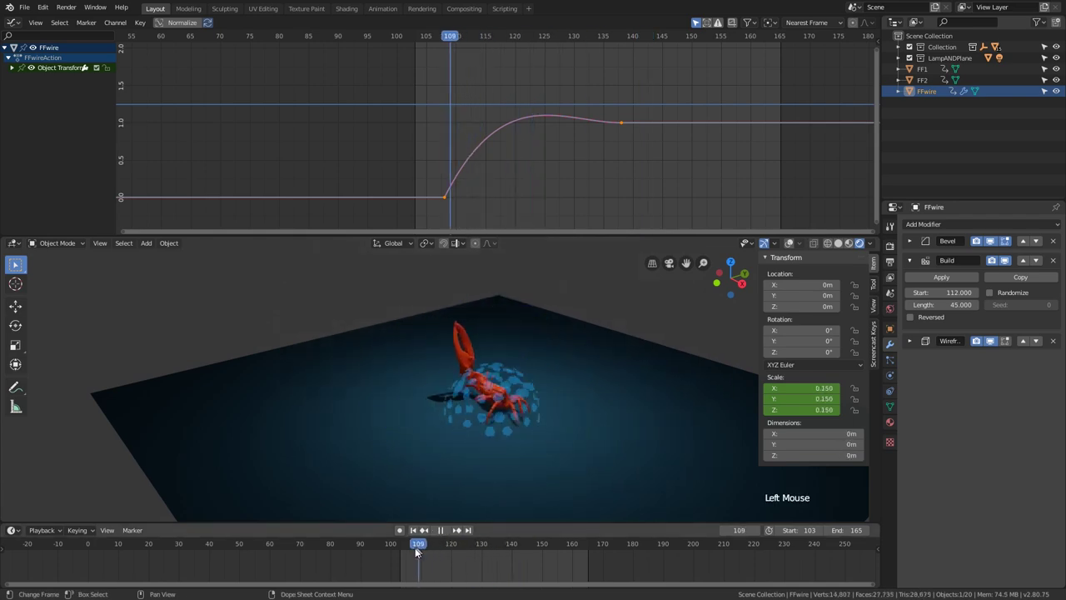
key("space")
key("space")
left_click(403, 552)
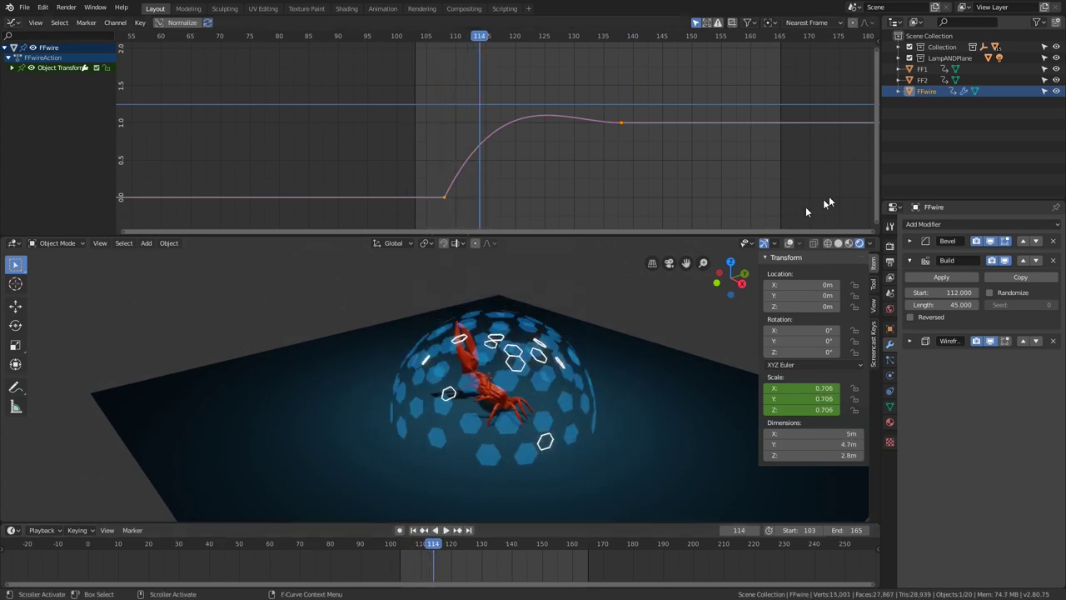
Select FFwire's scale keyframes and start sliding them earlier, toward frame 105.
left_click(937, 97)
key("a")
key("g")
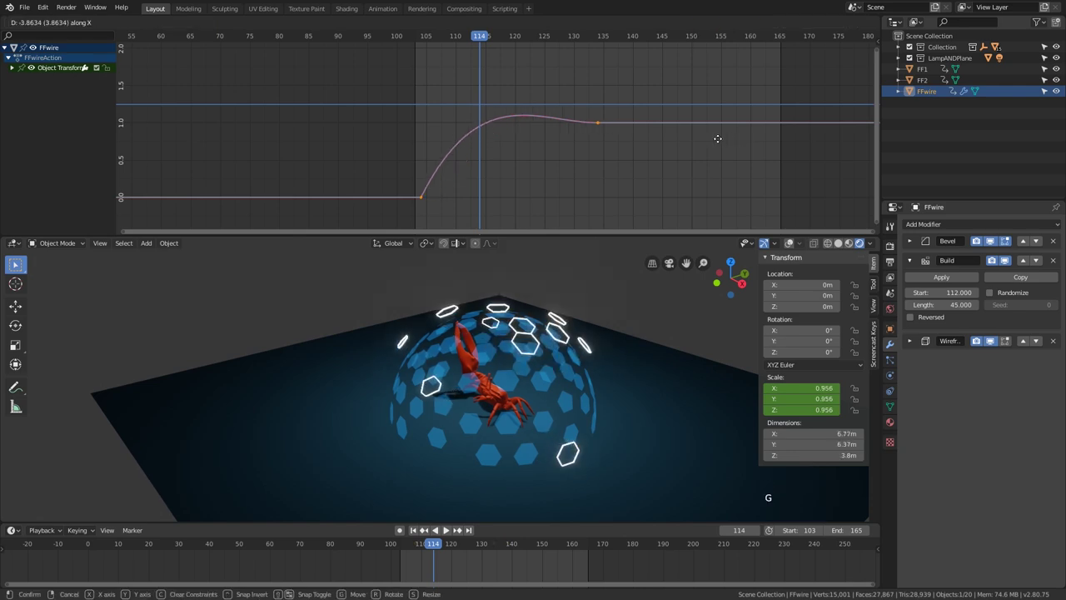
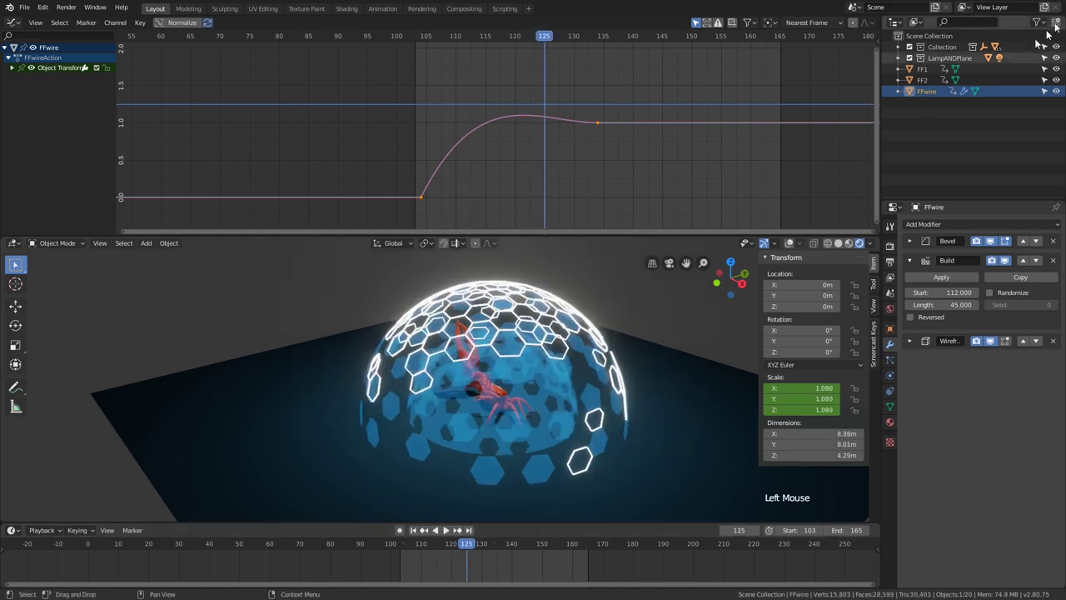
Shift the FF1 and FF2 scale keyframes later so they grow in after the wireframe.
left_click(930, 85)
left_click(932, 77)
key("a")
key("g")
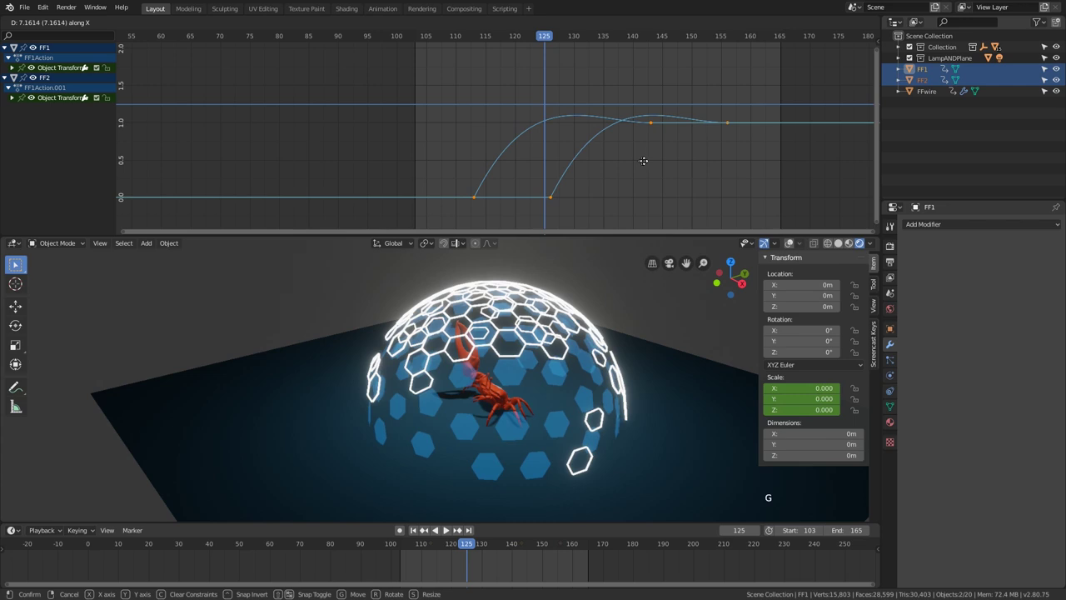
left_click(928, 83)
Offset FF1's keyframes separately to stagger the two layers, then play the build-in.
left_click(933, 75)
key("a")
key("g")
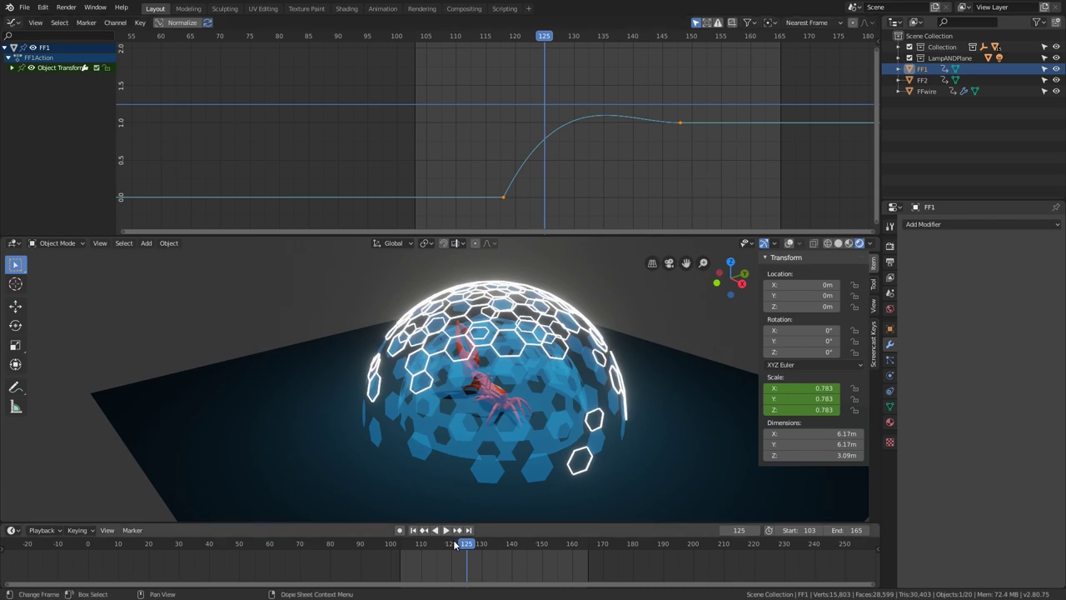
left_click(454, 546)
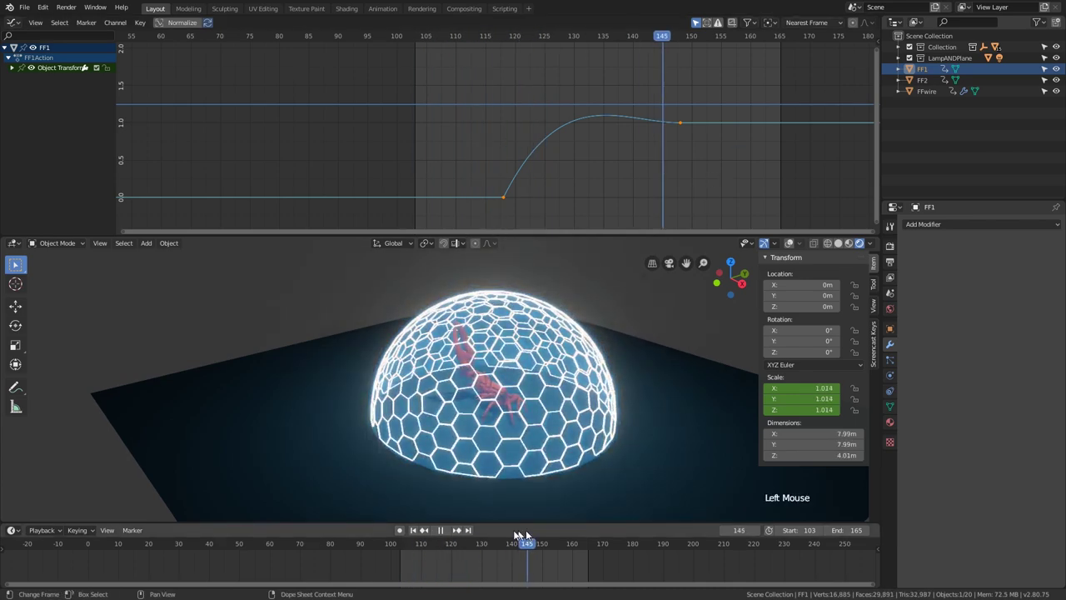
key("space")
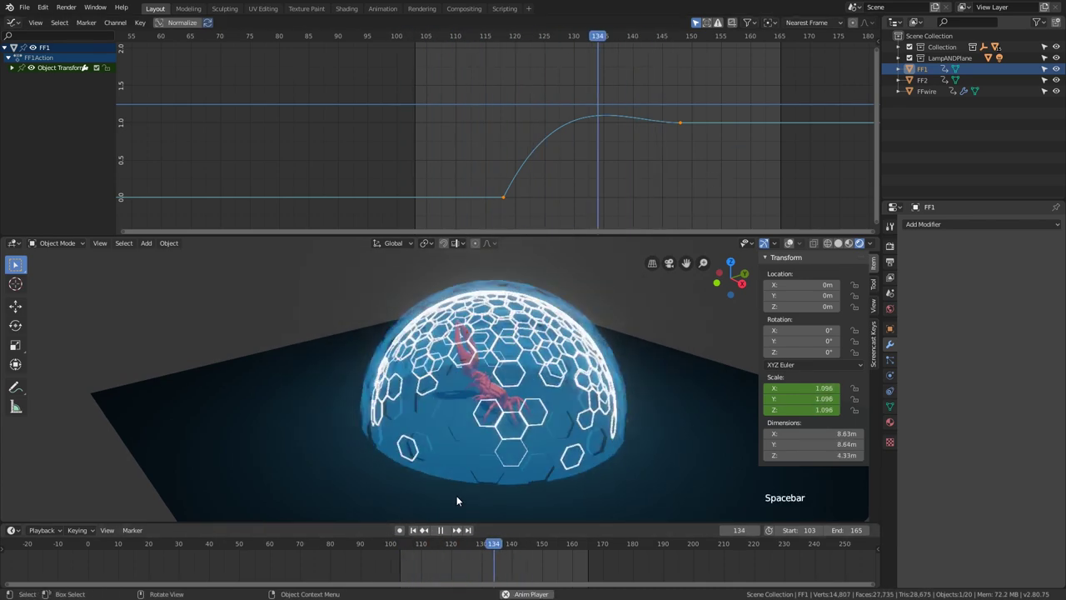
Scrub back around frame 118 and replay from different angles to review the staggered growth.
left_click(398, 547)
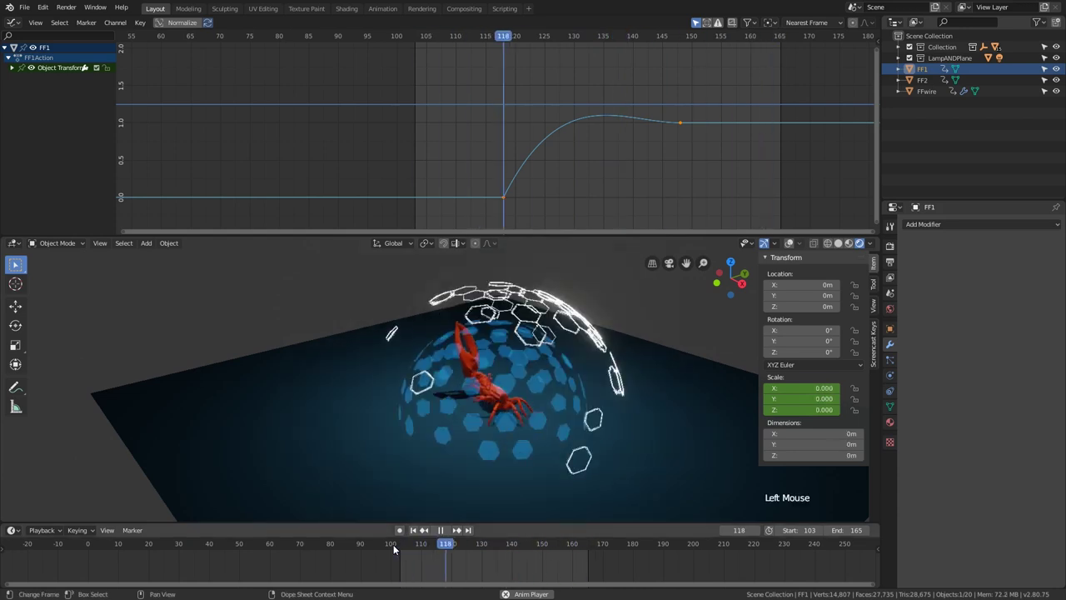
left_click(396, 549)
scroll("down", 3)
left_click(400, 549)
key("space")
middle_click(518, 466)
left_click(559, 548)
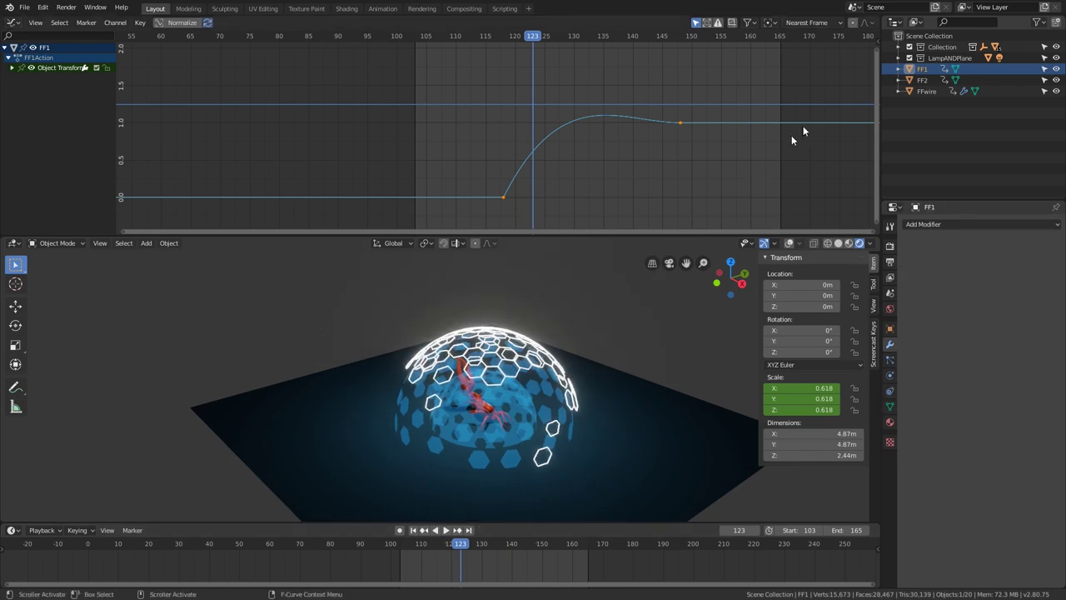
left_click(938, 88)
Select the FFwire wireframe object to show its scale curve and Build modifier.
left_click(936, 90)
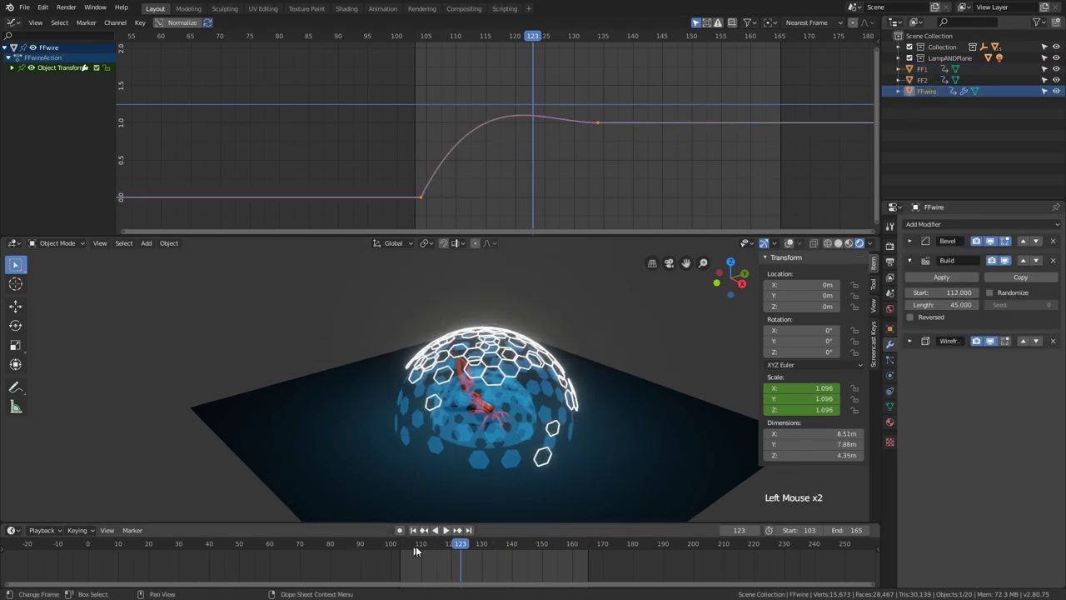
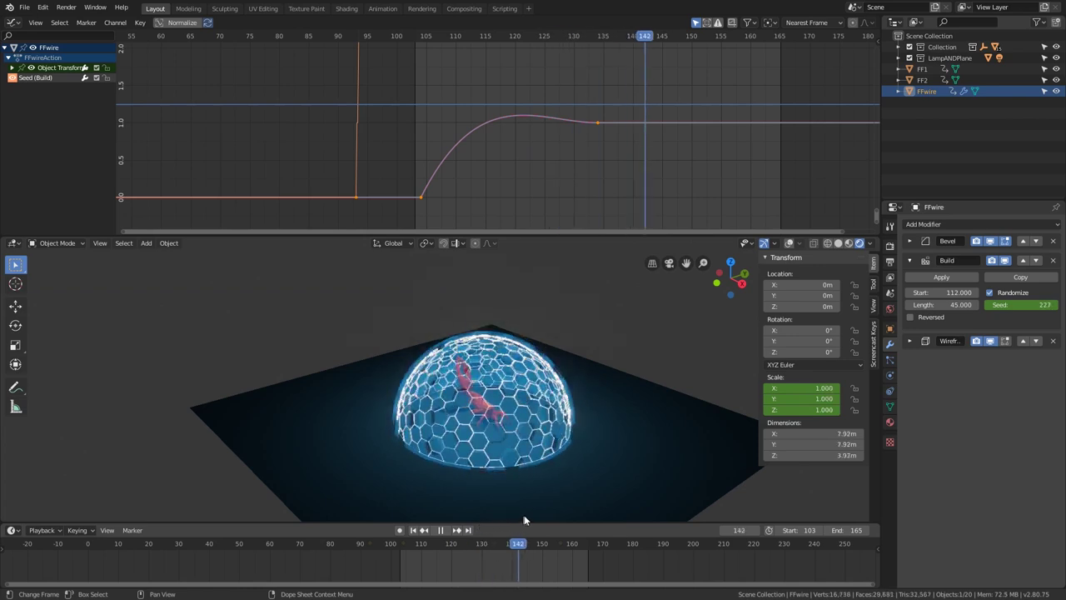
Give FF2 a Build modifier starting at frame 112 with a length of 21 frames.
left_click(513, 456)
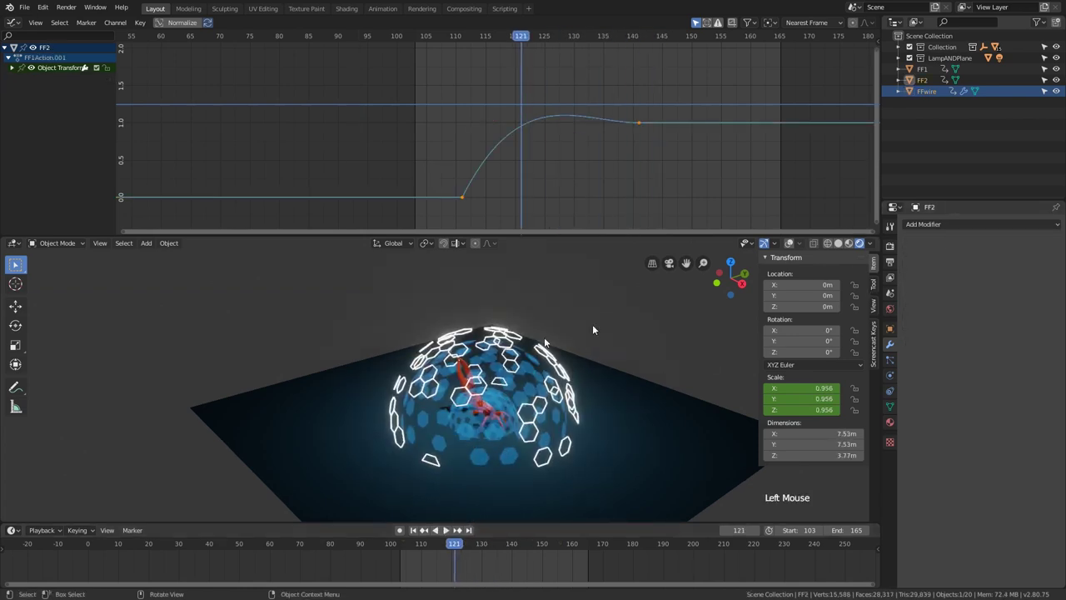
left_click(437, 549)
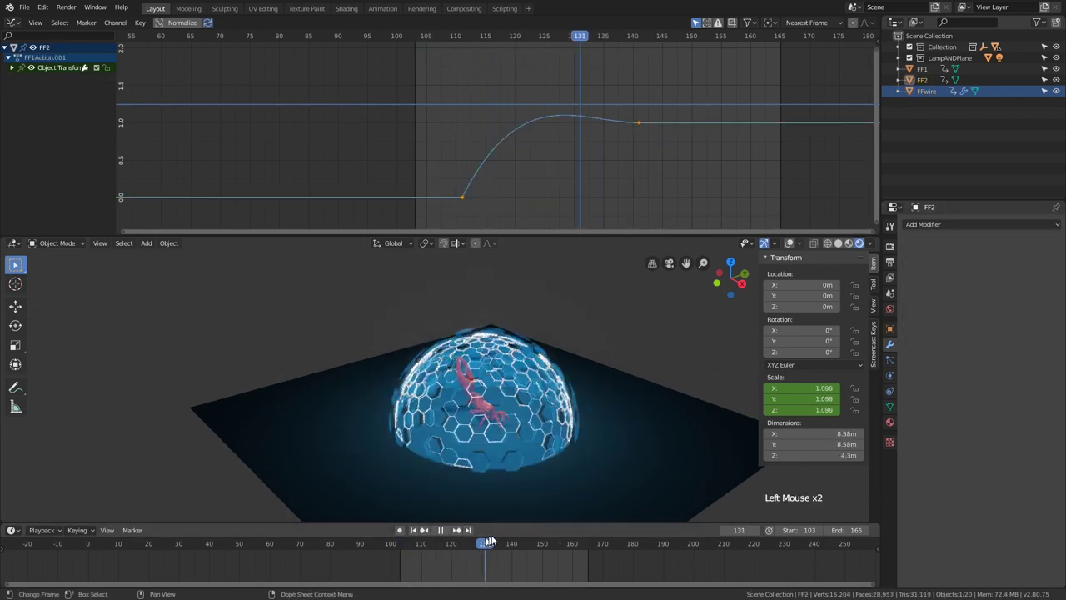
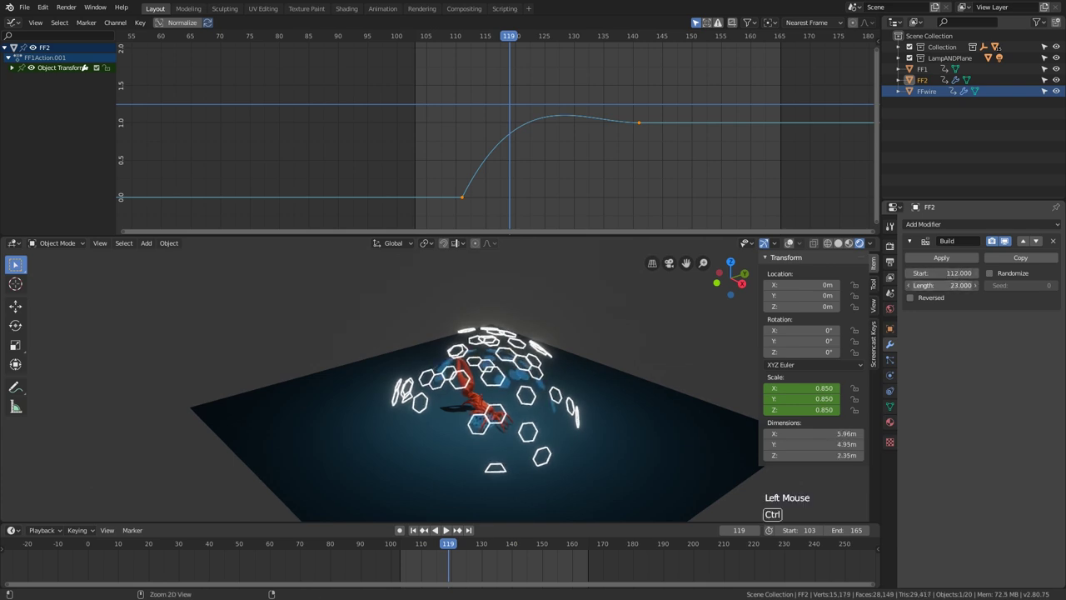
left_click(444, 545)
key("space")
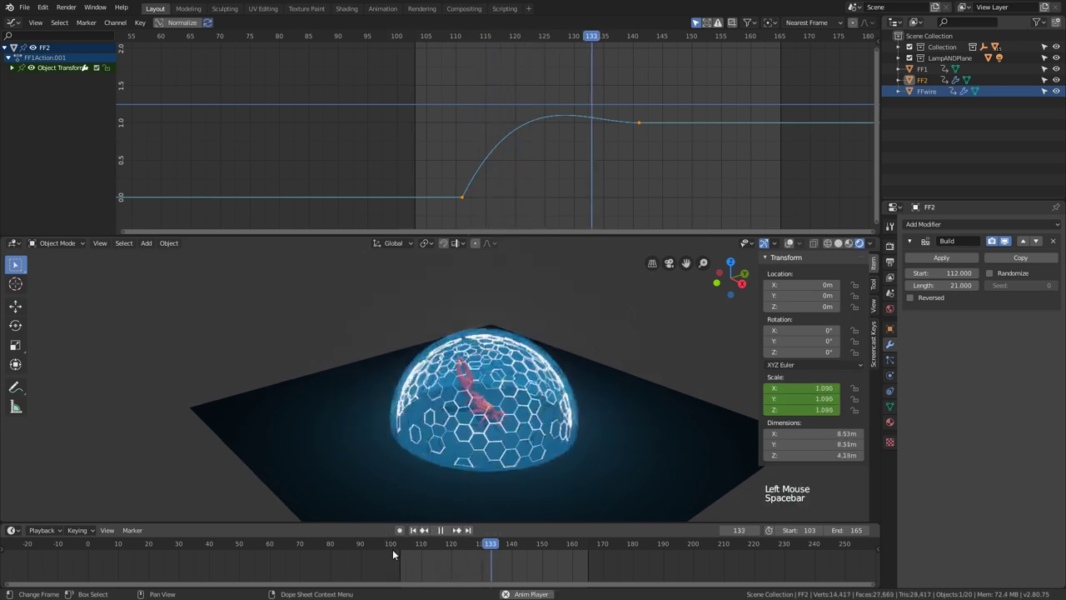
Scrub and play through later frames to check FF2's panels appear progressively.
left_click(394, 545)
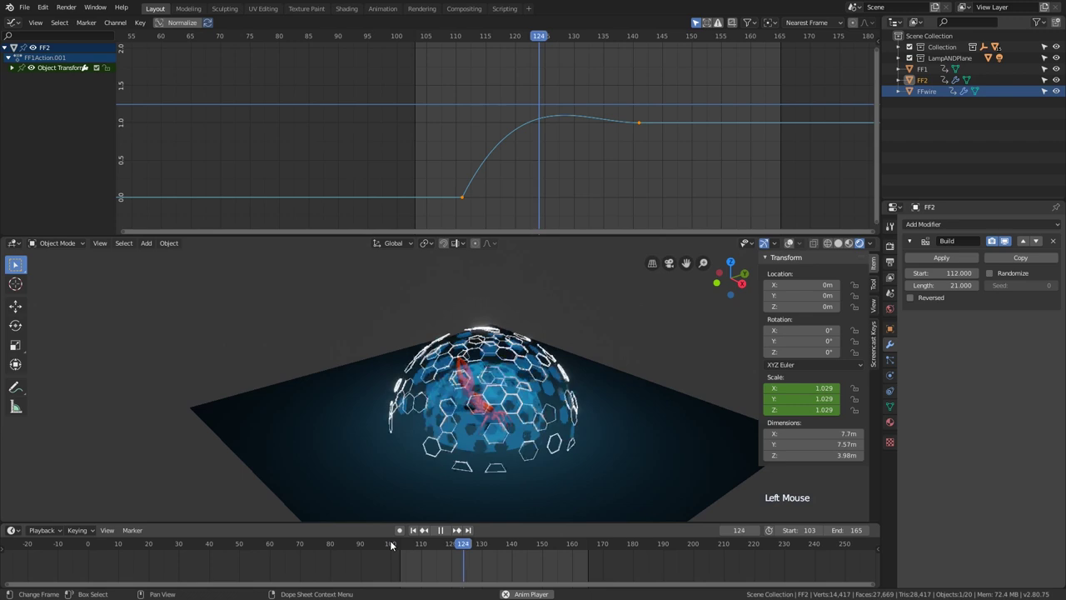
key("space")
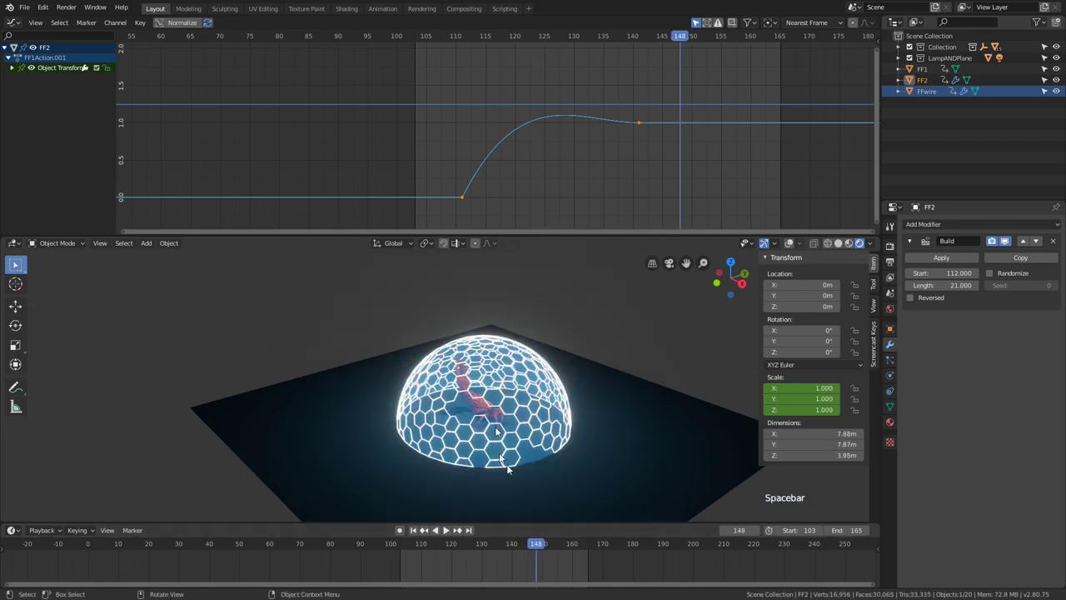
left_click(544, 548)
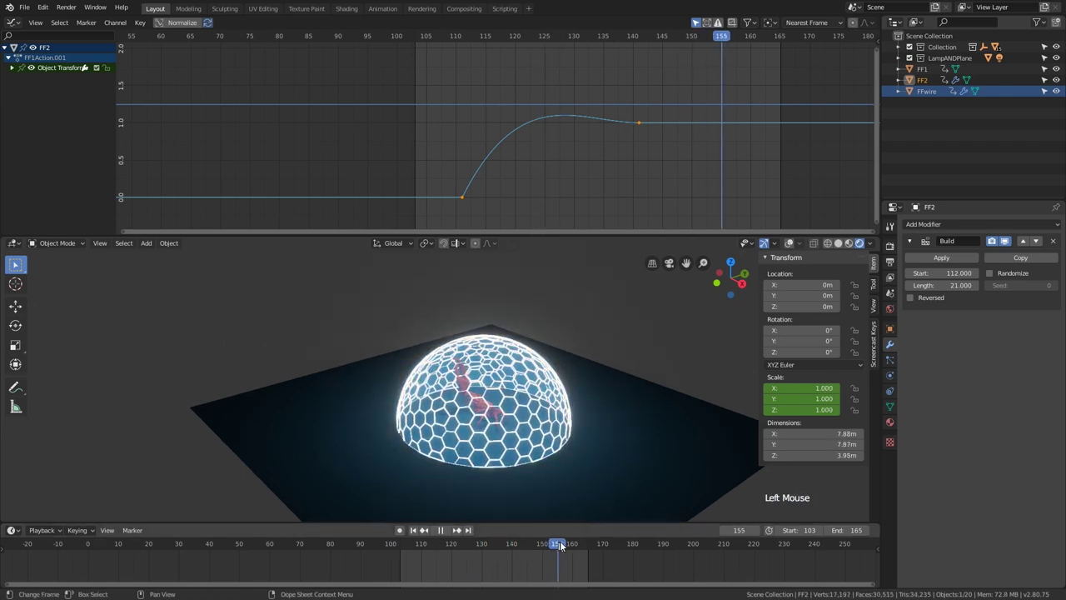
Switch the top area to the Shader Editor and raise the FF Emission strength from 2 to 3.
left_click(15, 25)
left_click(409, 74)
left_click(407, 156)
scroll("up", 3)
left_click(569, 548)
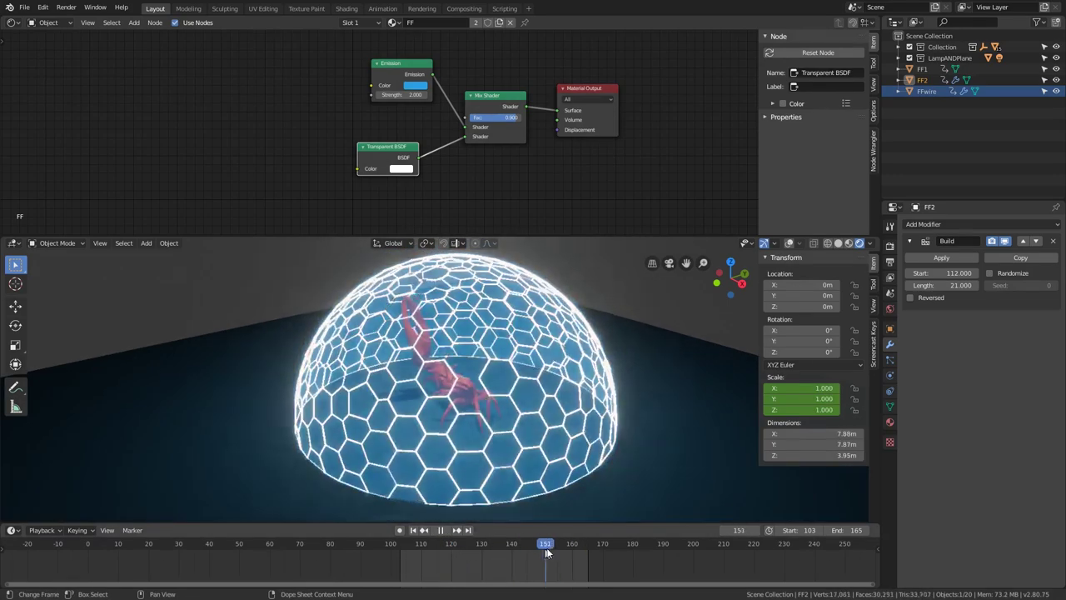
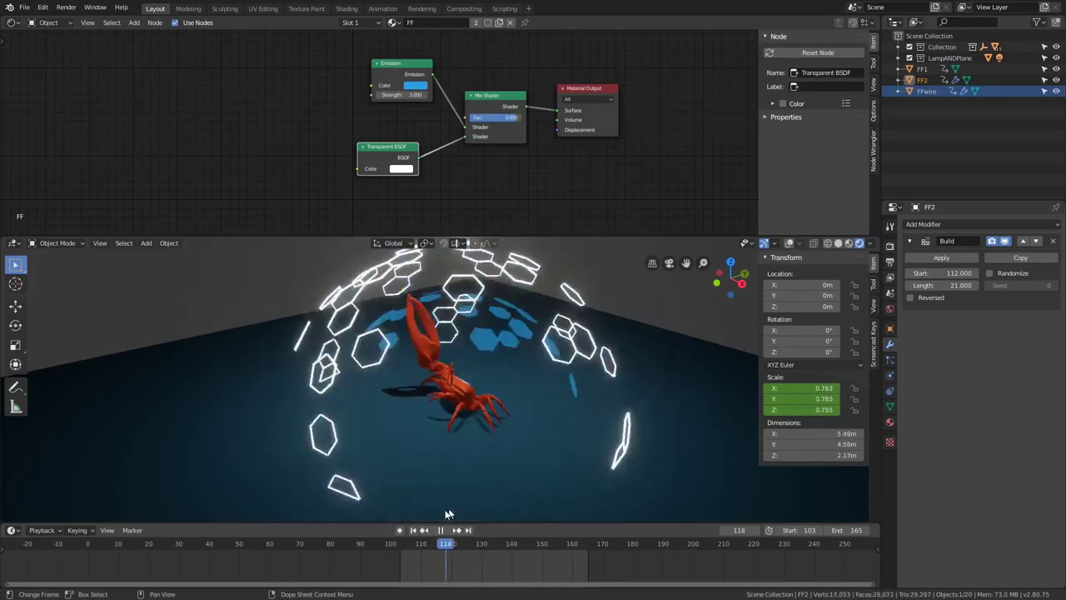
Frame the node layout in view and select the Emission node.
scroll("down", 3)
scroll("down", 3)
middle_click(461, 122)
left_click(467, 109)
left_click(467, 104)
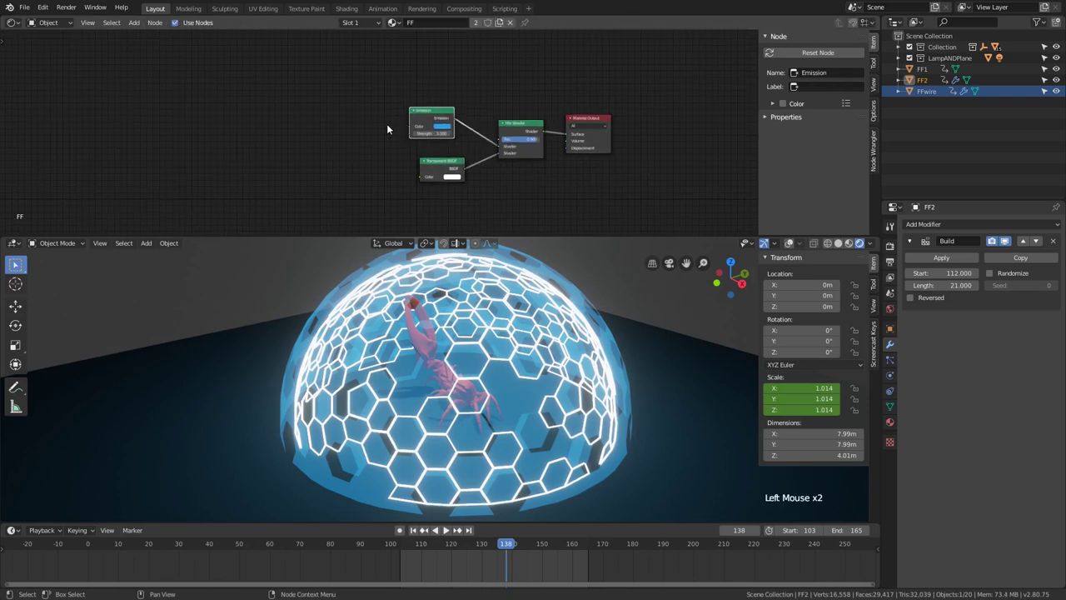
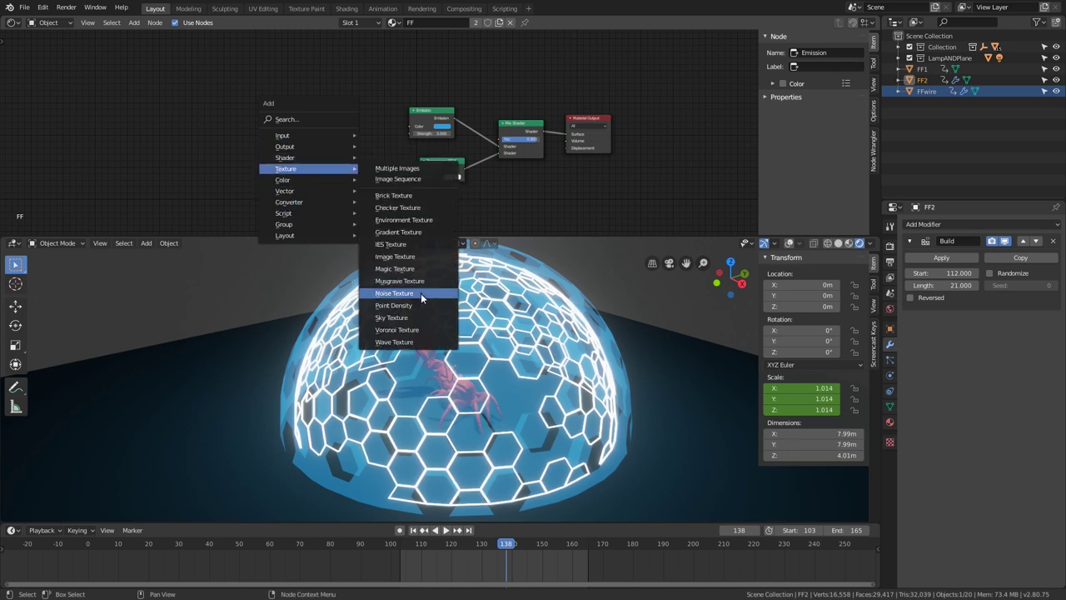
Add a Noise Texture feeding a ColorRamp and wire the ramp into the Mix Shader factor.
scroll("up", 3)
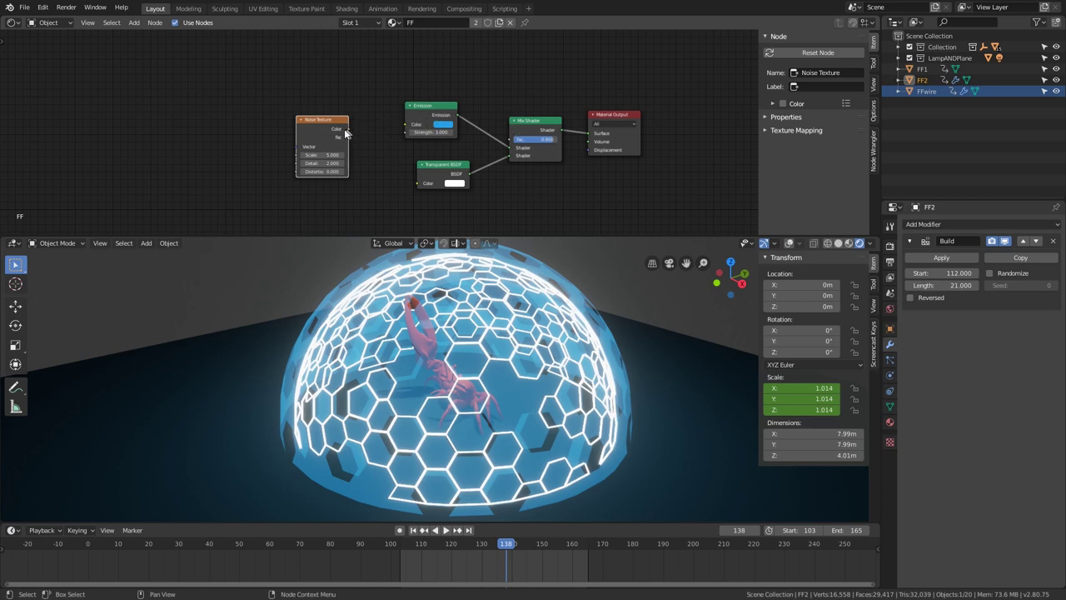
left_click(337, 126)
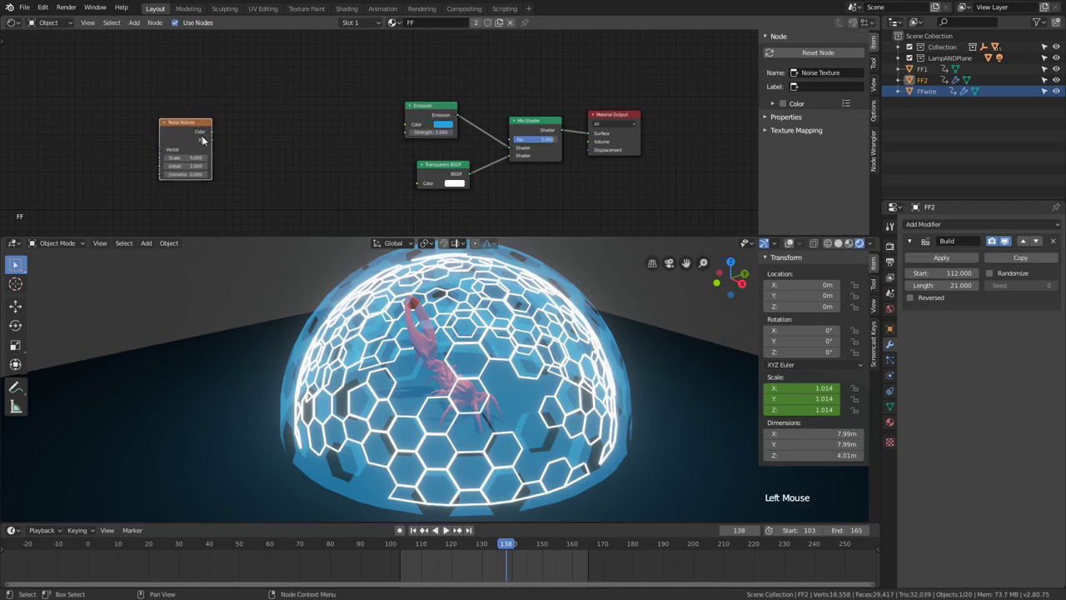
key("shift+a")
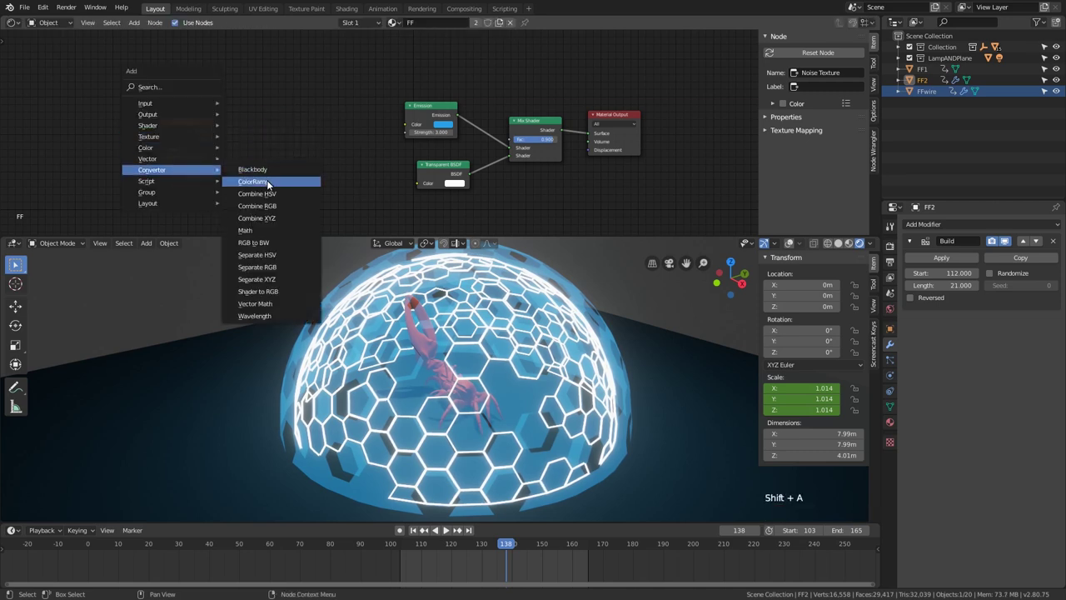
left_click(214, 135)
left_click(350, 116)
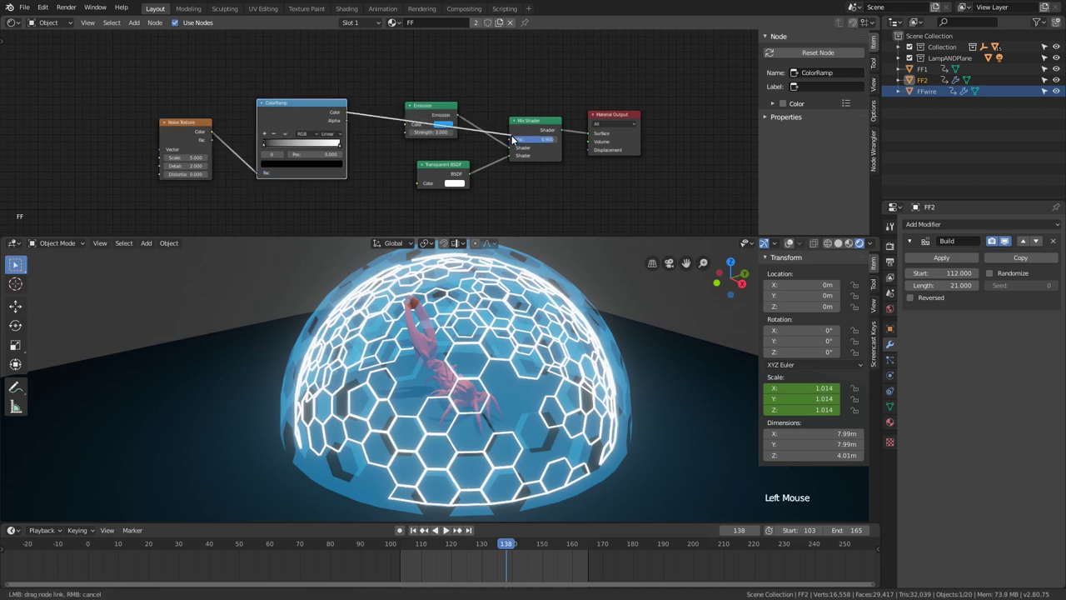
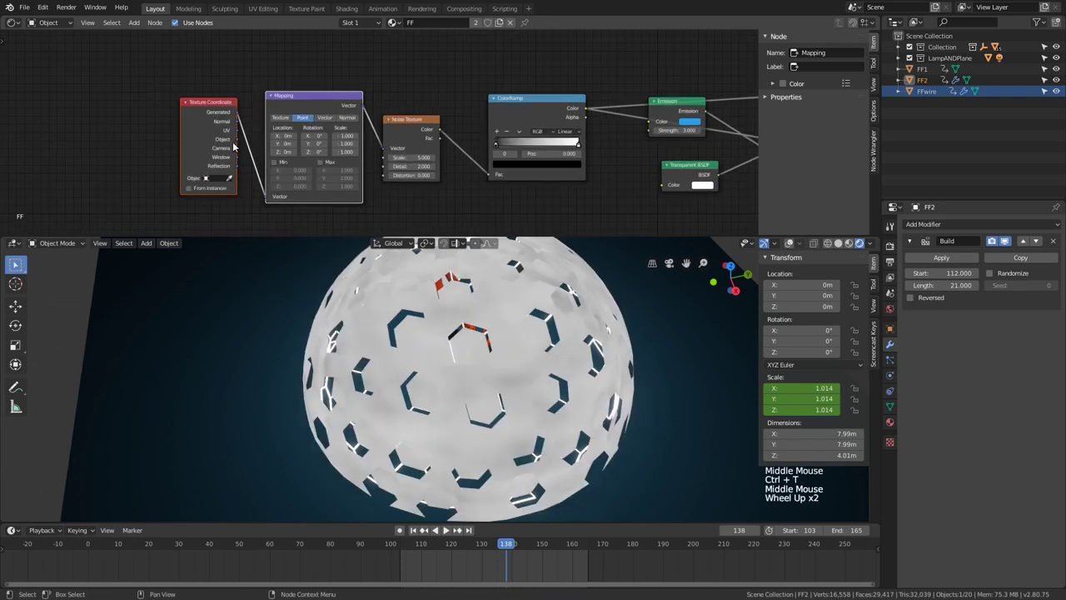
Set the Noise Texture to scale 1.6 and distortion 2 for a larger, warped pattern.
left_click(241, 143)
middle_click(426, 337)
scroll("down", 3)
middle_click(430, 372)
scroll("up", 3)
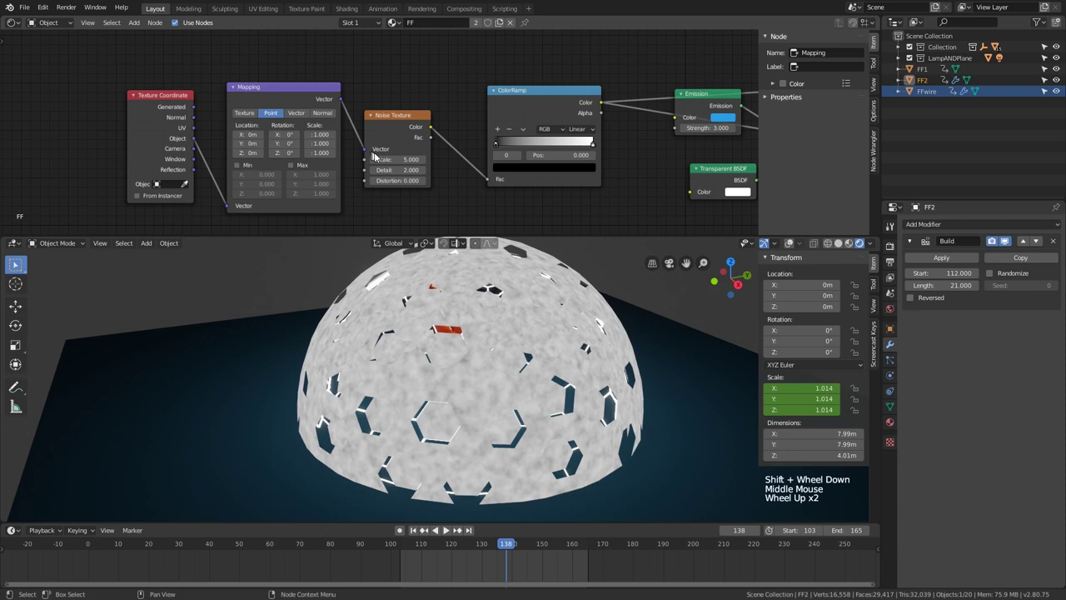
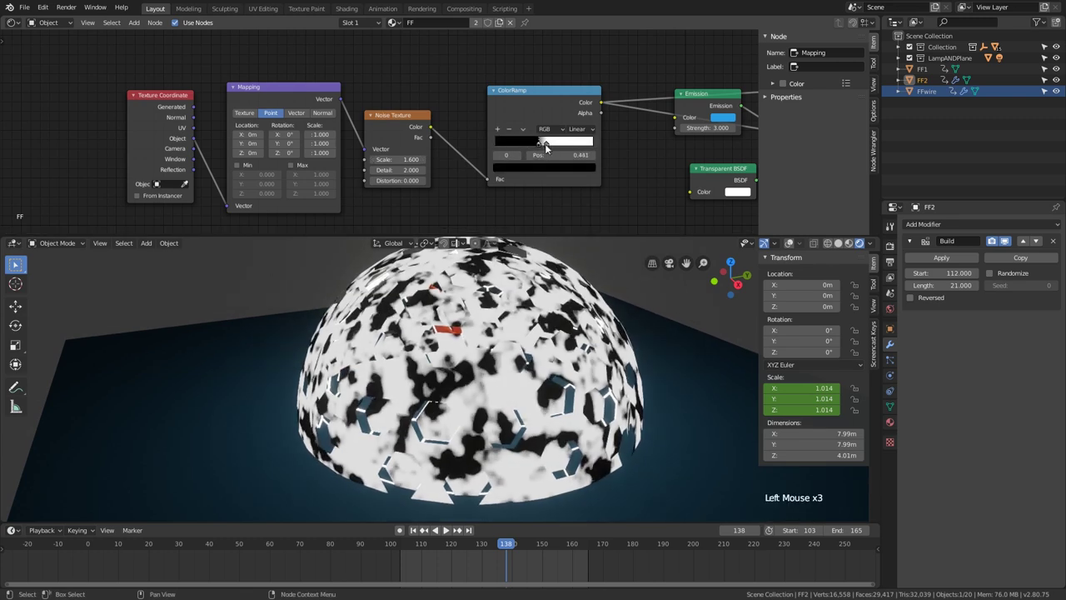
Pull the ColorRamp's white and black stops together near 0.432 for sharper contrast.
left_click(555, 145)
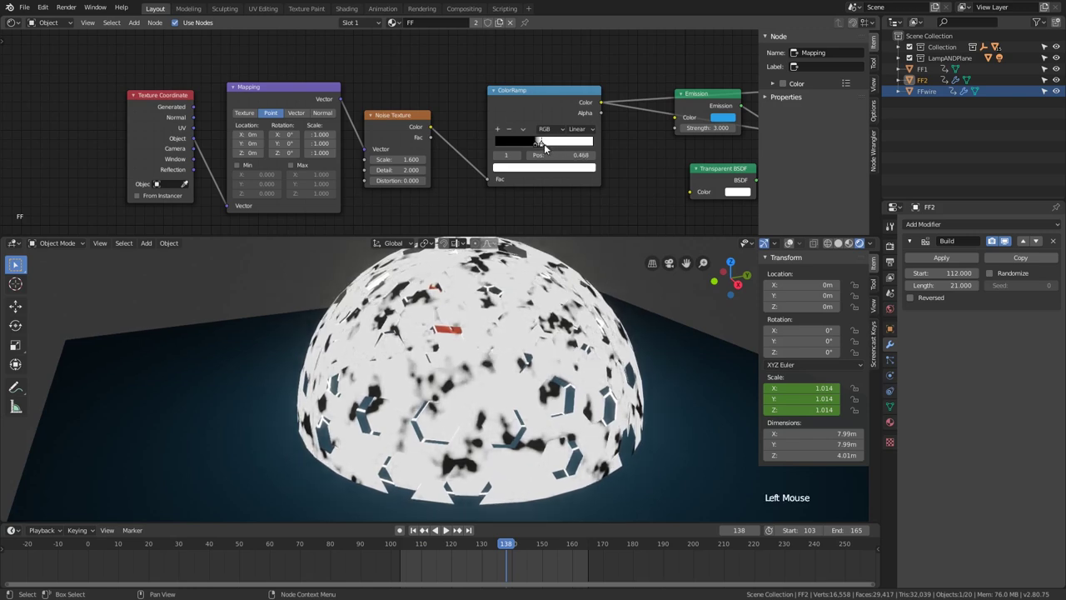
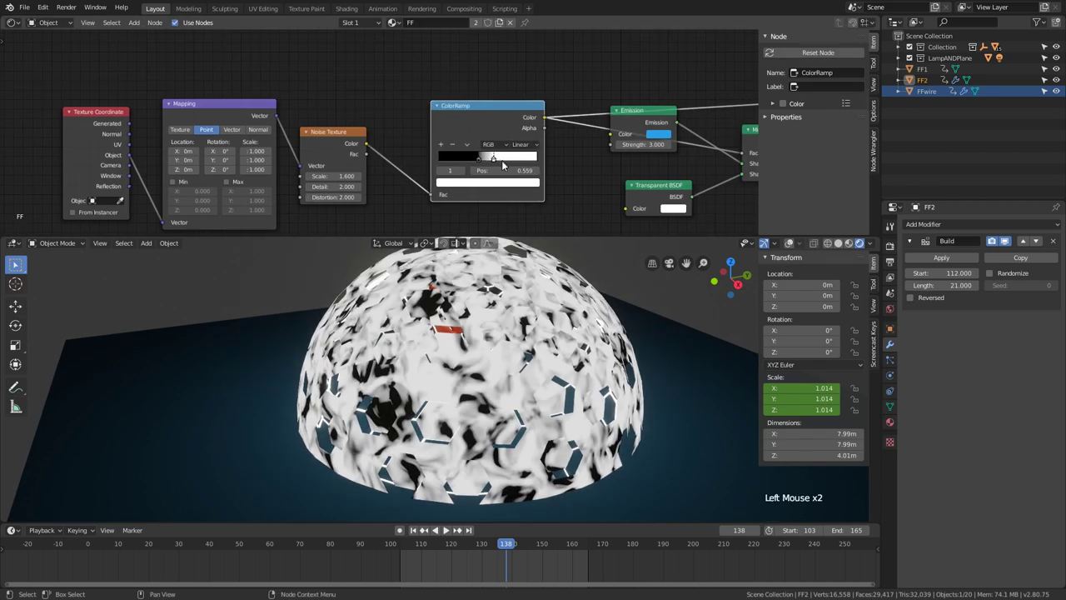
left_click(482, 159)
middle_click(564, 151)
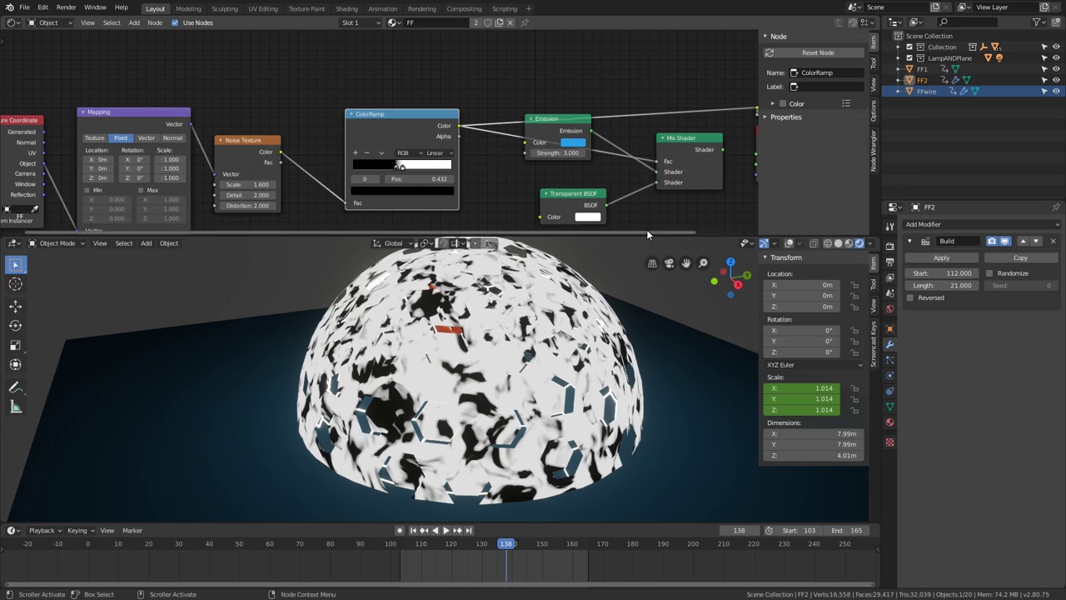
Play back the build while orbiting the dome to judge the noise mottling.
middle_click(707, 132)
scroll("down", 3)
left_click(626, 126)
scroll("down", 3)
middle_click(530, 314)
key("space")
middle_click(554, 323)
middle_click(582, 355)
middle_click(519, 388)
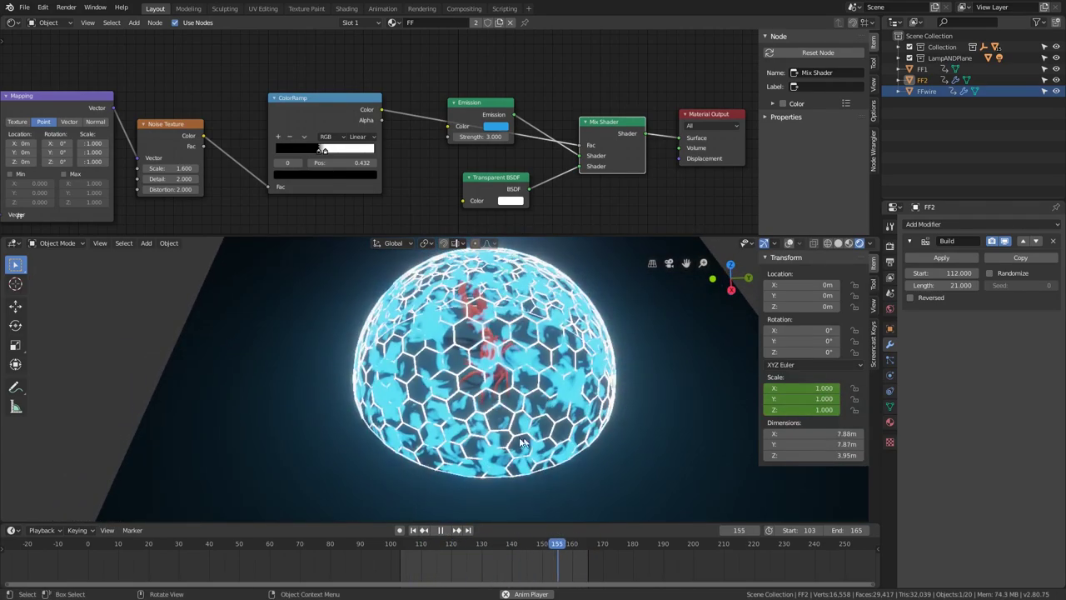
middle_click(467, 404)
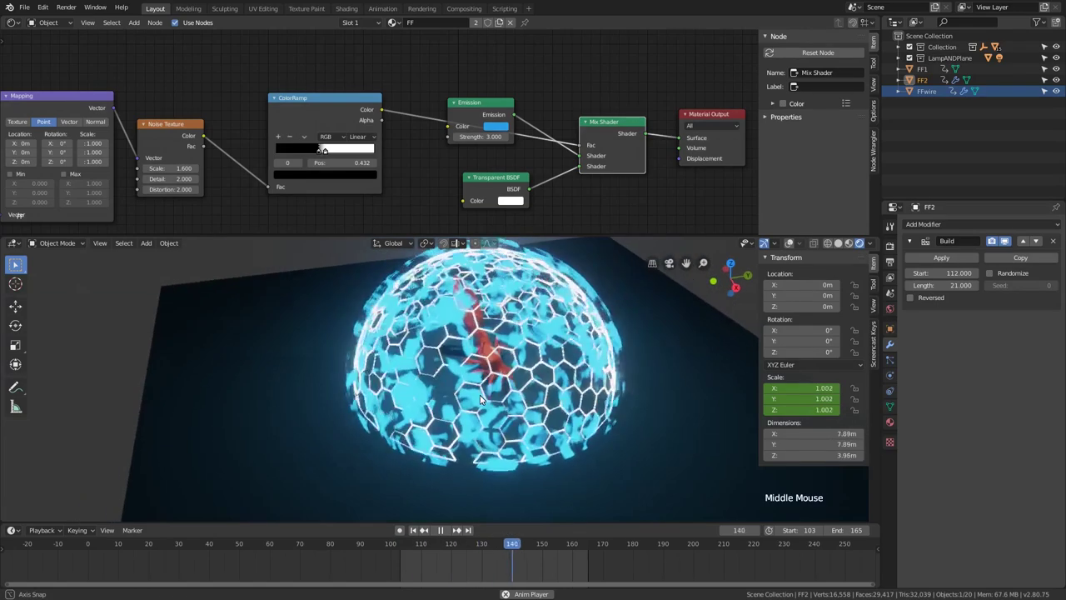
key("space")
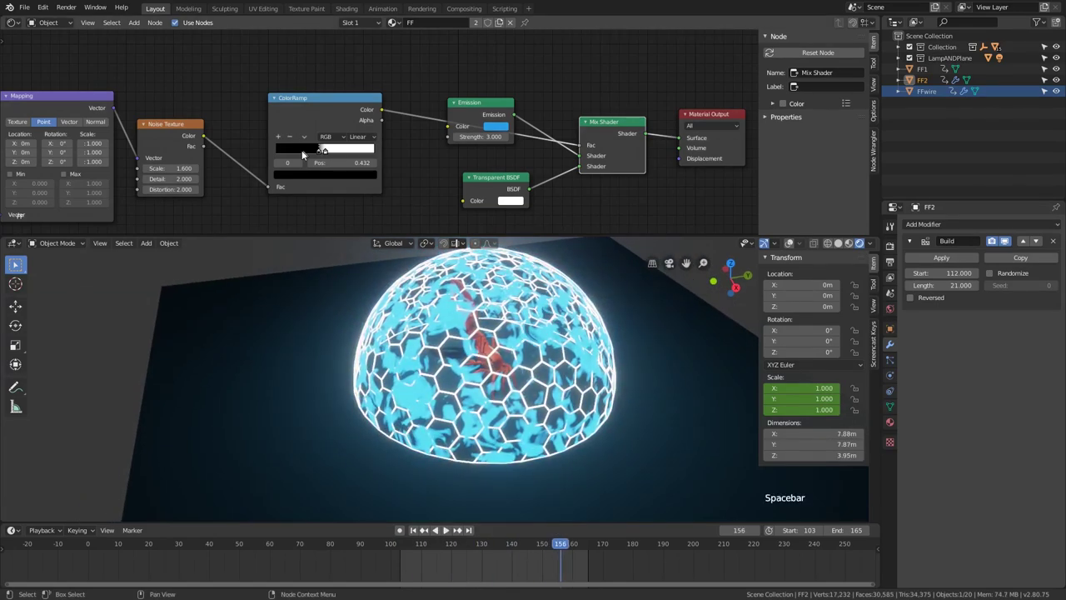
Raise the dark ramp stop to a light grey (Value ~0.7) at position 0.482.
left_click(306, 154)
left_click(326, 179)
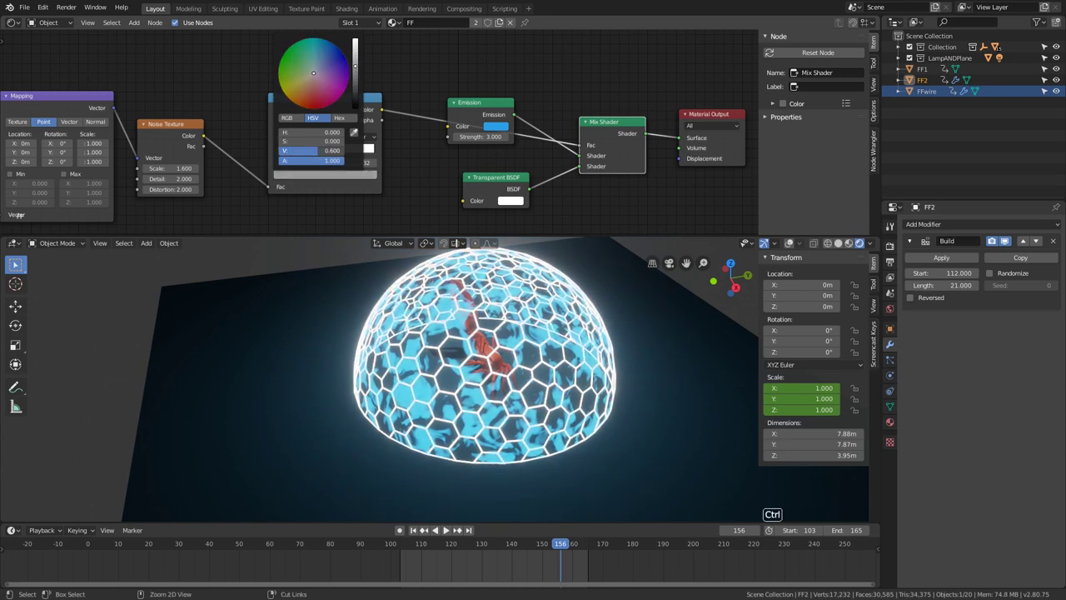
left_click(363, 154)
left_click(354, 149)
left_click(354, 178)
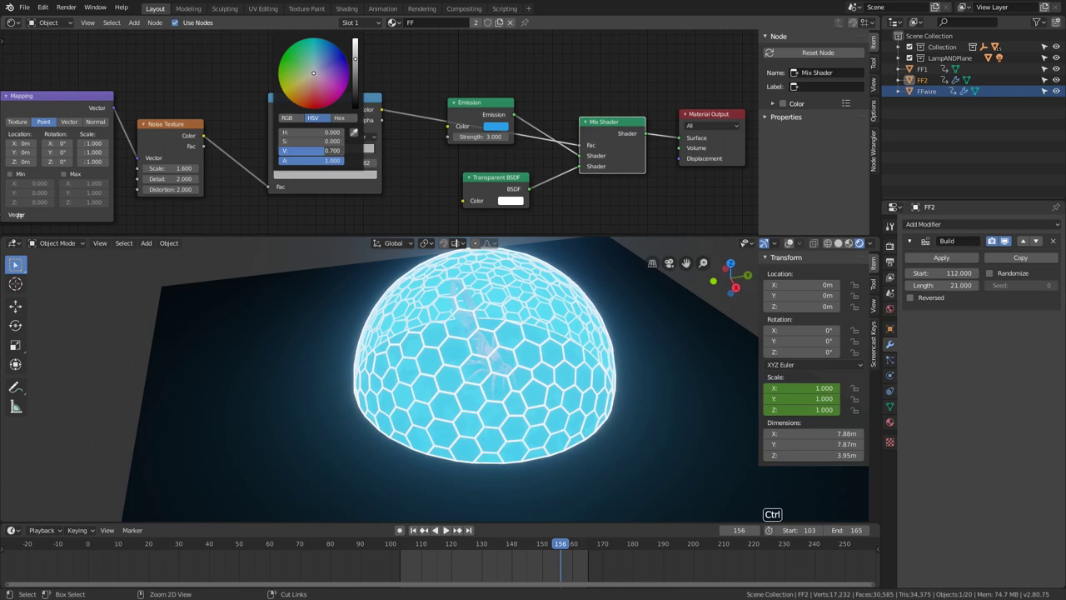
Replay the animation around the dome to confirm the subtler noise pattern.
middle_click(571, 388)
key("space")
middle_click(510, 412)
scroll("up", 3)
middle_click(524, 387)
scroll("down", 3)
middle_click(509, 415)
middle_click(502, 425)
key("space")
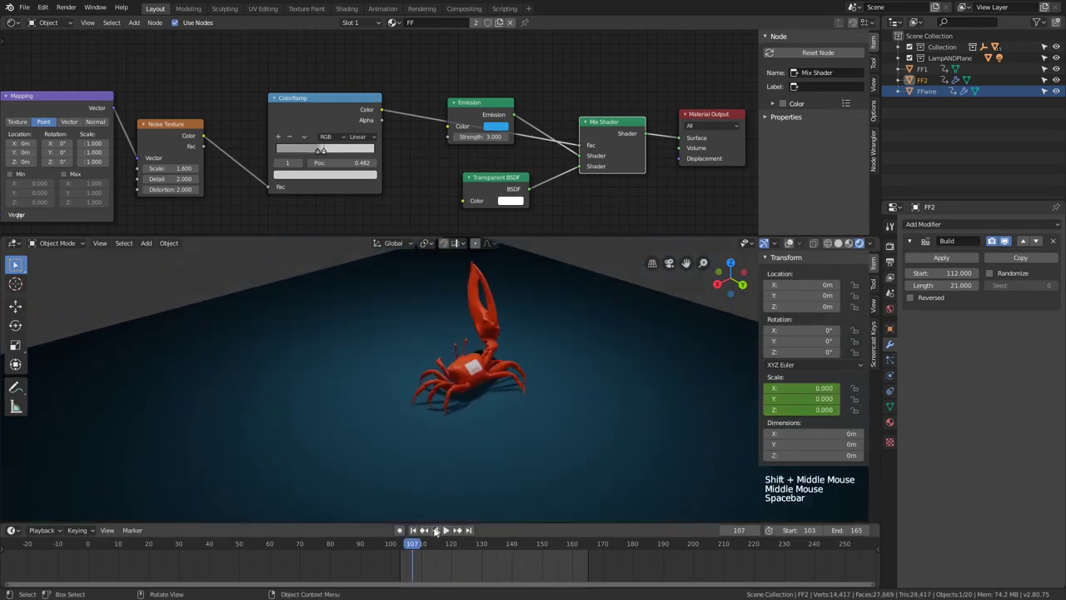
Keyframe the Mapping Z location at the build start and at frame 183 with 6 m.
left_click(431, 548)
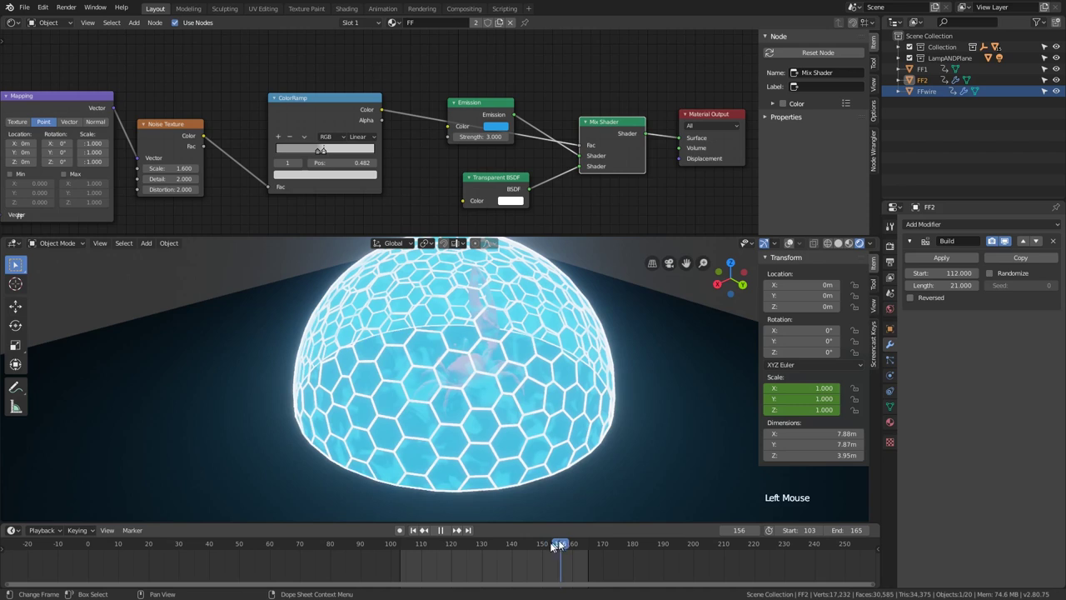
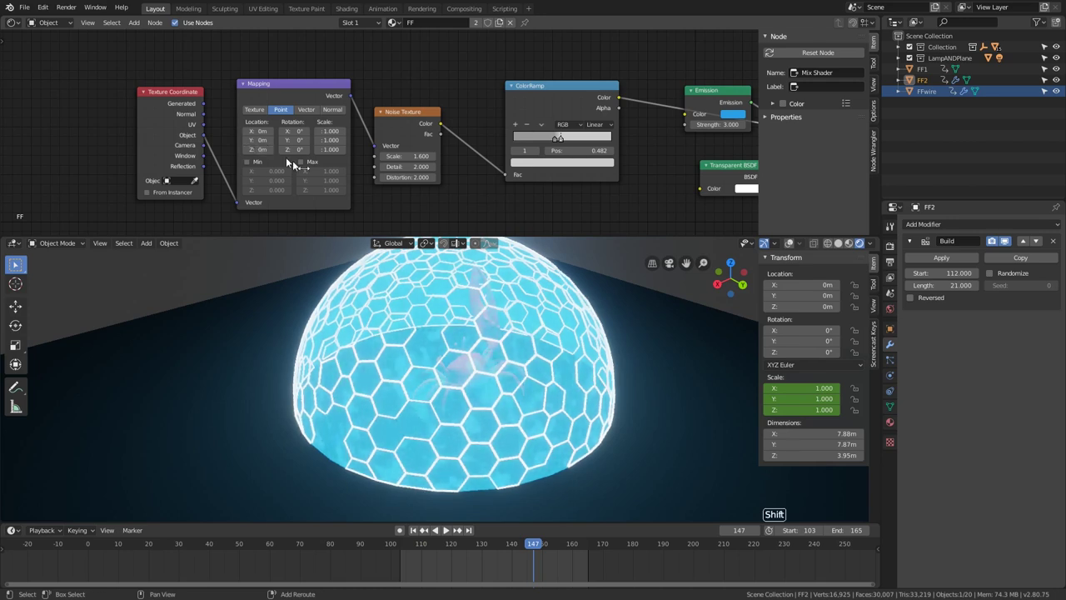
left_click(397, 550)
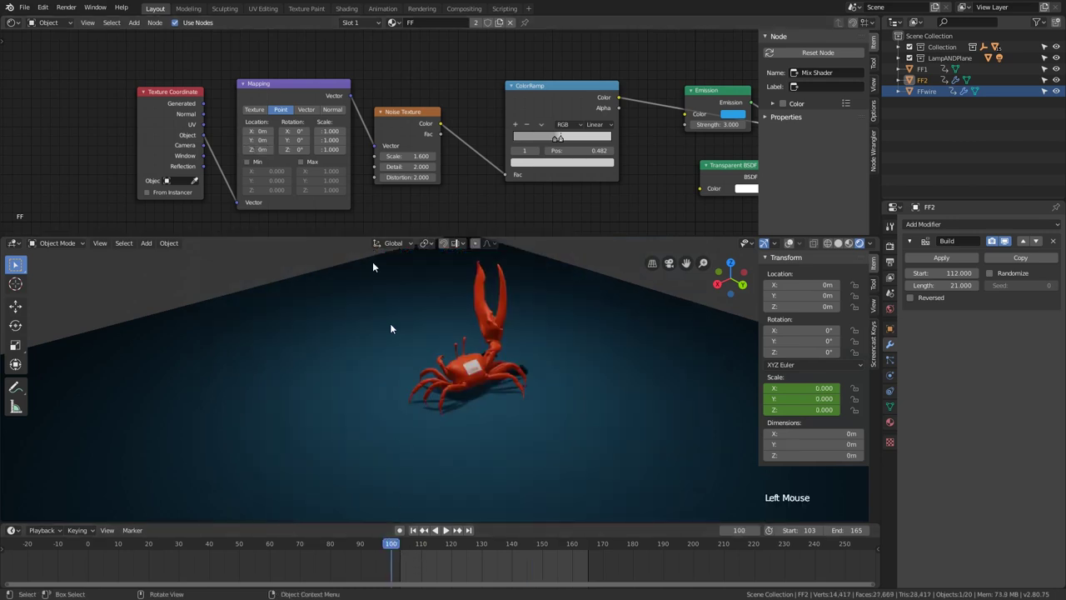
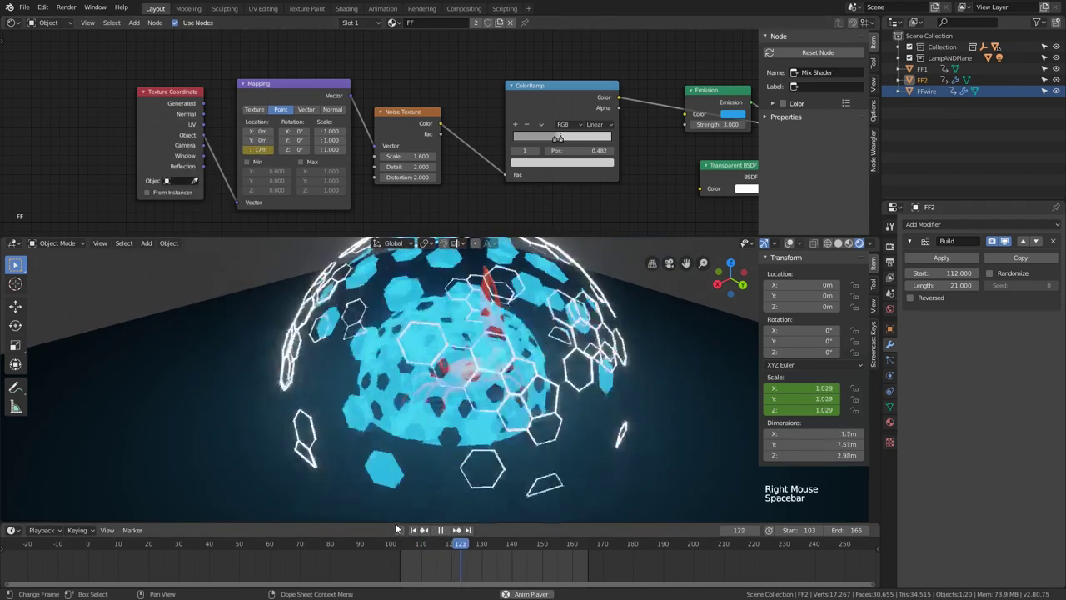
key("space")
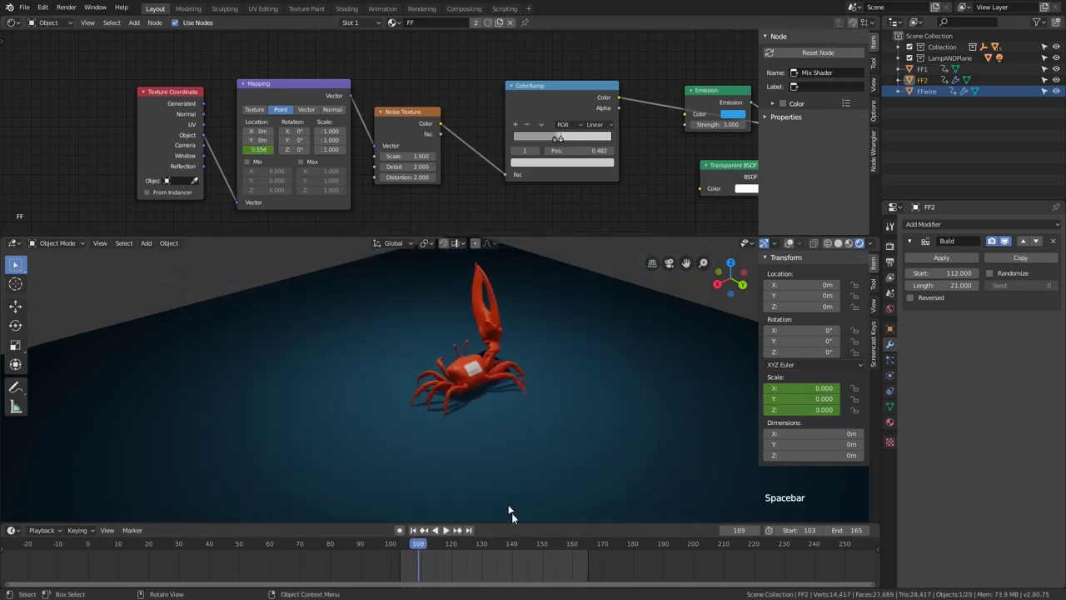
Scrub to later frames and play back to watch the noise scroll across the dome.
left_click(464, 532)
left_click(445, 550)
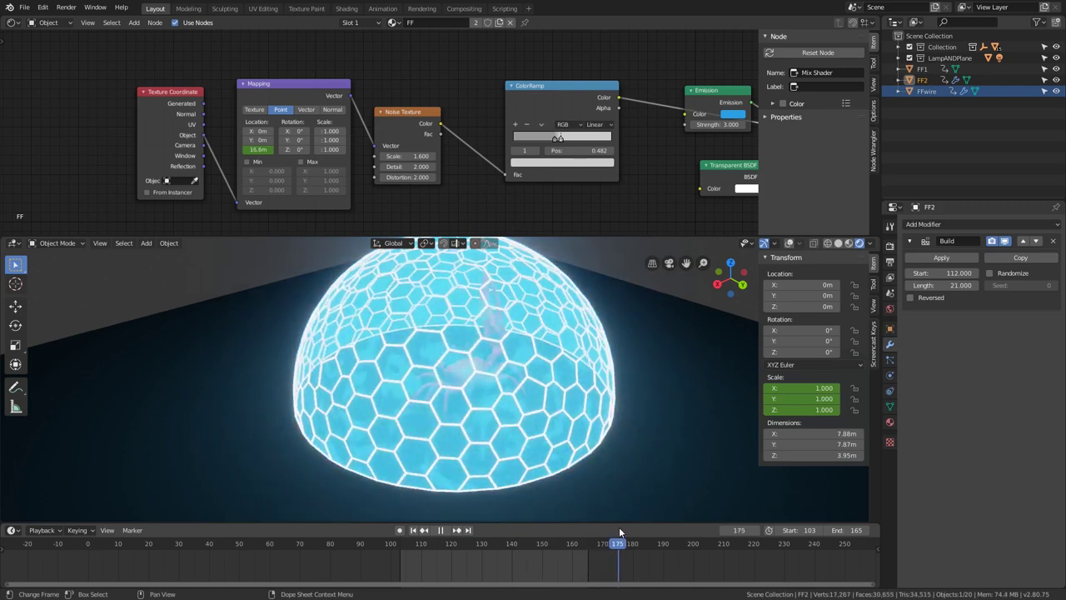
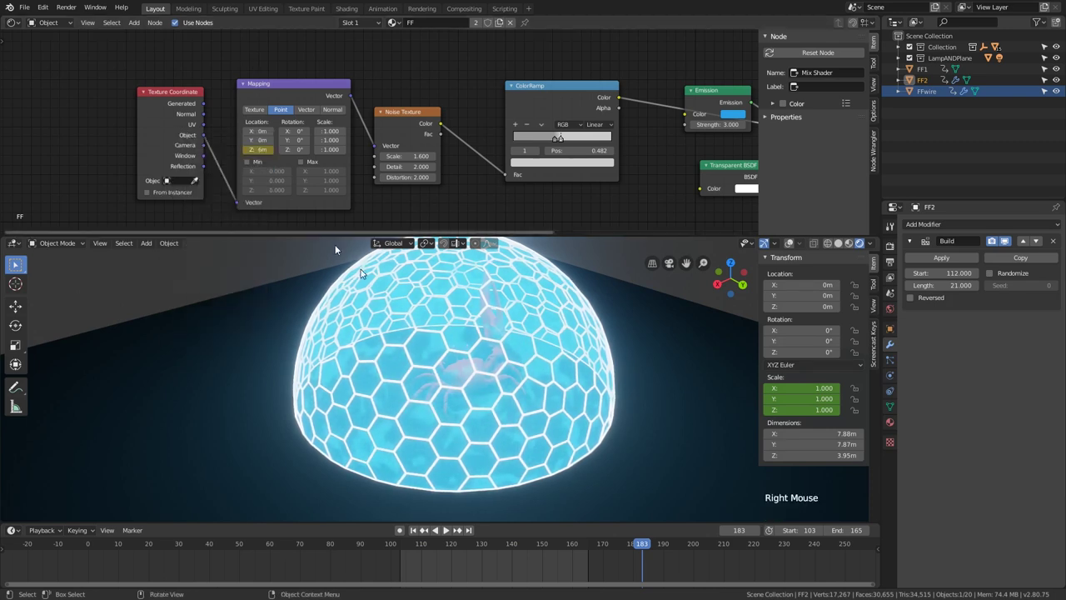
key("space")
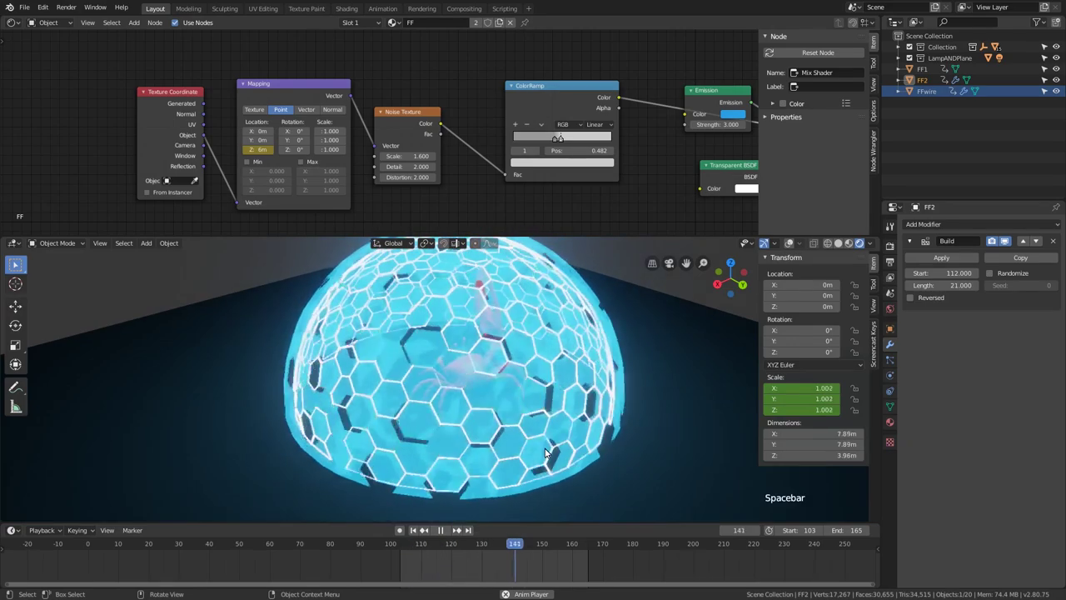
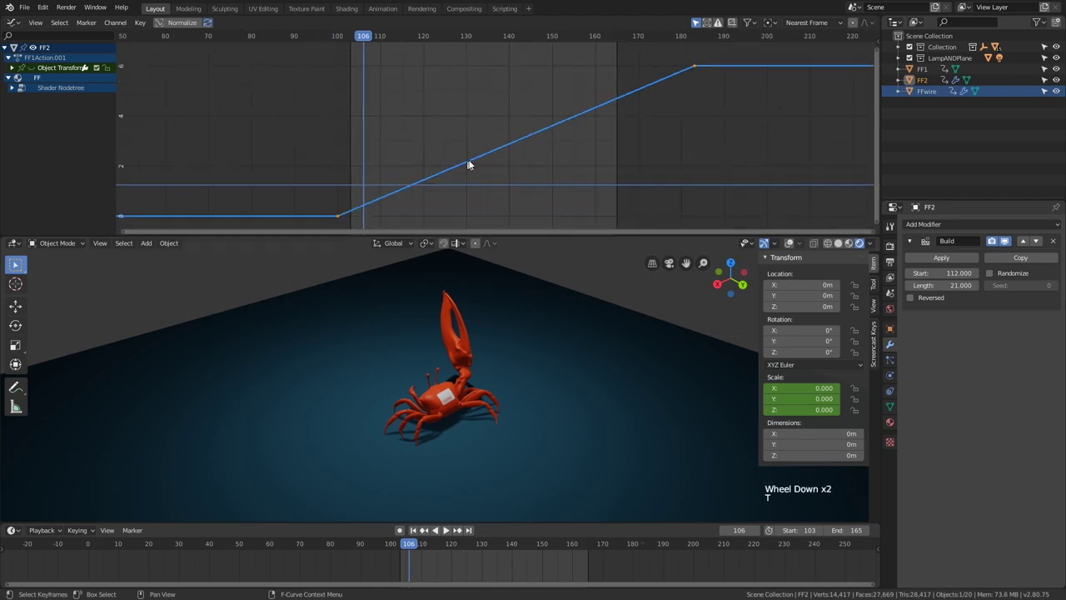
Review the Mapping Z curve as a linear ramp from frame 100 to 183 during playback, then park on a mid-build frame.
key("space")
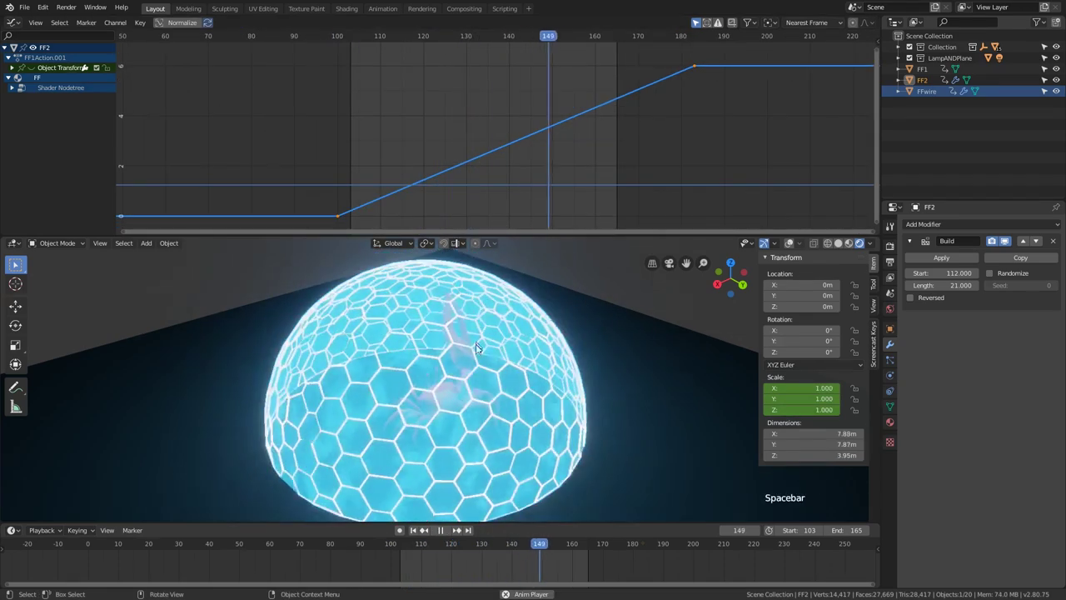
middle_click(470, 403)
scroll("down", 3)
middle_click(555, 375)
middle_click(553, 409)
middle_click(513, 394)
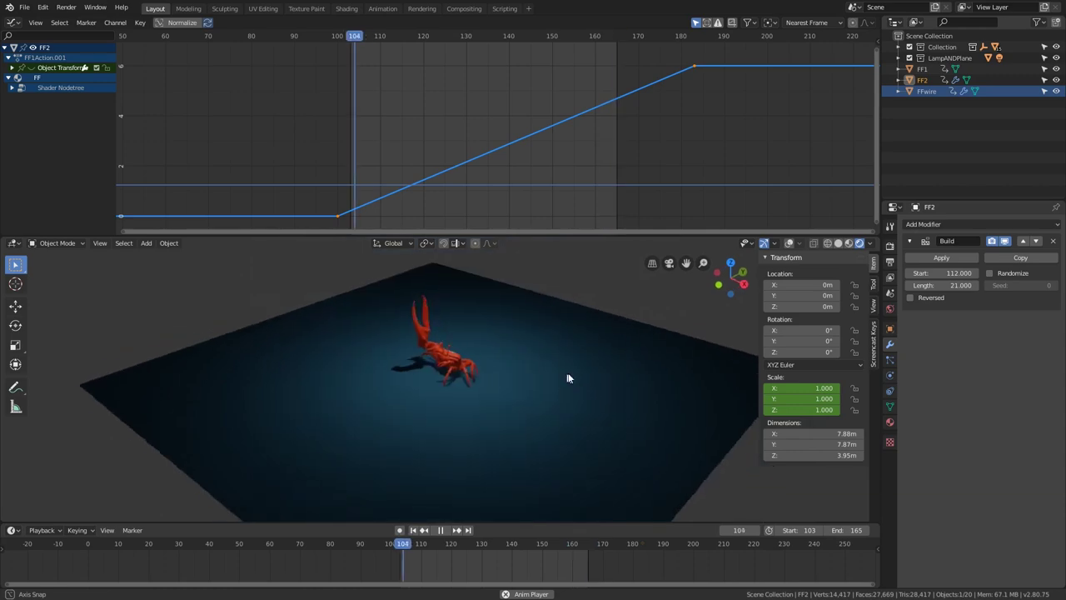
scroll("up", 3)
scroll("down", 3)
middle_click(467, 400)
key("space")
scroll("down", 3)
left_click(533, 546)
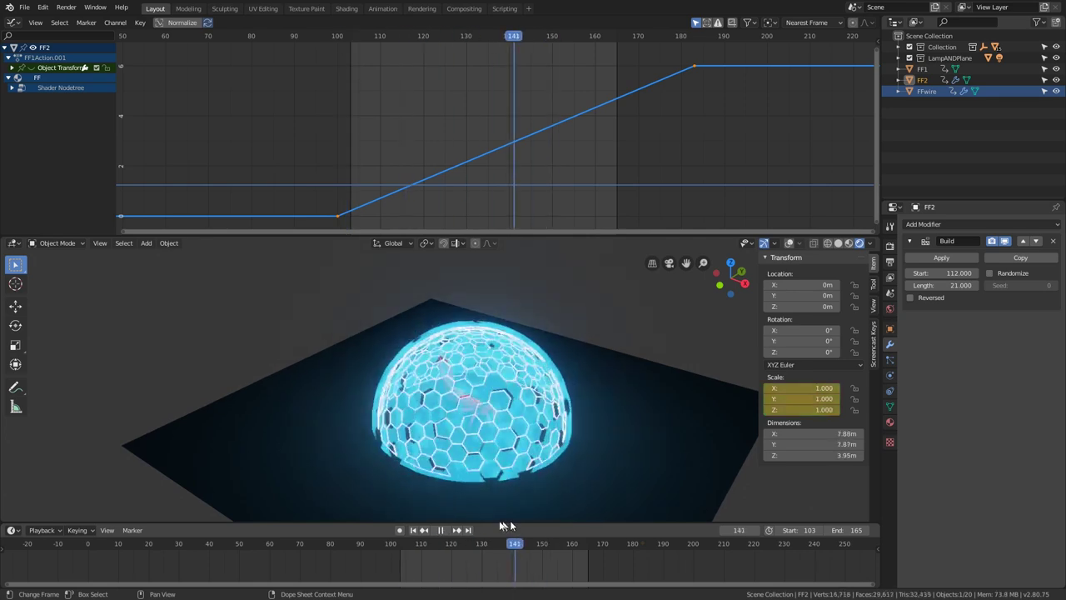
left_click(567, 391)
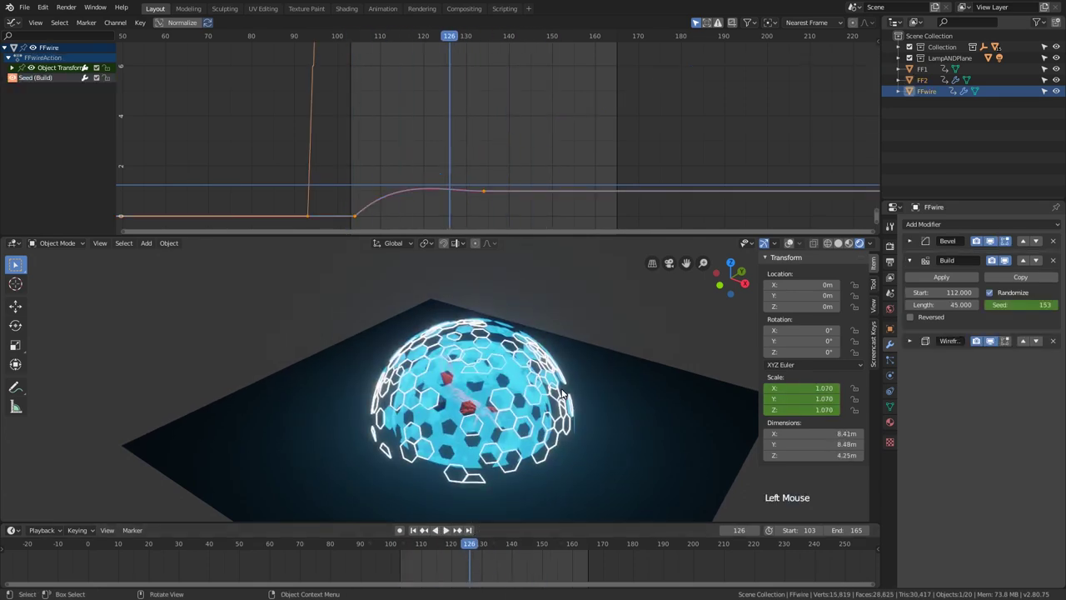
key("r")
left_click(460, 548)
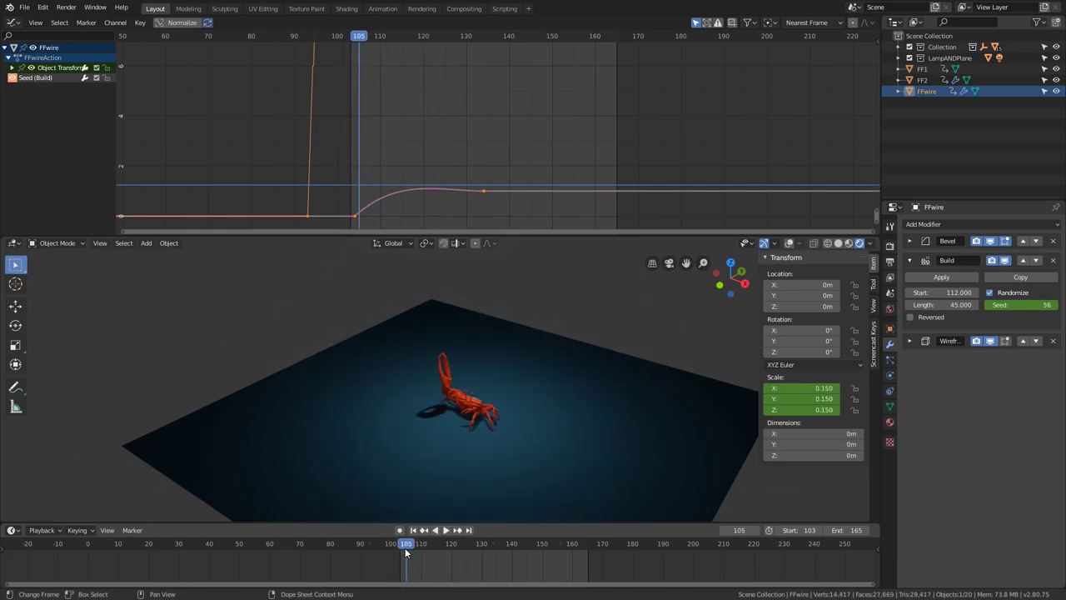
right_click(796, 370)
left_click(438, 544)
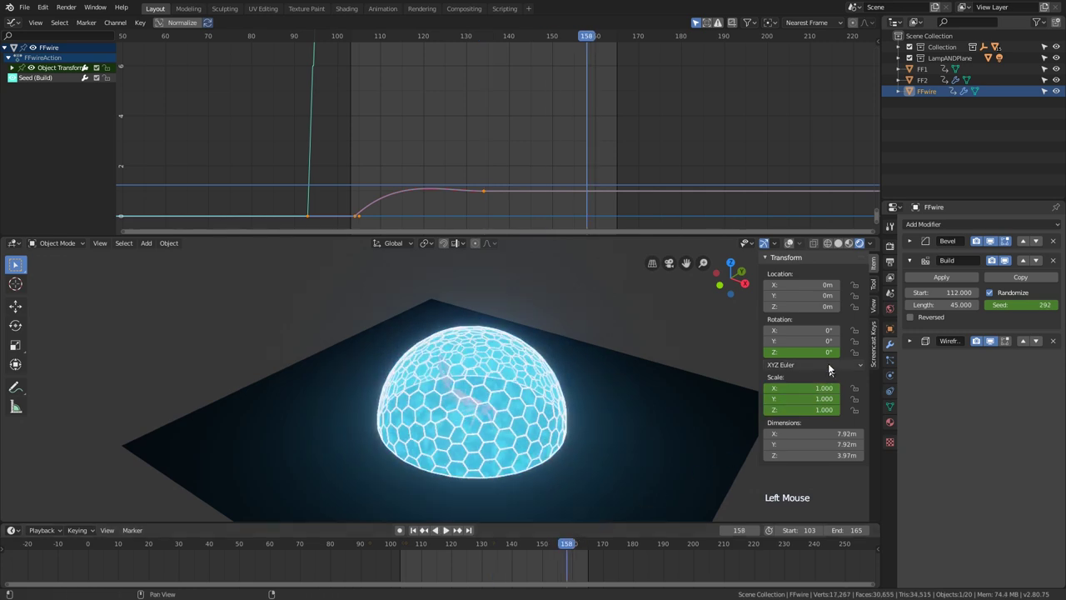
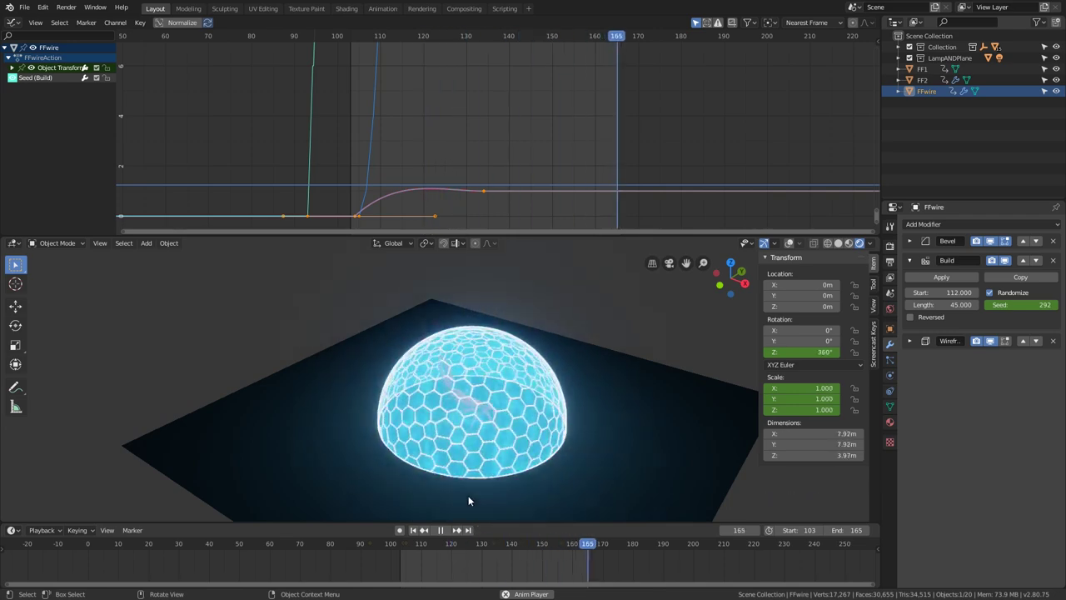
key("space")
key("ctrl+z")
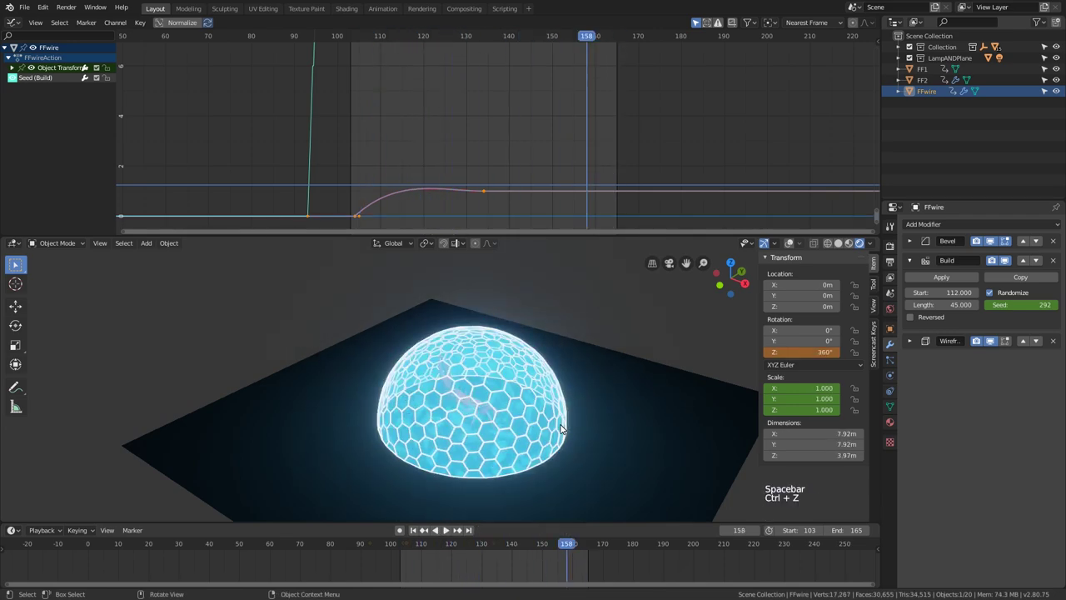
key("ctrl+z")
key("ctrl+z")
key("ctrl+z")
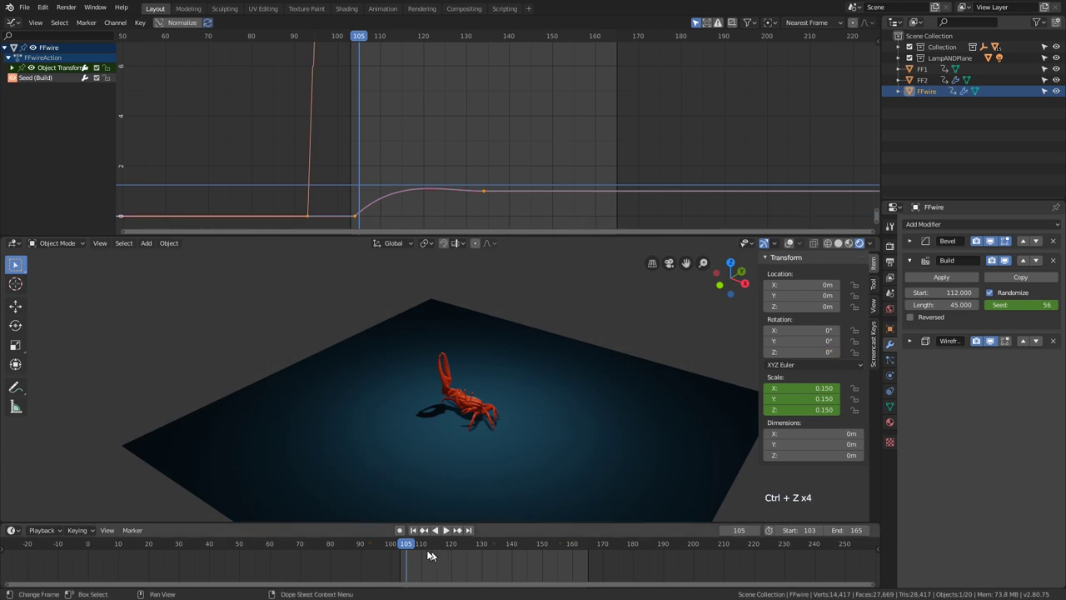
left_click(414, 538)
left_click(416, 546)
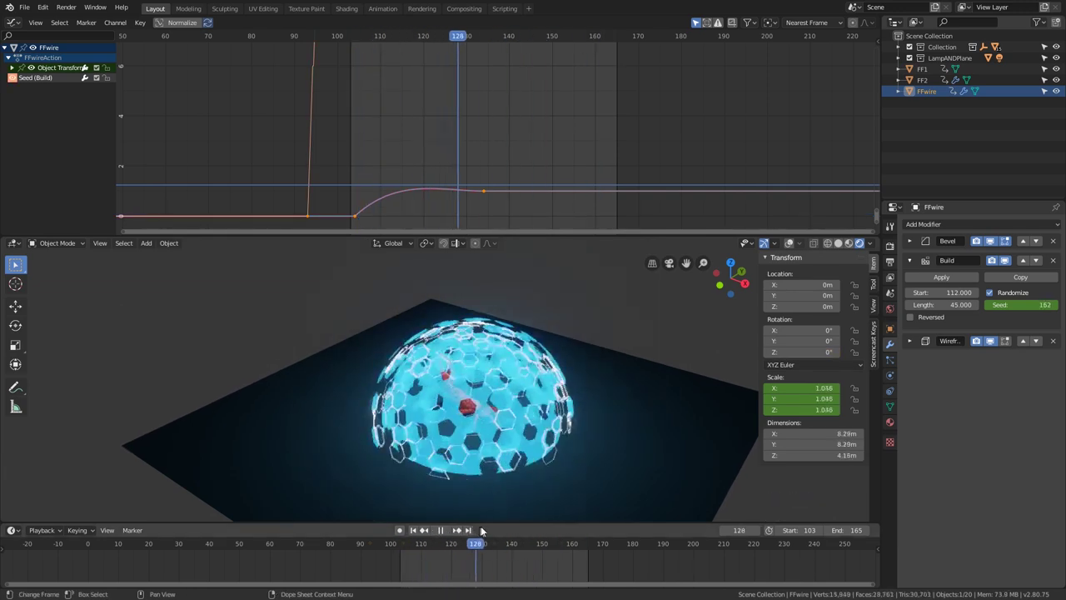
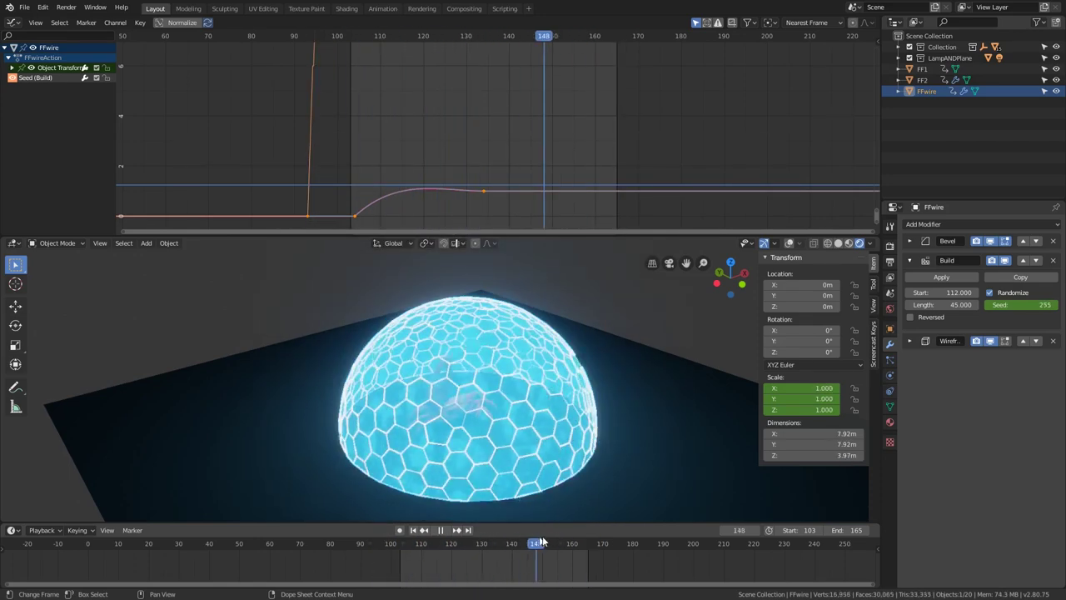
middle_click(510, 448)
scroll("down", 3)
left_click(519, 550)
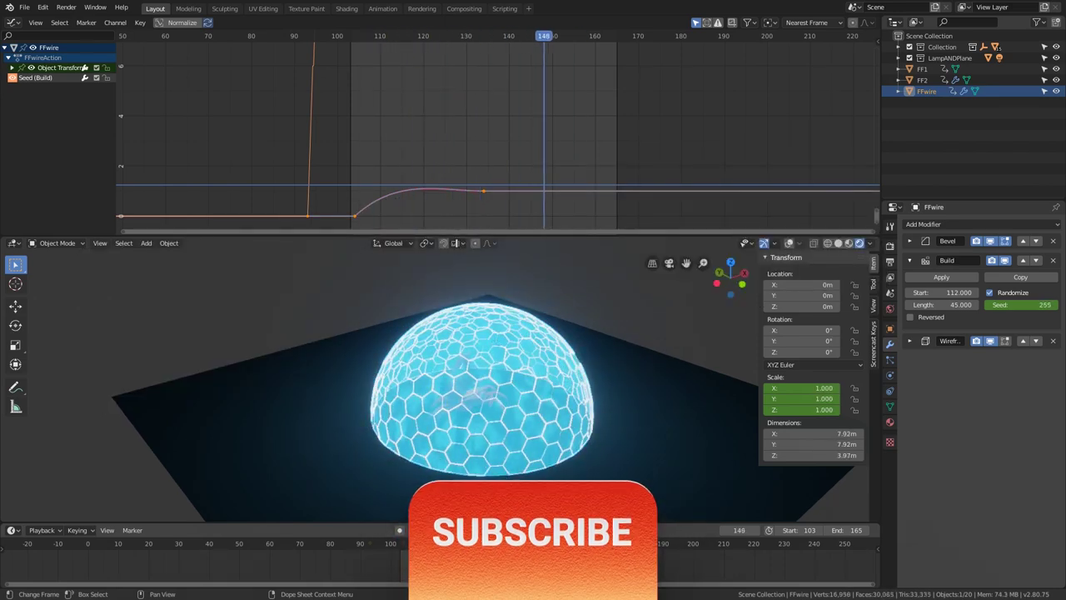
key("space")
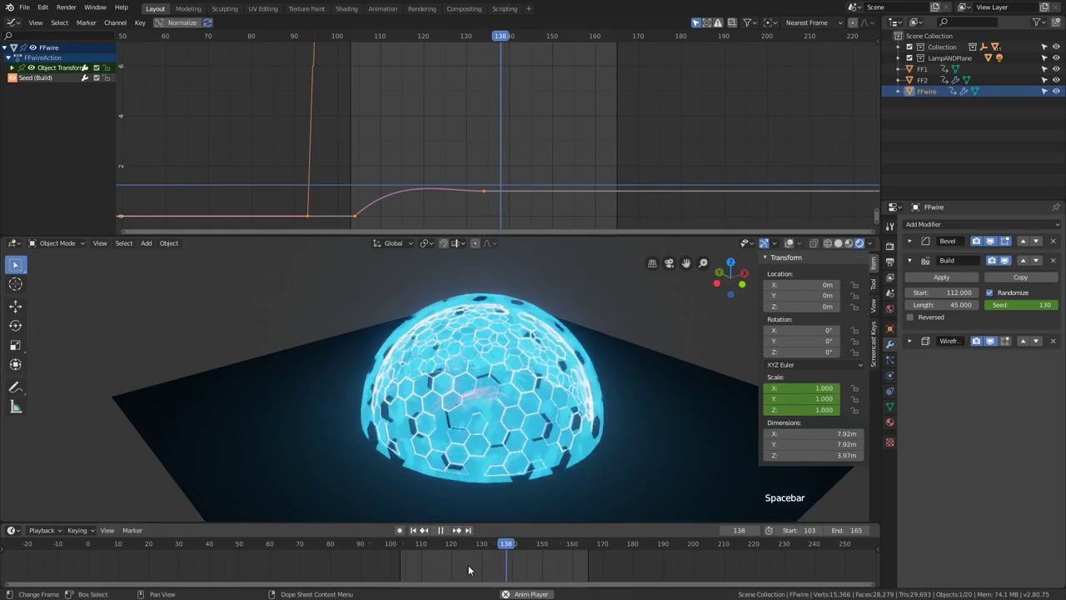
key("space")
left_click(450, 551)
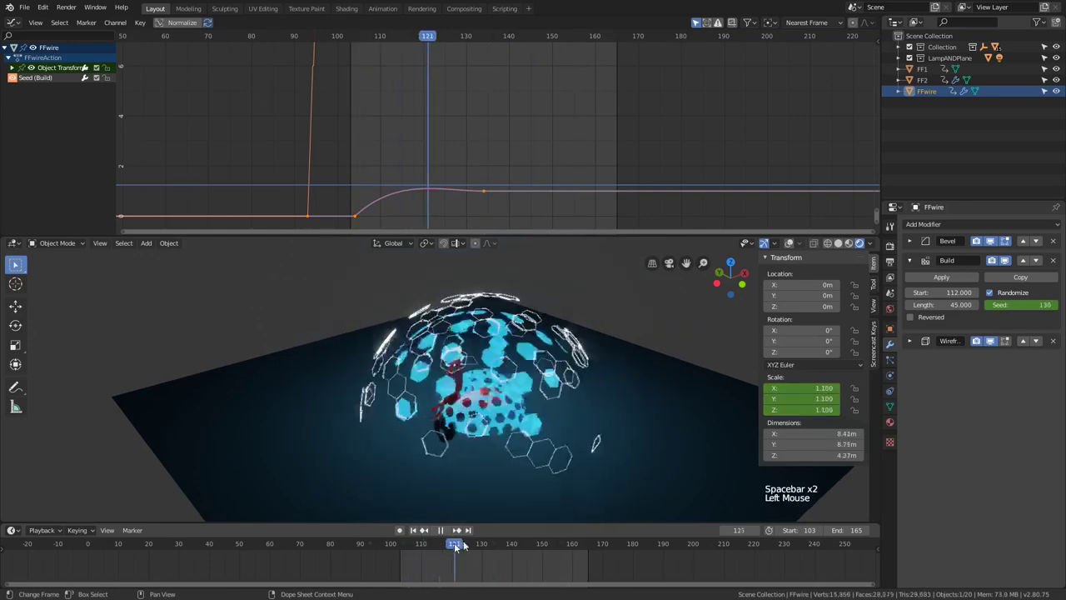
key("space")
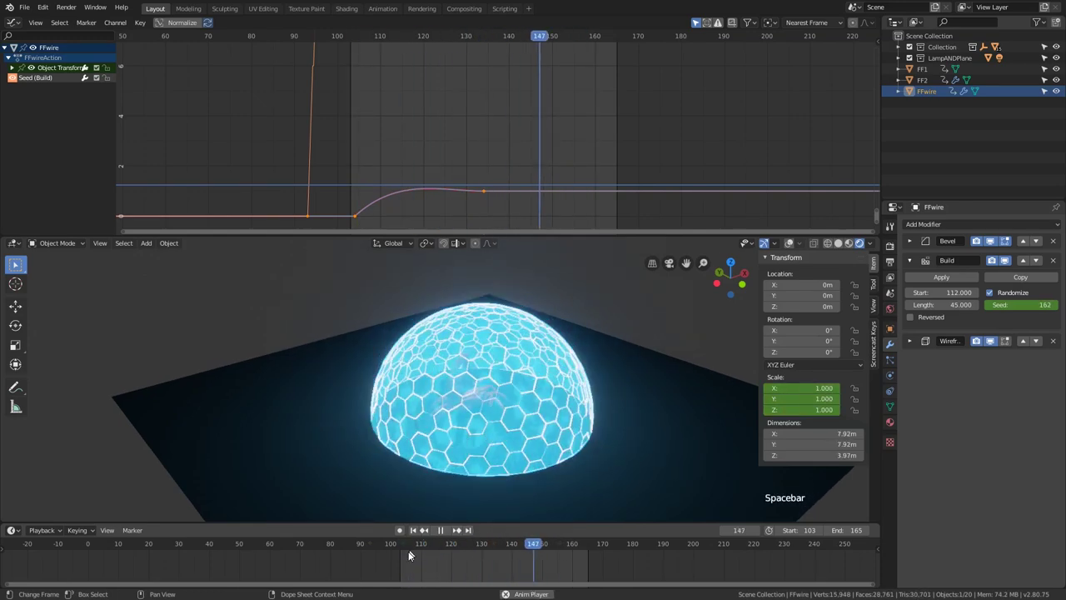
key("space")
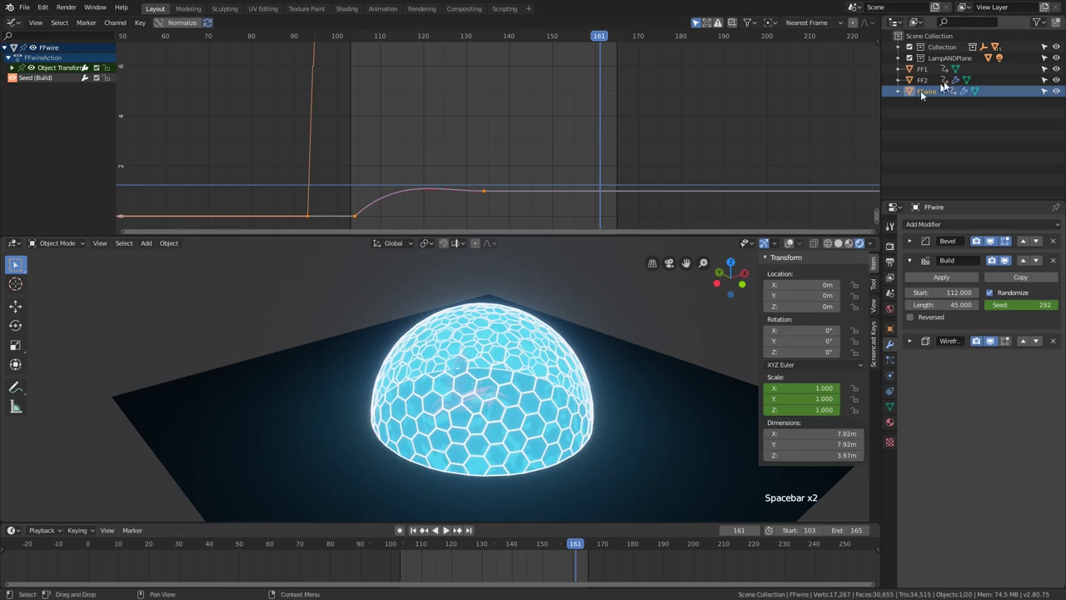
key("space")
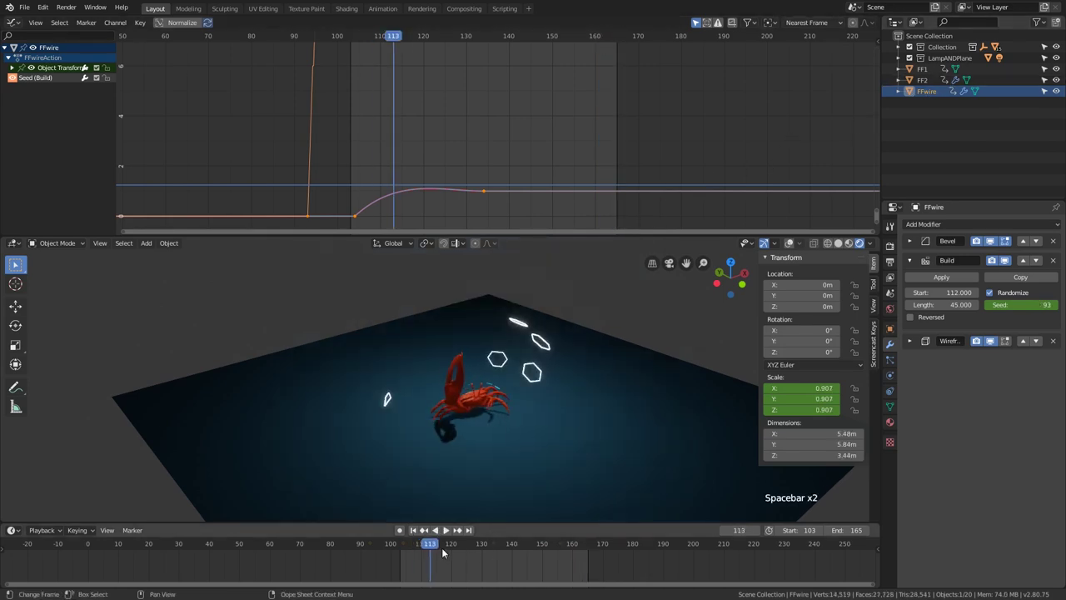
left_click(440, 546)
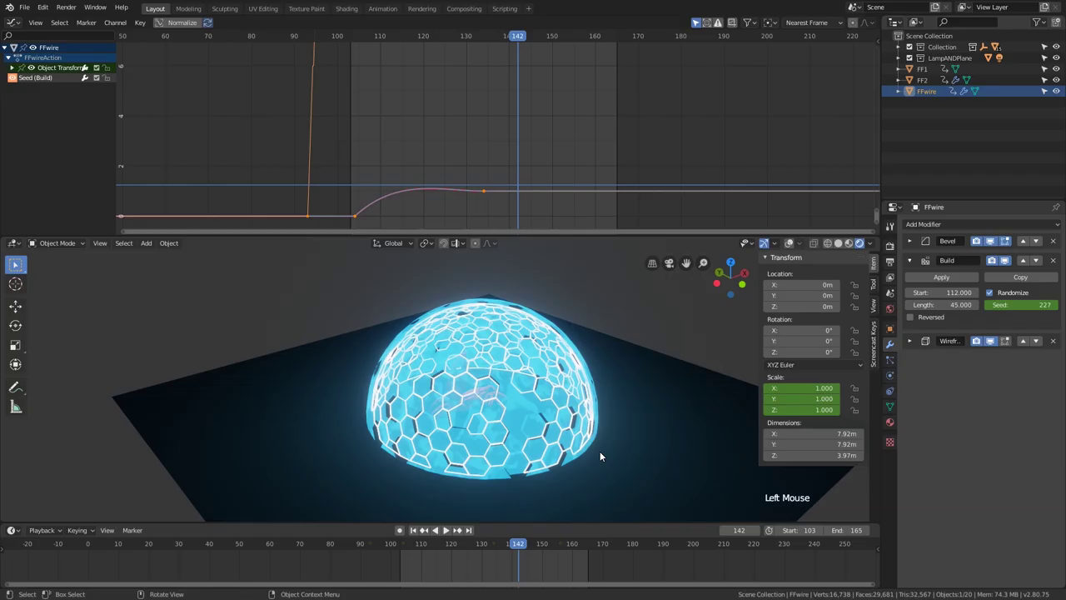